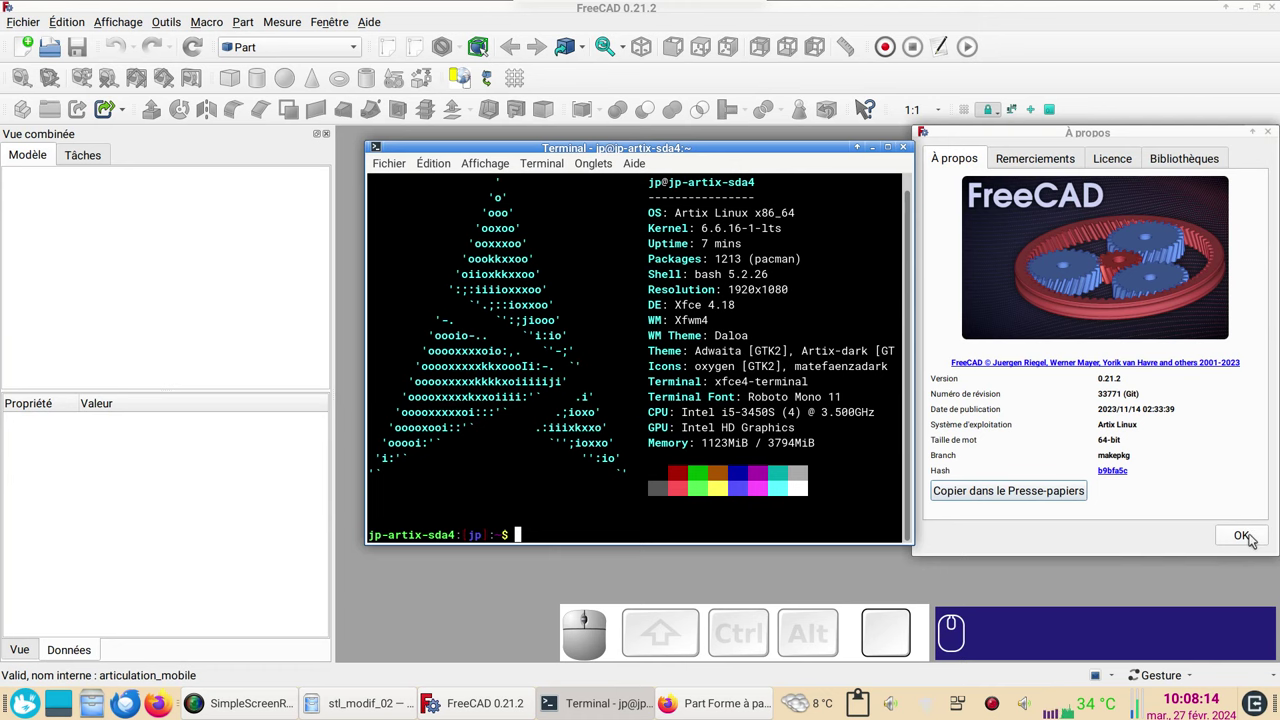
Dismiss the FreeCAD 0.21.2 About window.
click(1254, 540)
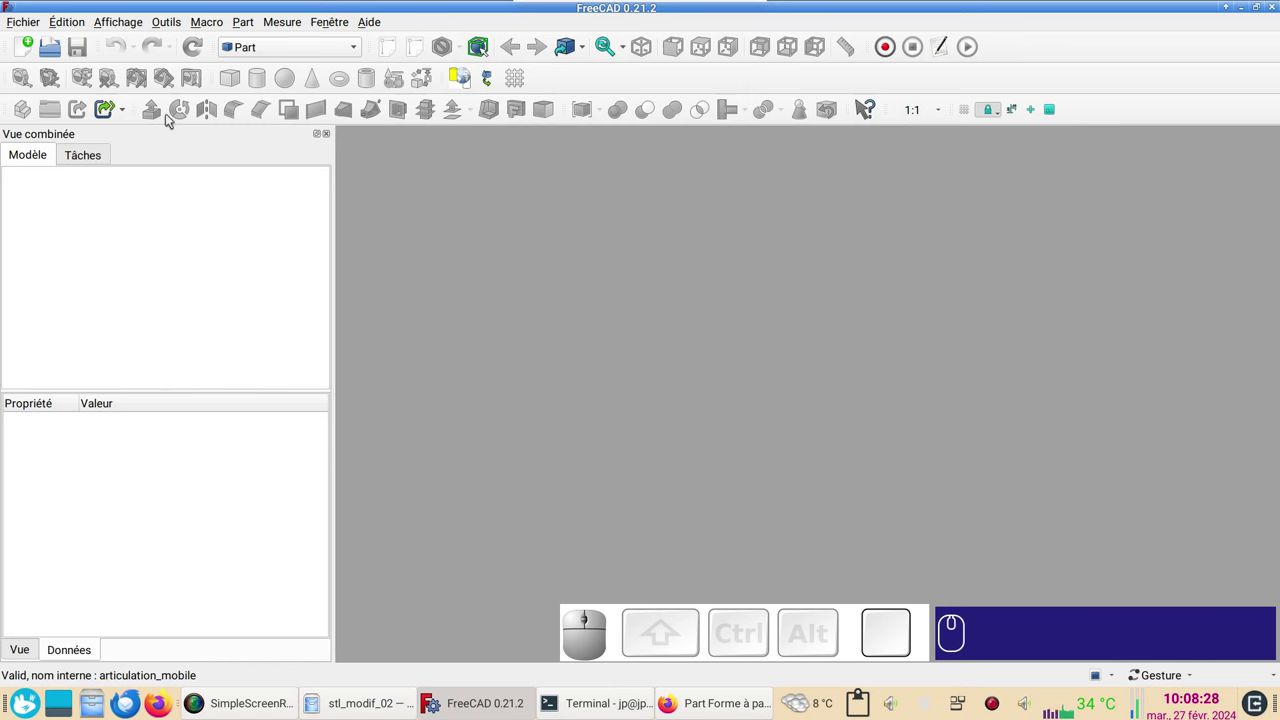
Import the articulation-mobile.stl mesh from Téléchargements/stl_modif_02 into the document.
click(30, 49)
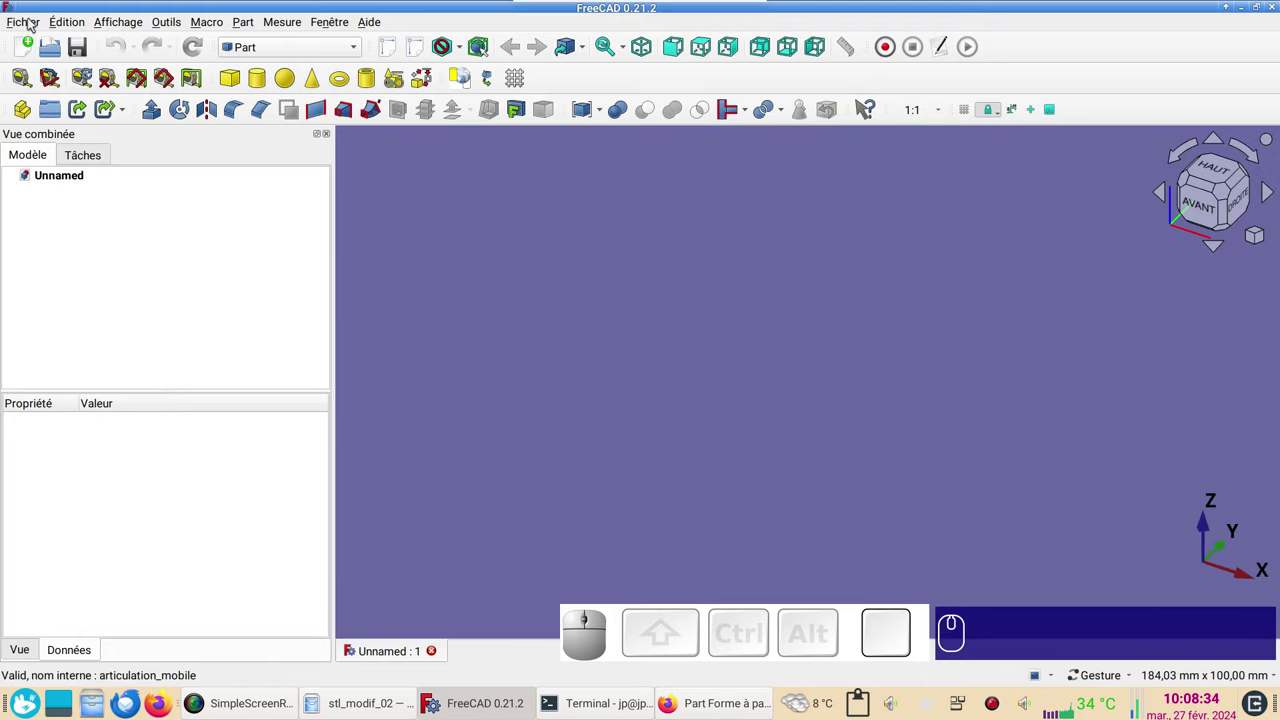
click(34, 20)
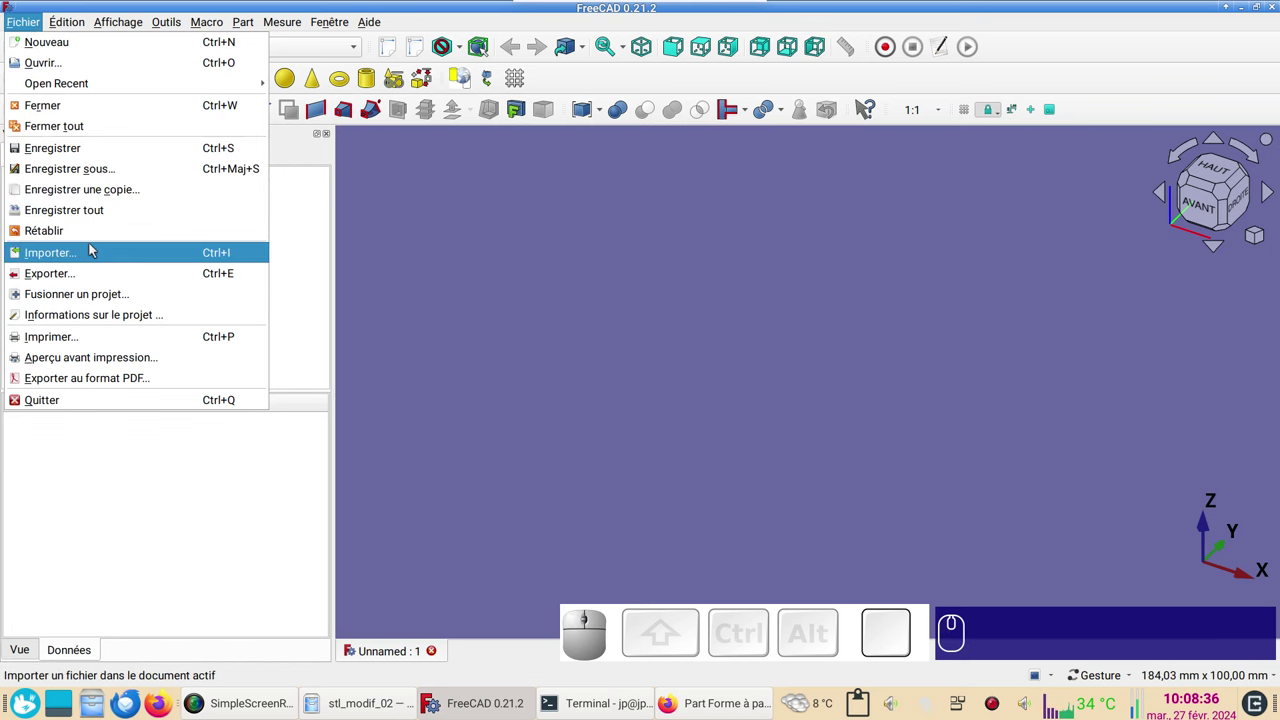
click(92, 250)
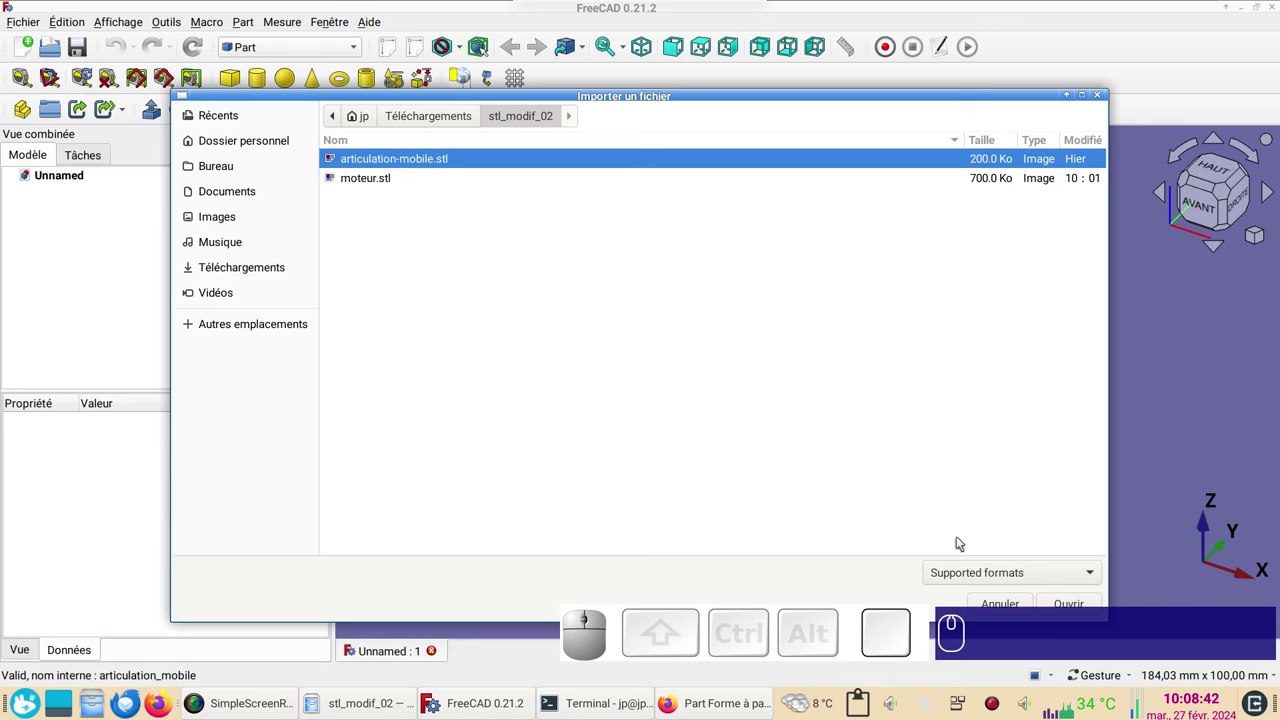
click(1079, 610)
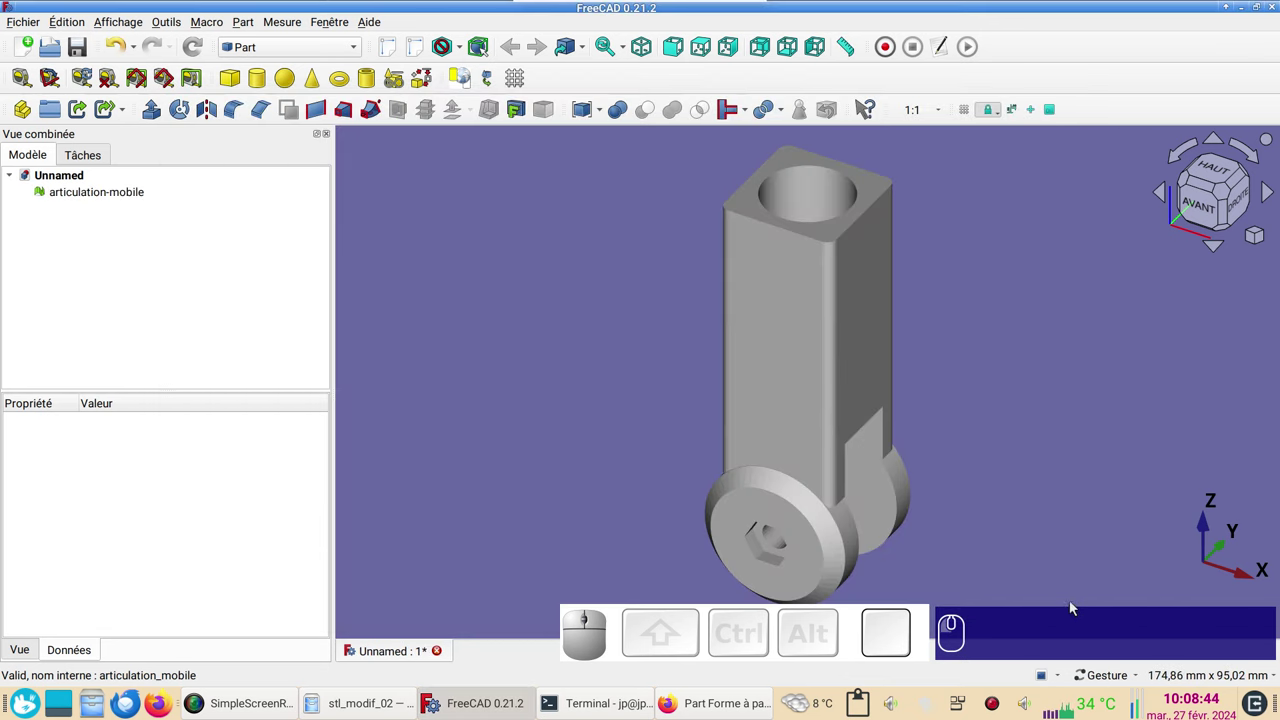
Orbit to inspect the imported mesh and select it in the tree.
drag(1029, 521, 1046, 438)
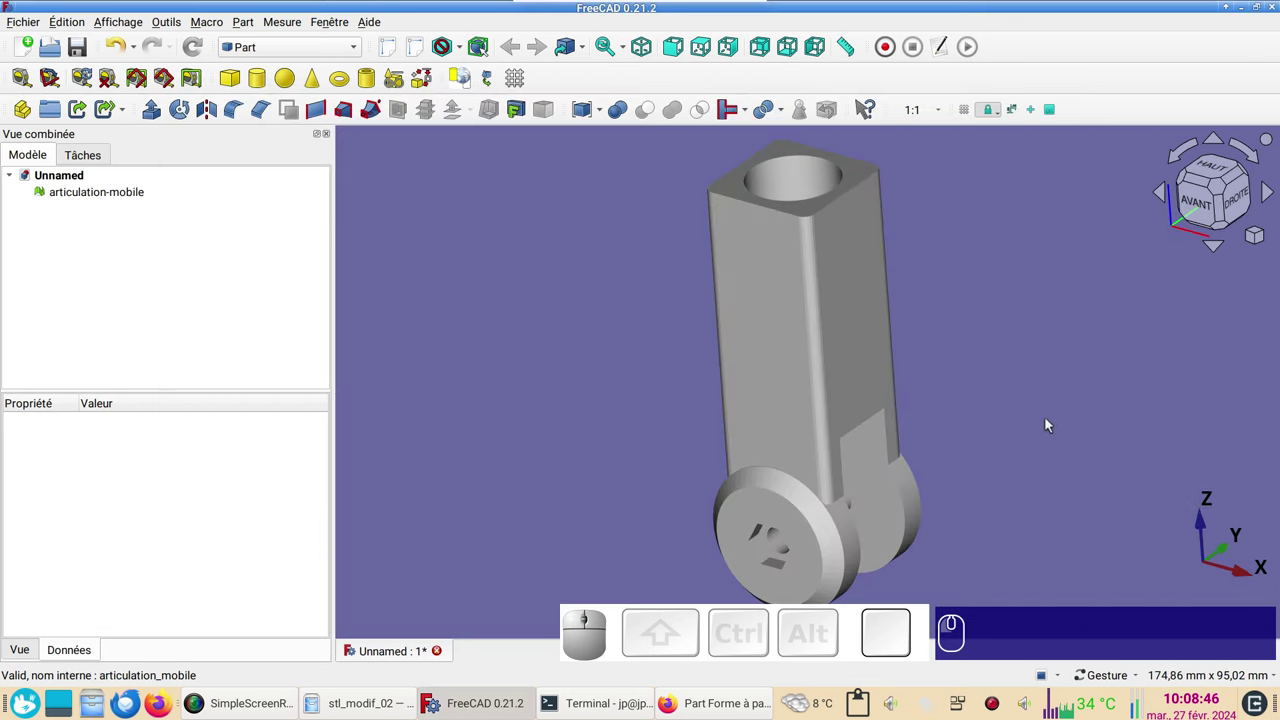
drag(1040, 399, 462, 294)
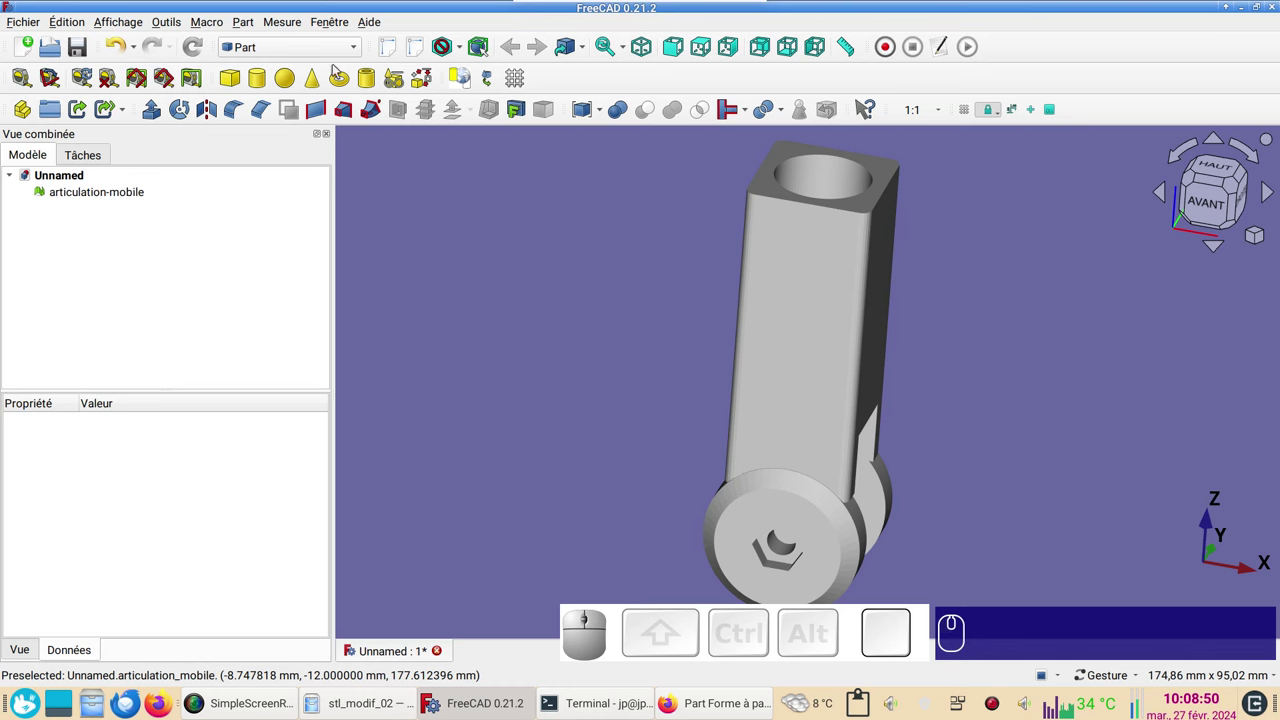
click(318, 51)
click(271, 248)
click(91, 196)
click(121, 257)
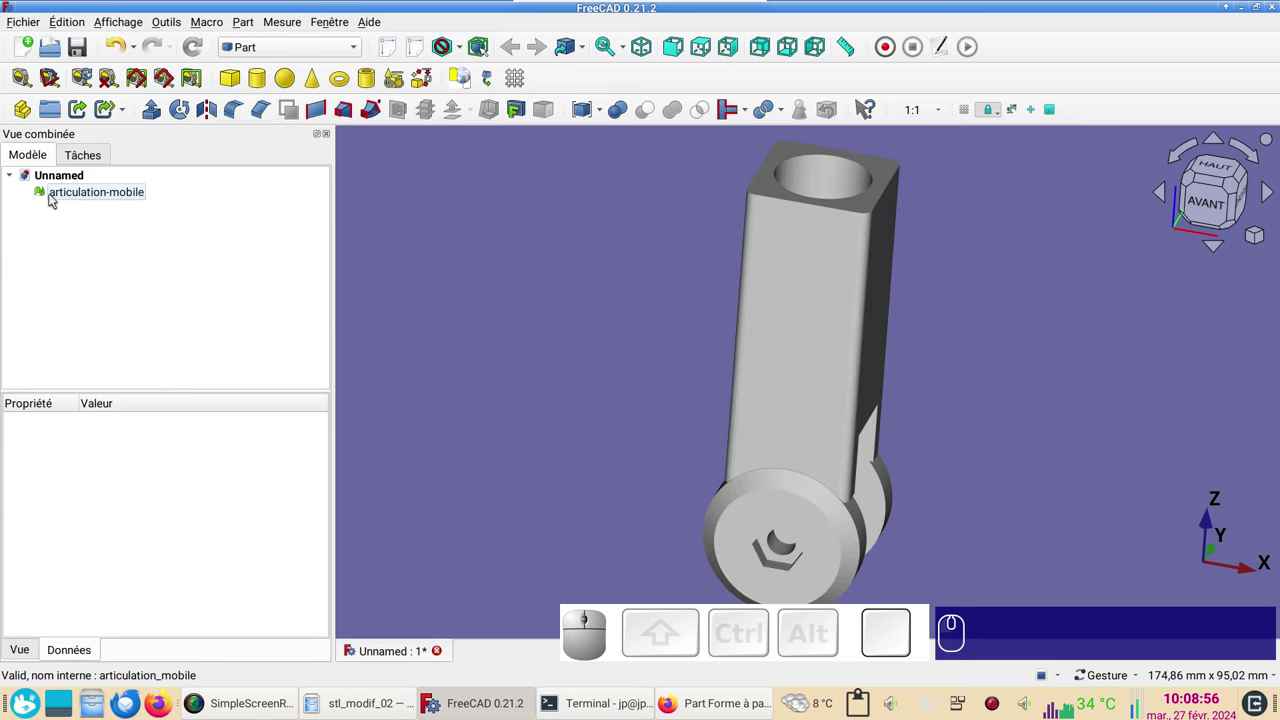
click(90, 203)
Select the articulation-mobile mesh ready for conversion to a shape.
click(91, 195)
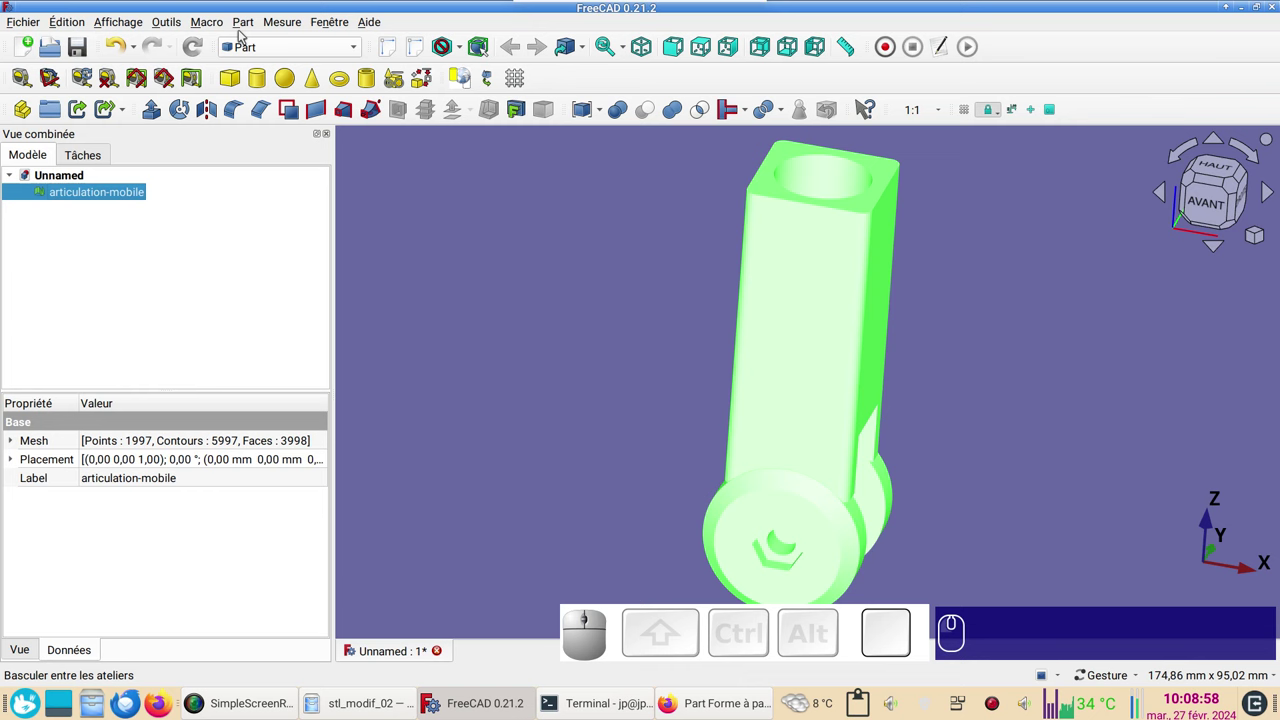
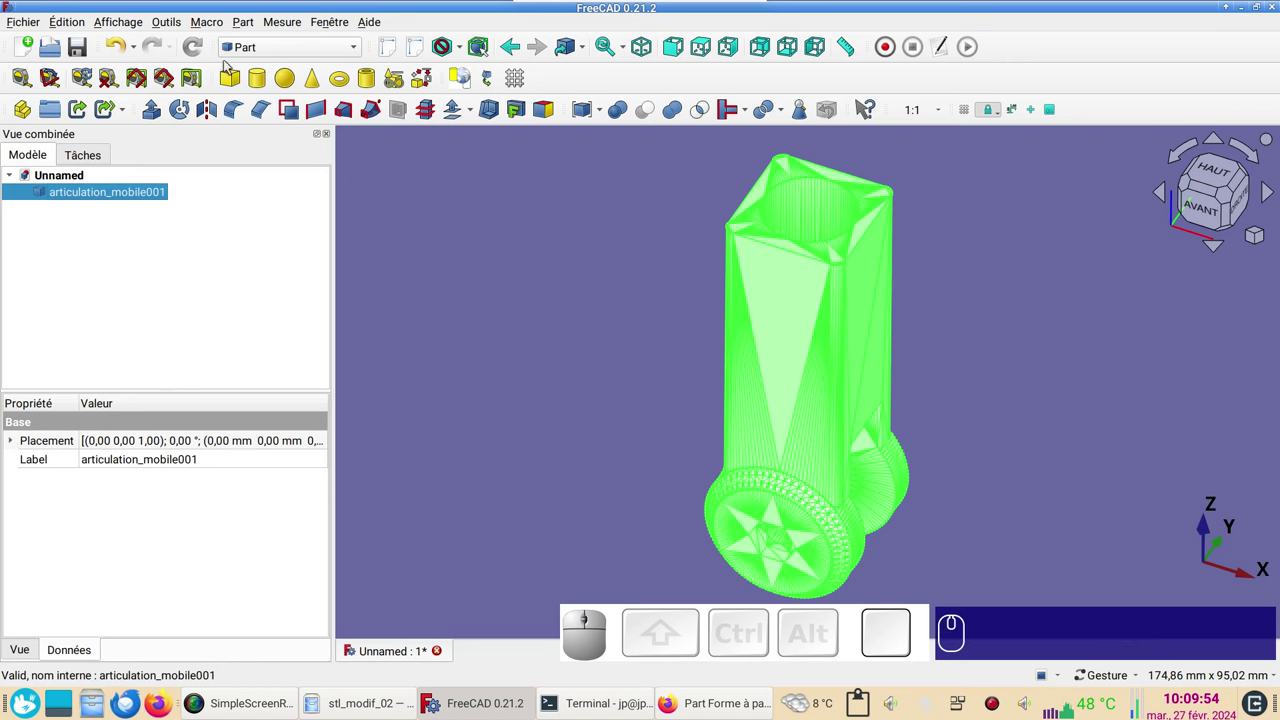
Convert the shape into the solid articulation_mobile001 (Solid) and delete the original shape.
click(246, 22)
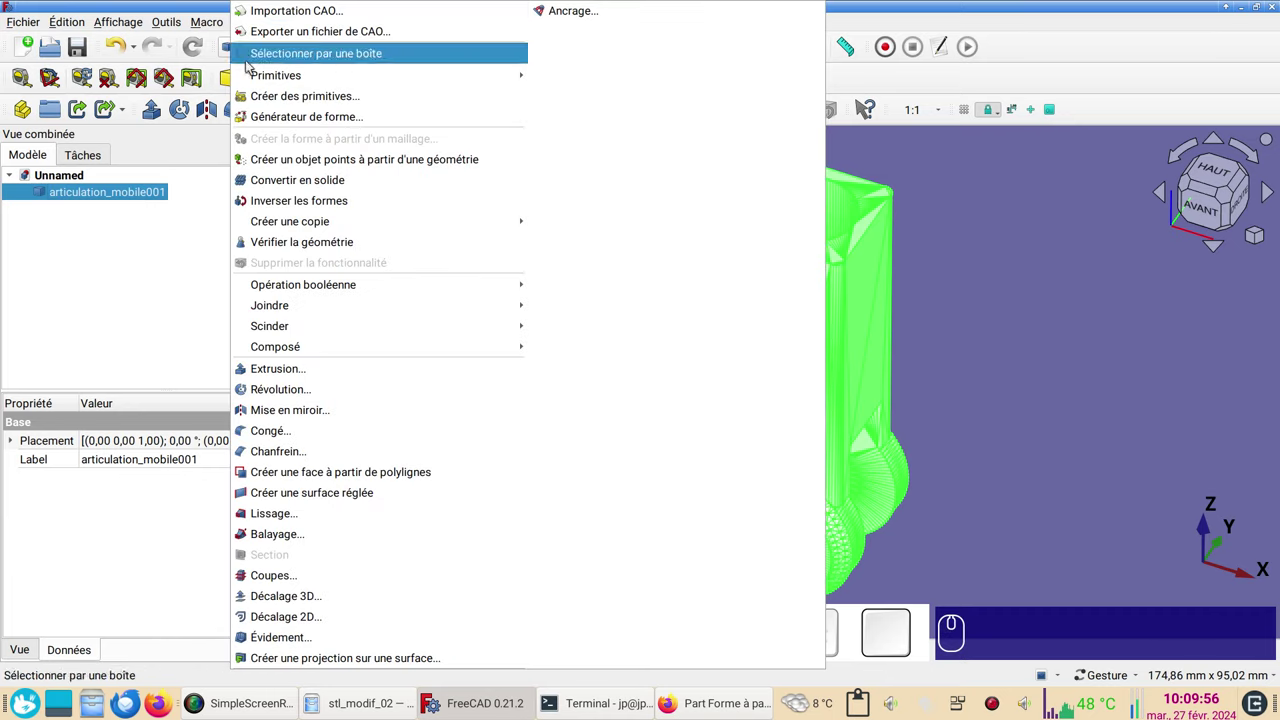
click(288, 186)
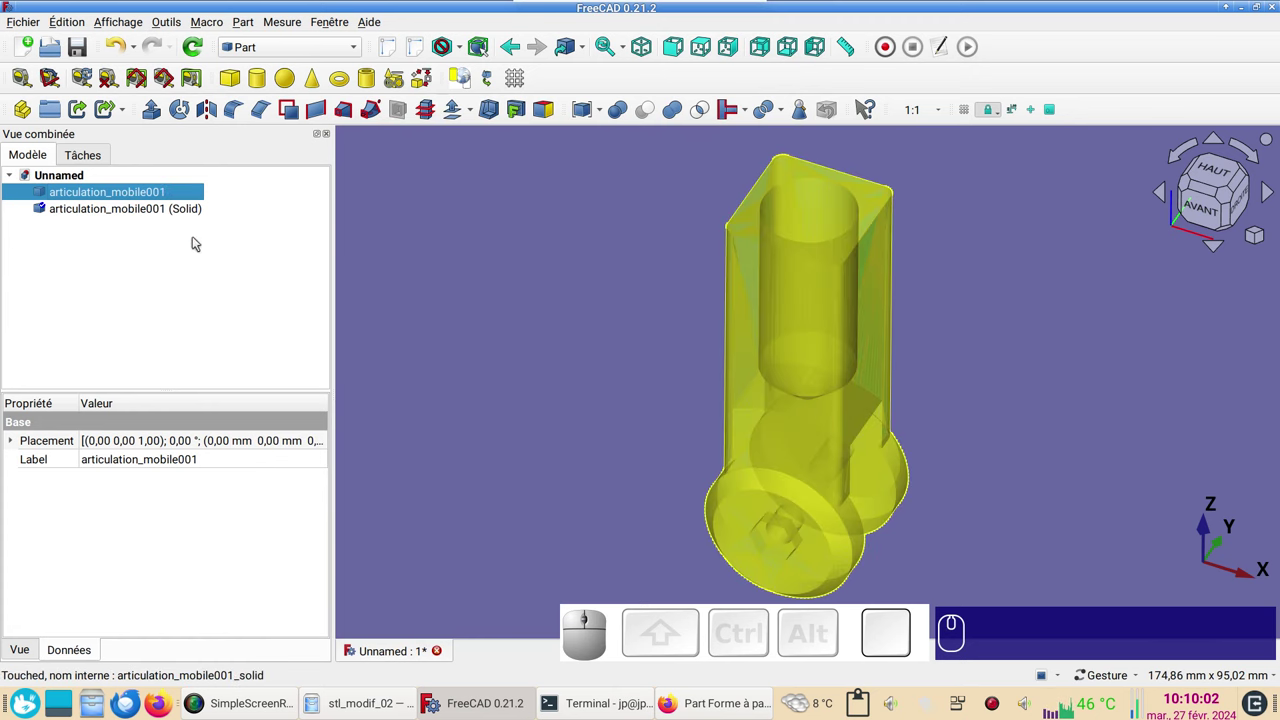
key(Delete)
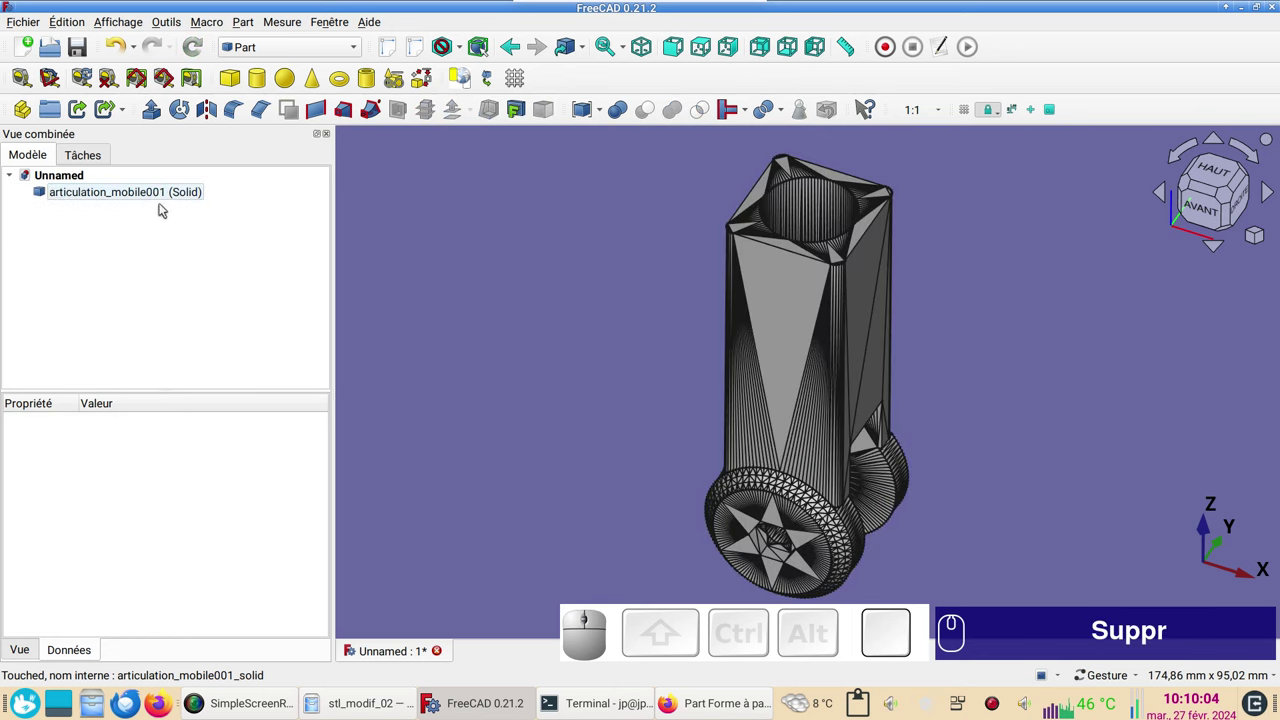
Orbit and zoom the remaining solid toward a top view to inspect it.
click(162, 193)
click(553, 278)
click(532, 336)
scroll(up, 3)
drag(655, 299, 744, 284)
scroll(down, 3)
drag(691, 298, 584, 261)
drag(585, 259, 533, 277)
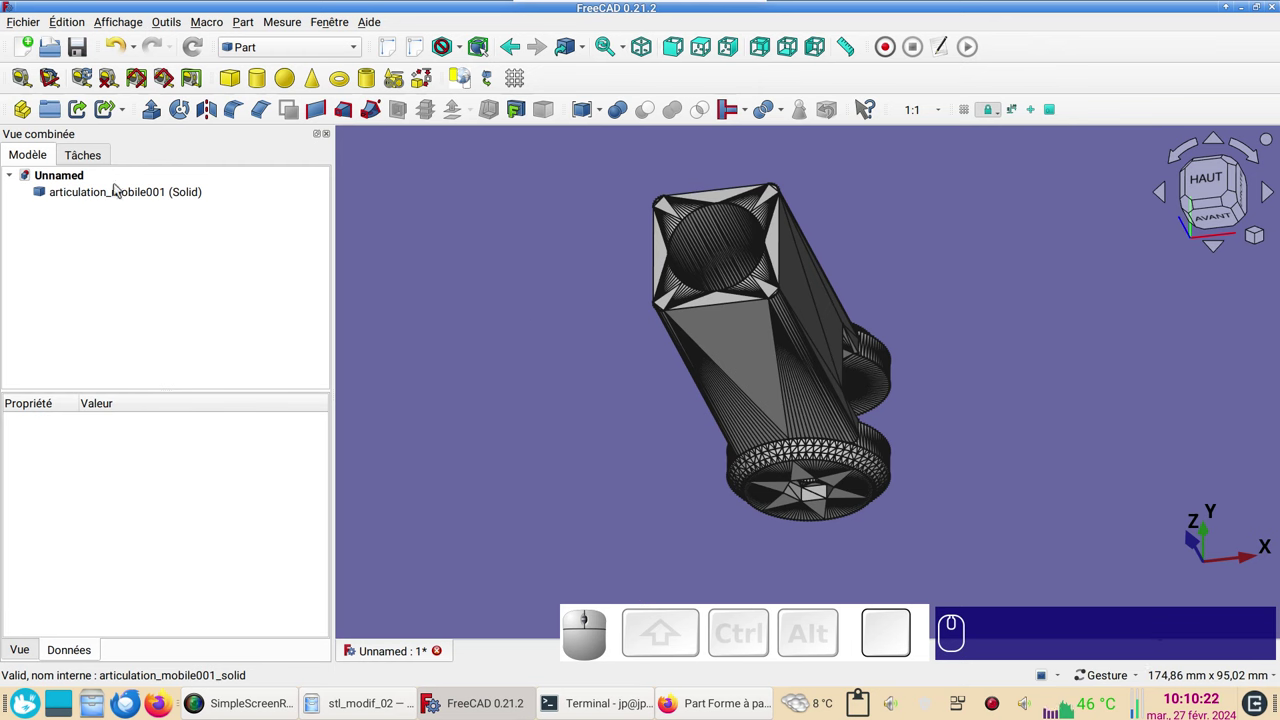
Create a refined copy of the solid, articulation_mobile001 (Solid)001, merging mesh triangles into faces.
click(123, 194)
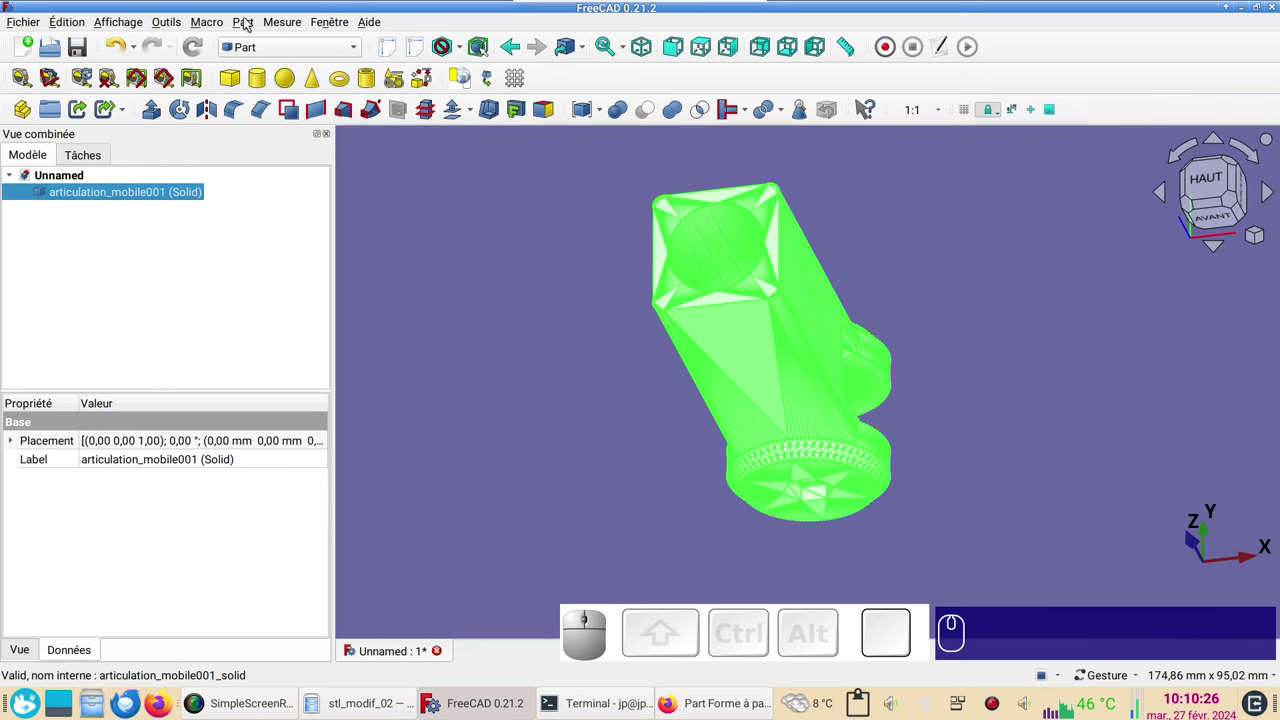
click(252, 23)
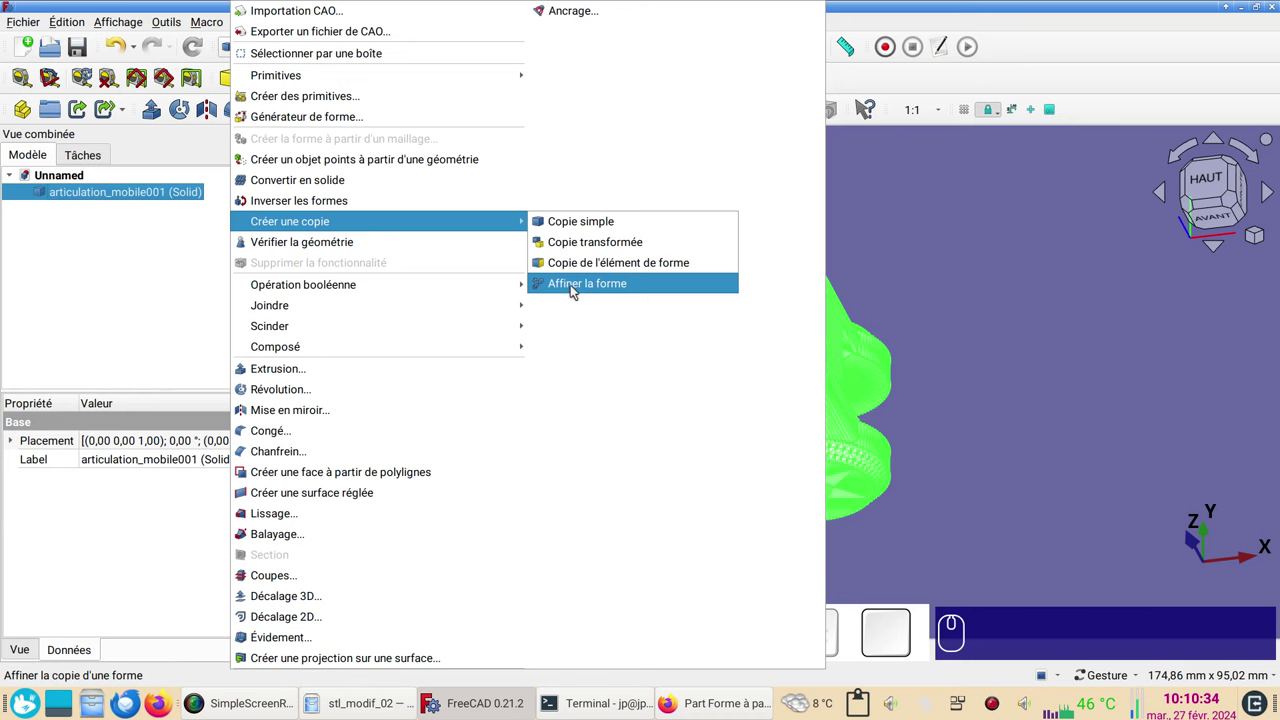
click(577, 289)
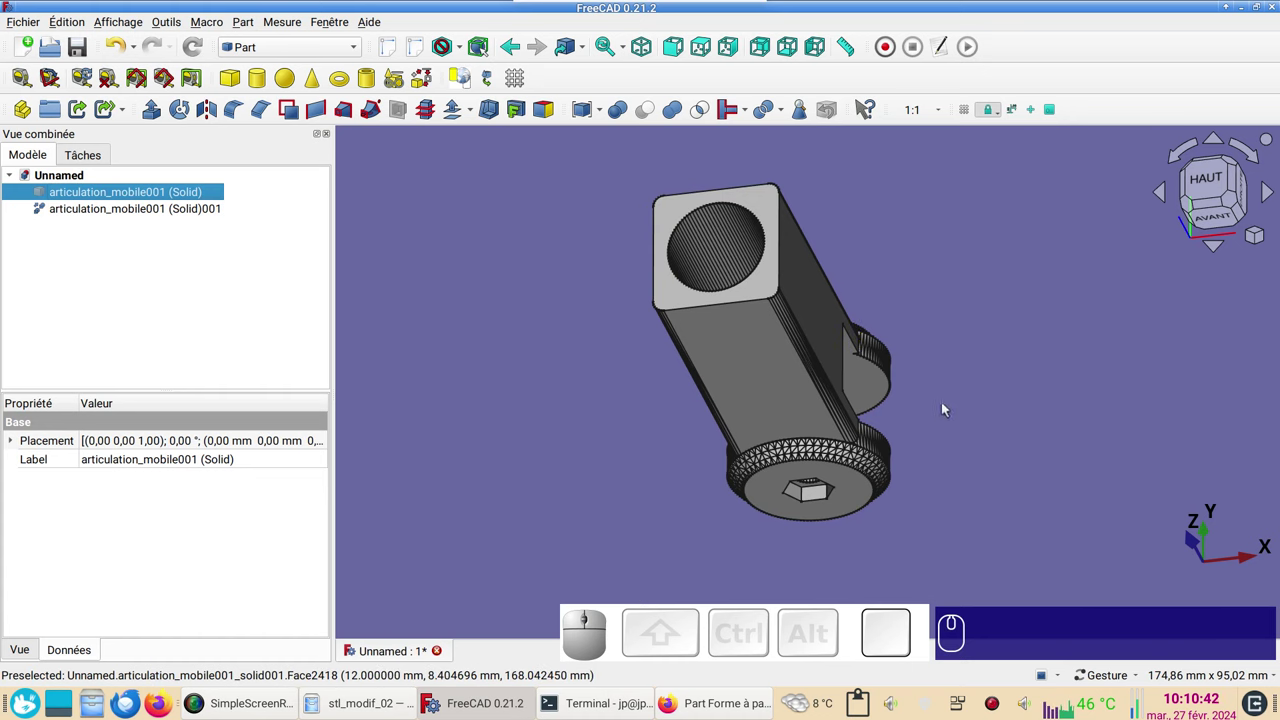
View the model from the front (AVANT) and zoom in on the round joint end.
drag(948, 409, 1000, 371)
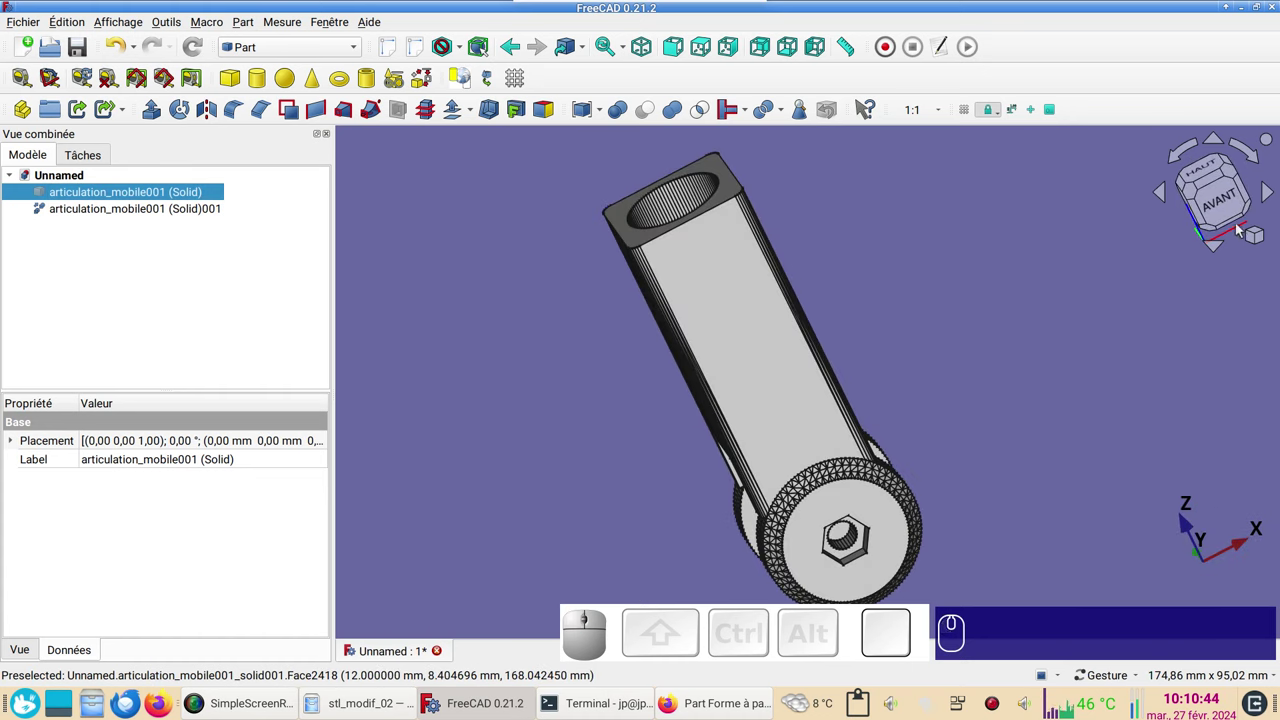
click(1233, 202)
drag(996, 414, 930, 297)
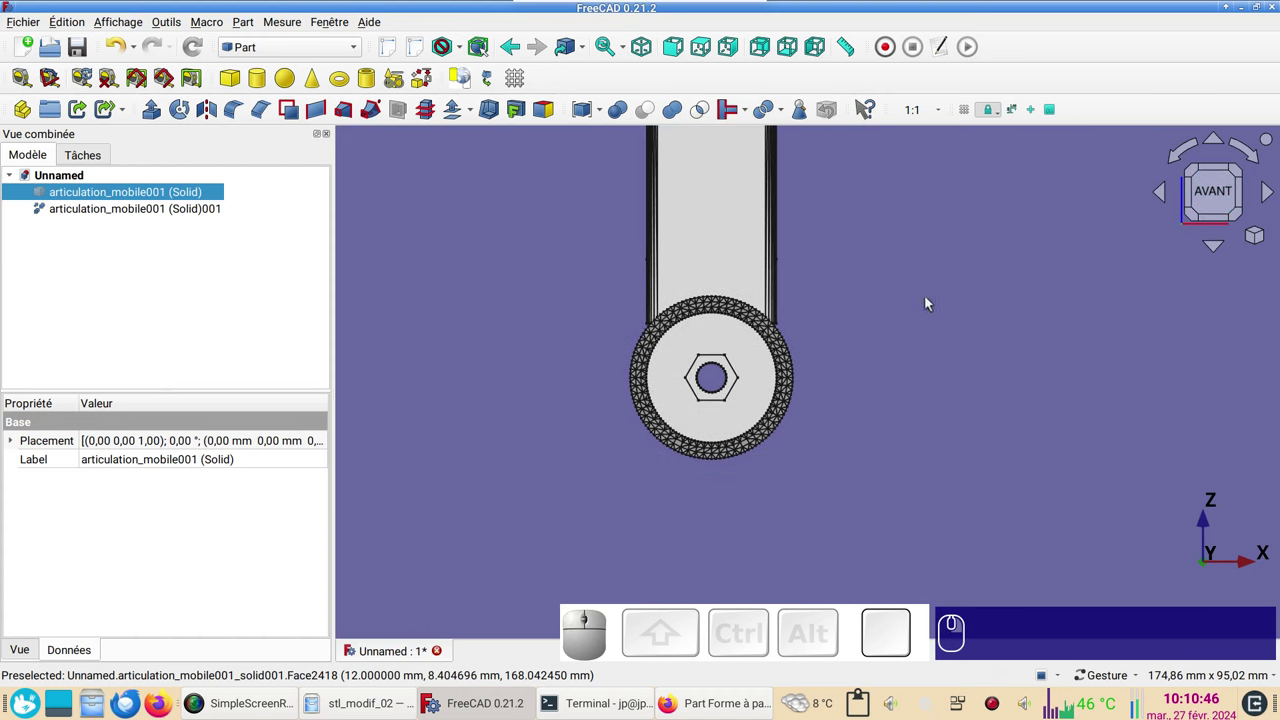
scroll(up, 3)
drag(808, 337, 913, 331)
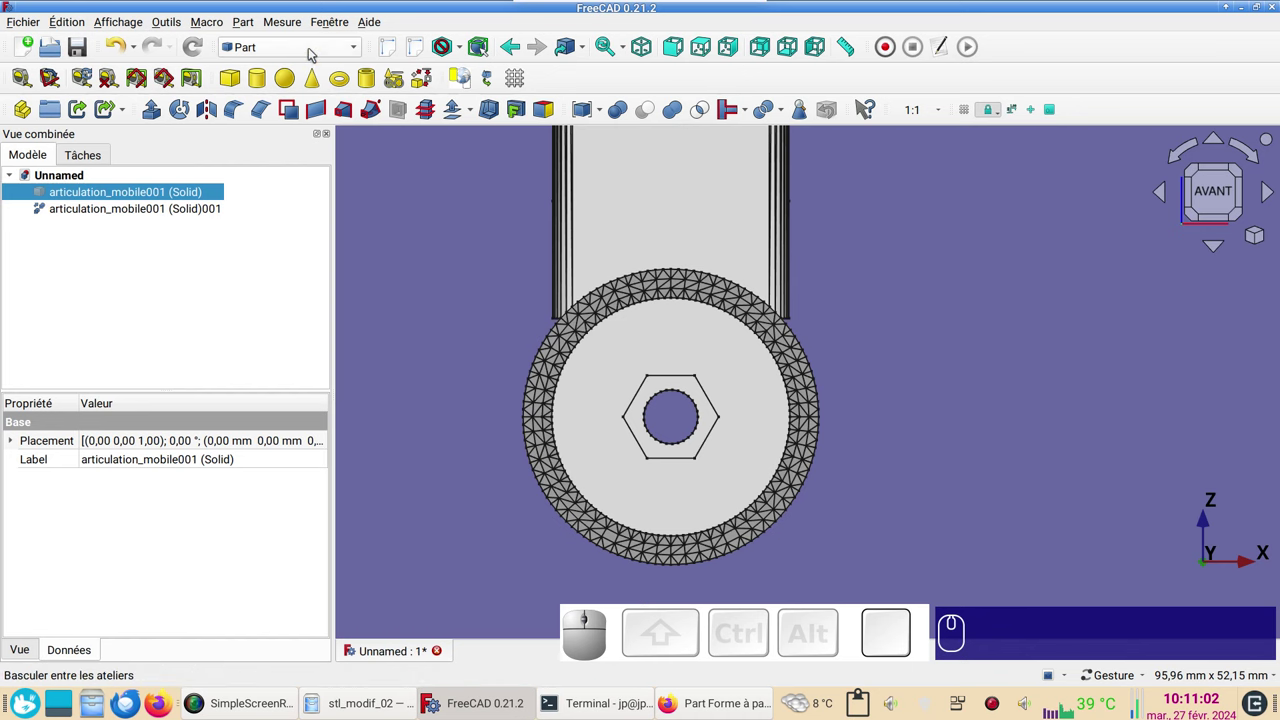
Switch to the Sketcher workbench, hide the unrefined solid and orbit around the joint end.
click(315, 51)
click(279, 368)
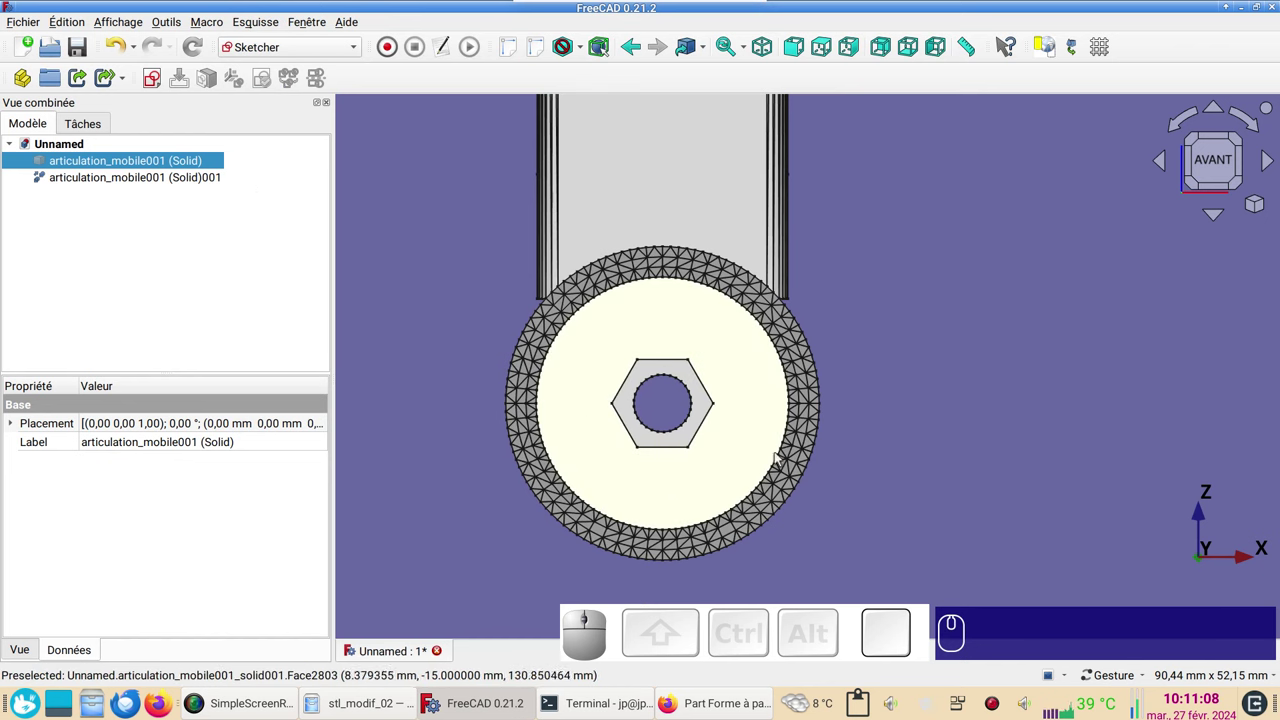
drag(956, 442, 710, 411)
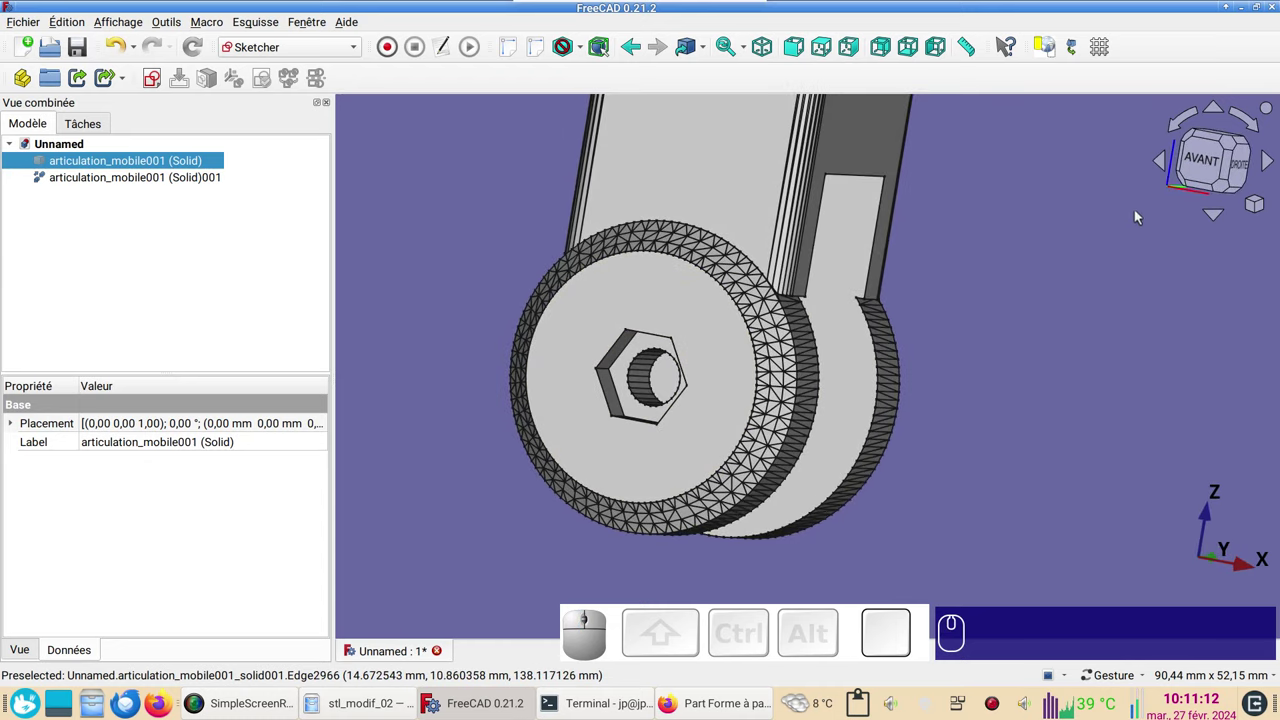
click(1211, 172)
scroll(up, 3)
drag(891, 347, 1061, 301)
scroll(down, 3)
drag(1052, 312, 879, 339)
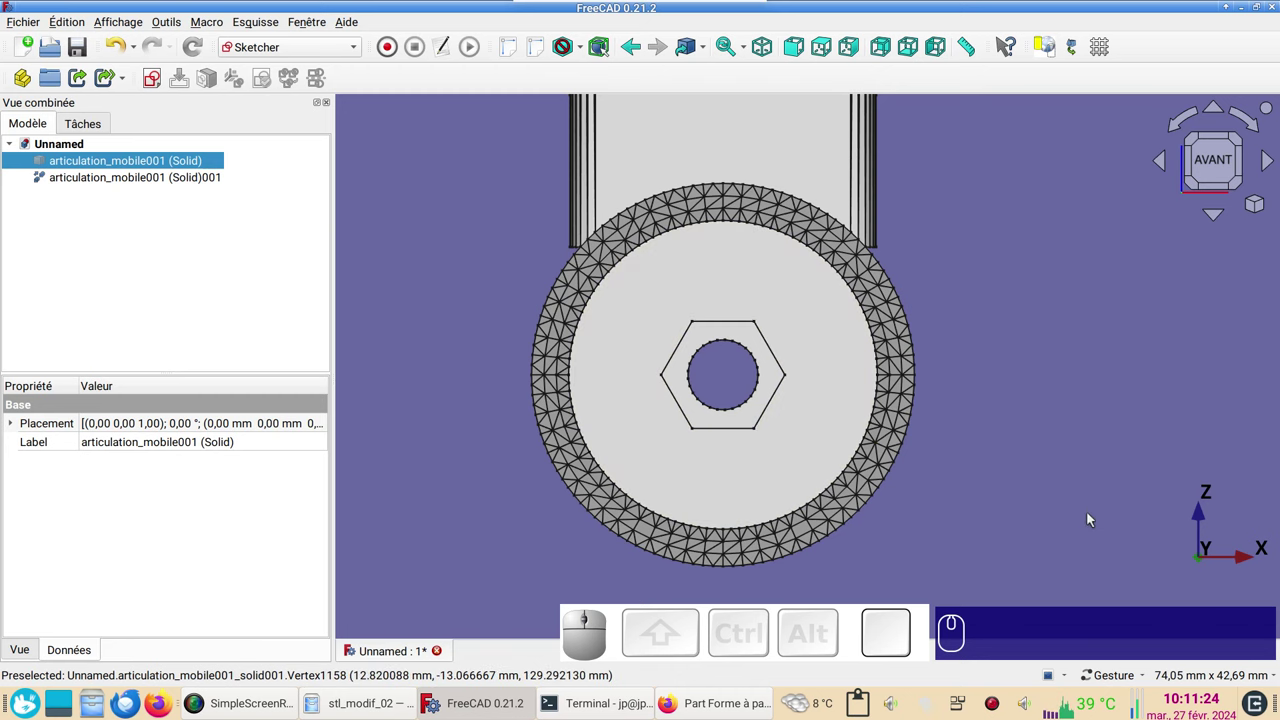
Select the front round face of the refined solid as the sketch support.
drag(1100, 476, 878, 439)
click(775, 415)
drag(1069, 498, 1061, 465)
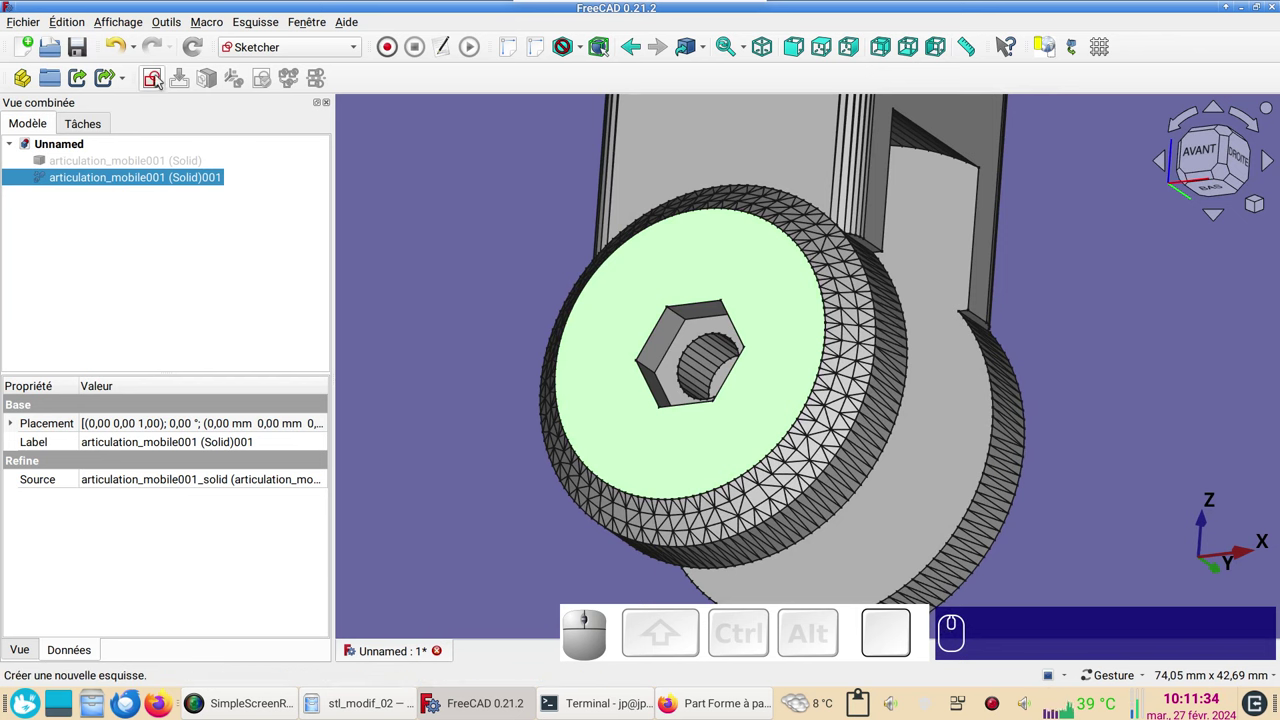
Create a new sketch attached to the front round face and start linking model edges into it.
click(161, 77)
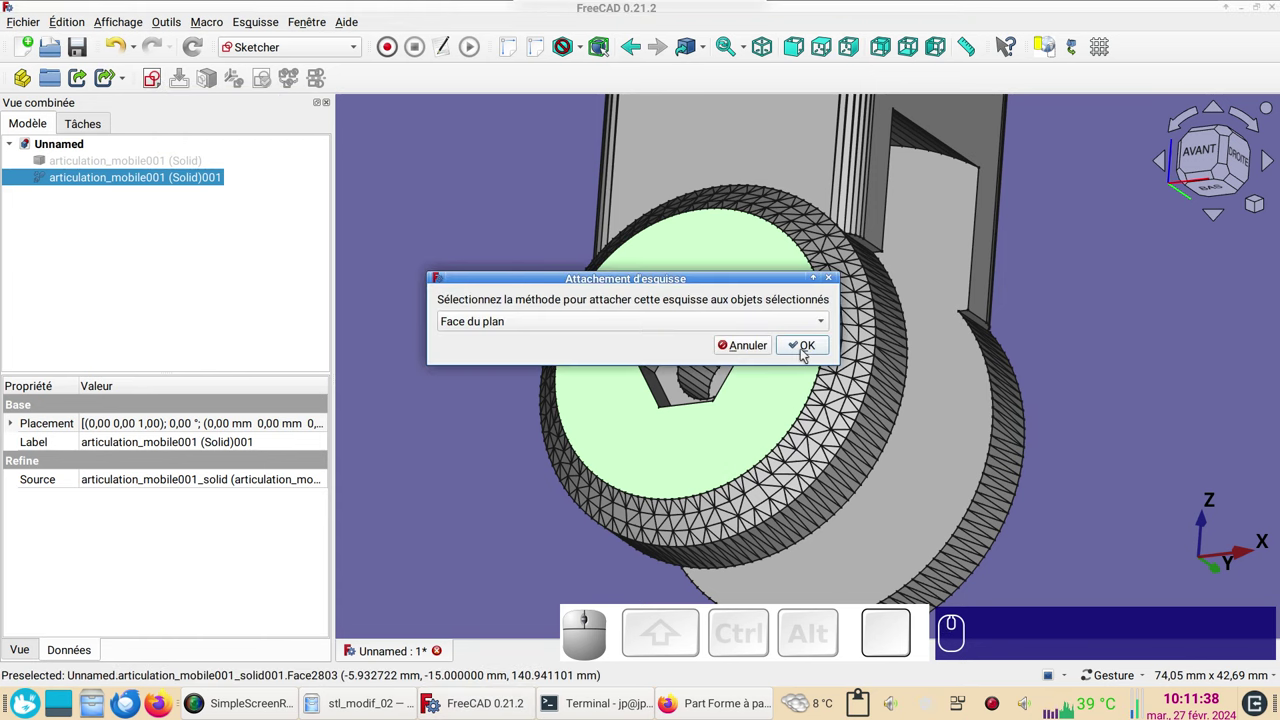
click(808, 349)
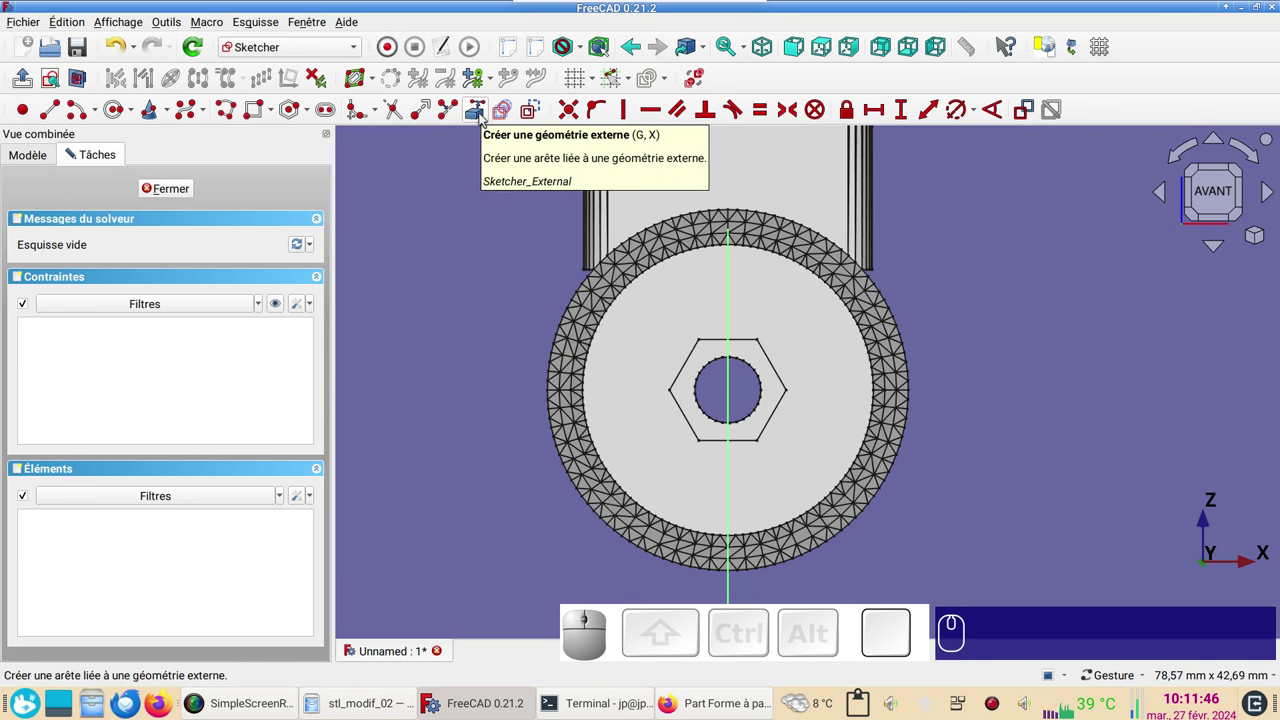
click(485, 119)
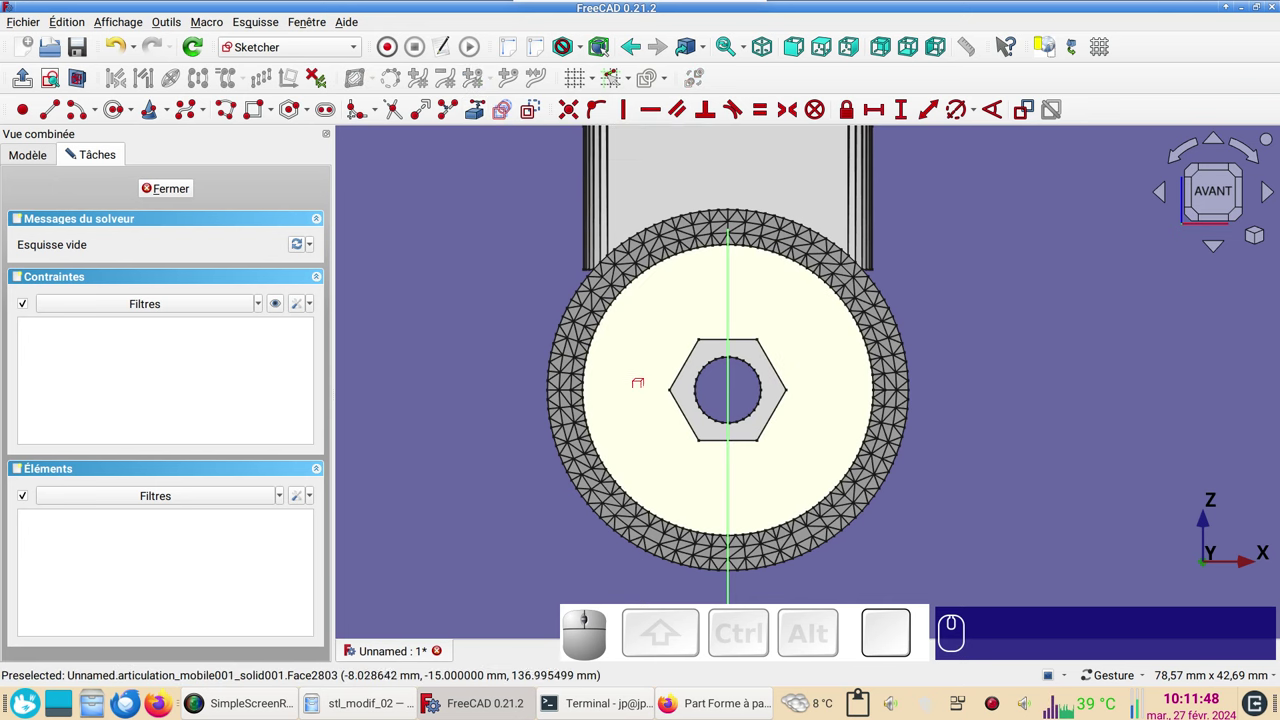
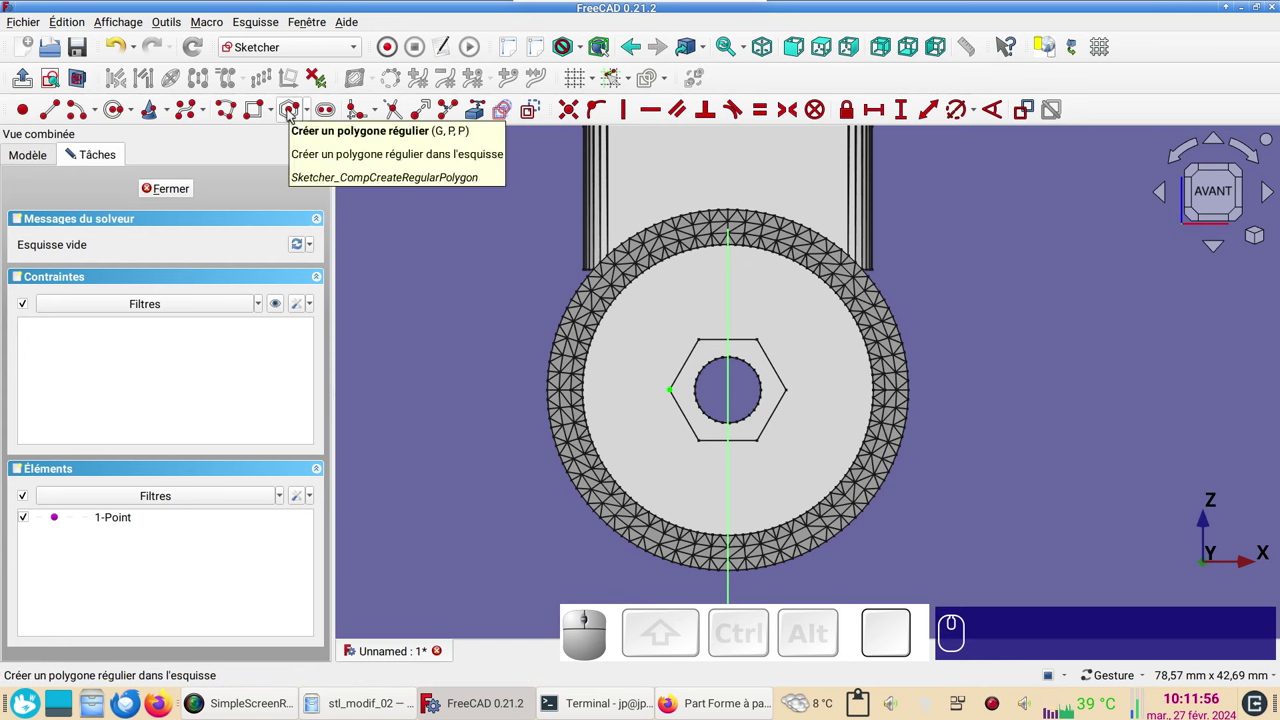
Draw a regular hexagon and constrain it level and centred on the hole.
click(292, 115)
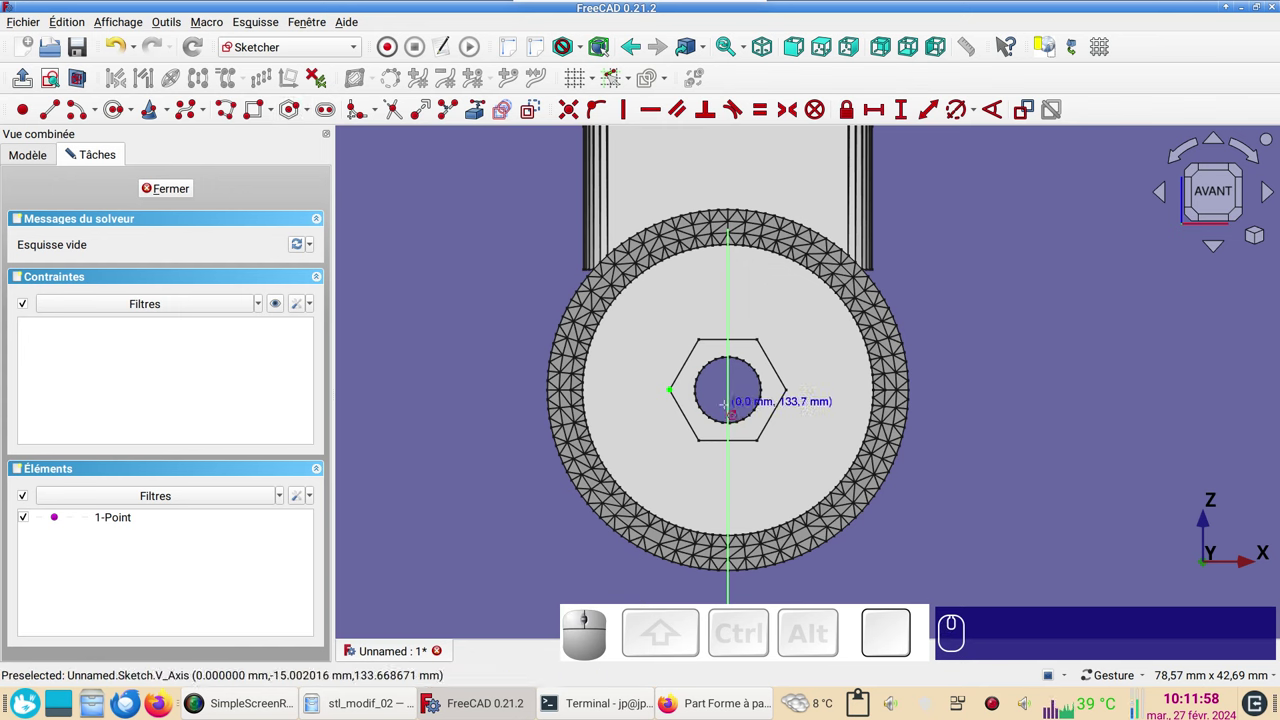
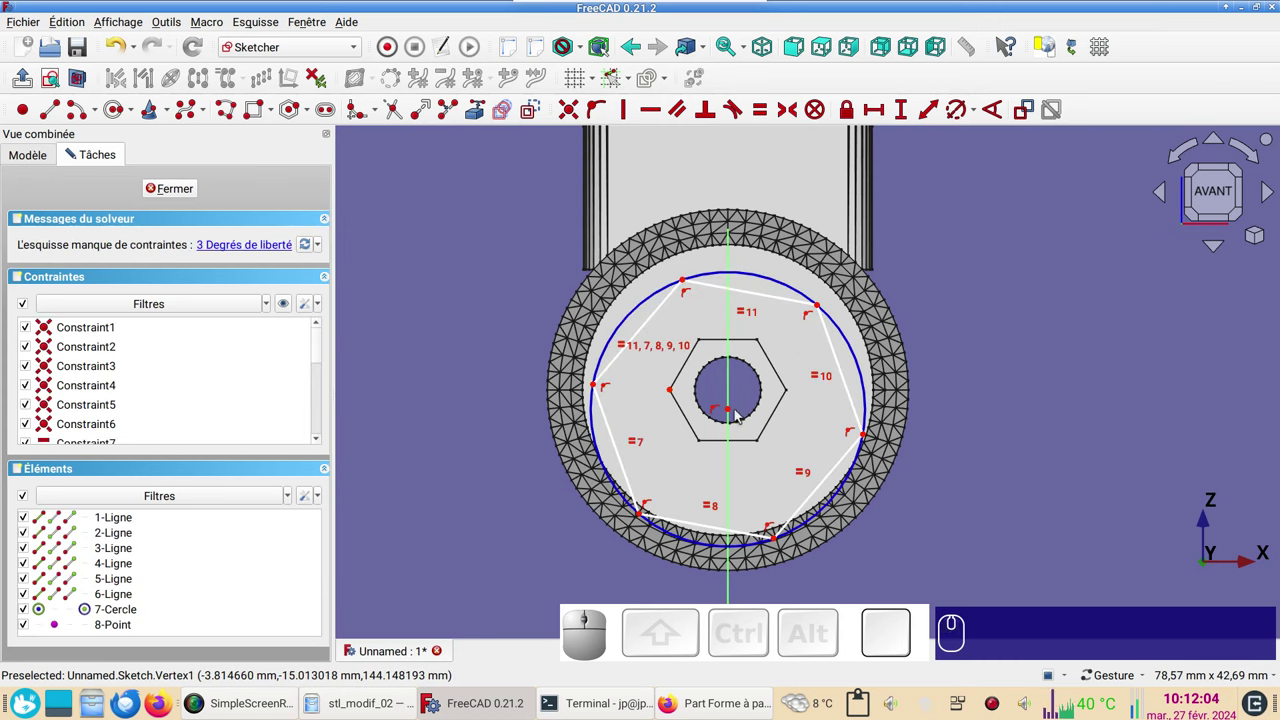
click(736, 412)
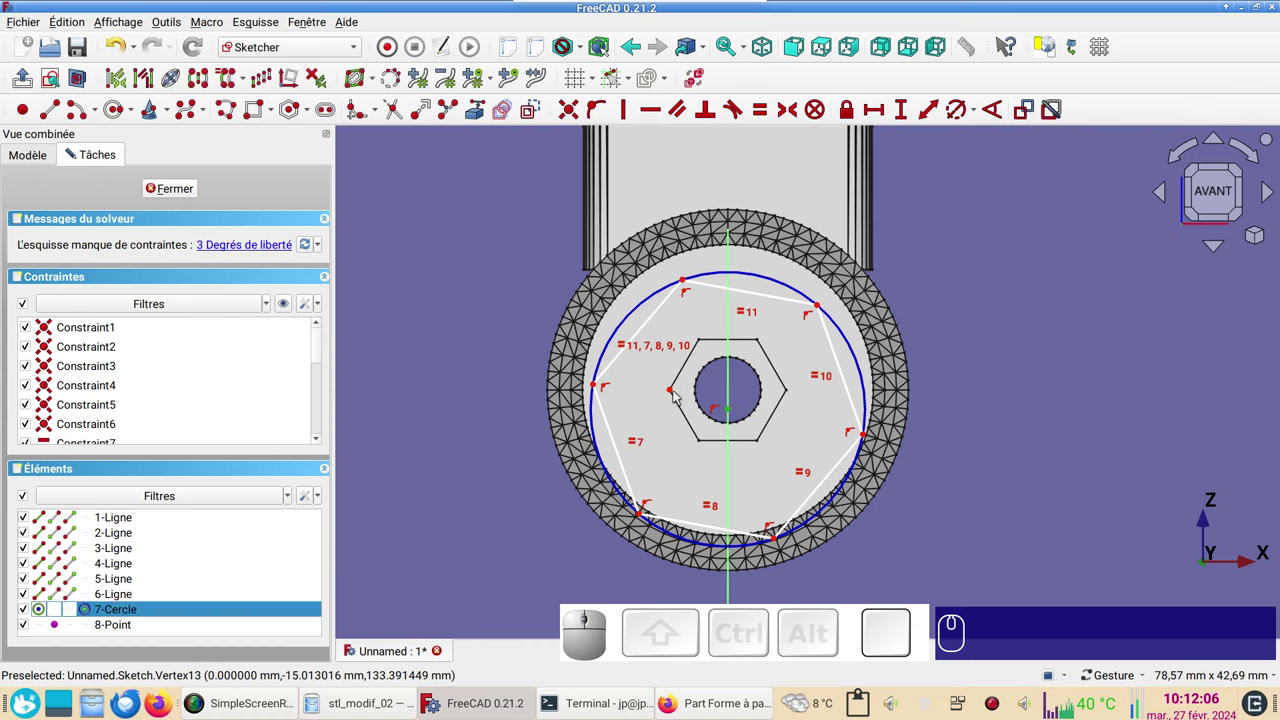
click(675, 396)
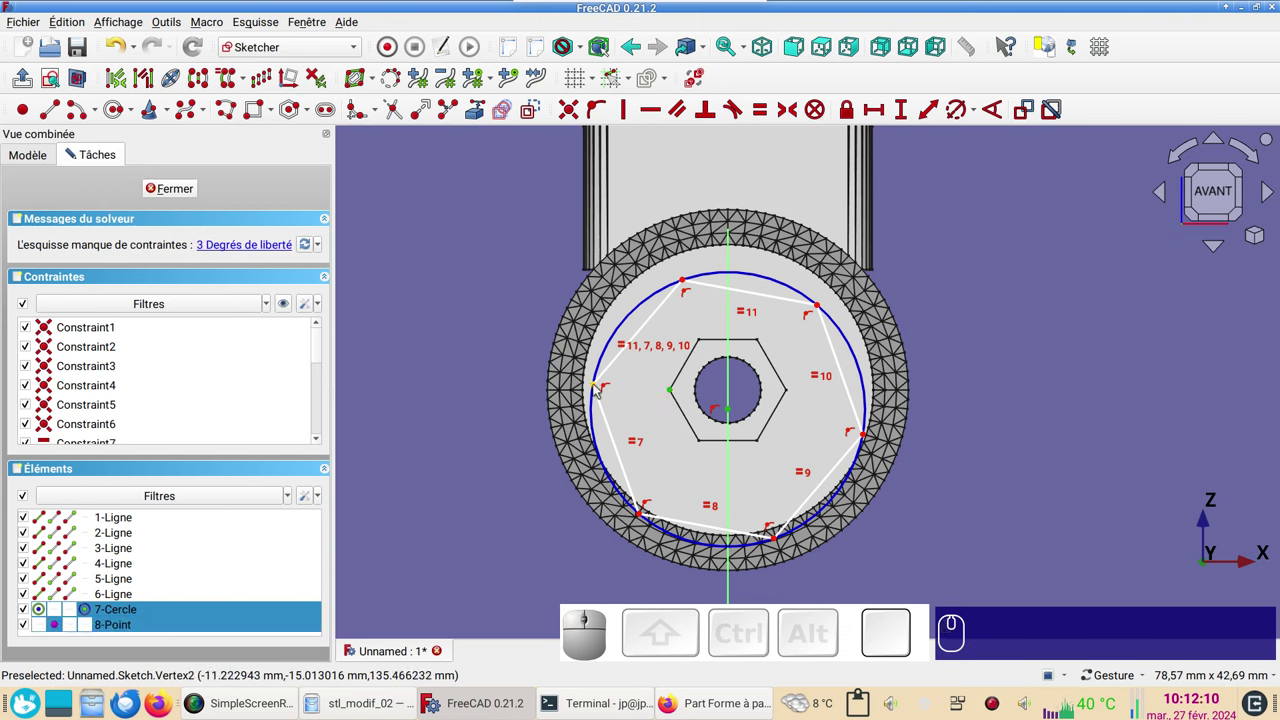
click(599, 390)
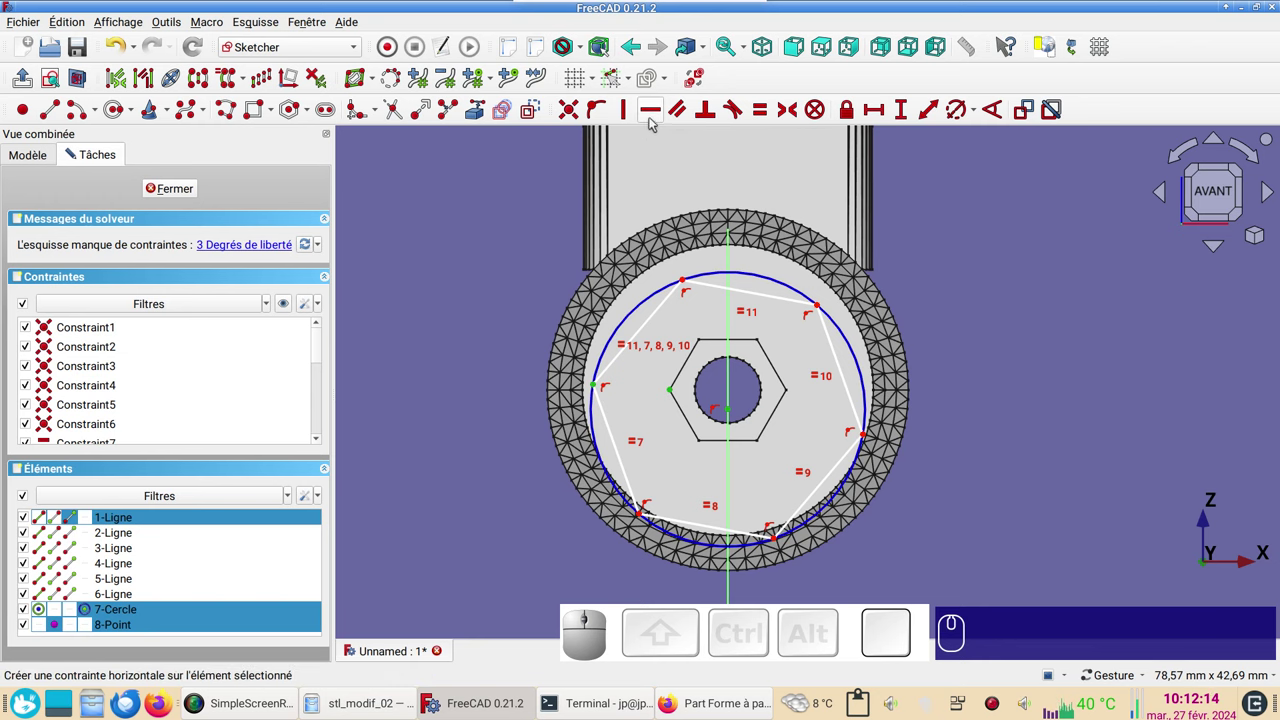
key(h)
drag(1097, 437, 776, 364)
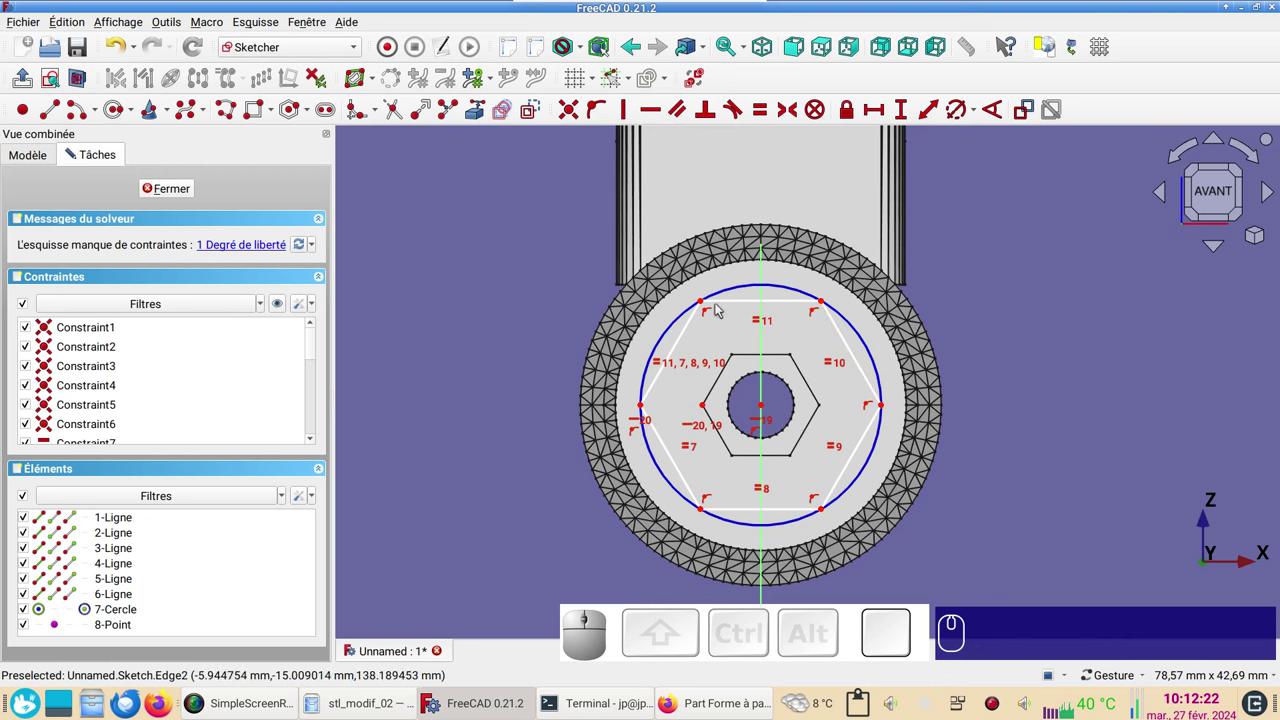
Dimension the hexagon 10.3 mm across flats and close the finished sketch.
click(706, 305)
click(705, 514)
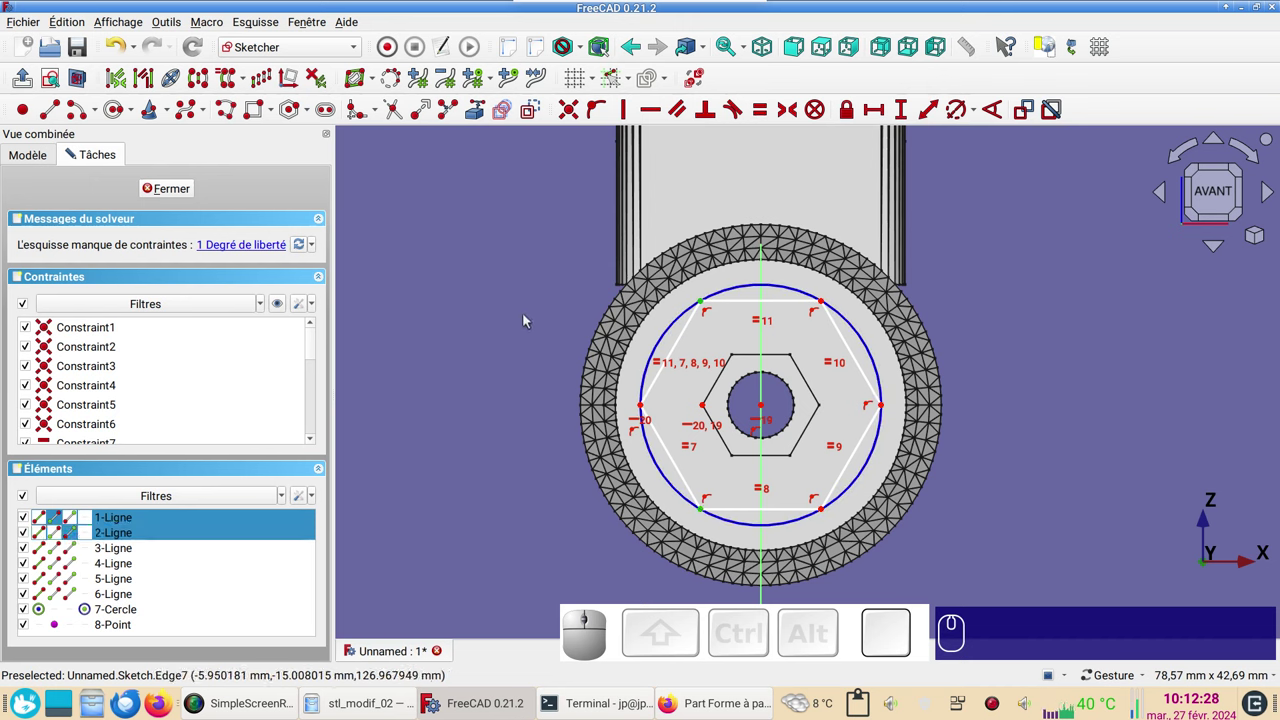
key(i)
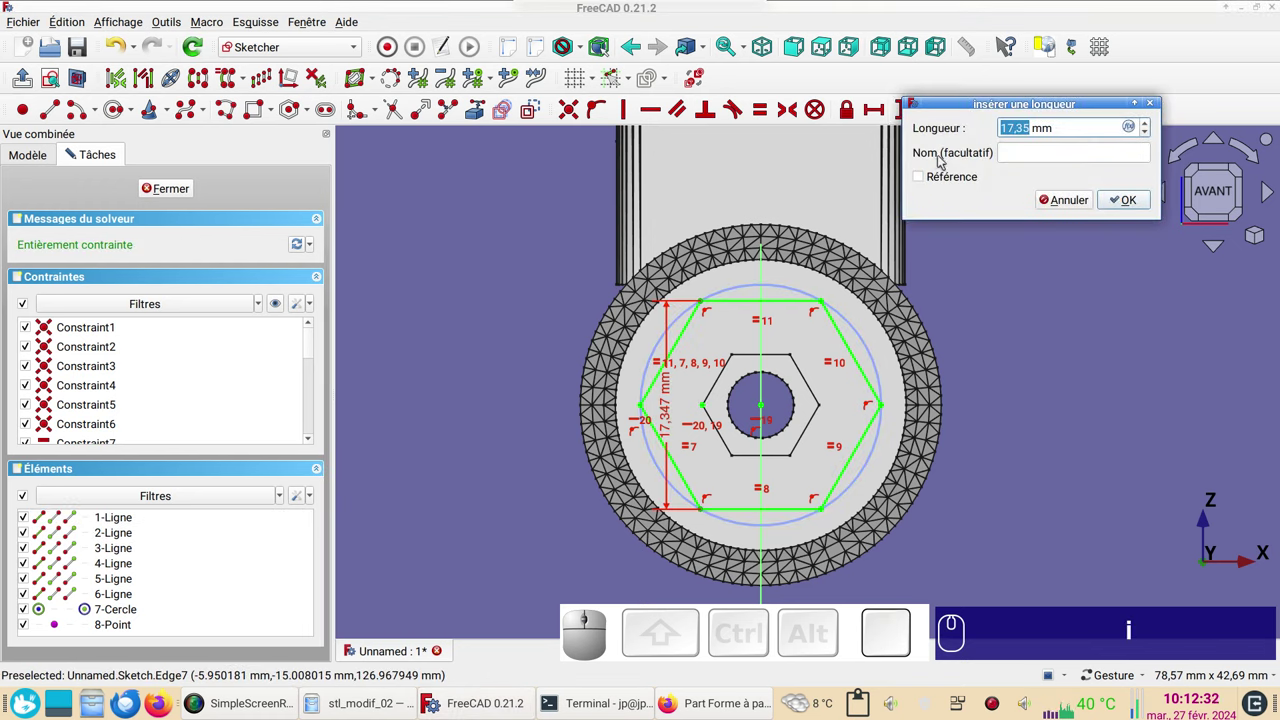
key(KP_1)
key(KP_0)
key(KP_Decimal)
key(KP_3)
key(KP_Enter)
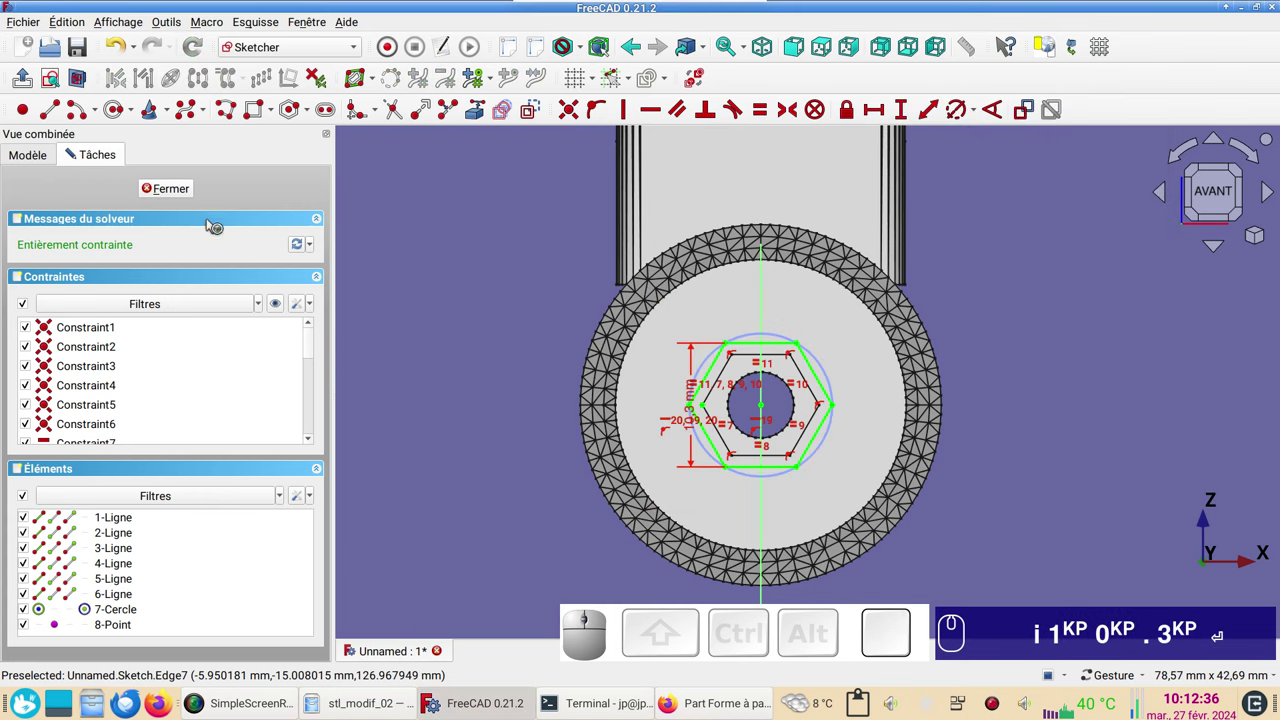
click(173, 197)
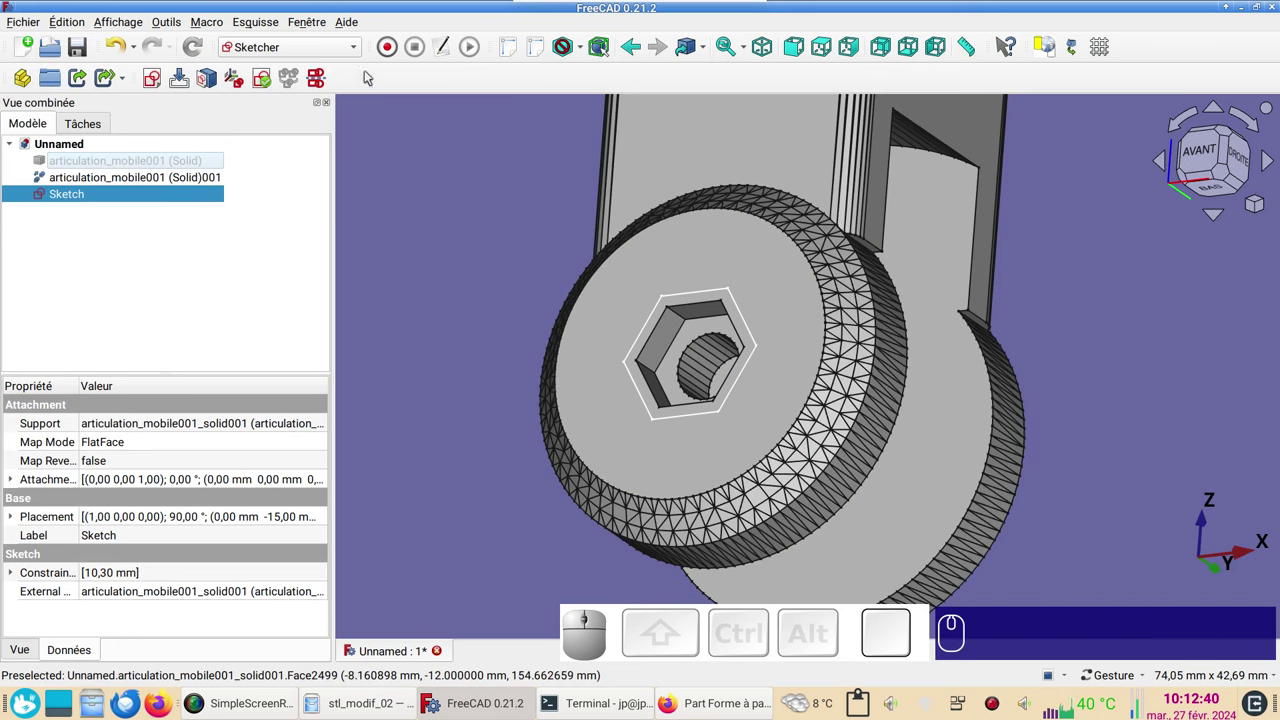
In the Part workbench, extrude the hexagon sketch into a 3 mm solid prism.
click(359, 54)
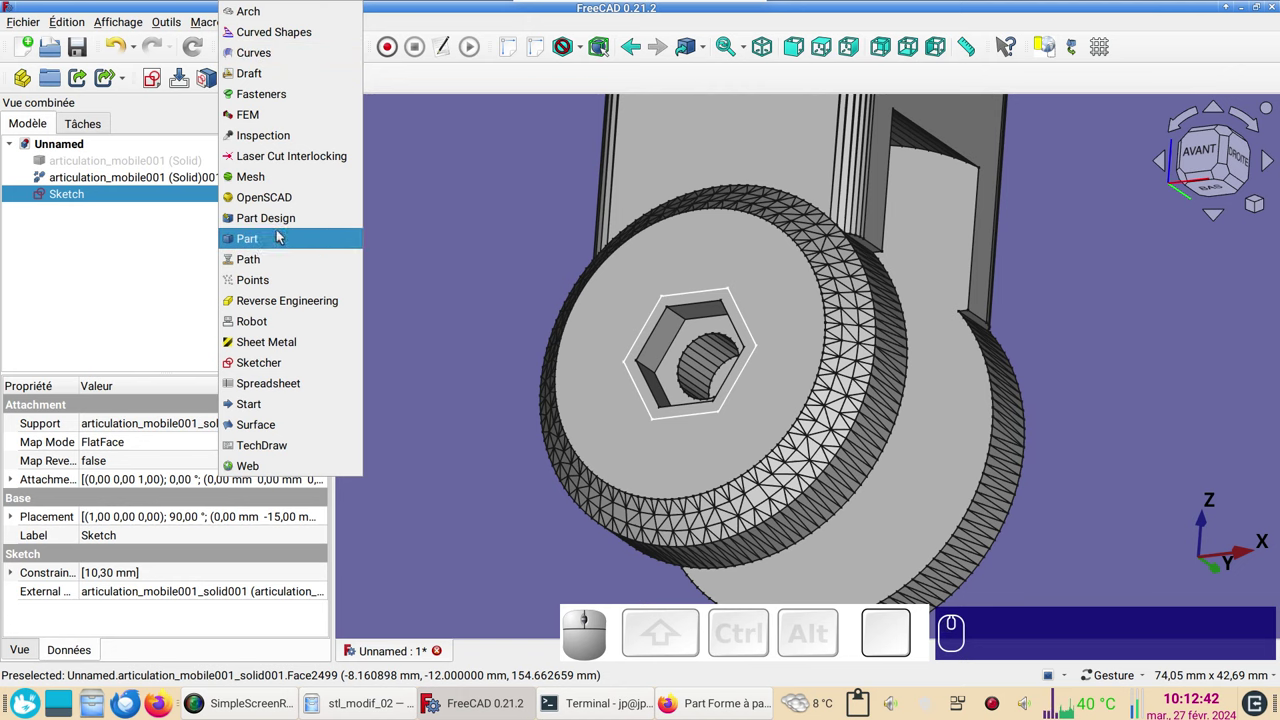
click(283, 243)
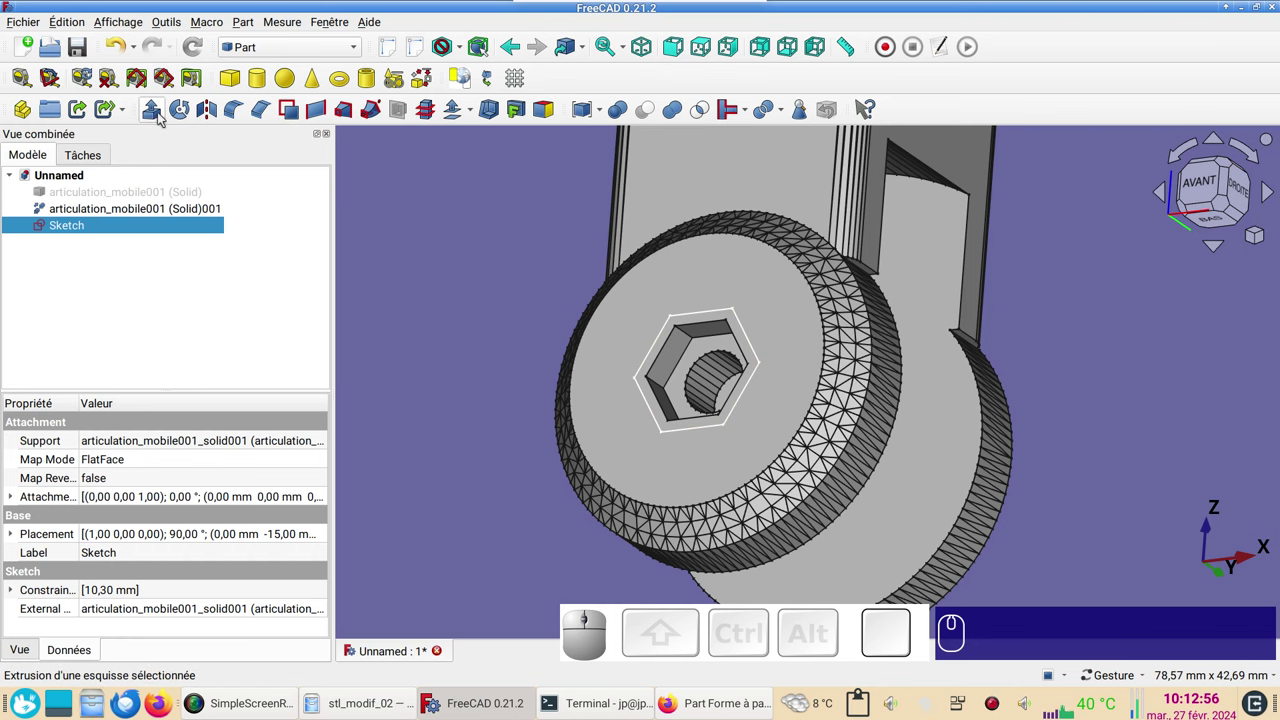
click(164, 116)
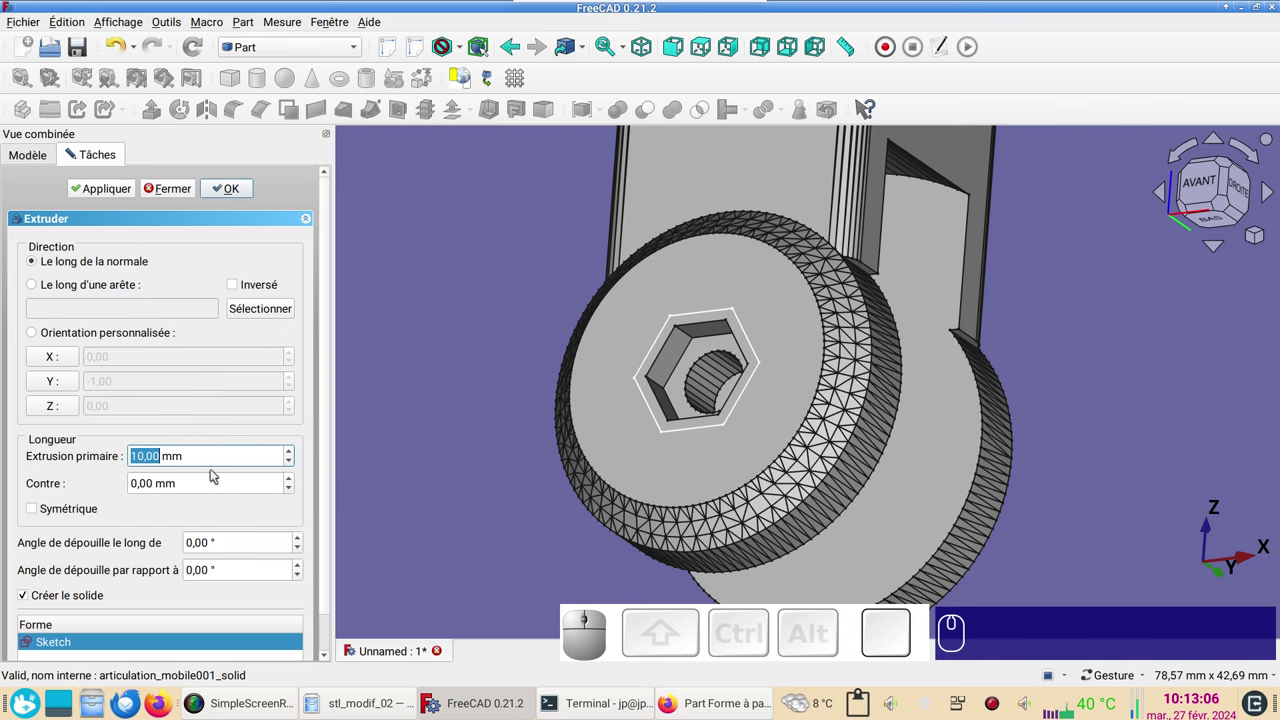
key(KP_3)
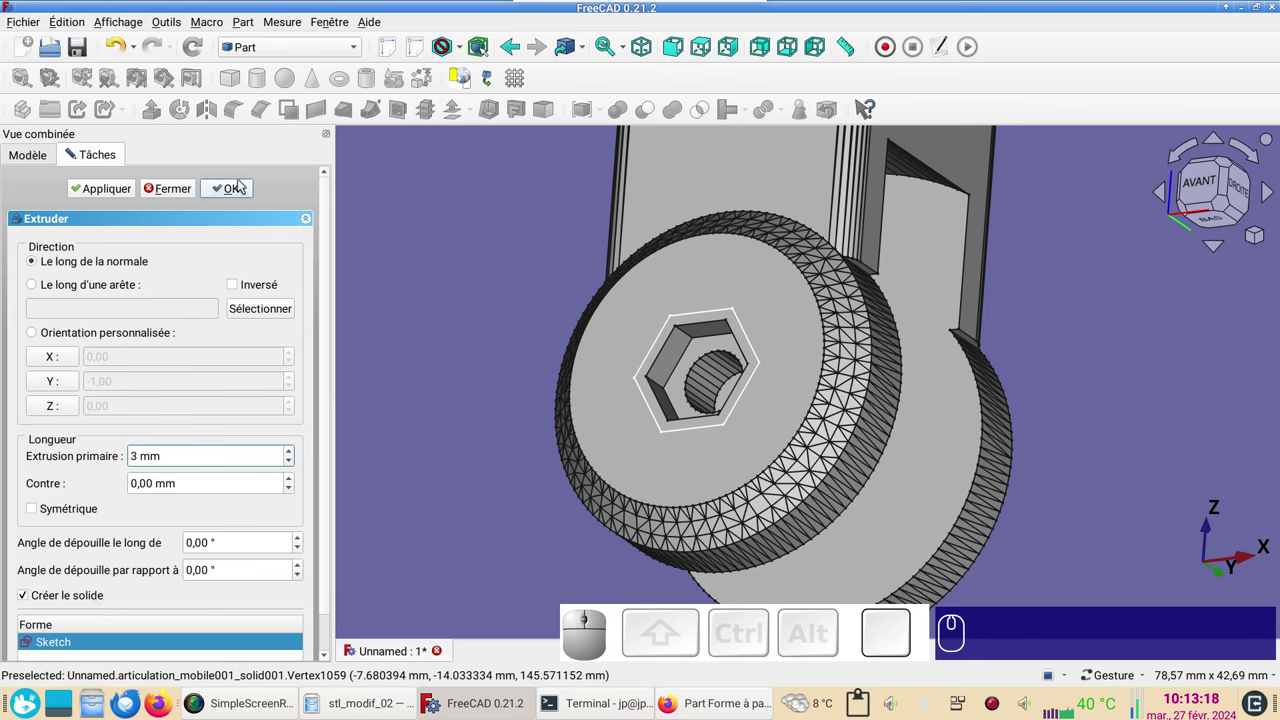
click(248, 192)
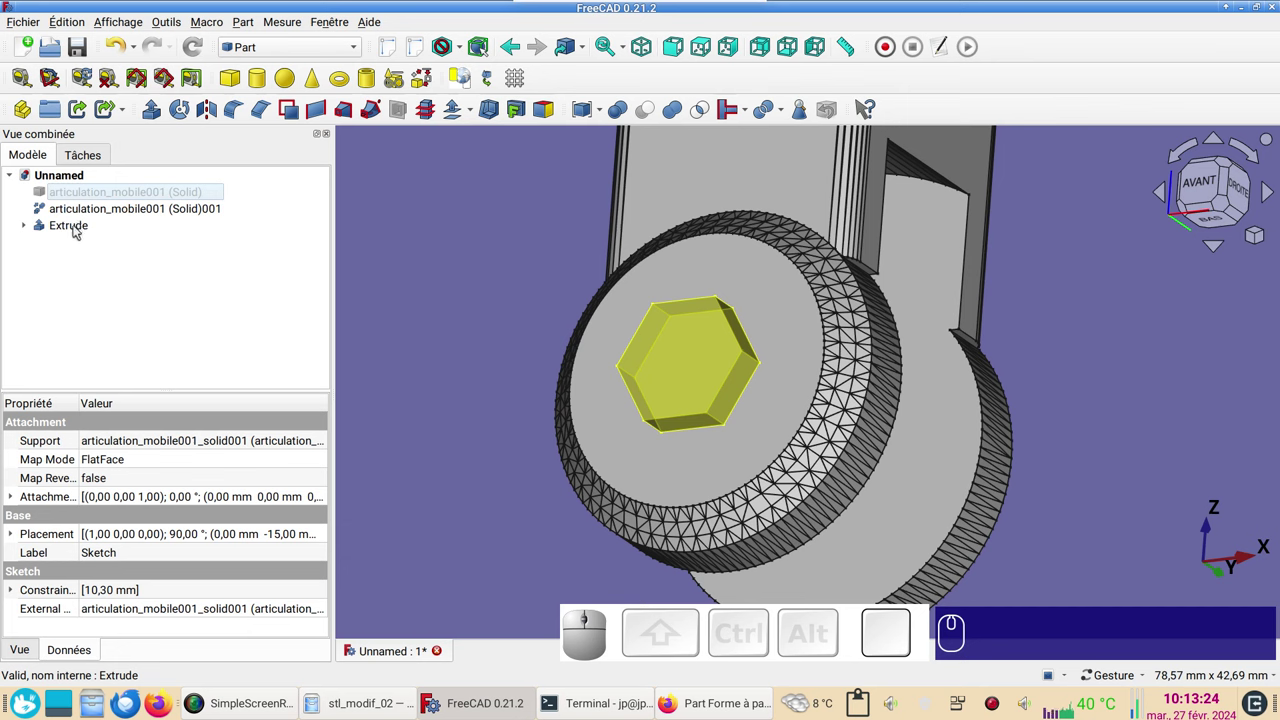
Inspect the Extrude object's properties, then clear the selection.
click(79, 231)
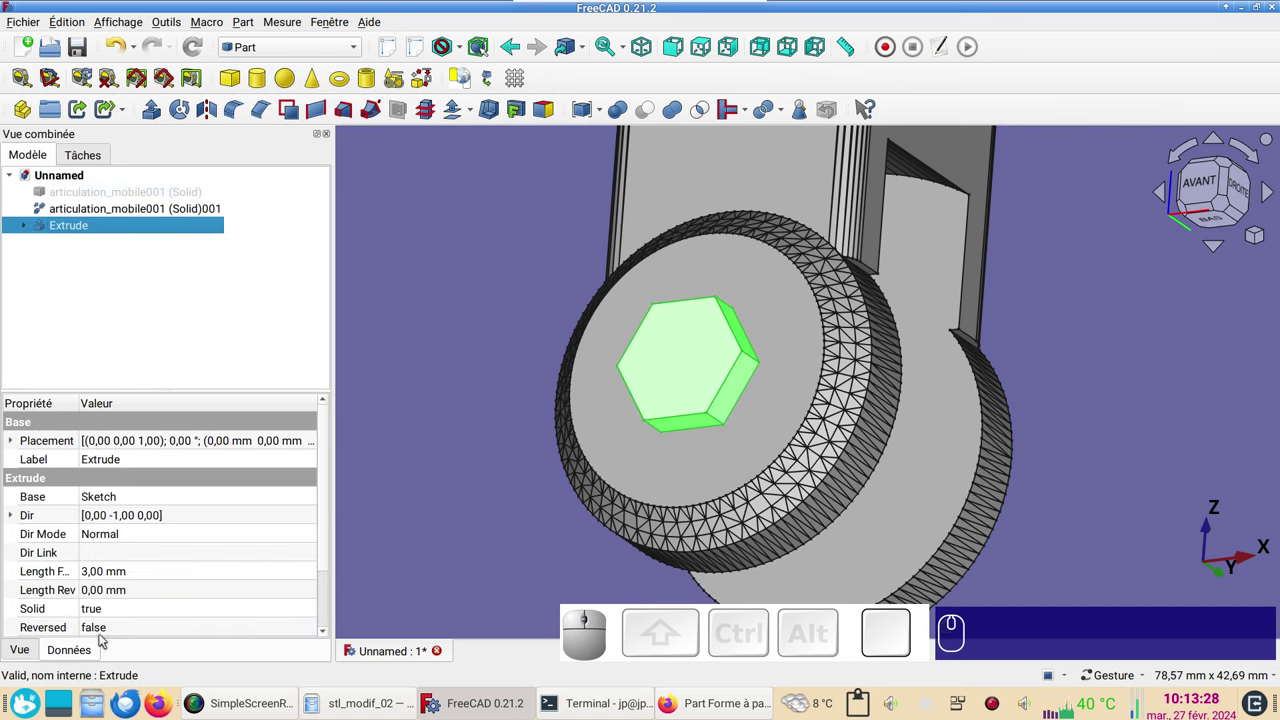
click(119, 635)
click(119, 635)
click(120, 652)
click(457, 367)
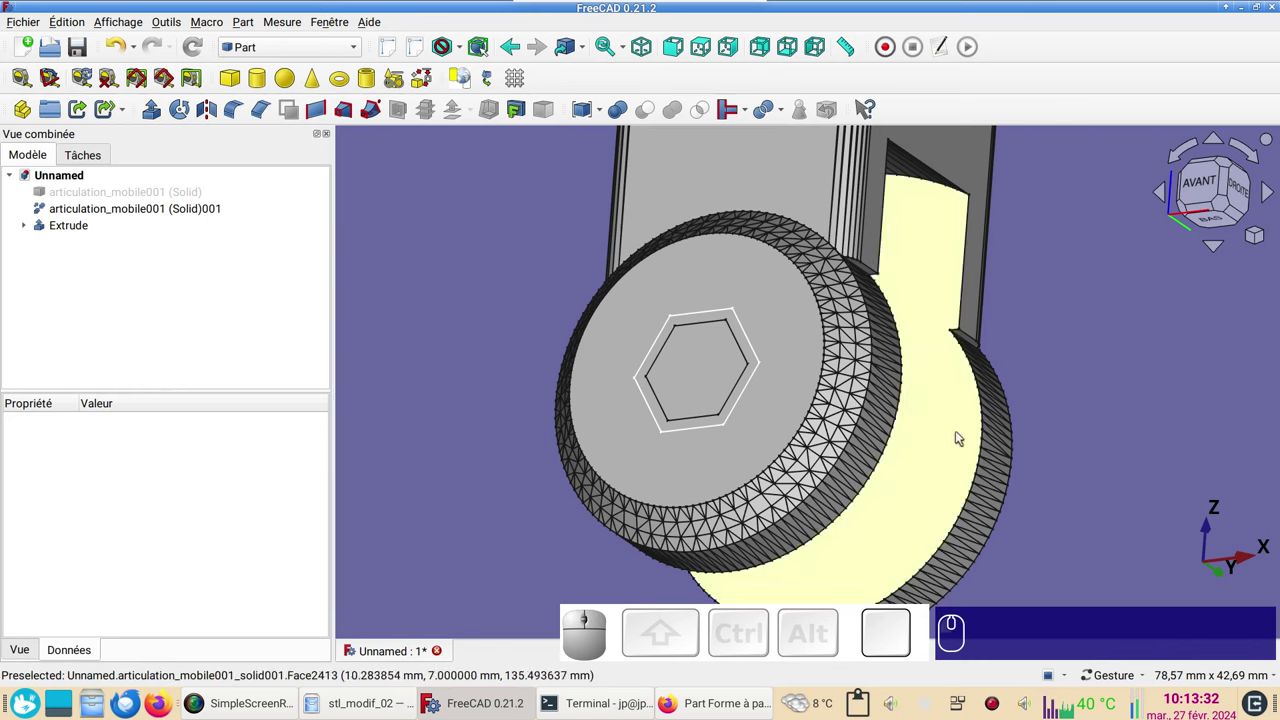
scroll(down, 3)
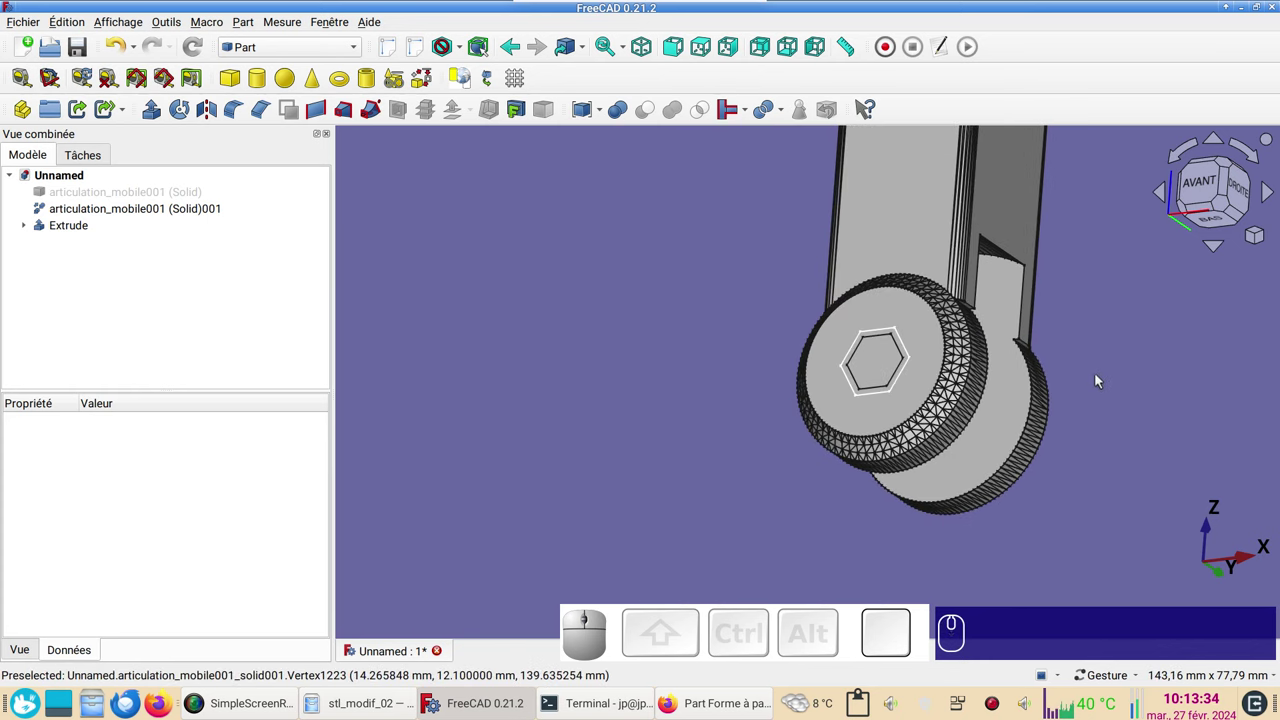
Cut the hexagon extrusion from the motor solid and orbit to inspect the recess.
click(917, 208)
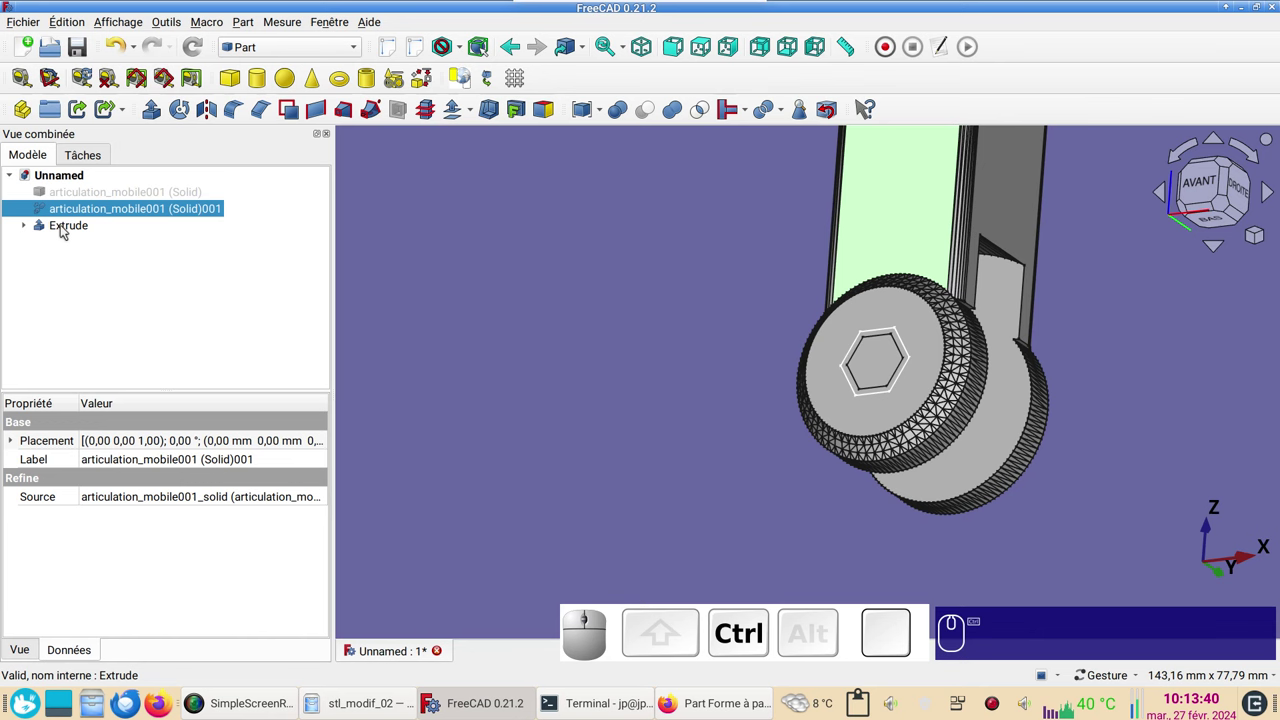
click(67, 229)
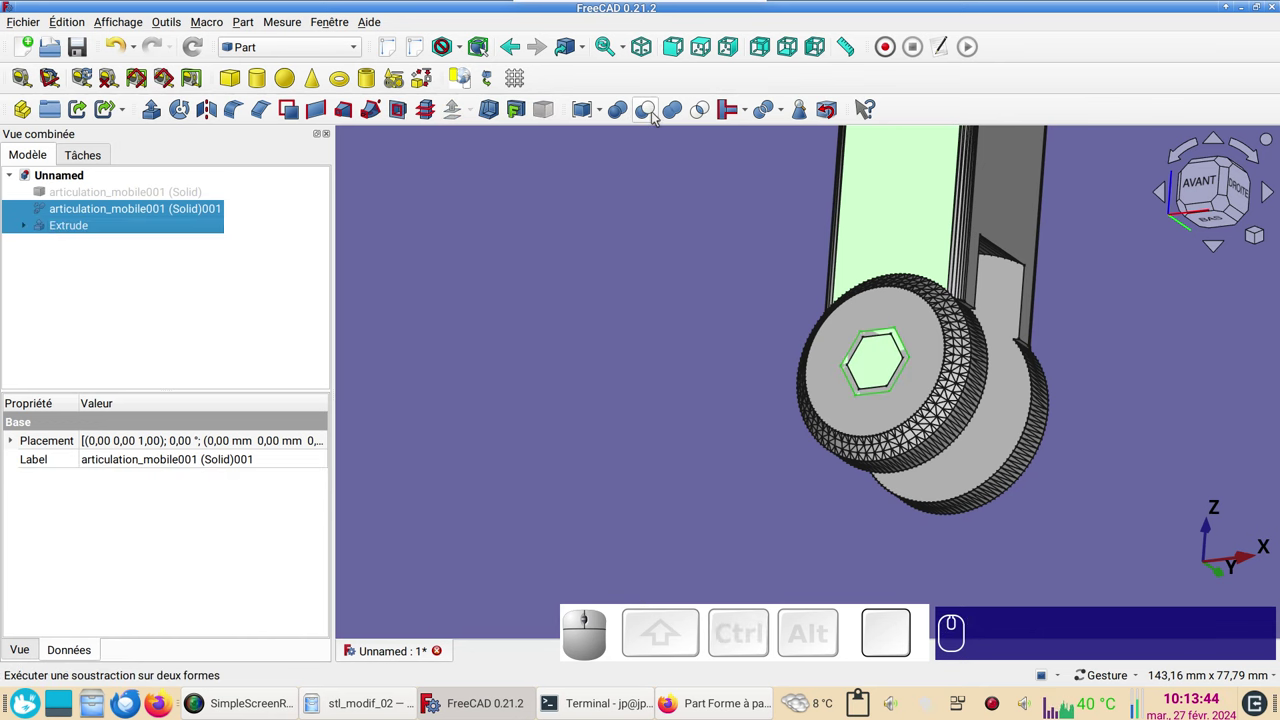
click(657, 118)
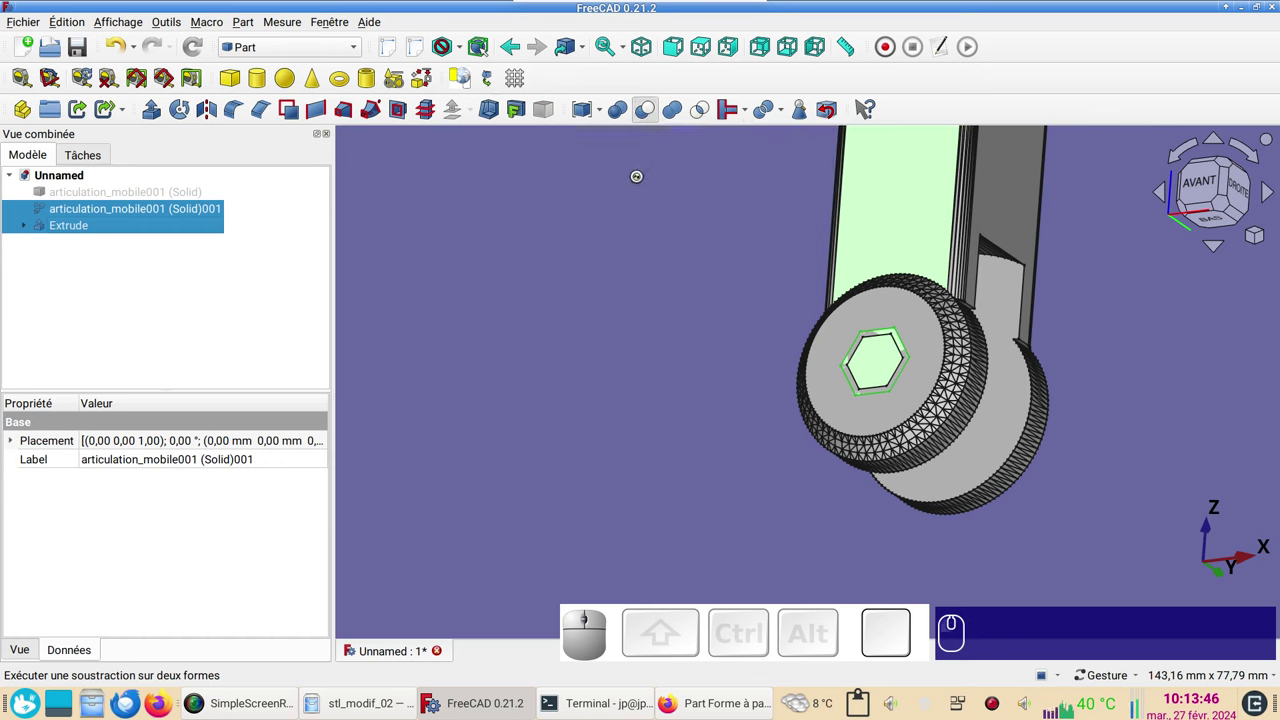
scroll(down, 3)
drag(639, 301, 565, 297)
click(569, 289)
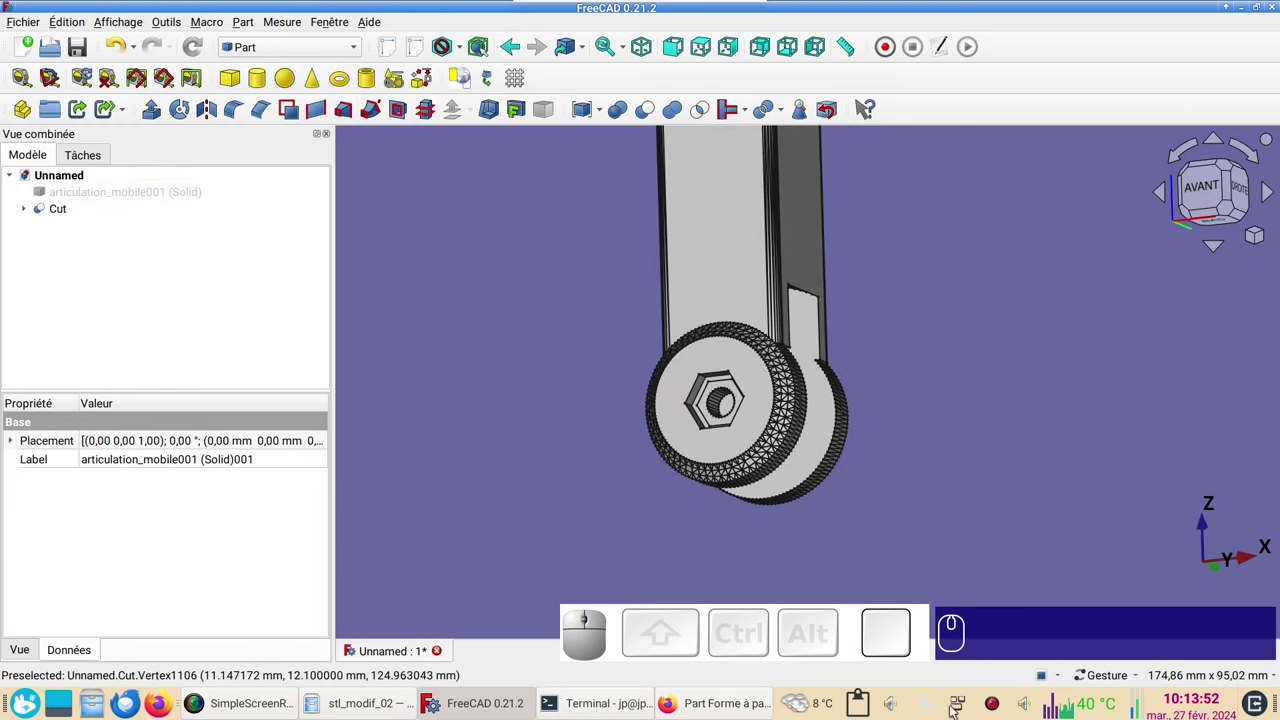
Turn the cut motor toward the front, enlarge the wheel and show the model as wireframe.
drag(957, 417, 1028, 436)
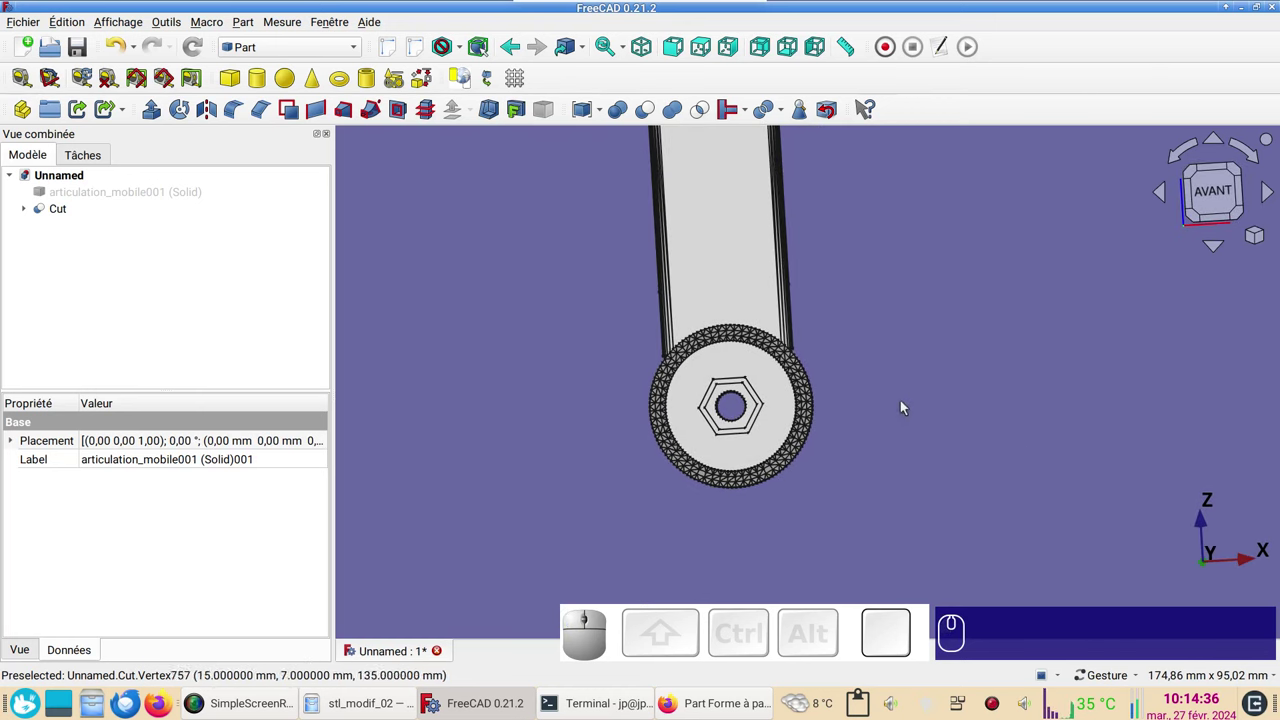
scroll(up, 3)
drag(609, 425, 503, 448)
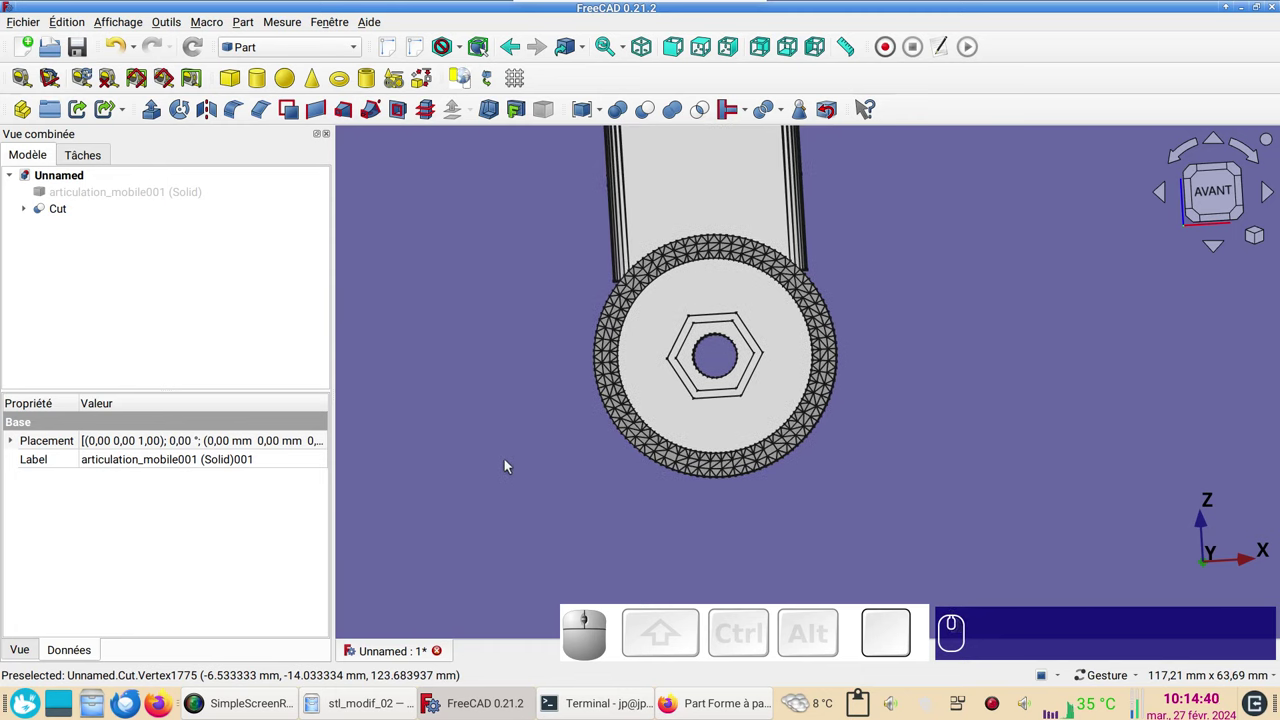
key(v)
key(KP_3)
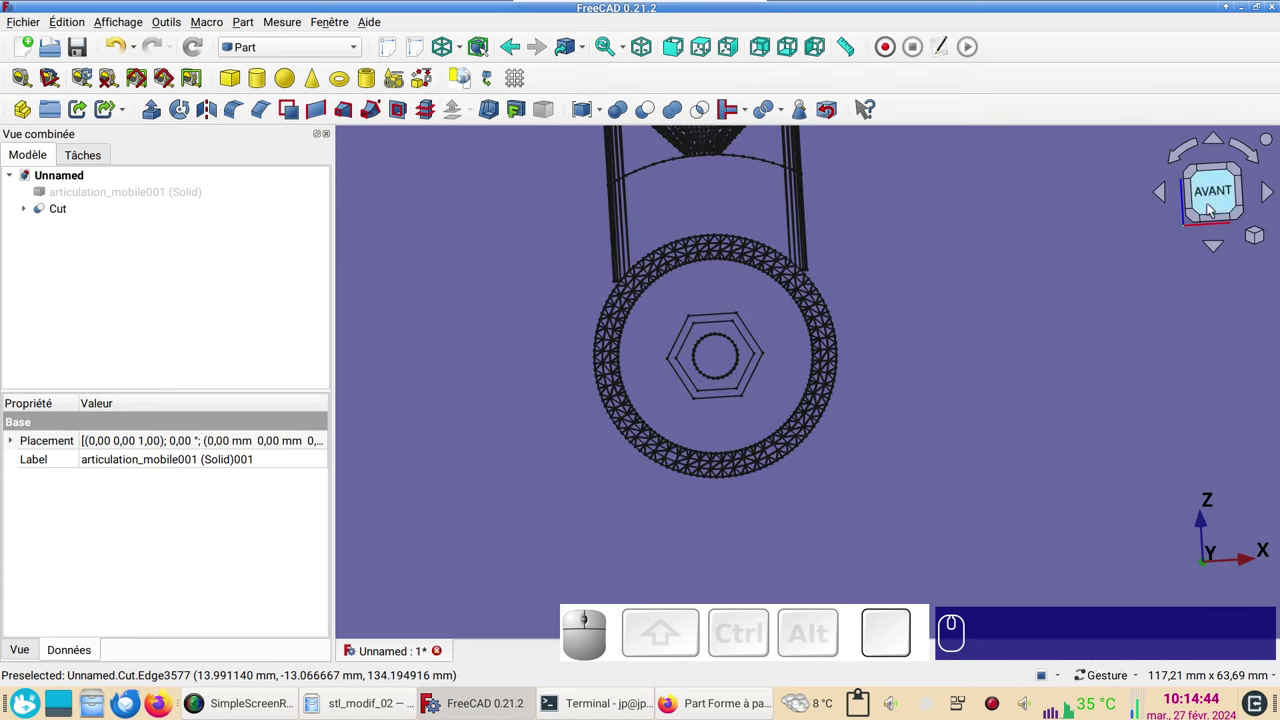
Face the model head-on via the cube's AVANT face and switch to the Sketcher workbench.
click(1220, 193)
scroll(up, 3)
drag(943, 335, 1110, 505)
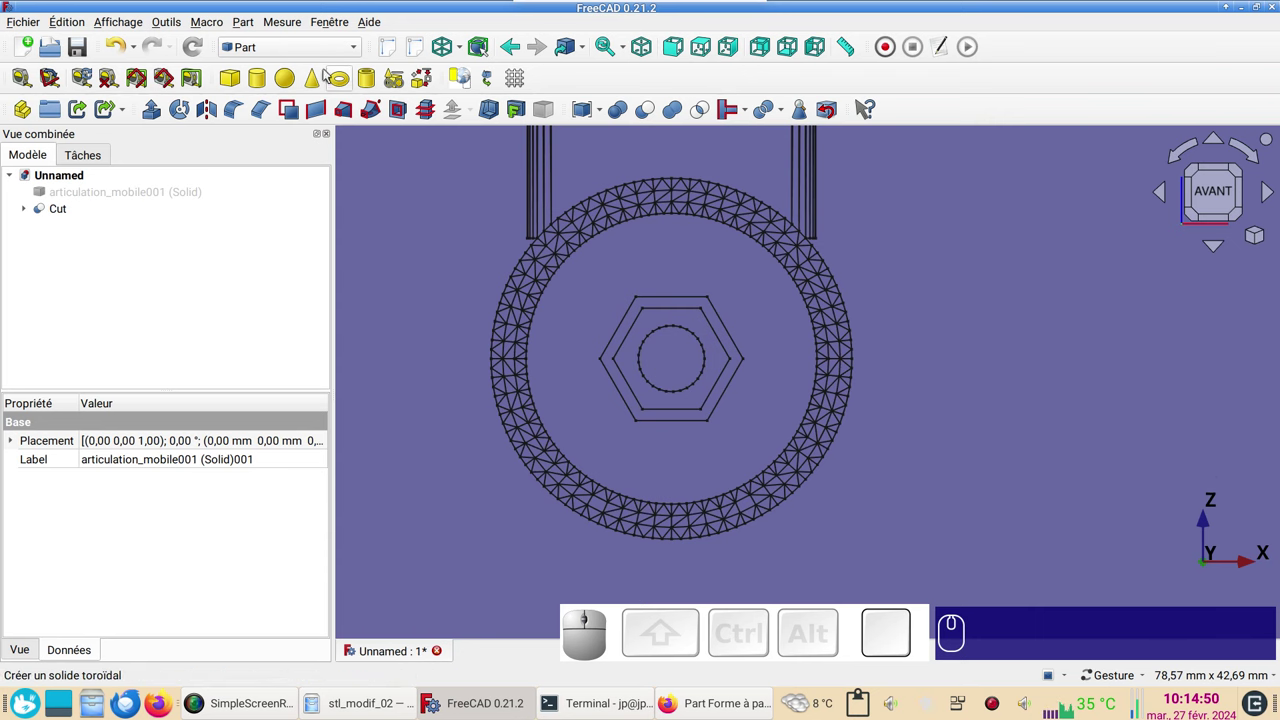
click(315, 51)
click(314, 366)
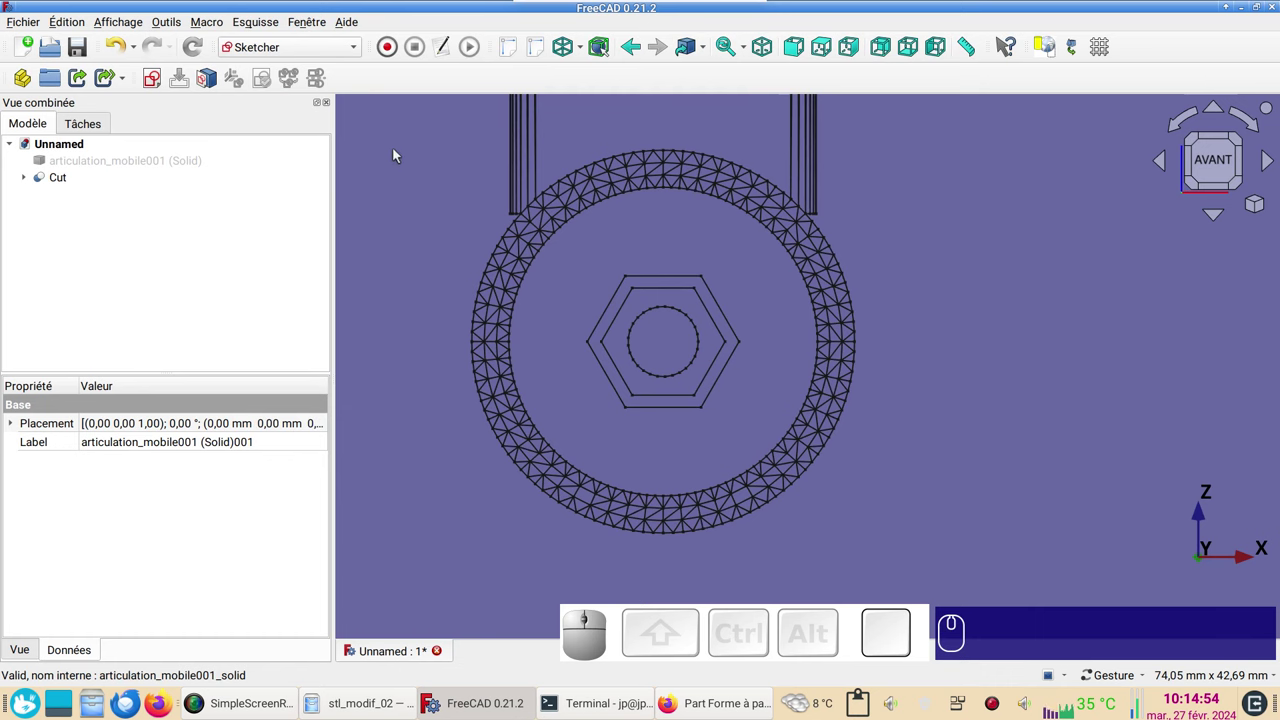
Start a new sketch (Sketch001) on the XY plane over the hexagonal recess.
click(386, 136)
click(288, 224)
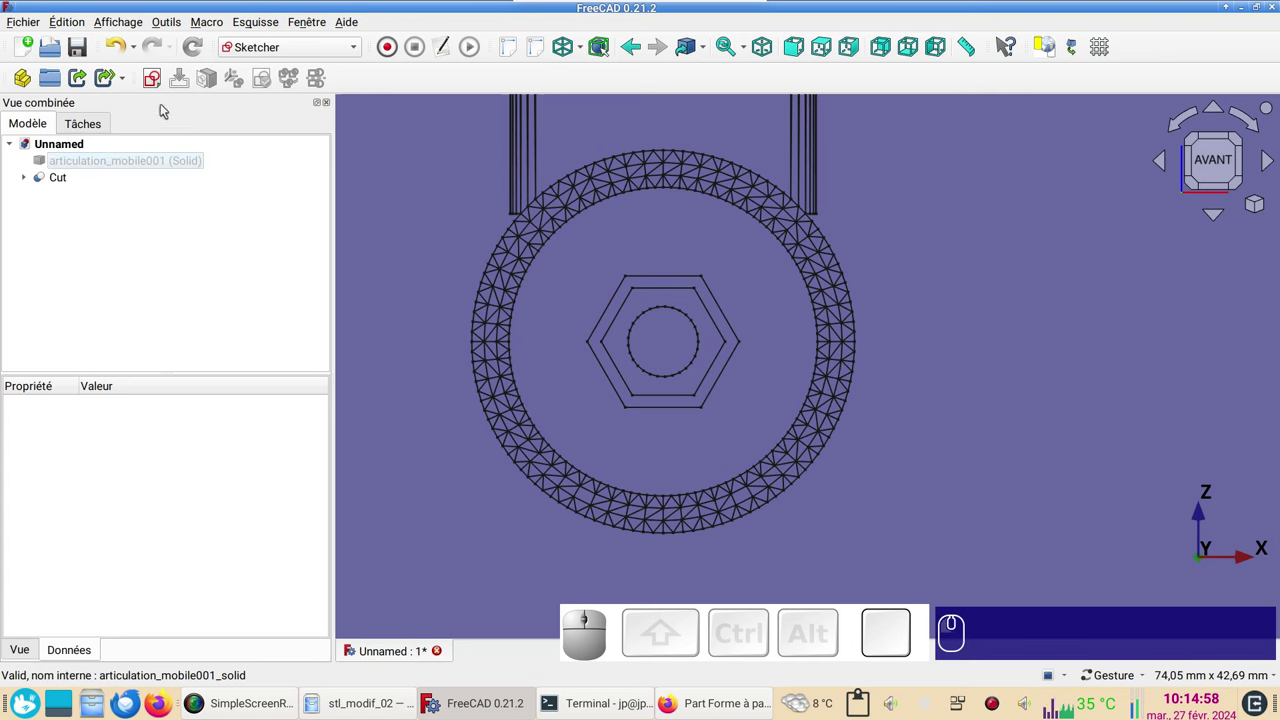
click(159, 79)
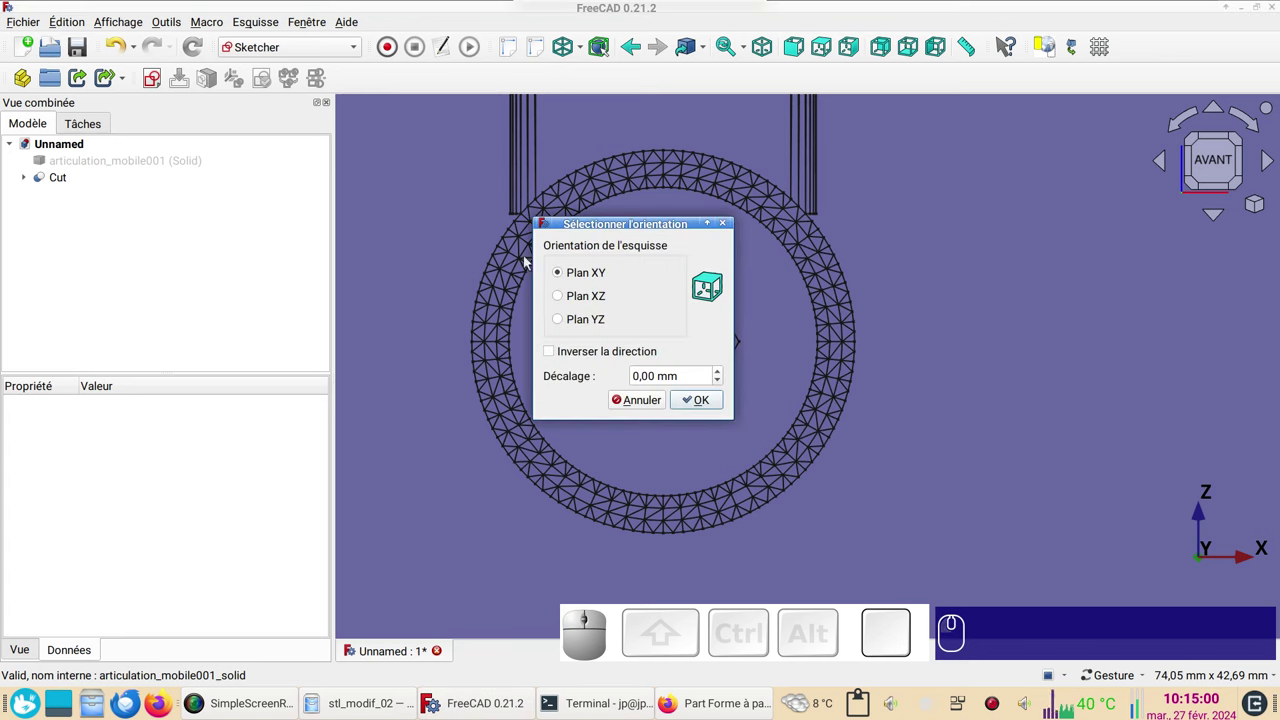
click(587, 299)
click(703, 412)
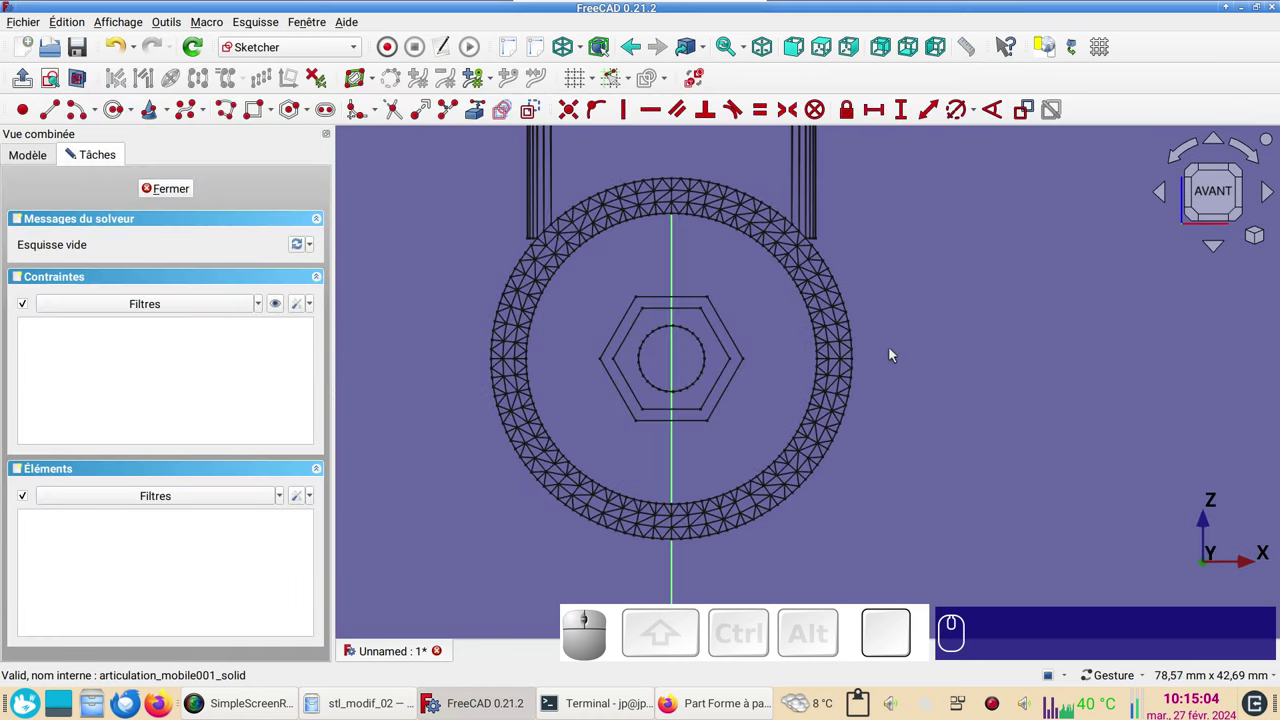
scroll(up, 3)
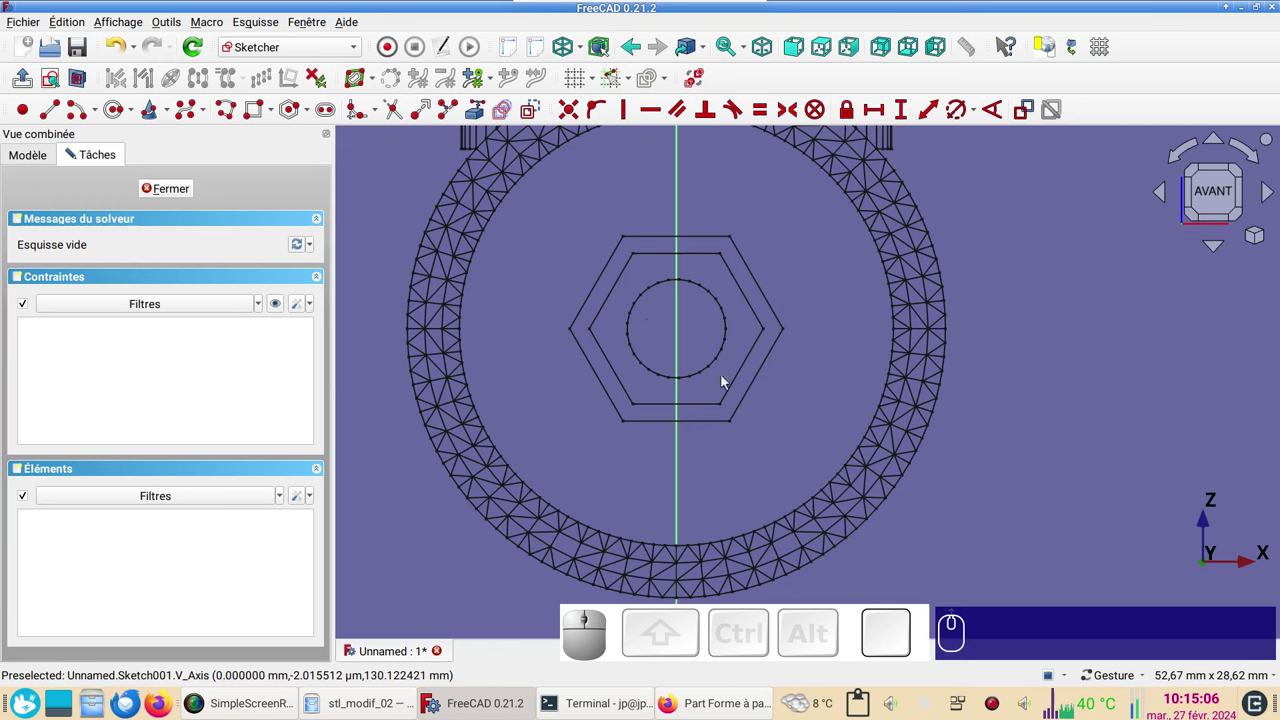
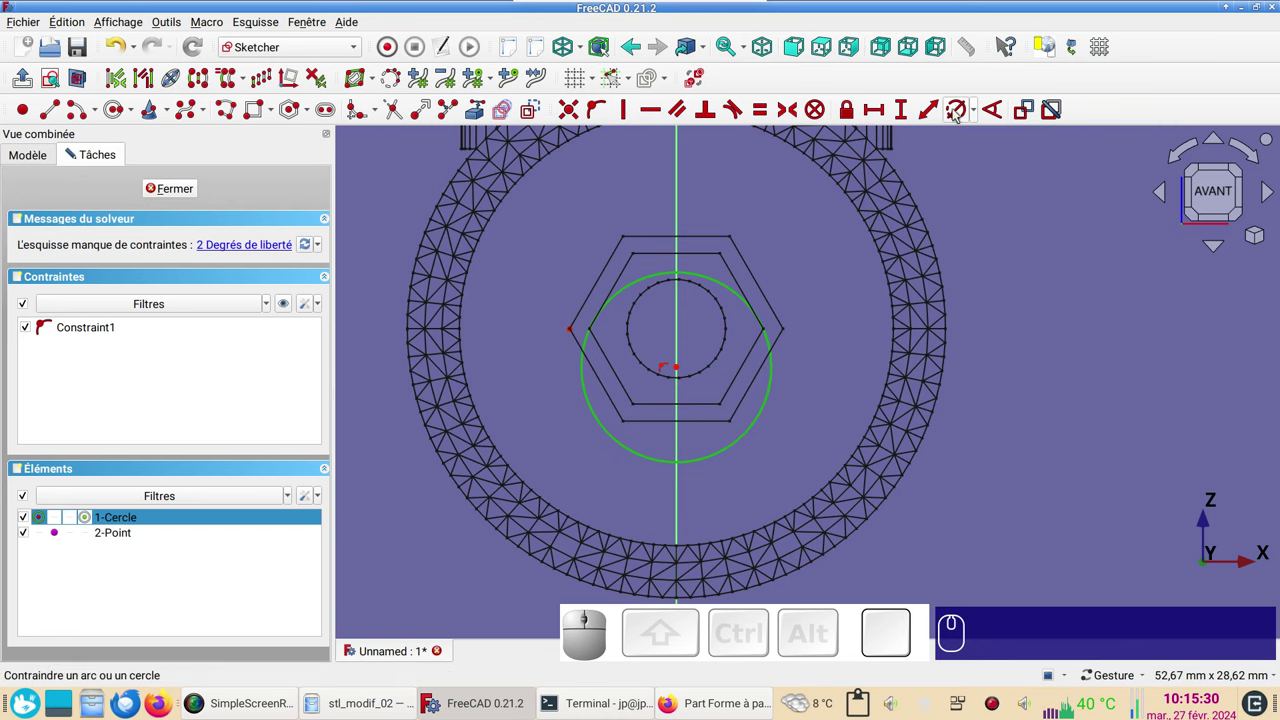
Constrain the sketched circle's diameter to 6.3 mm.
key(r)
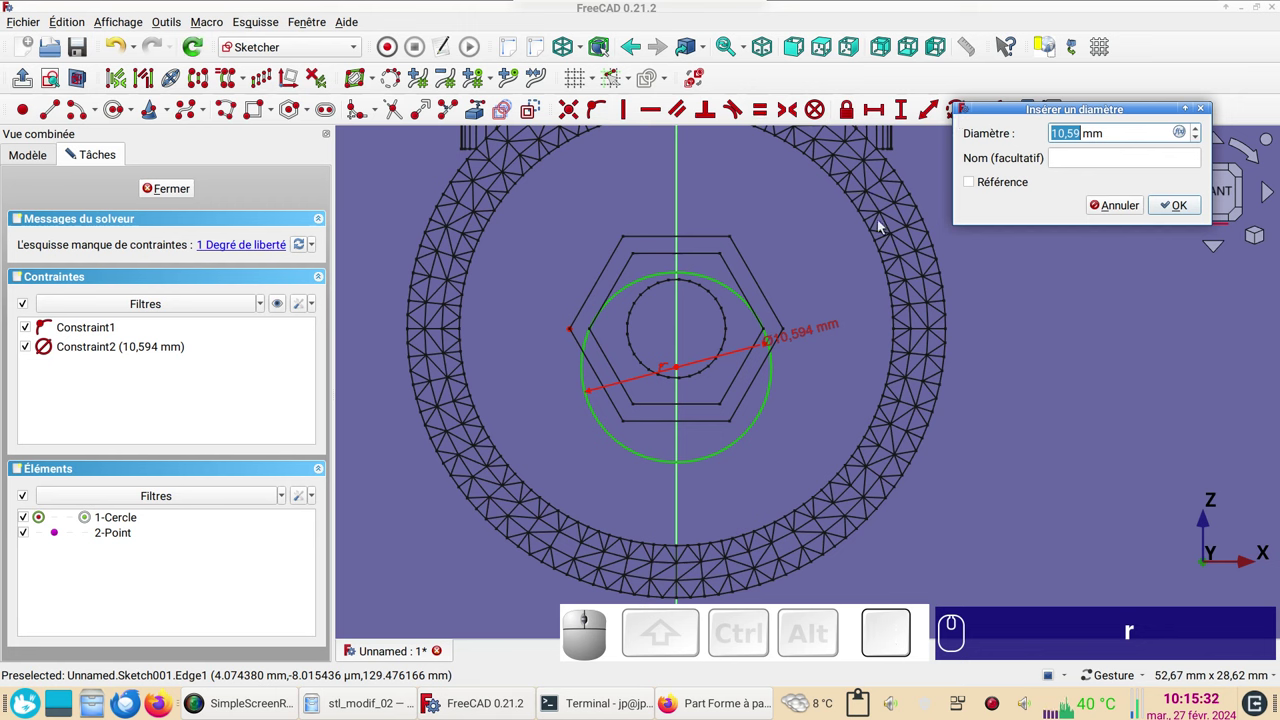
key(KP_6)
text(.)
key(KP_Decimal)
key(KP_3)
key(Return)
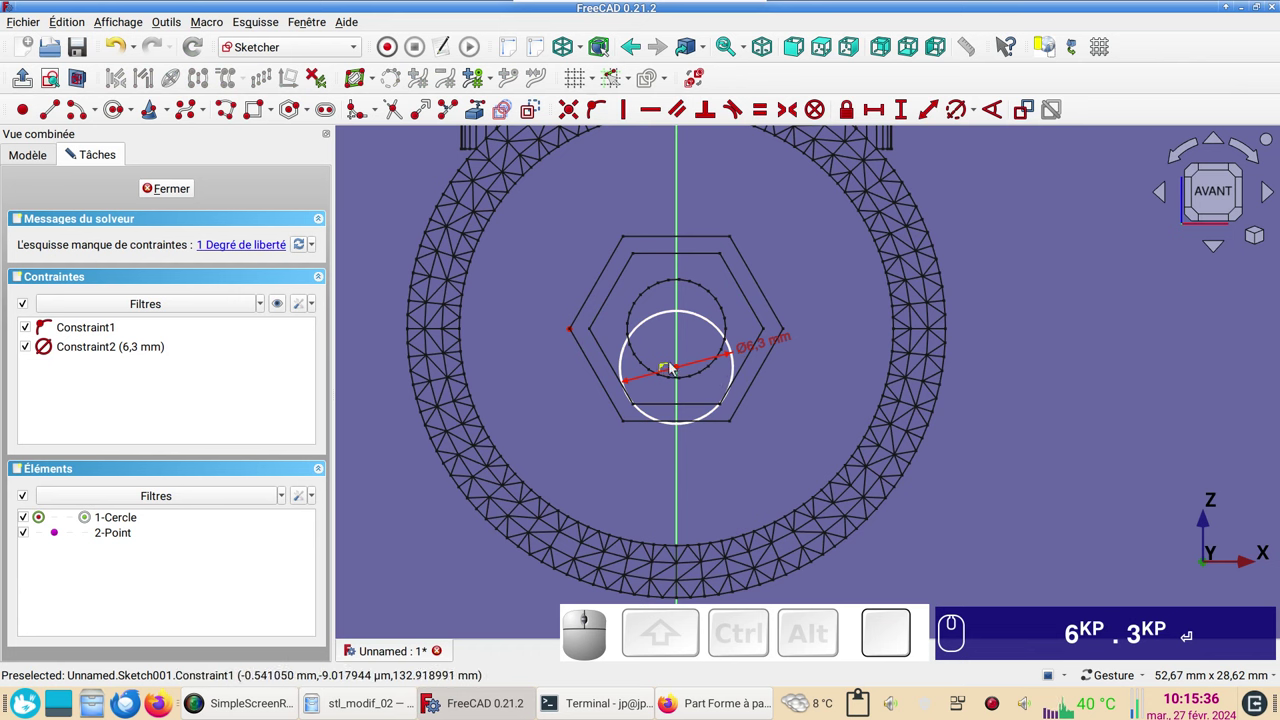
Align the circle's centre horizontally with the hexagon's reference point and close the sketch.
click(681, 372)
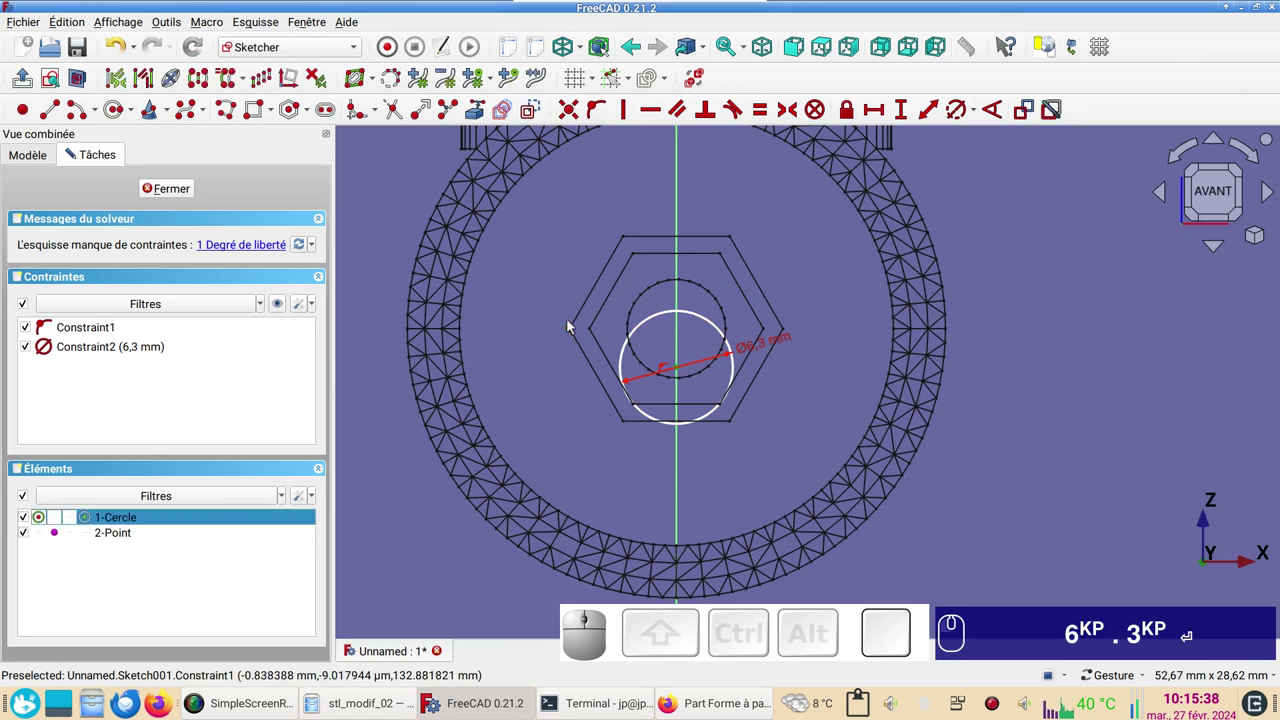
click(571, 333)
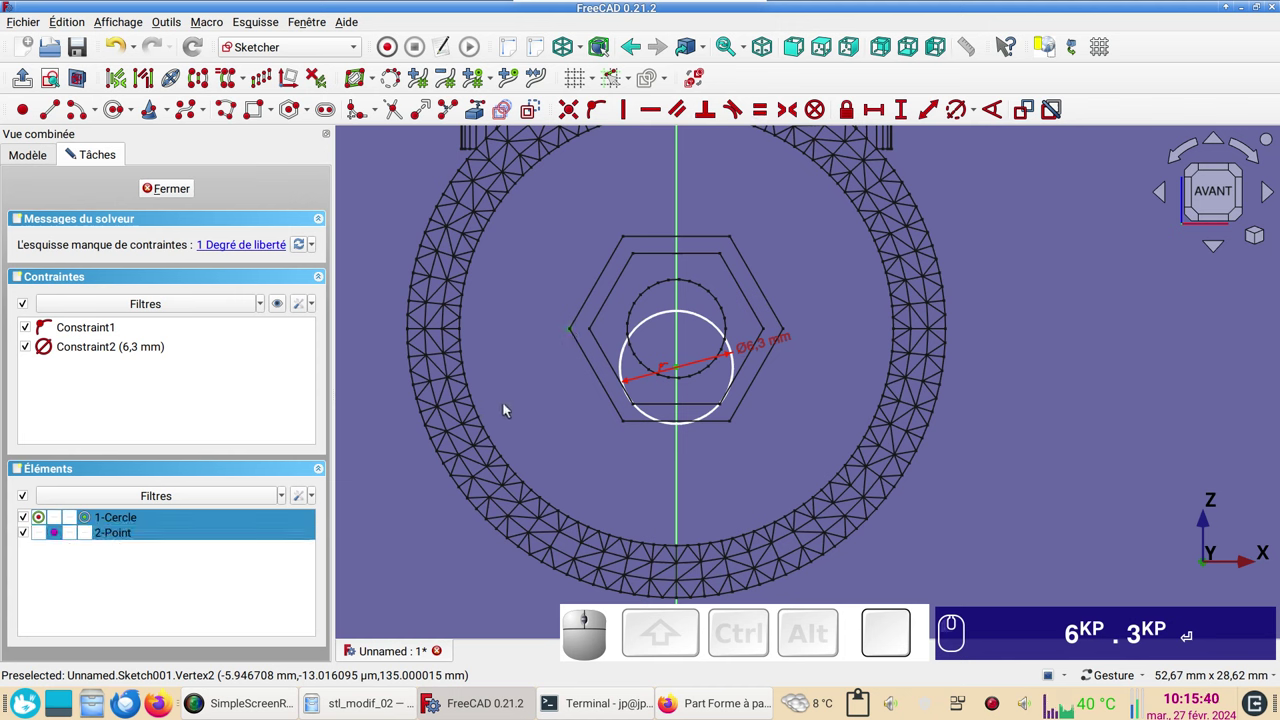
text(h)
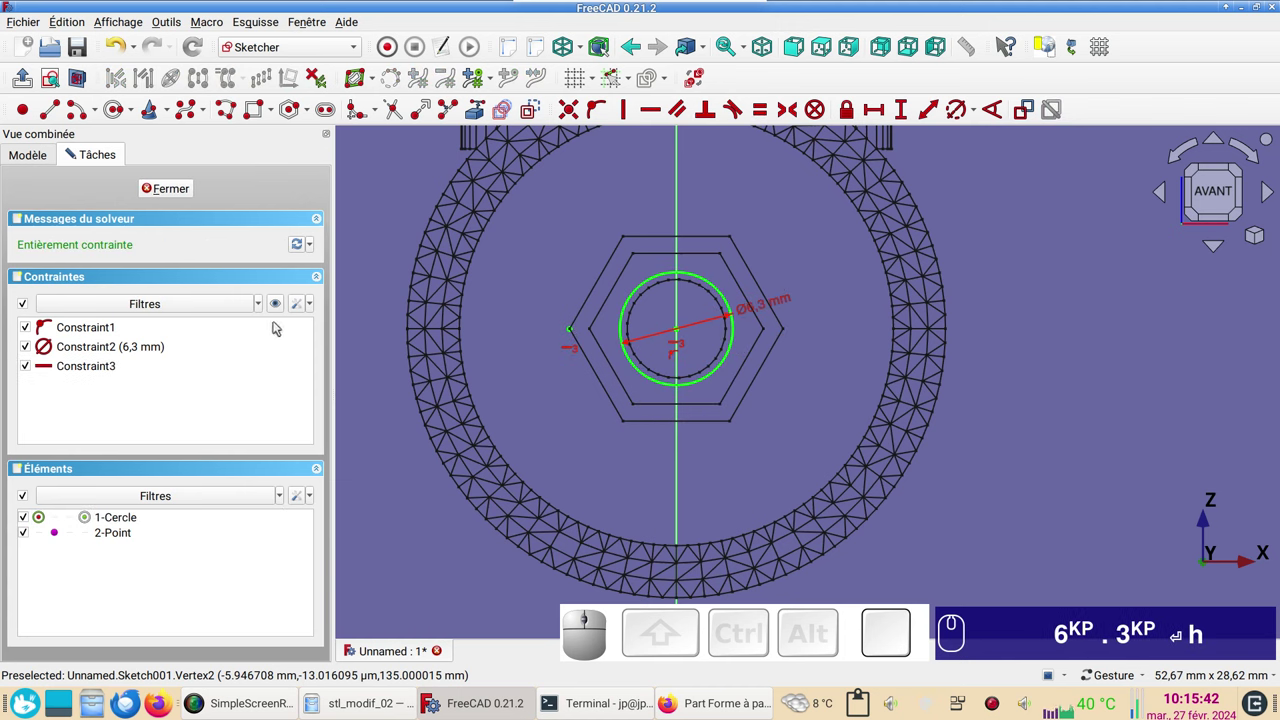
click(299, 315)
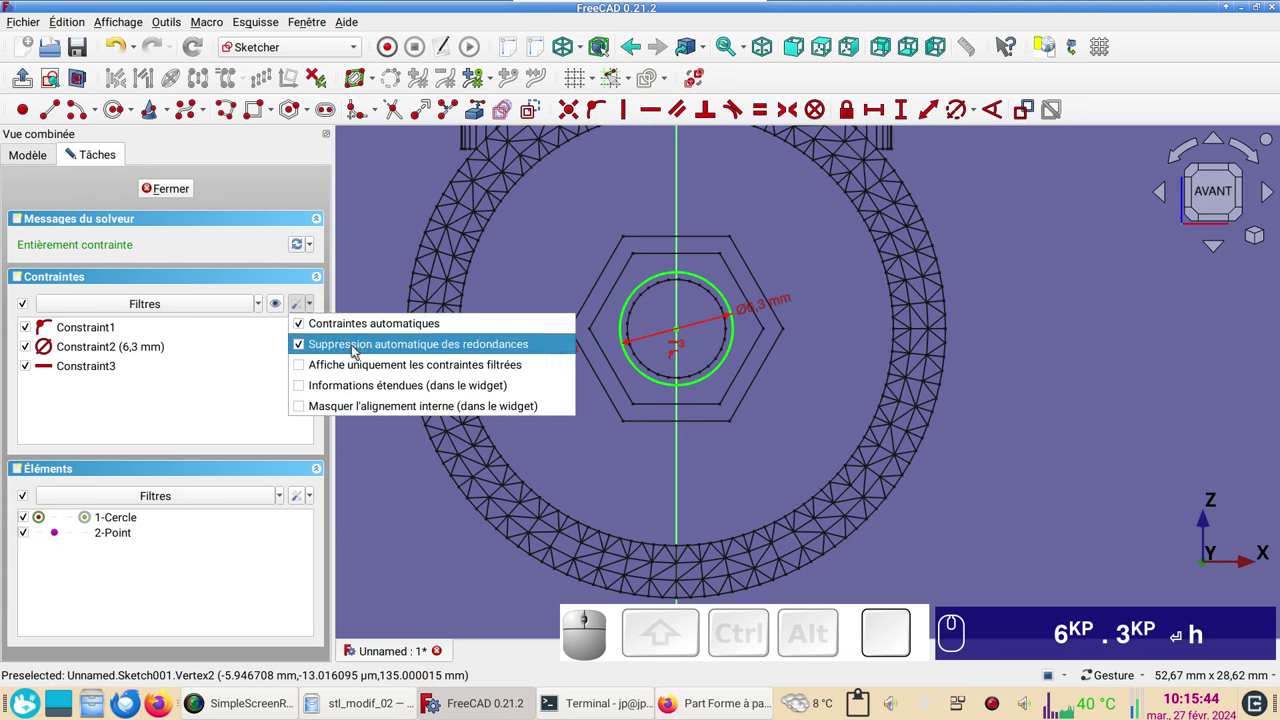
click(396, 264)
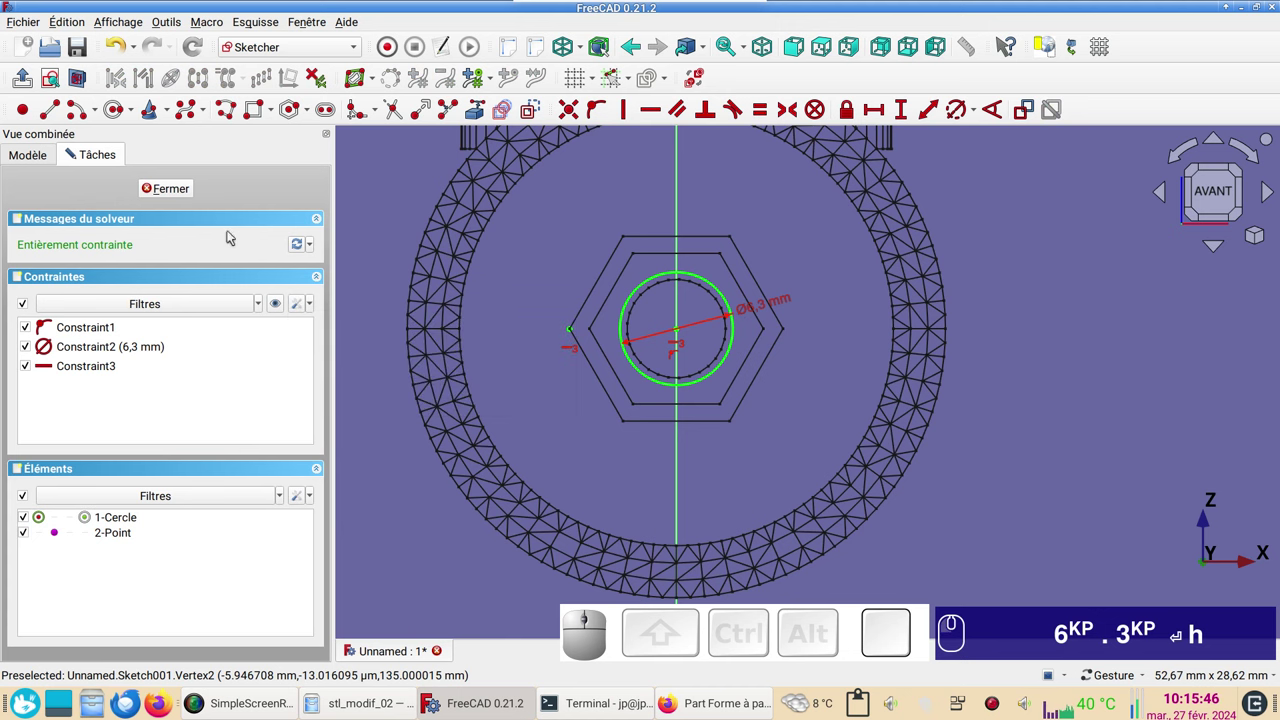
click(166, 197)
drag(1077, 365, 867, 330)
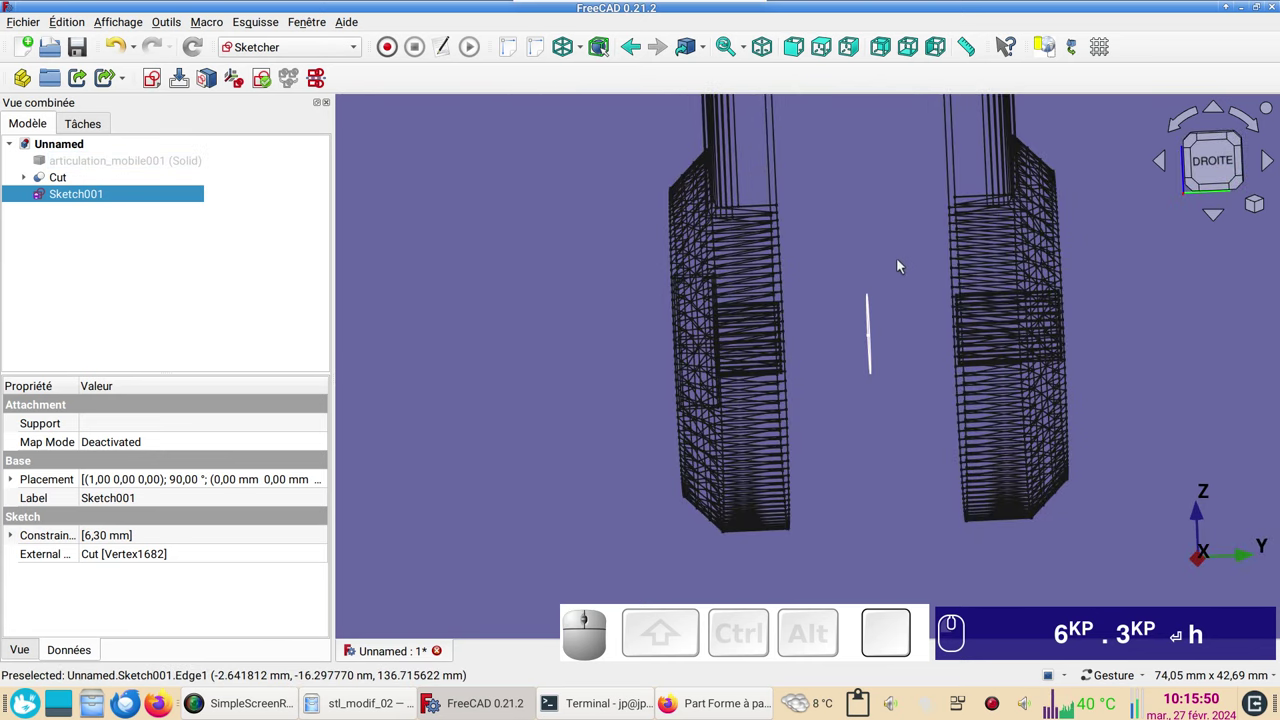
Part-Extrude Sketch001 symmetrically 50 mm into a rod through both wheels (Extrude001).
scroll(down, 3)
click(343, 53)
click(289, 242)
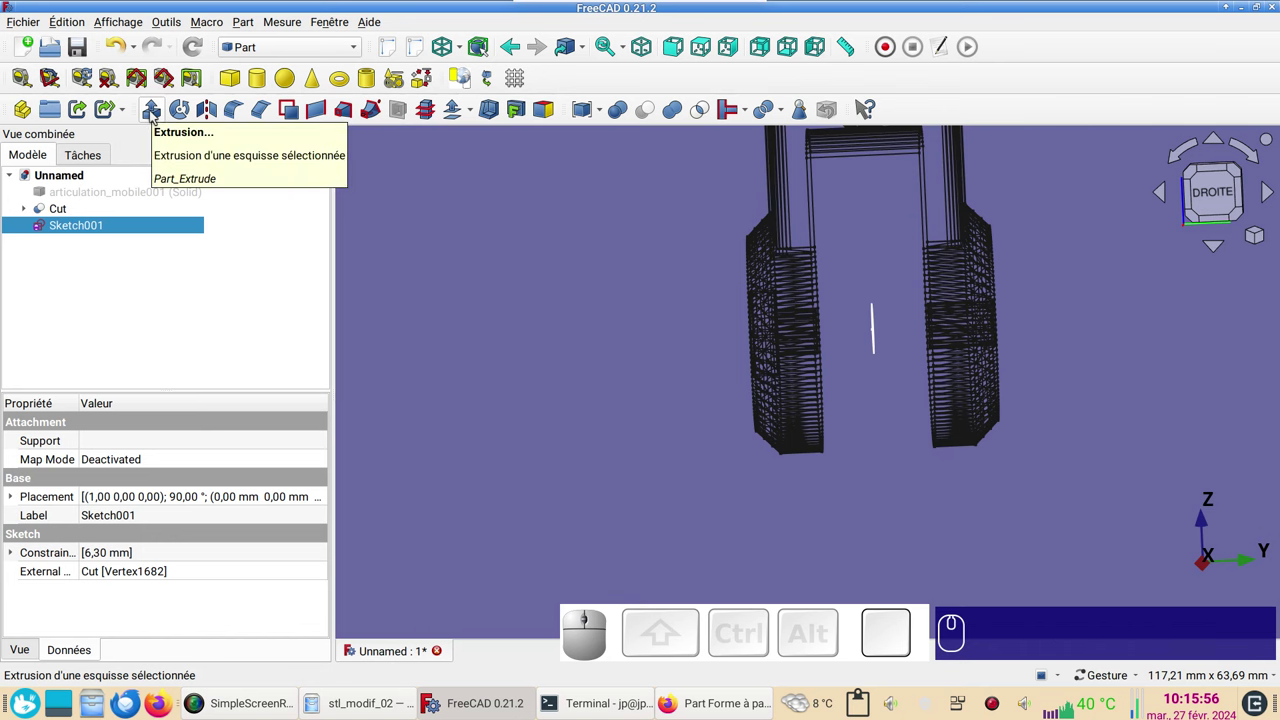
click(156, 113)
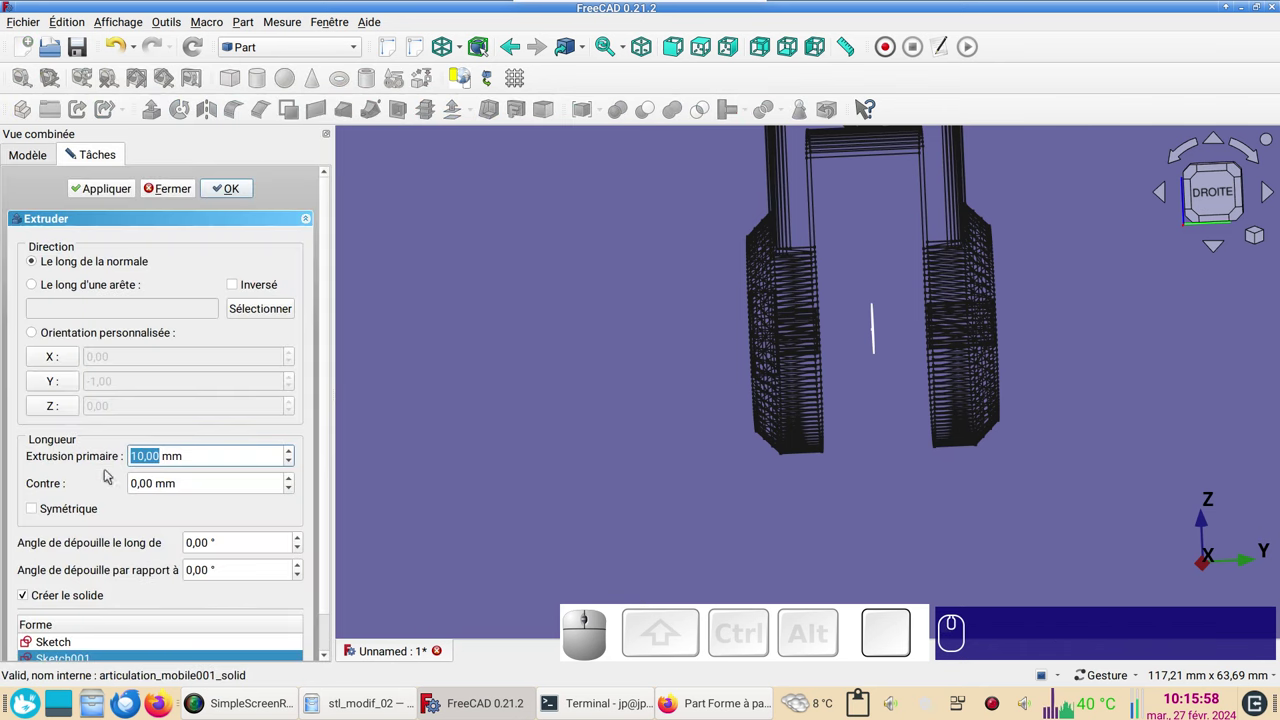
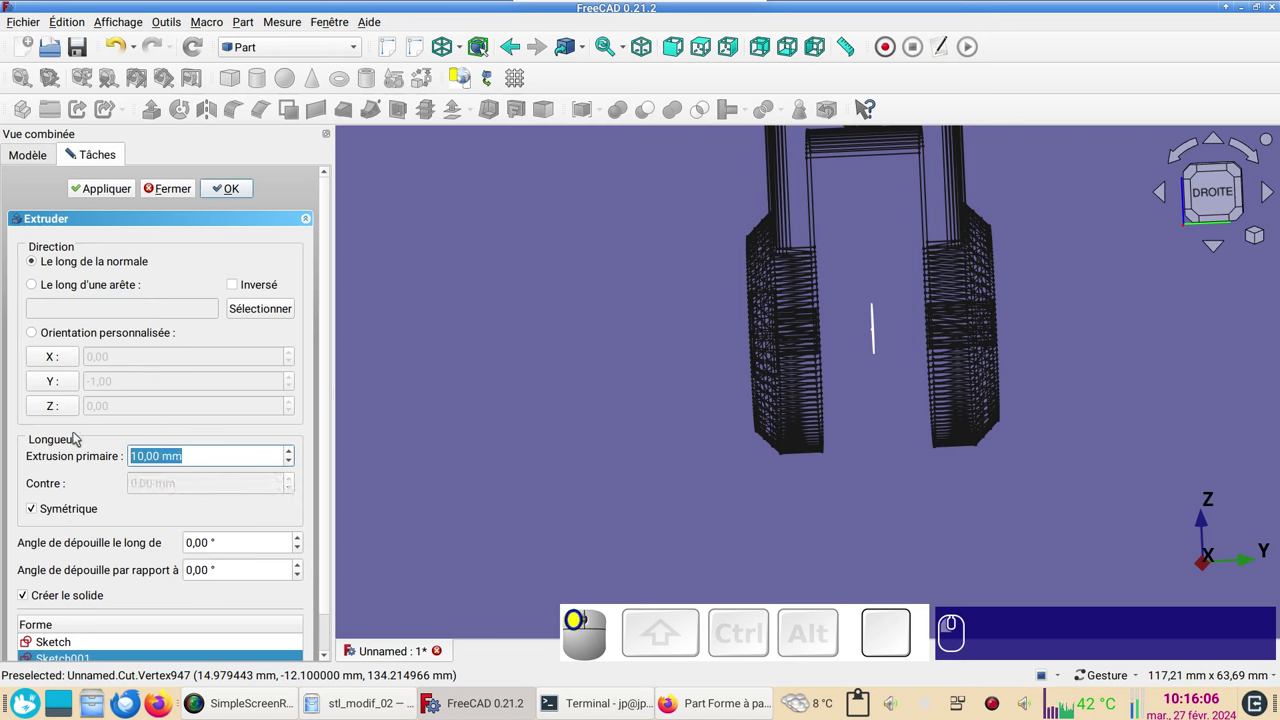
key(KP_5)
key(KP_0)
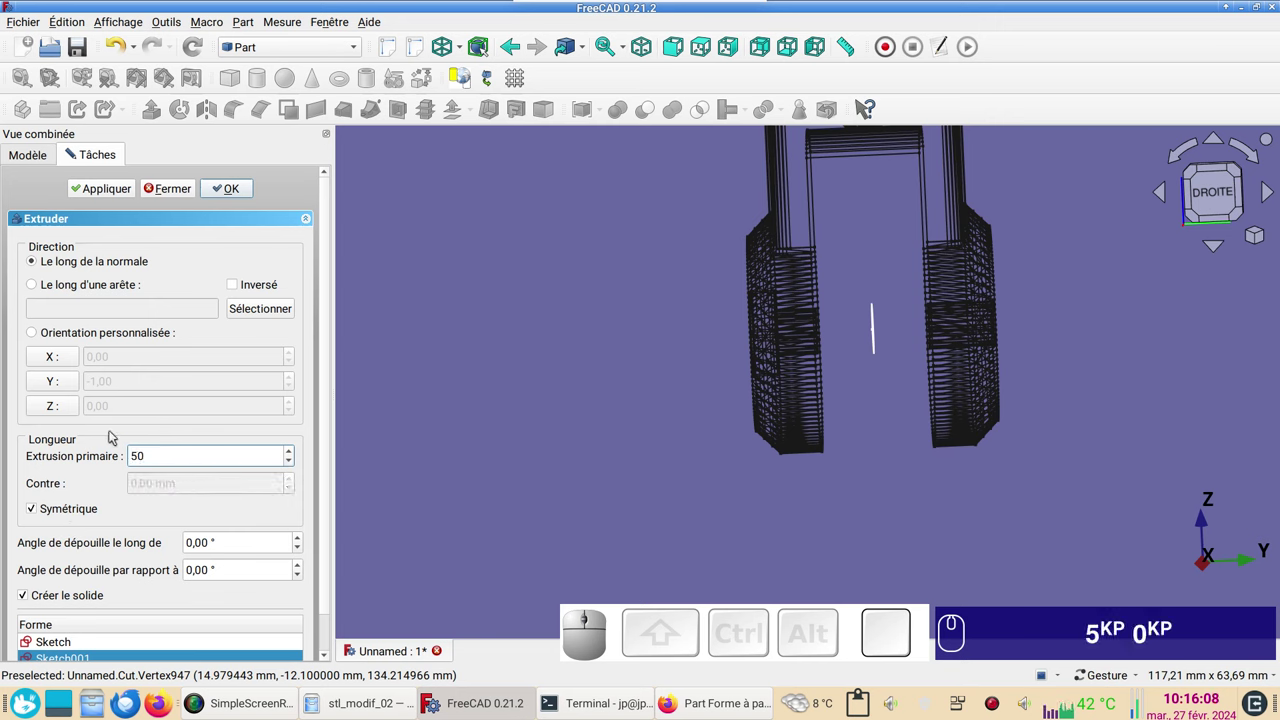
click(227, 190)
drag(486, 265, 544, 254)
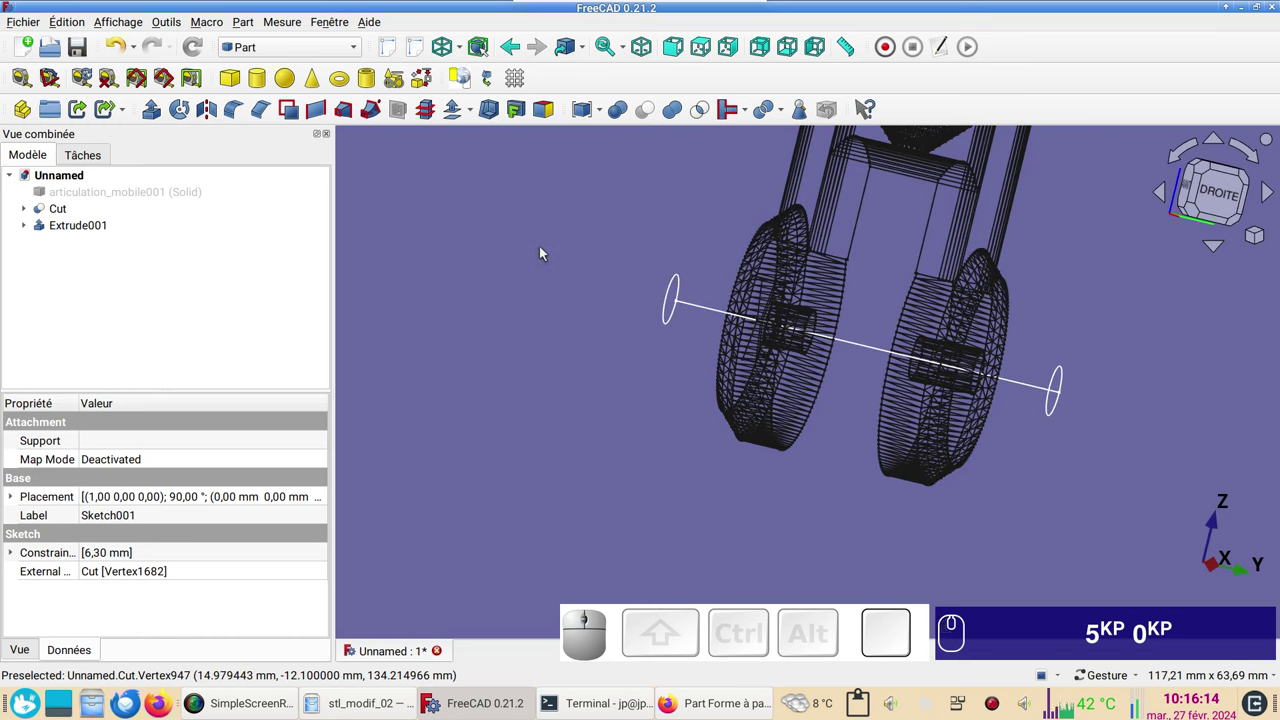
Show the model shaded and Part-Cut Extrude001 from Cut to bore the axle hole (Cut001).
key(v)
key(KP_1)
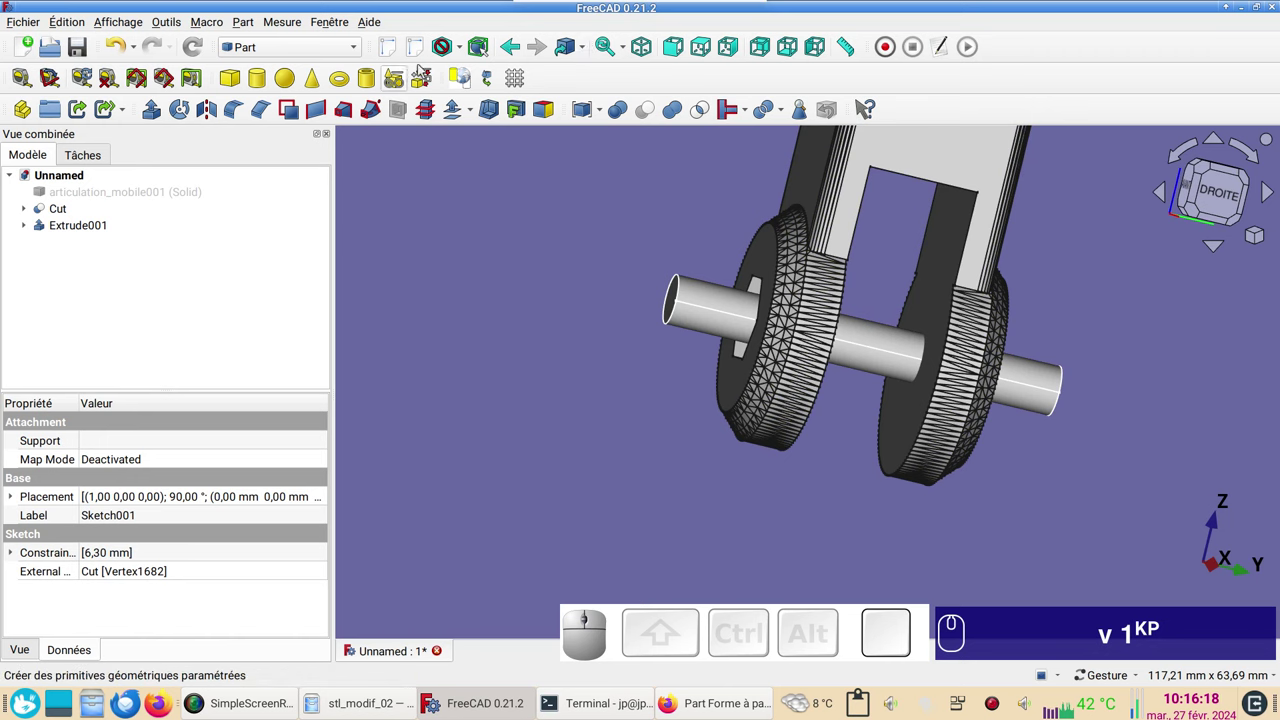
click(468, 51)
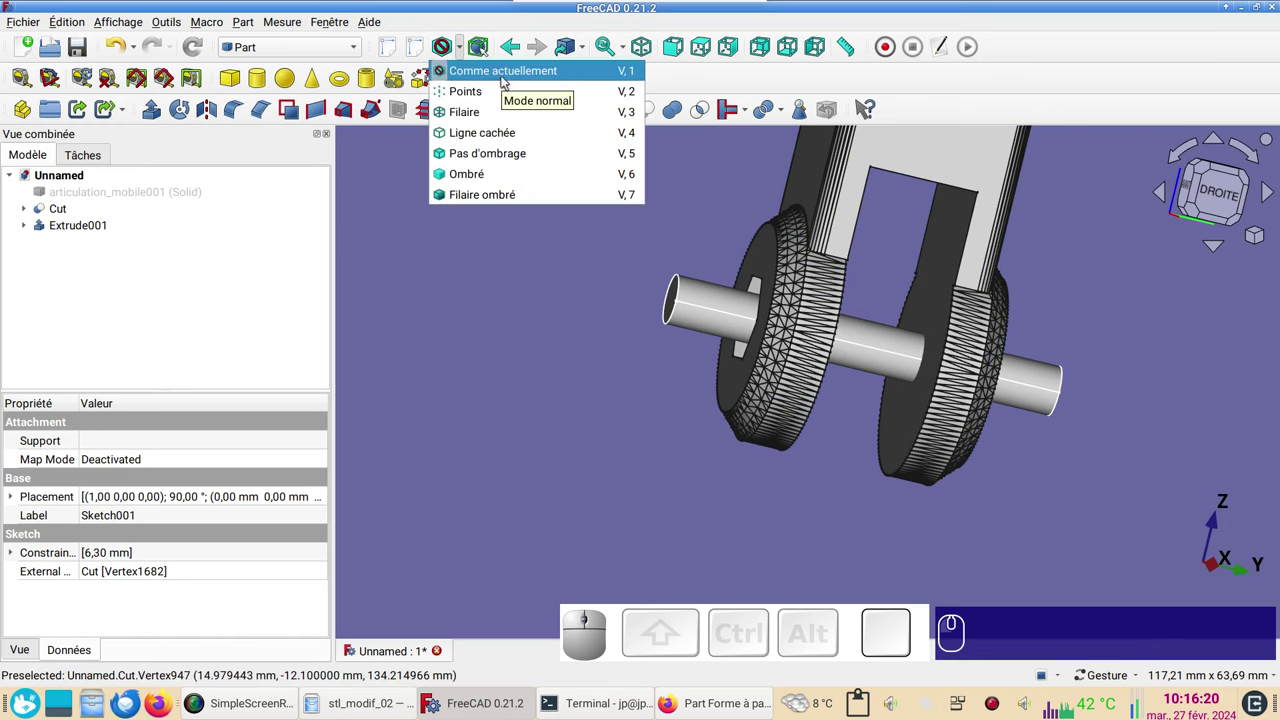
click(585, 267)
click(912, 153)
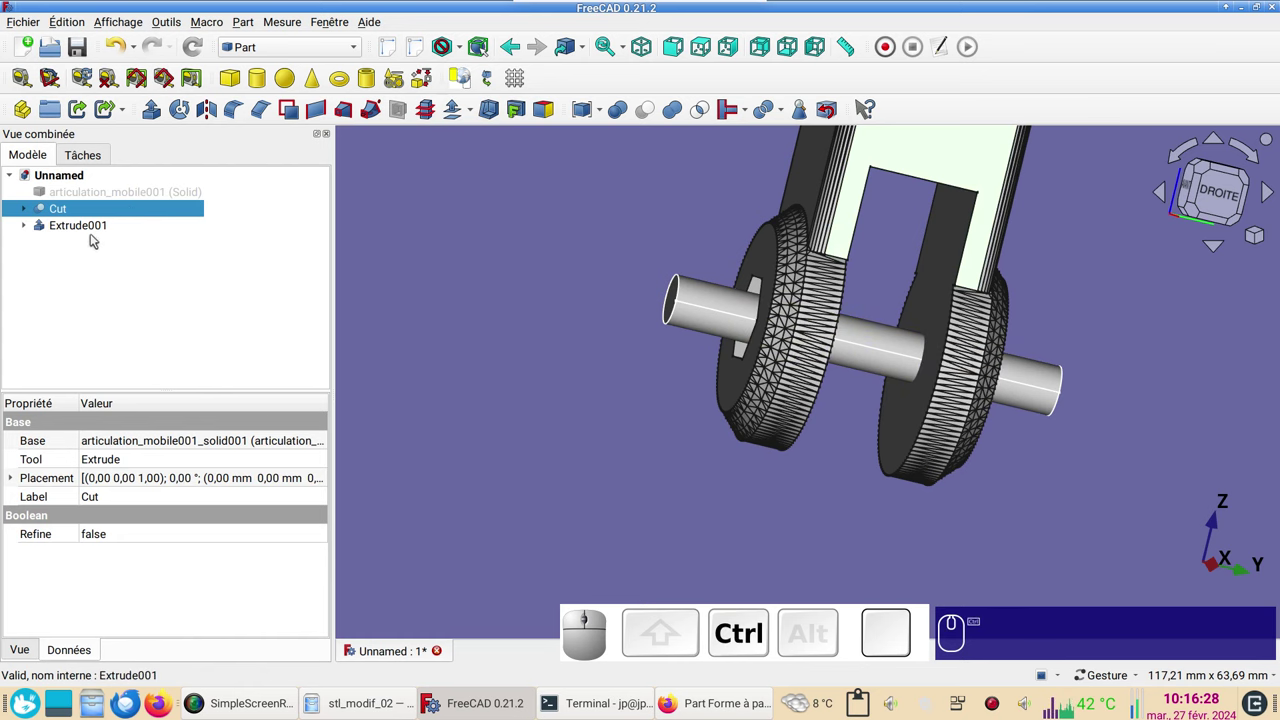
click(97, 229)
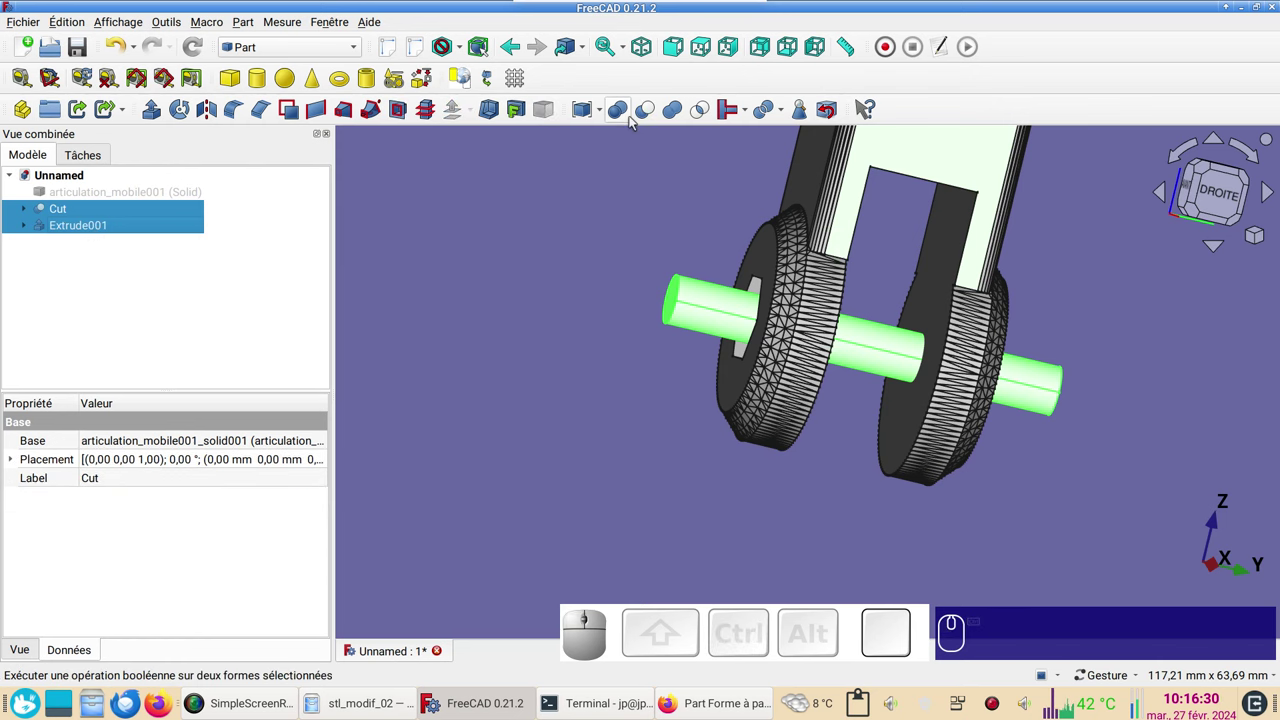
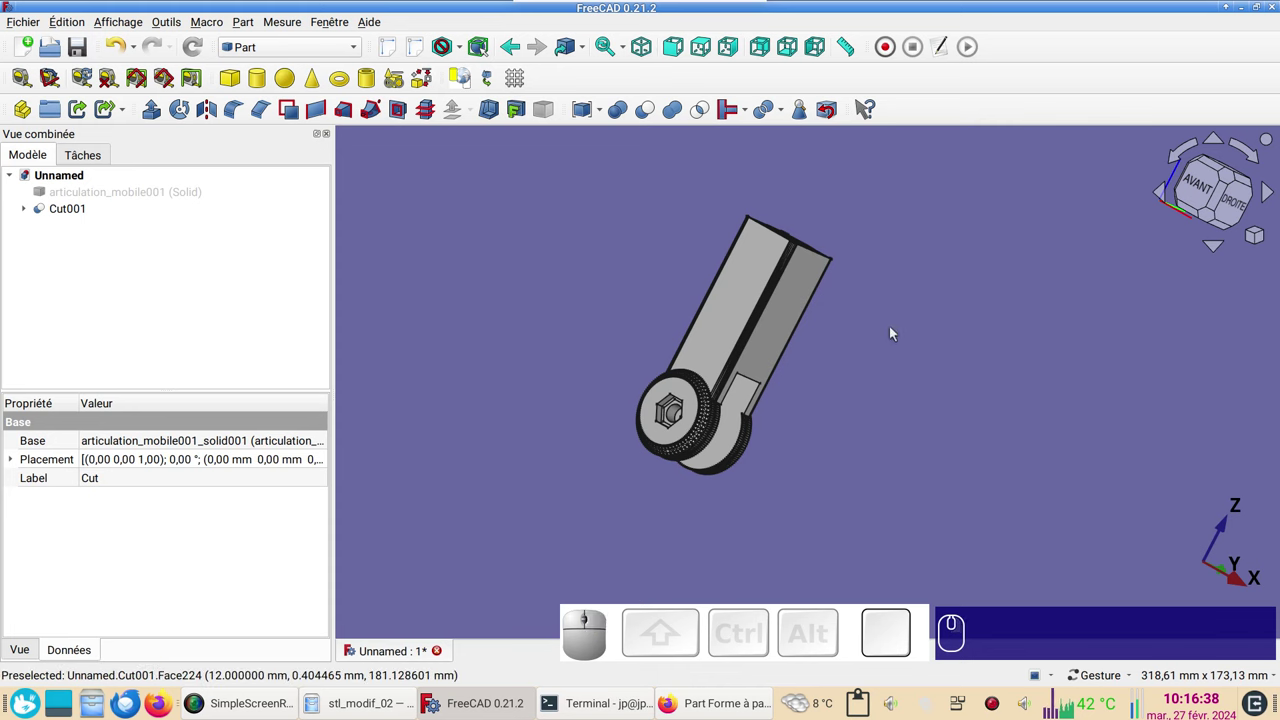
Inspect the bored hole, switch to Draft and select the part's top face for Trimex.
drag(912, 233, 770, 251)
drag(886, 240, 862, 262)
drag(863, 262, 855, 310)
scroll(up, 3)
click(695, 282)
click(327, 49)
click(312, 69)
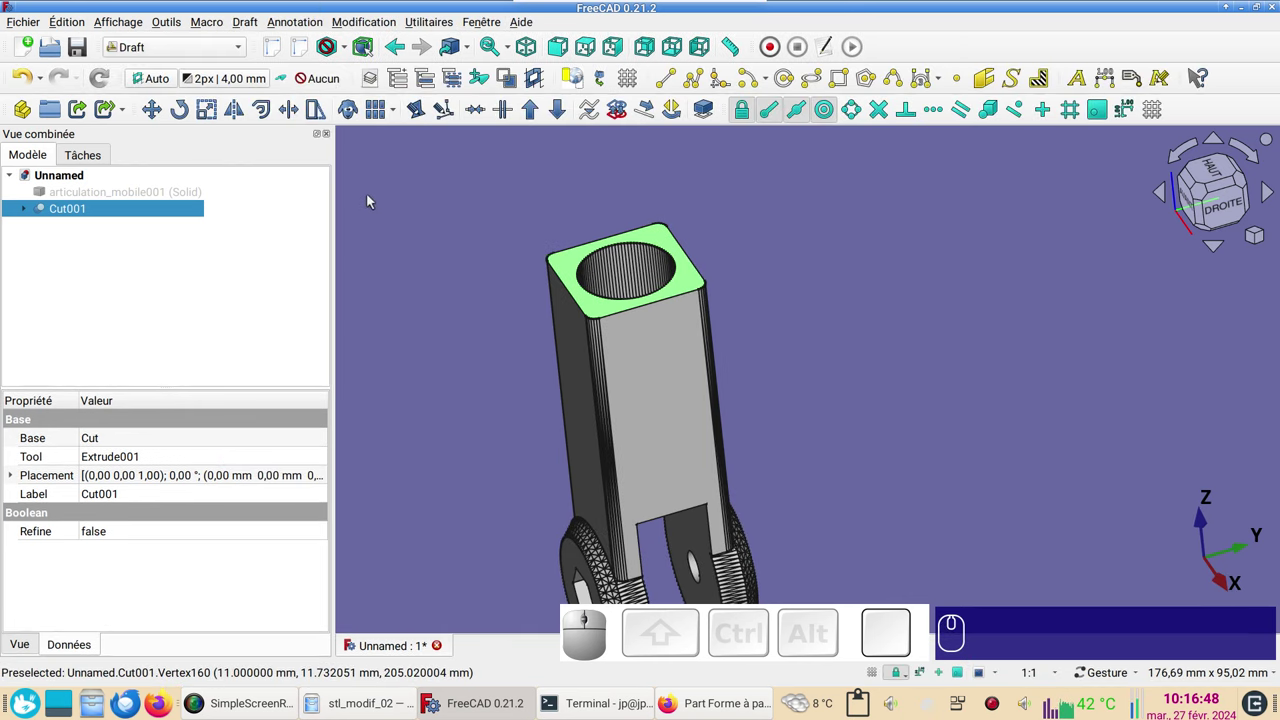
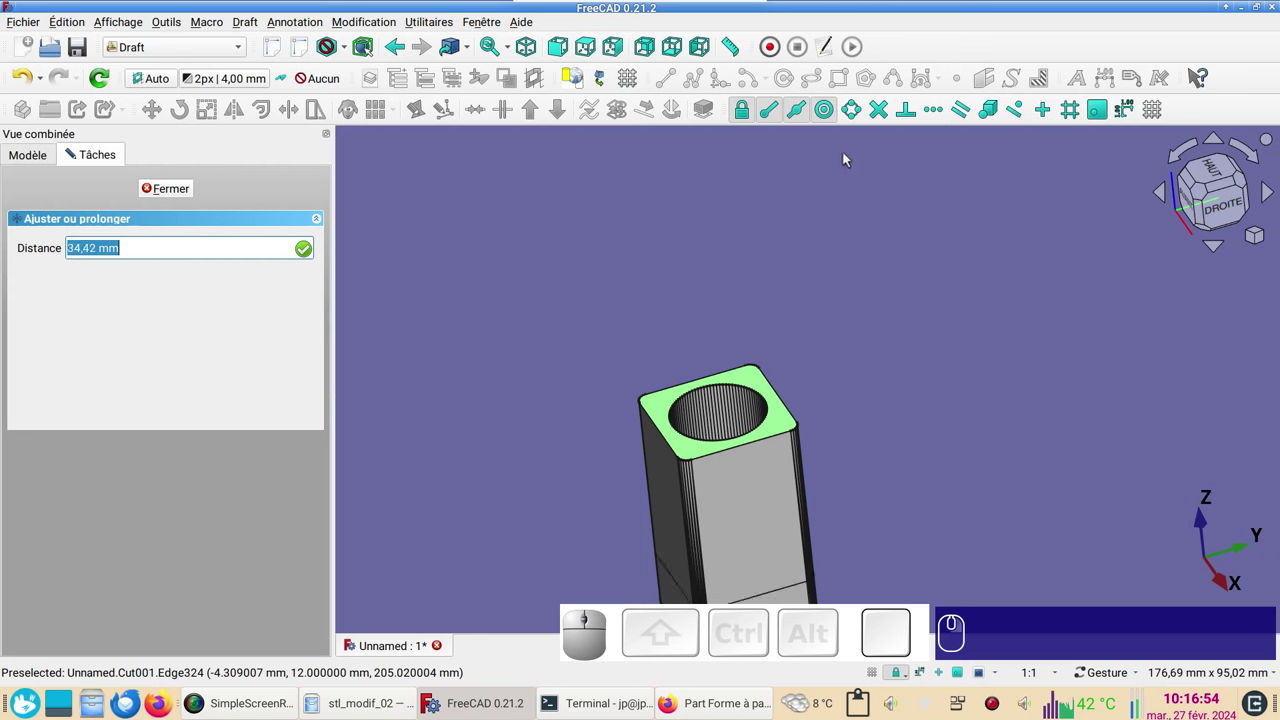
Extend Cut001's top square face outward 10 mm with Draft Trimex, creating an Extrusion.
drag(714, 264, 532, 320)
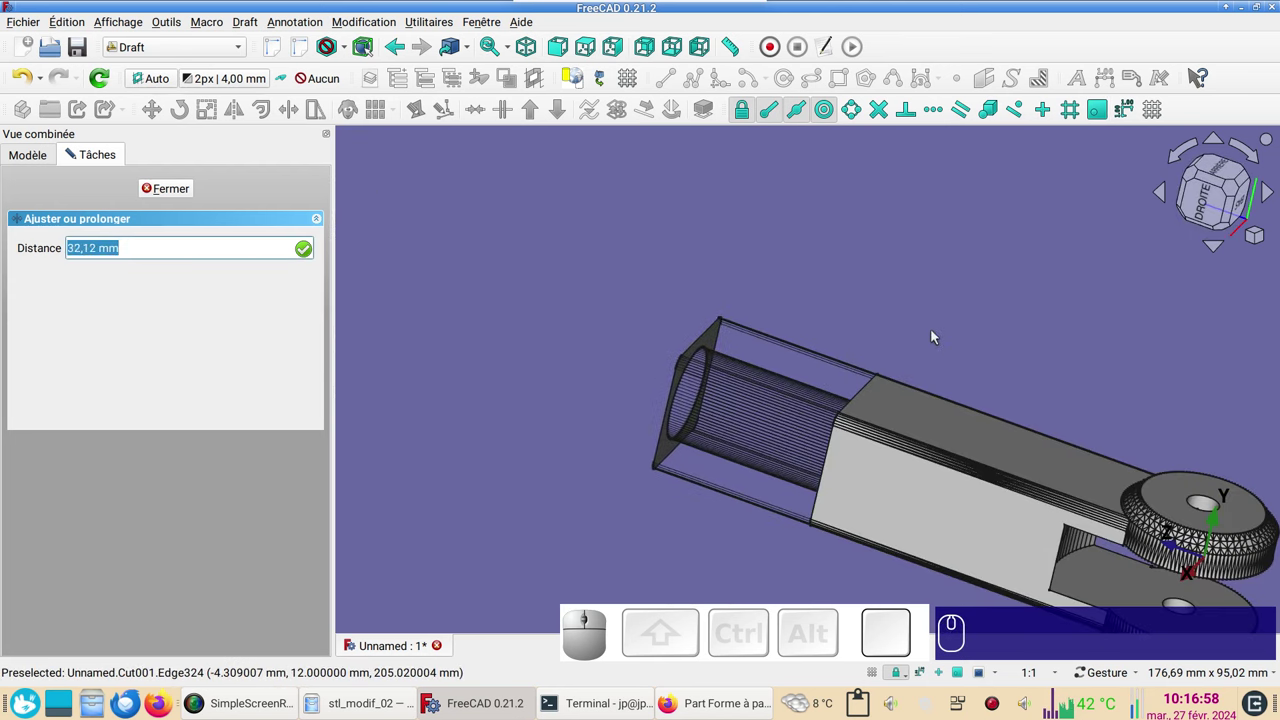
key(KP_1)
key(KP_0)
key(KP_Enter)
key(KP_1)
key(KP_0)
key(Return)
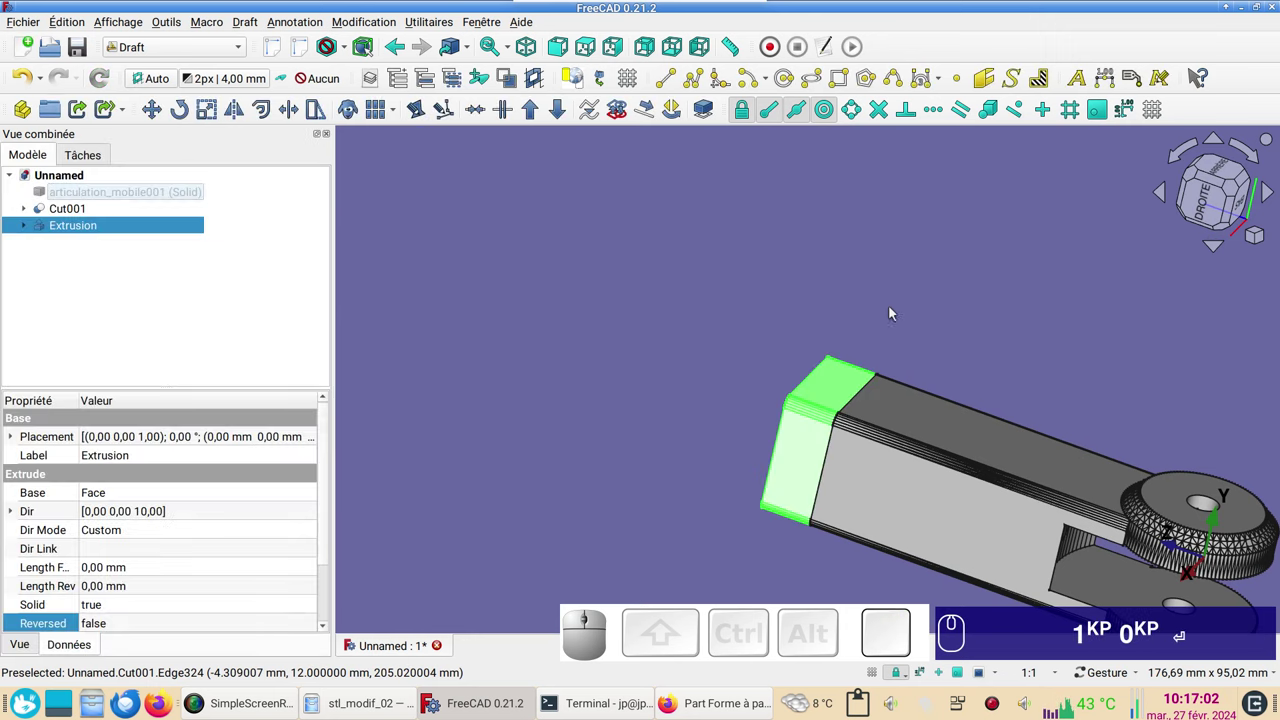
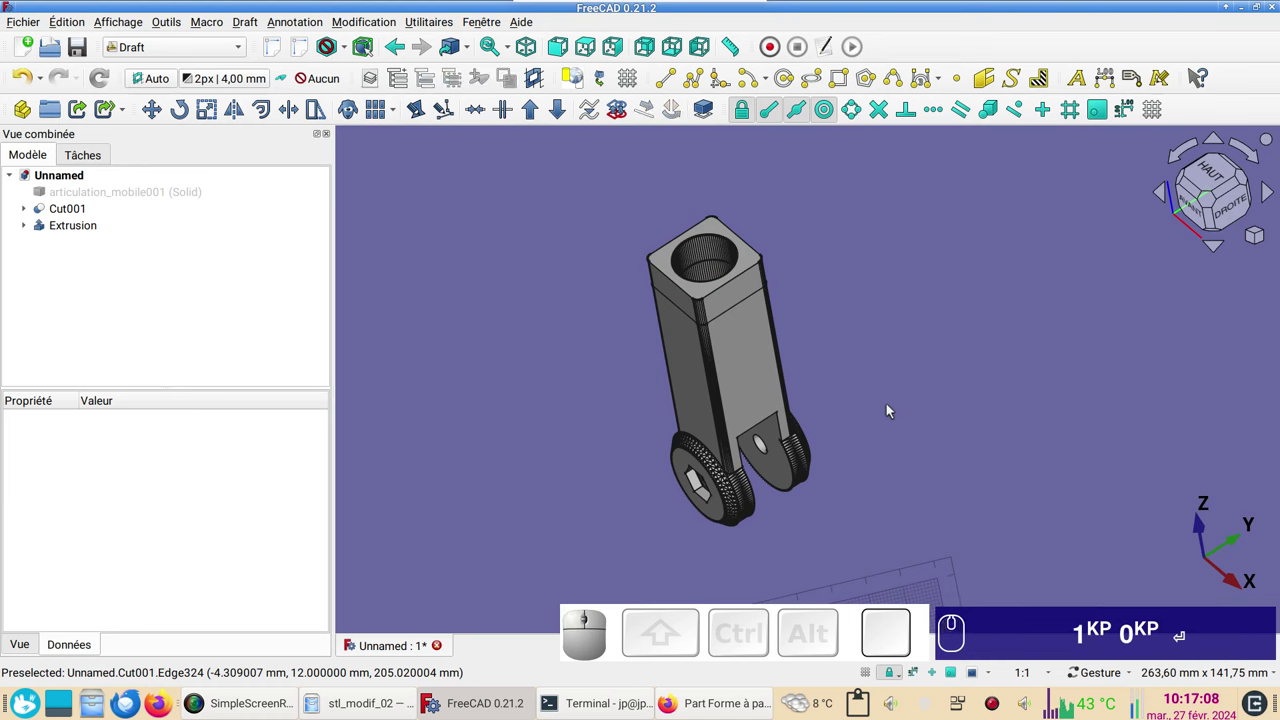
Orbit the finished motor to look it over and face it from the front.
drag(881, 428, 970, 398)
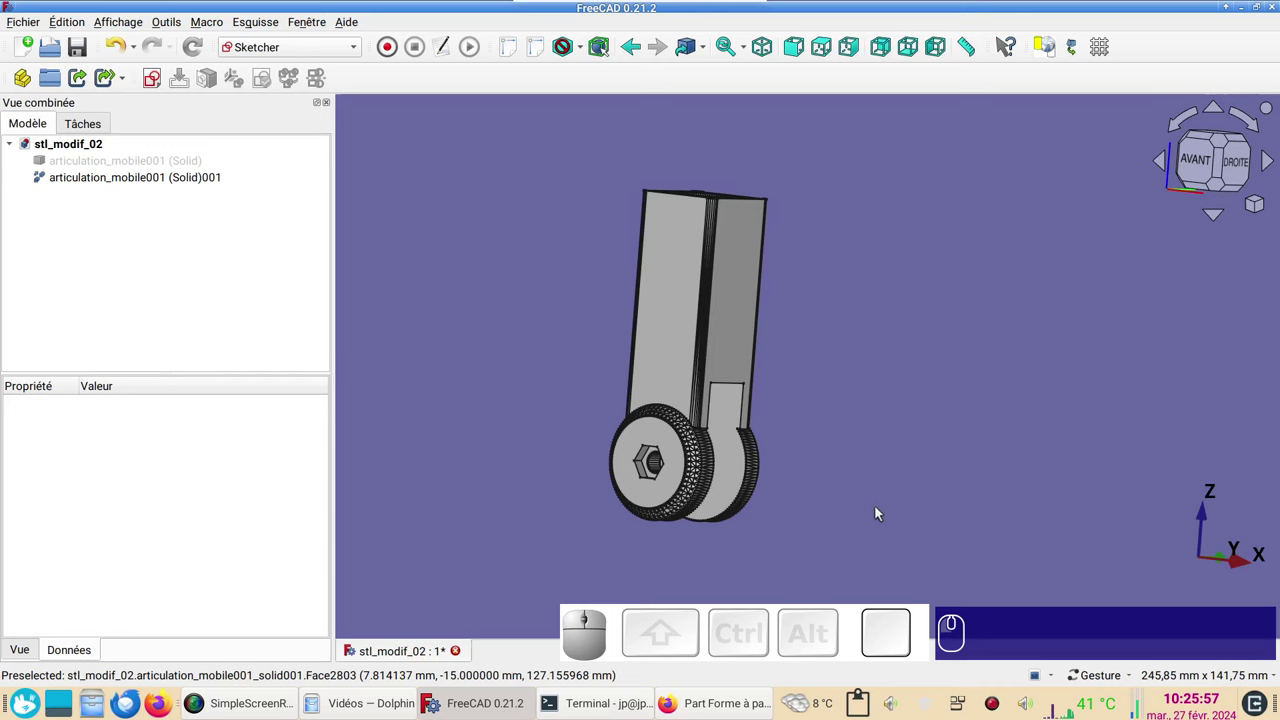
scroll(up, 3)
scroll(down, 3)
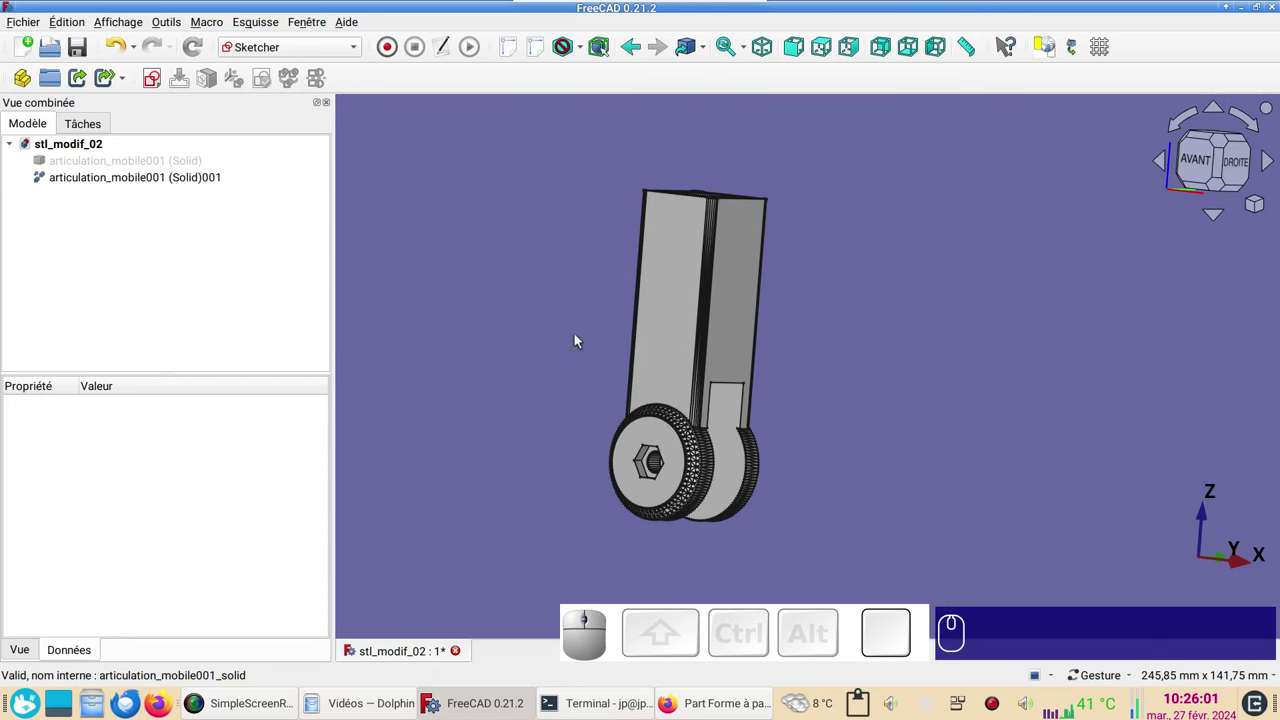
drag(535, 359, 501, 373)
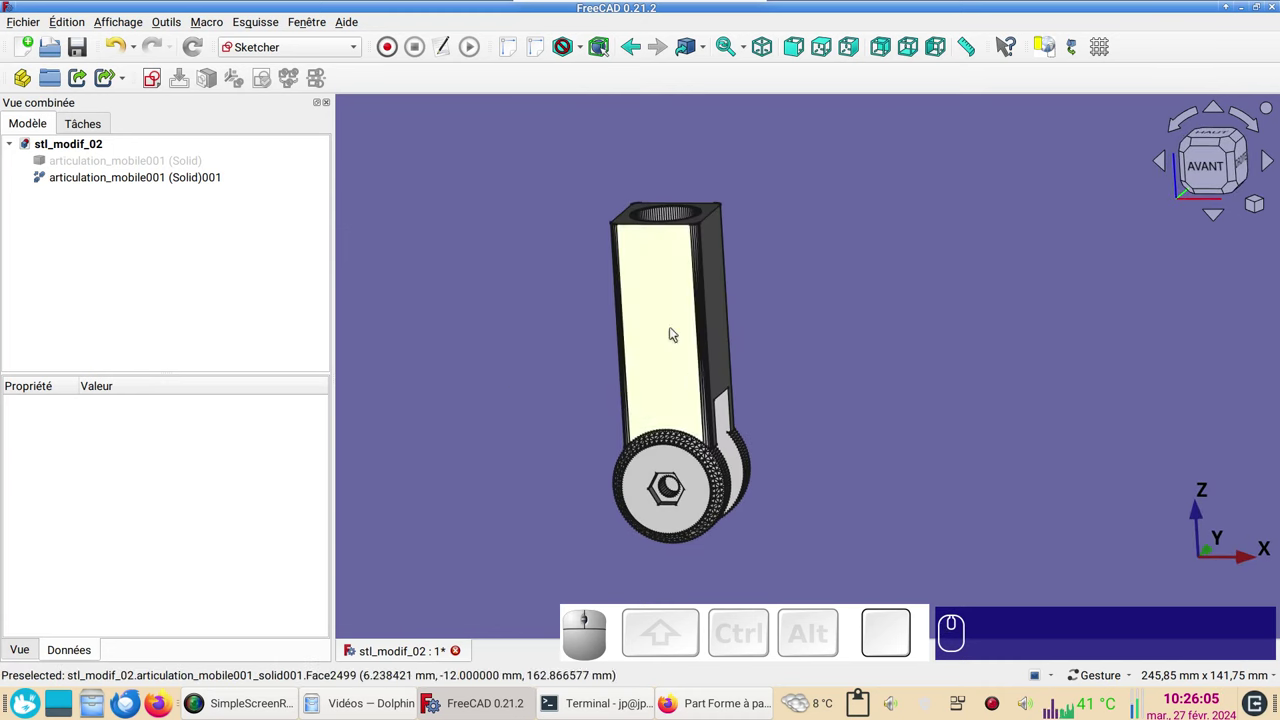
click(350, 48)
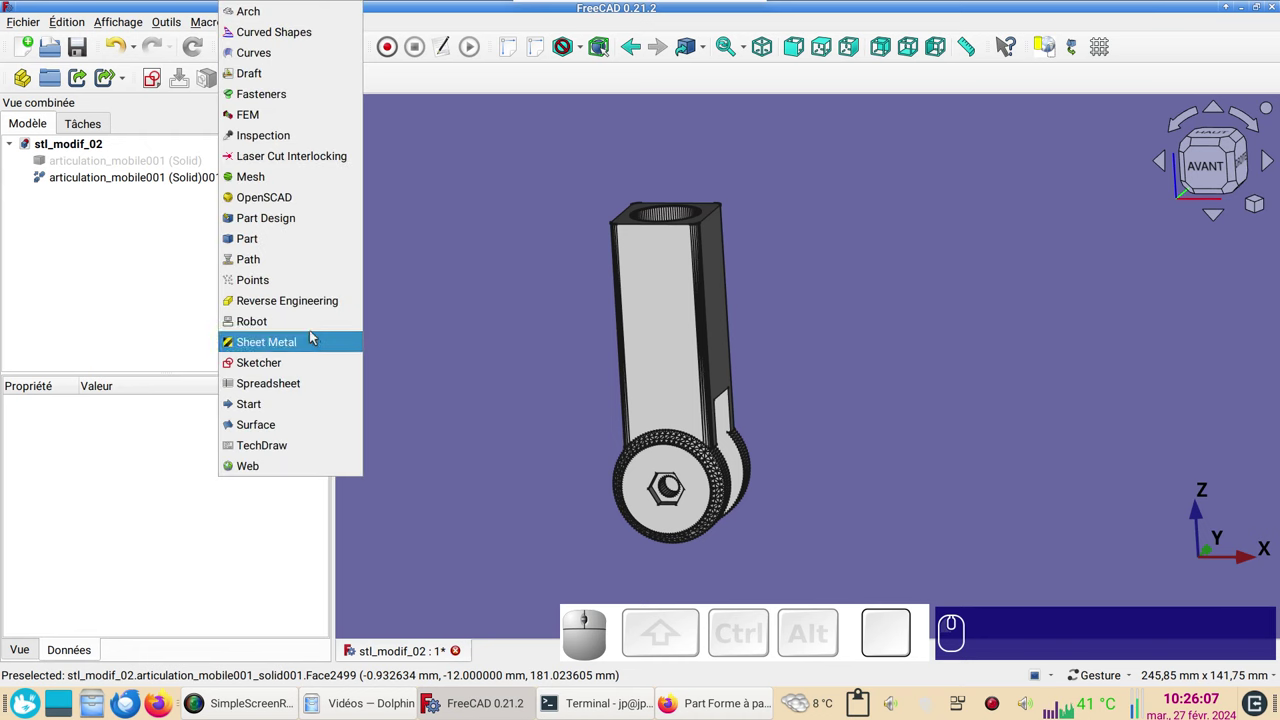
click(317, 362)
click(517, 333)
Check the right side, return to front-right, clear the selection and start a new sketch.
drag(864, 394, 707, 473)
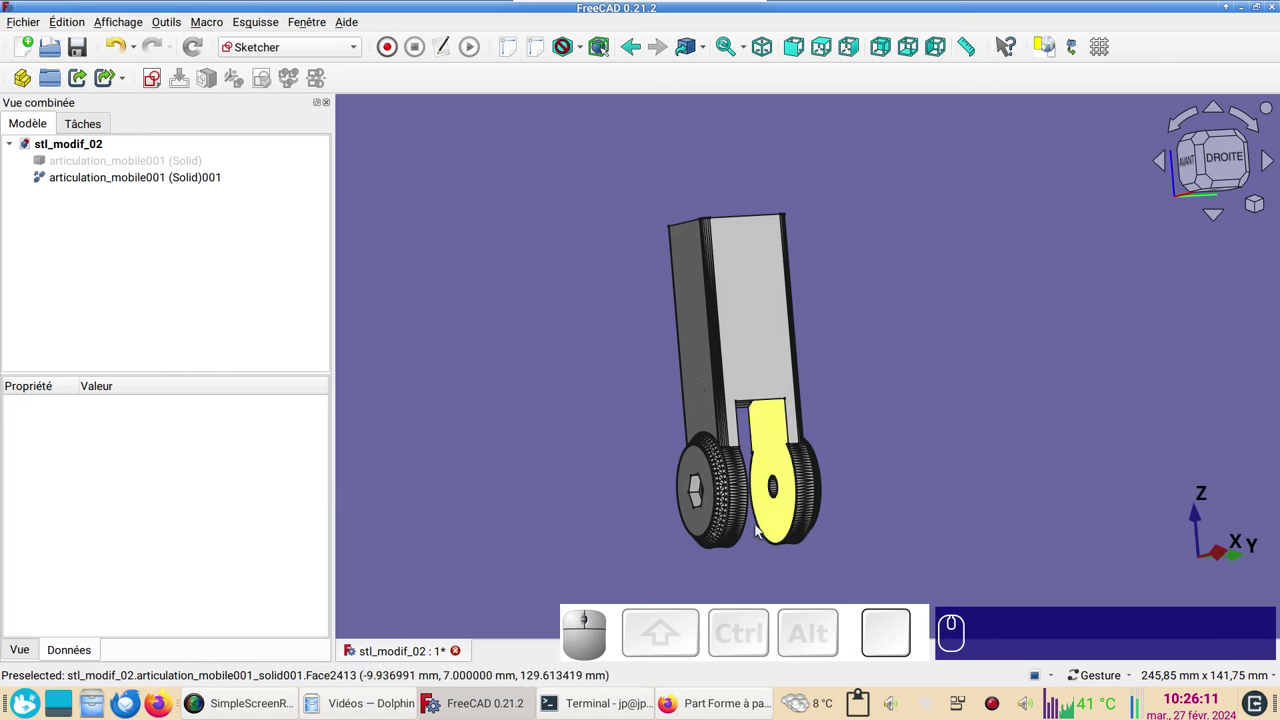
click(958, 368)
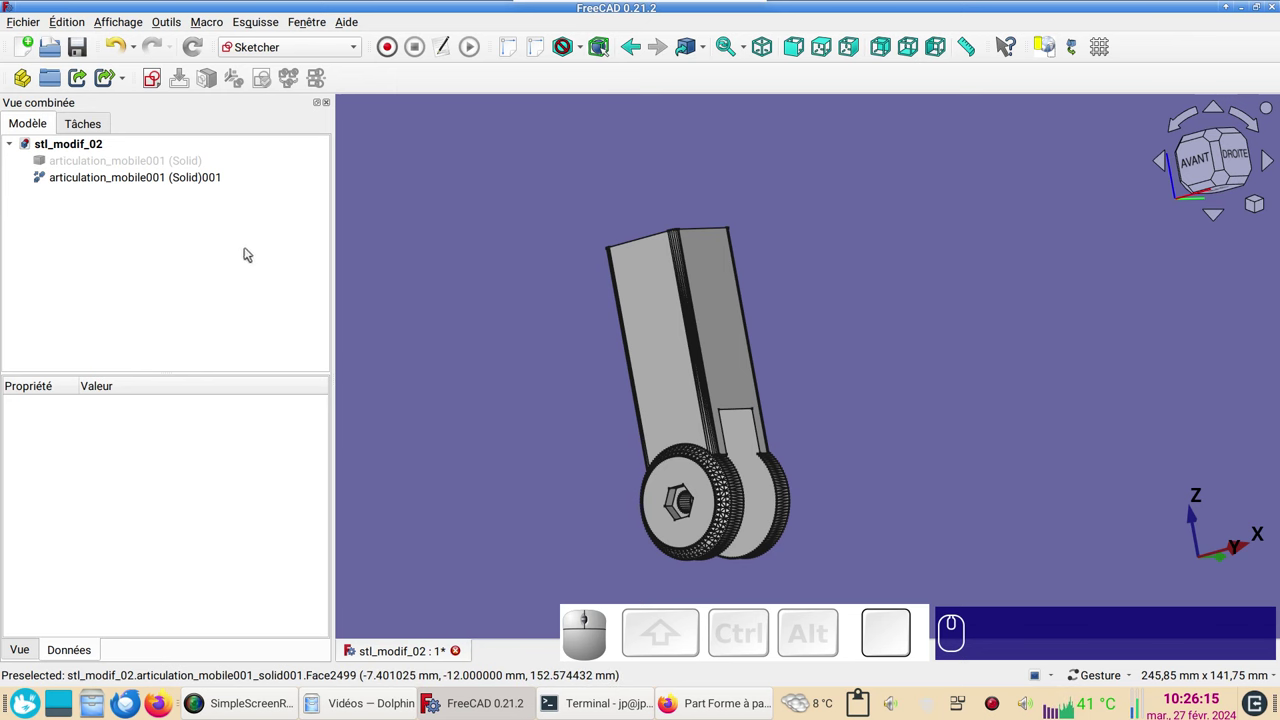
click(505, 327)
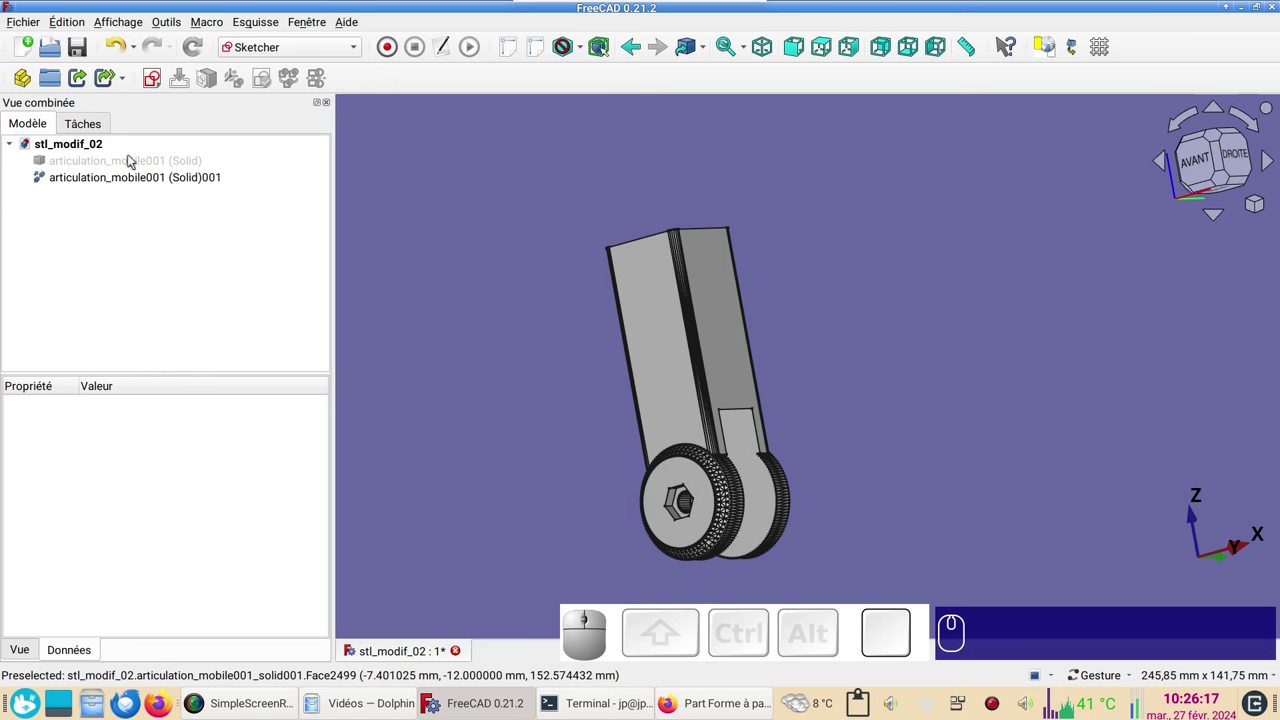
click(322, 224)
Place the new sketch on the XZ plane and centre the wheel in view.
click(161, 88)
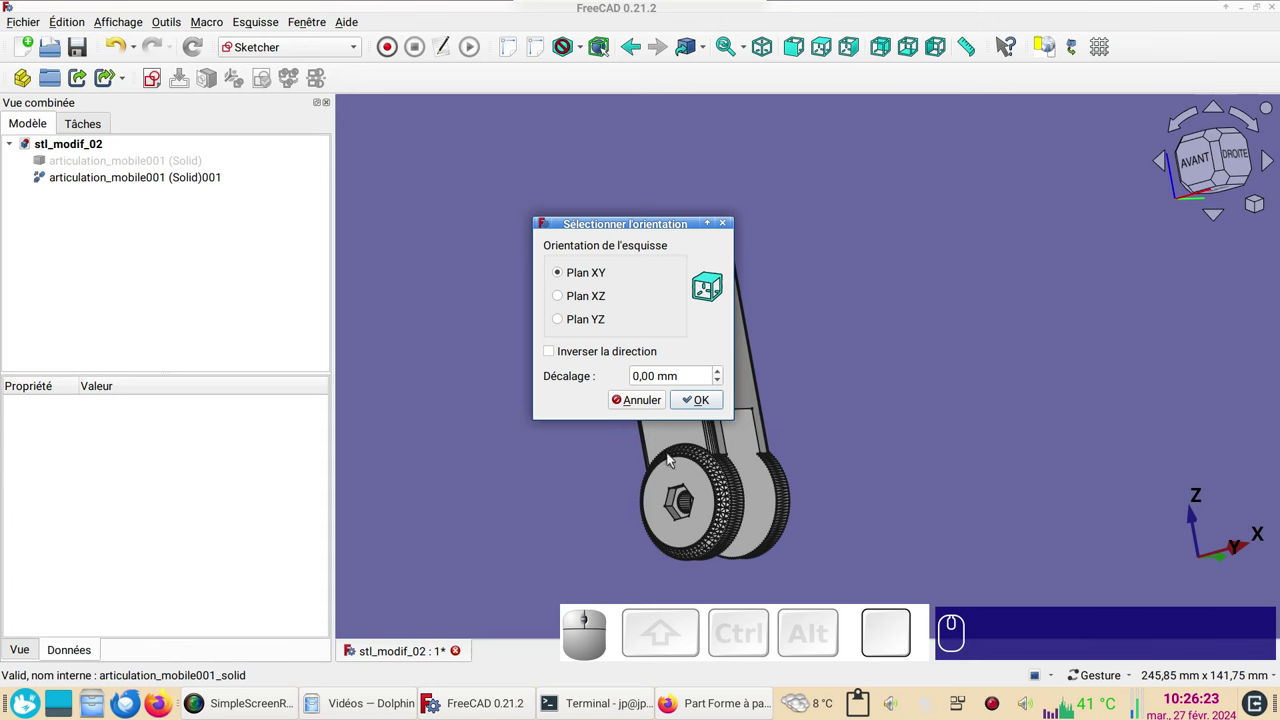
click(594, 298)
click(705, 397)
scroll(up, 3)
drag(790, 414, 880, 323)
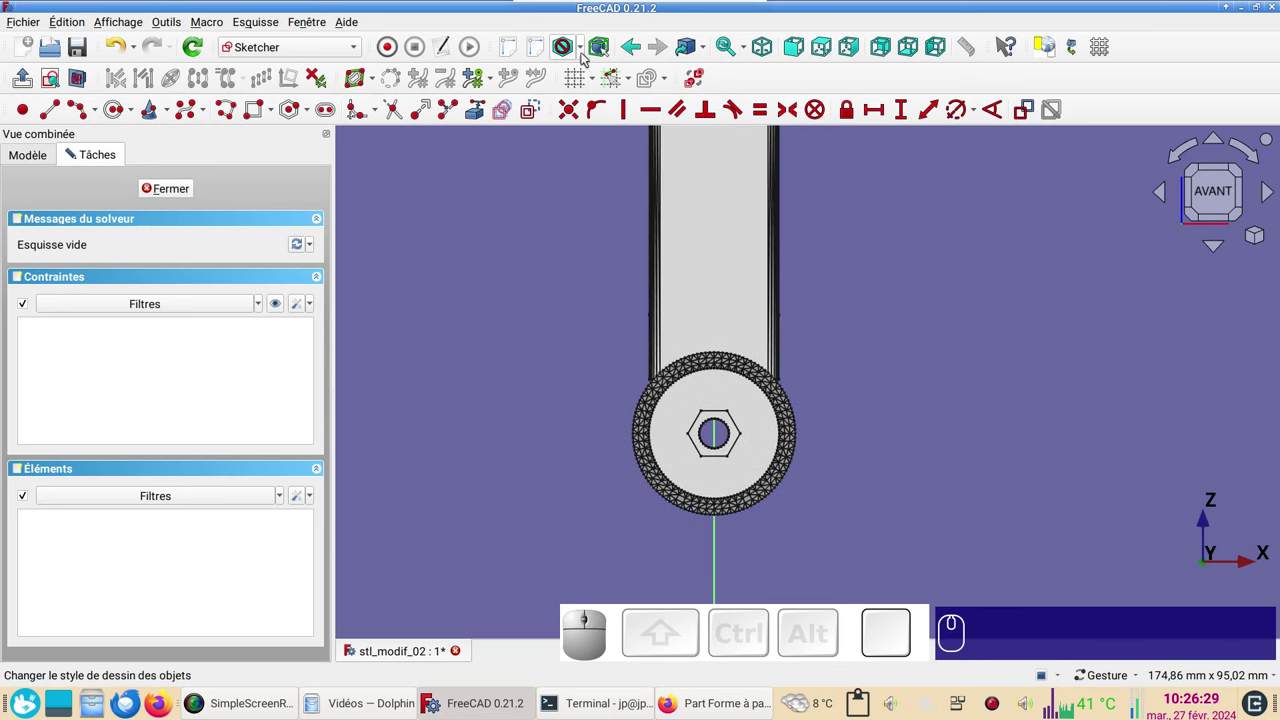
Show wireframe, reference the axle hole's edges as external geometry and begin a circle on the ring's rim.
click(587, 55)
click(605, 122)
scroll(up, 3)
scroll(down, 3)
drag(524, 332, 519, 328)
scroll(up, 3)
right_click(571, 374)
click(476, 121)
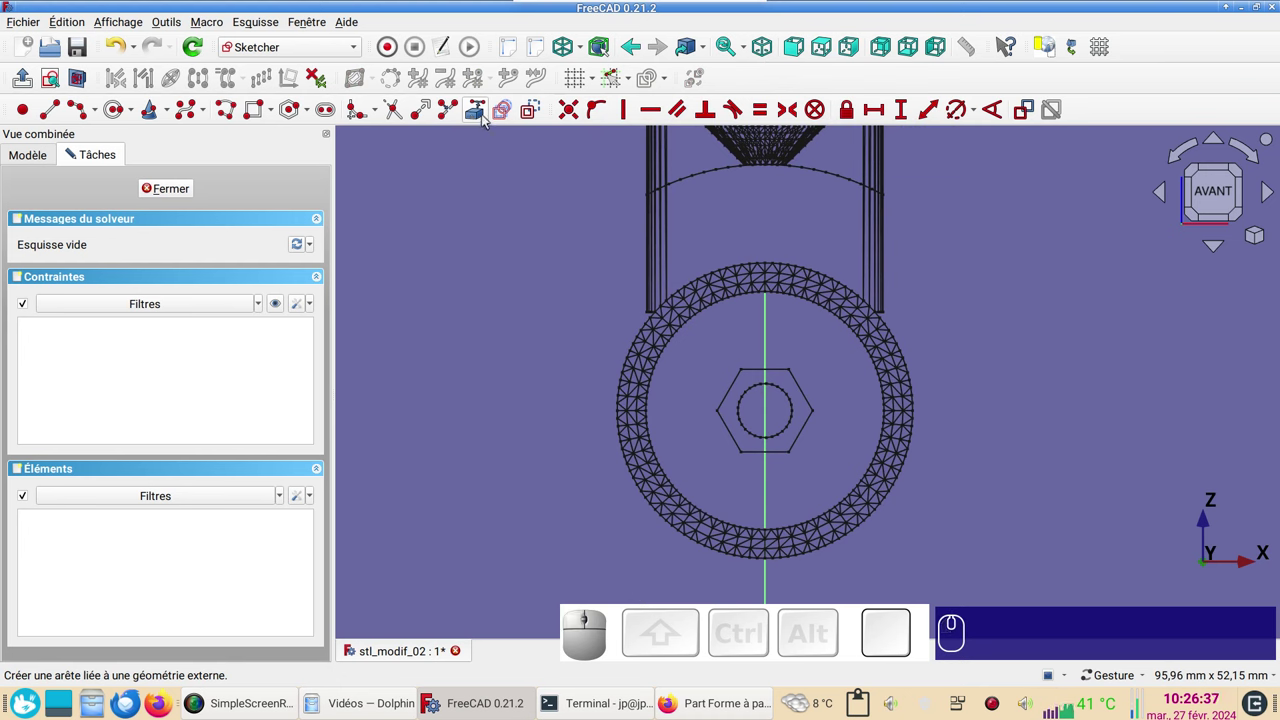
scroll(up, 3)
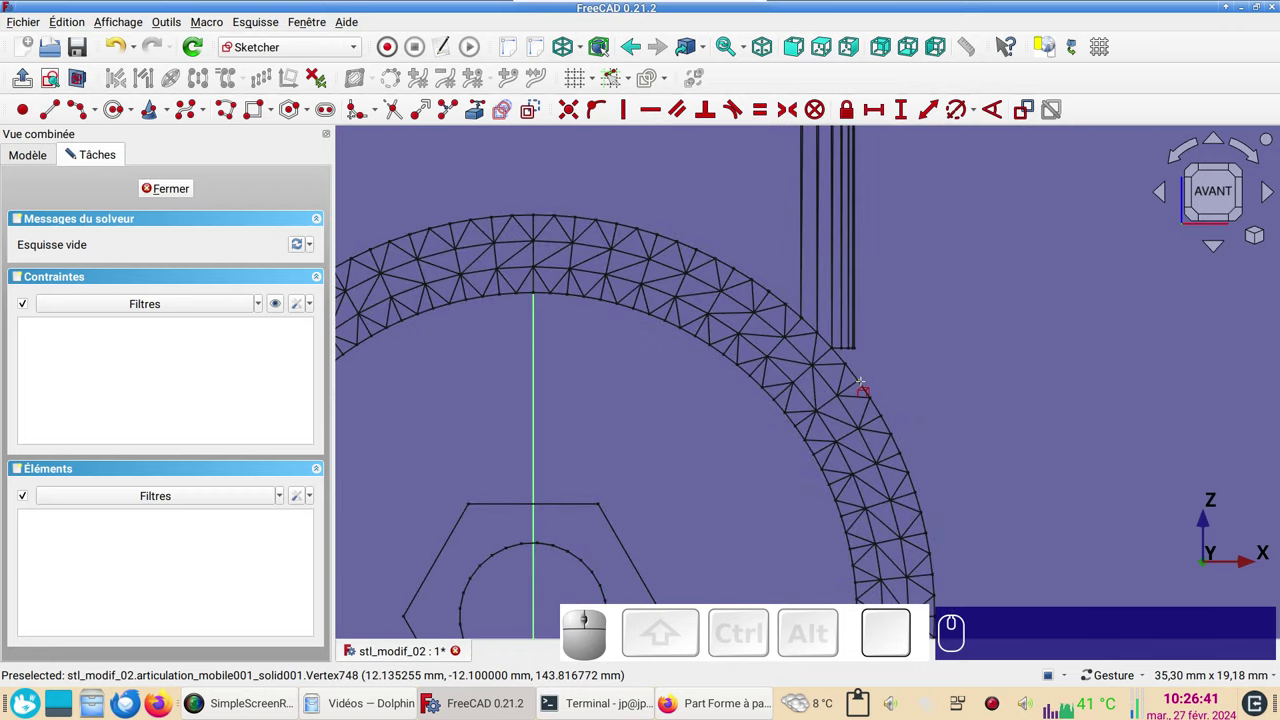
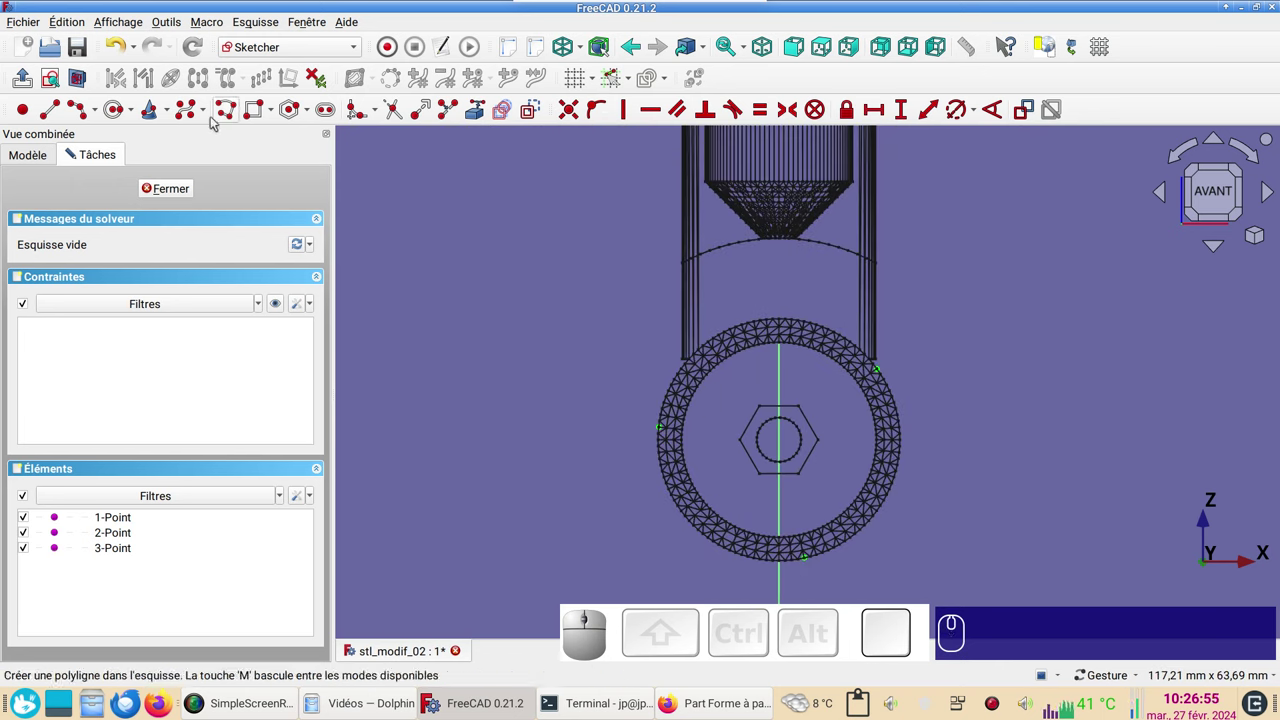
click(136, 113)
click(150, 158)
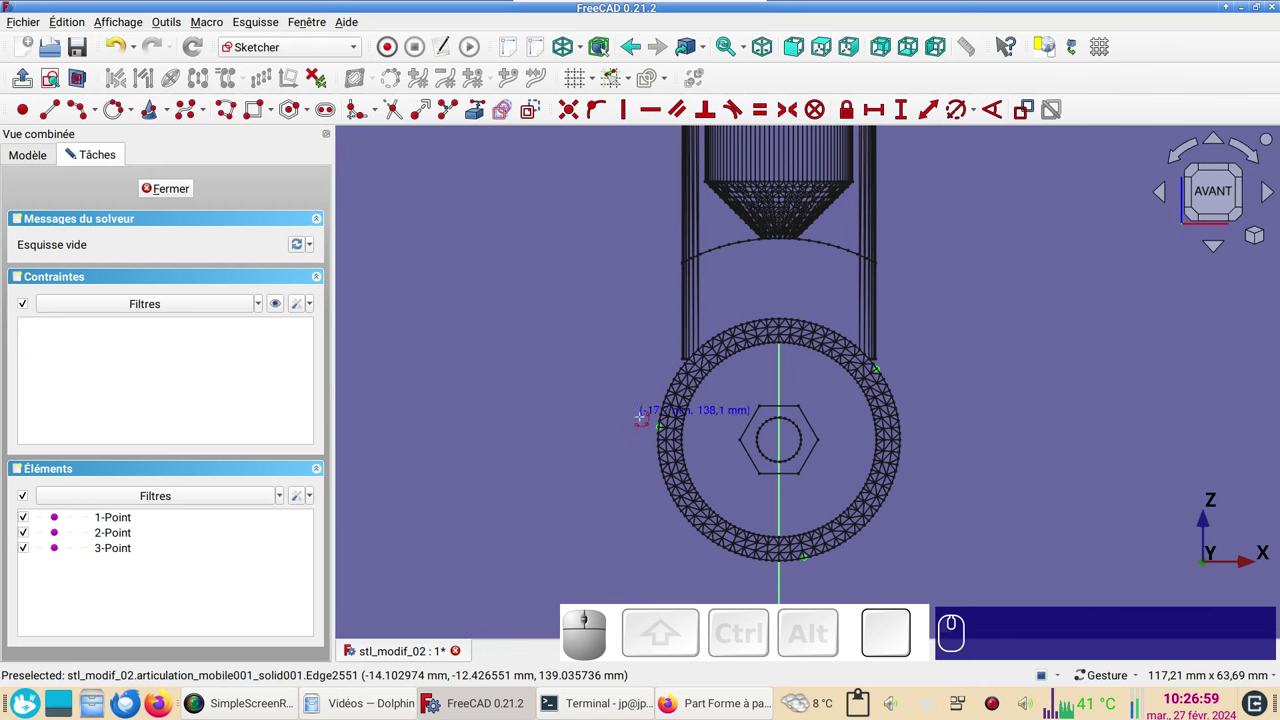
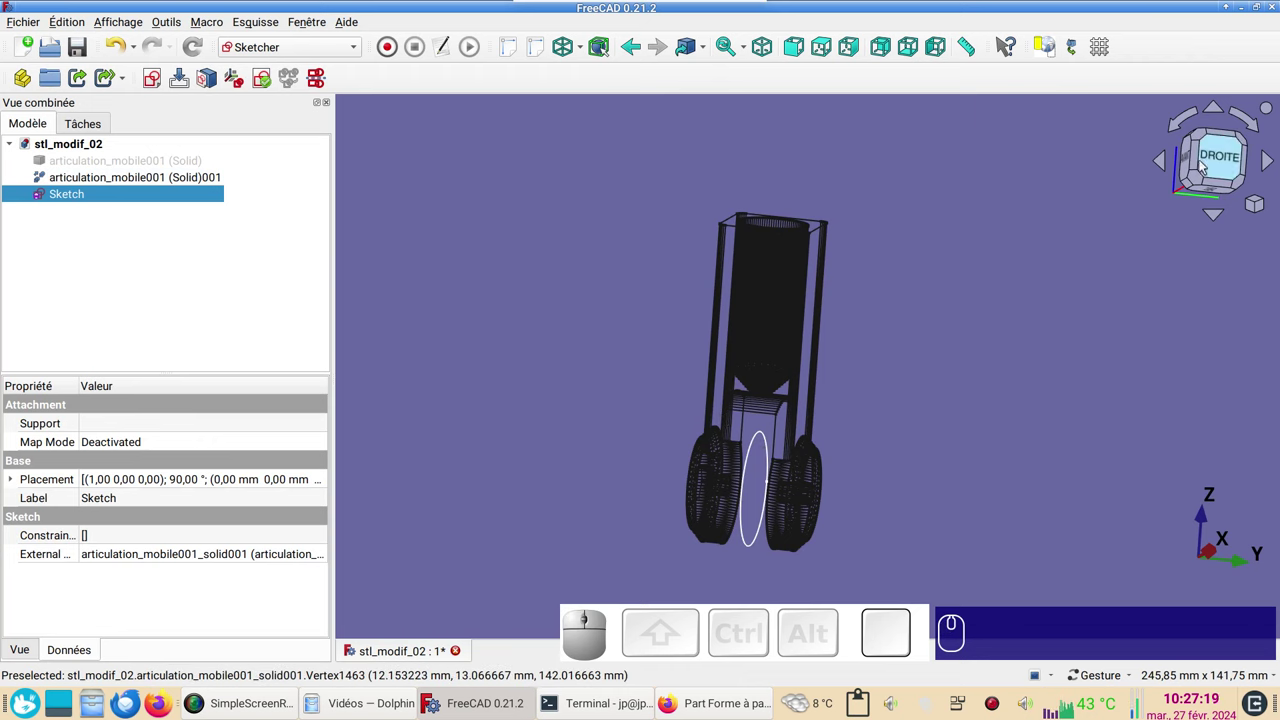
View the motor from the Right cube face, centre the wheels and switch to the Draft workbench.
click(1225, 162)
scroll(up, 3)
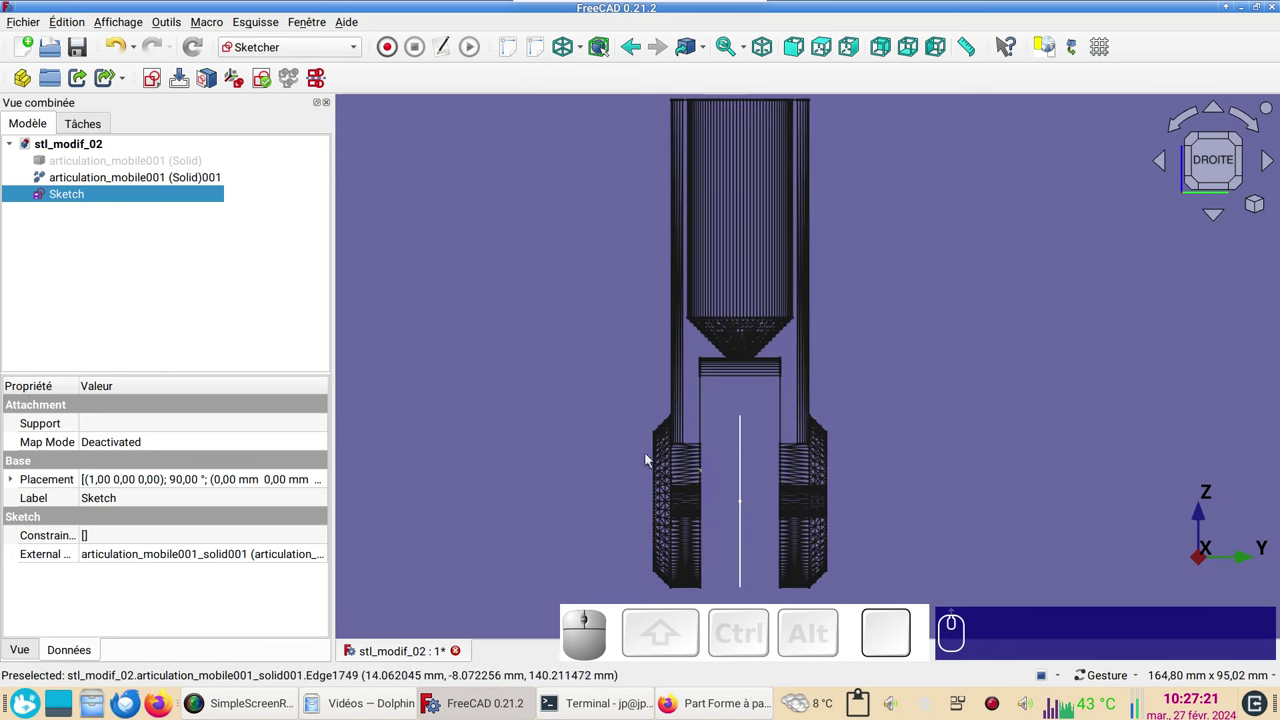
scroll(up, 3)
drag(864, 453, 434, 205)
click(313, 53)
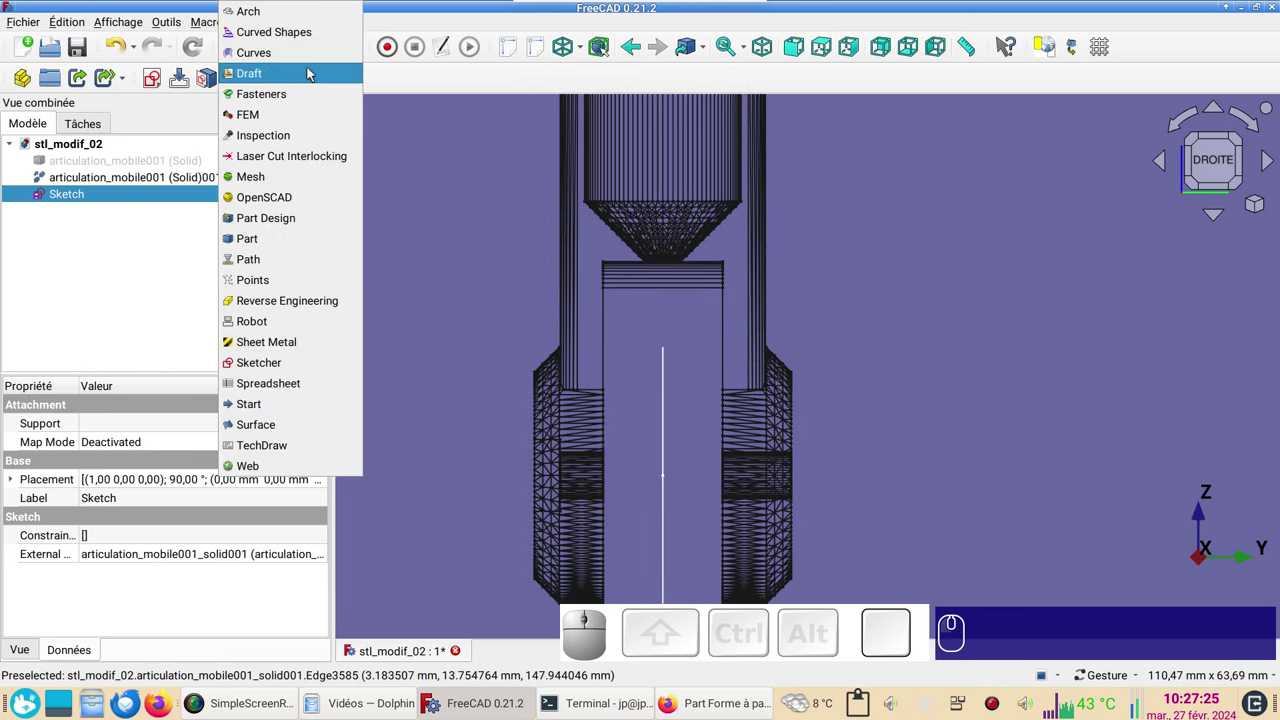
click(313, 73)
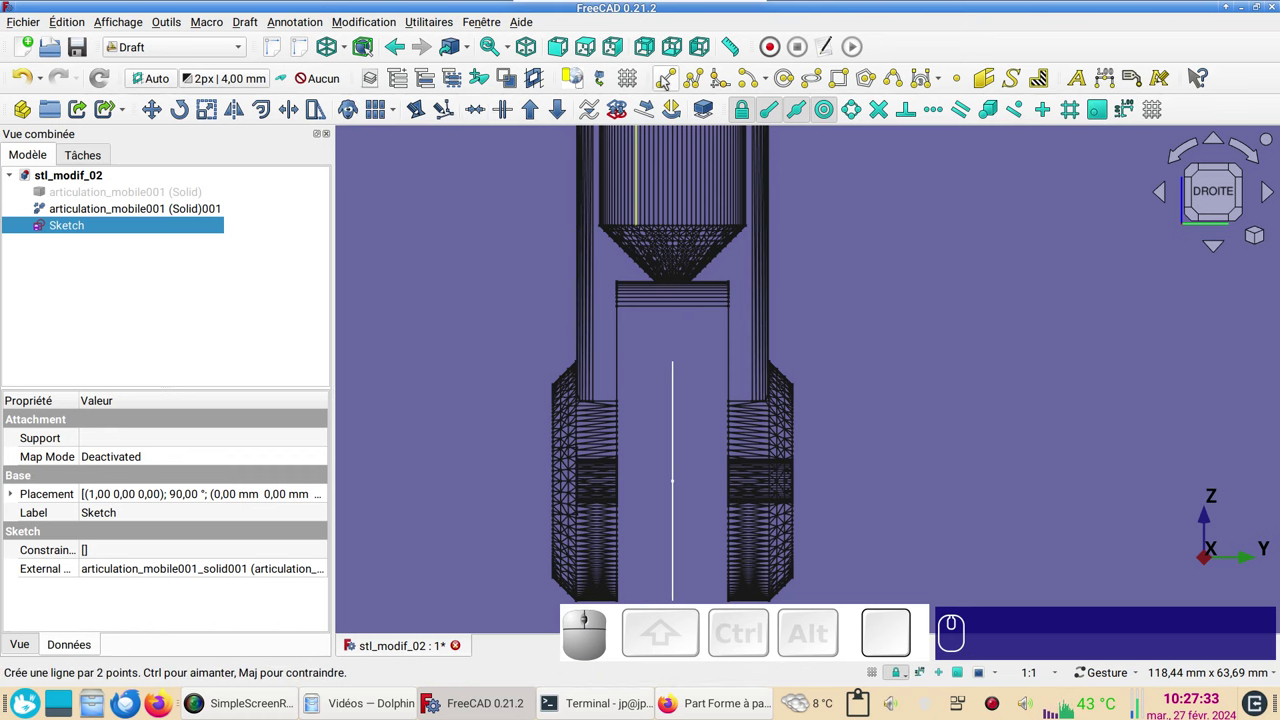
click(669, 79)
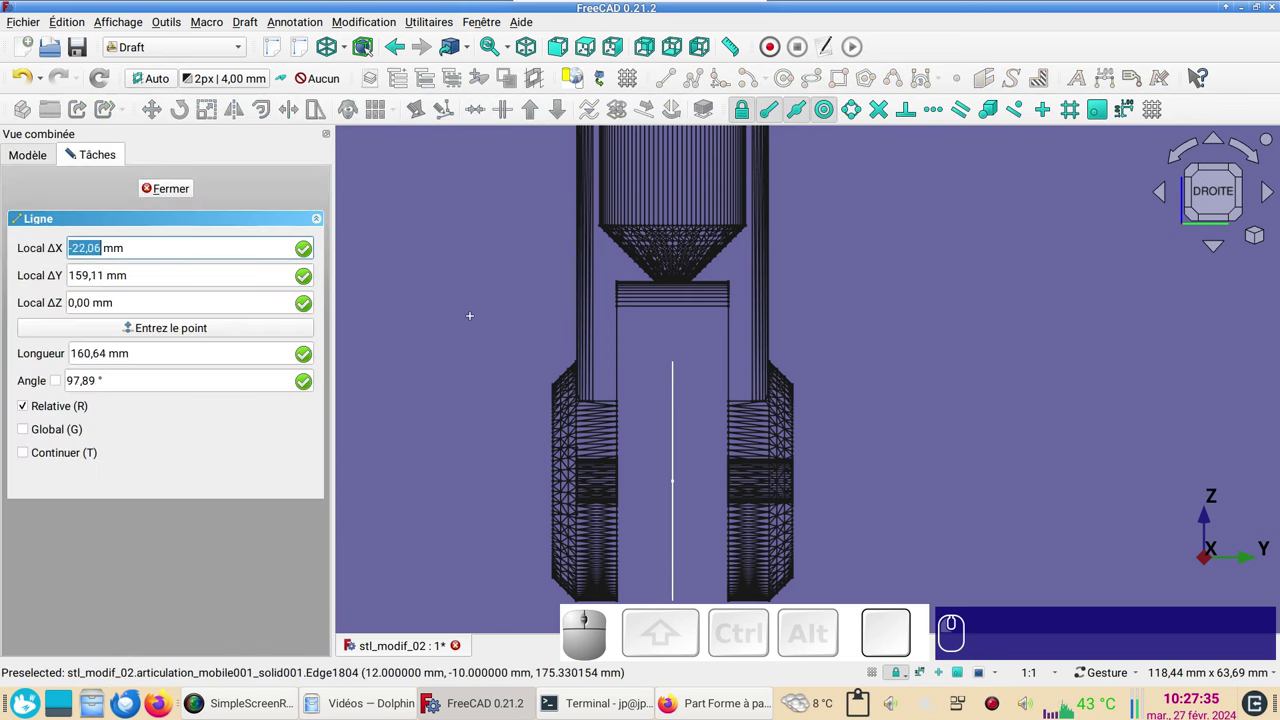
scroll(up, 3)
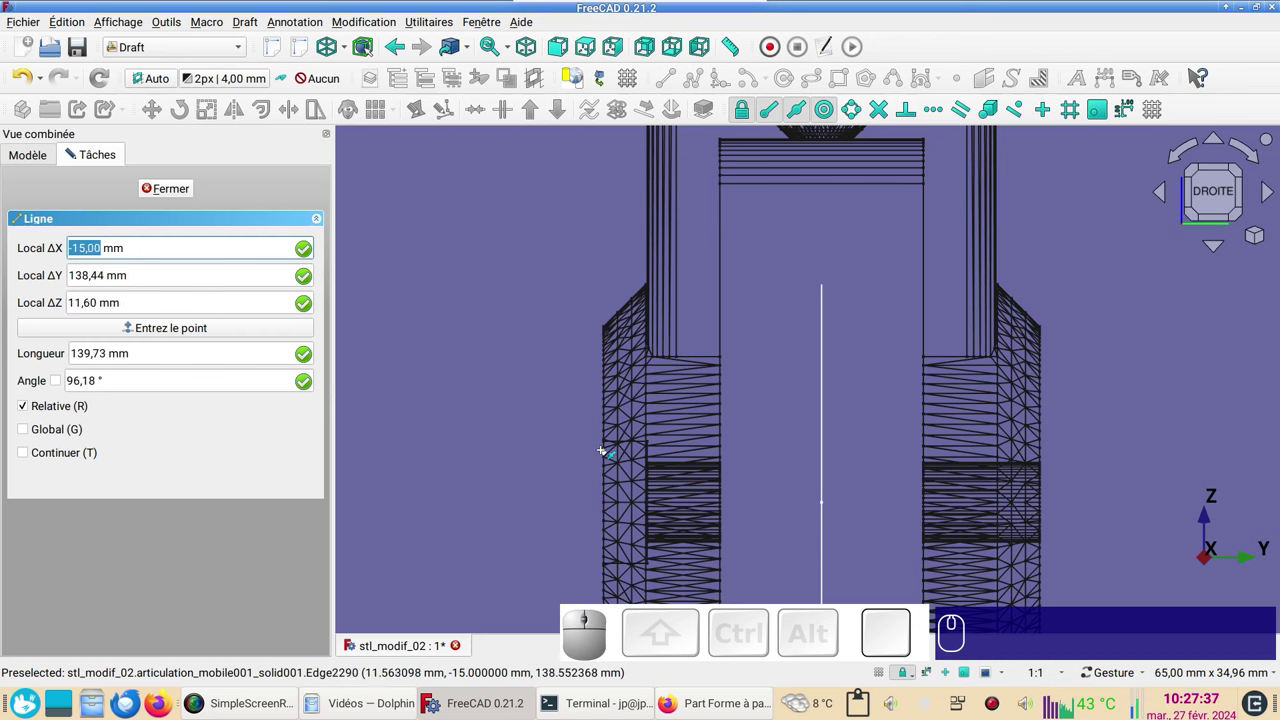
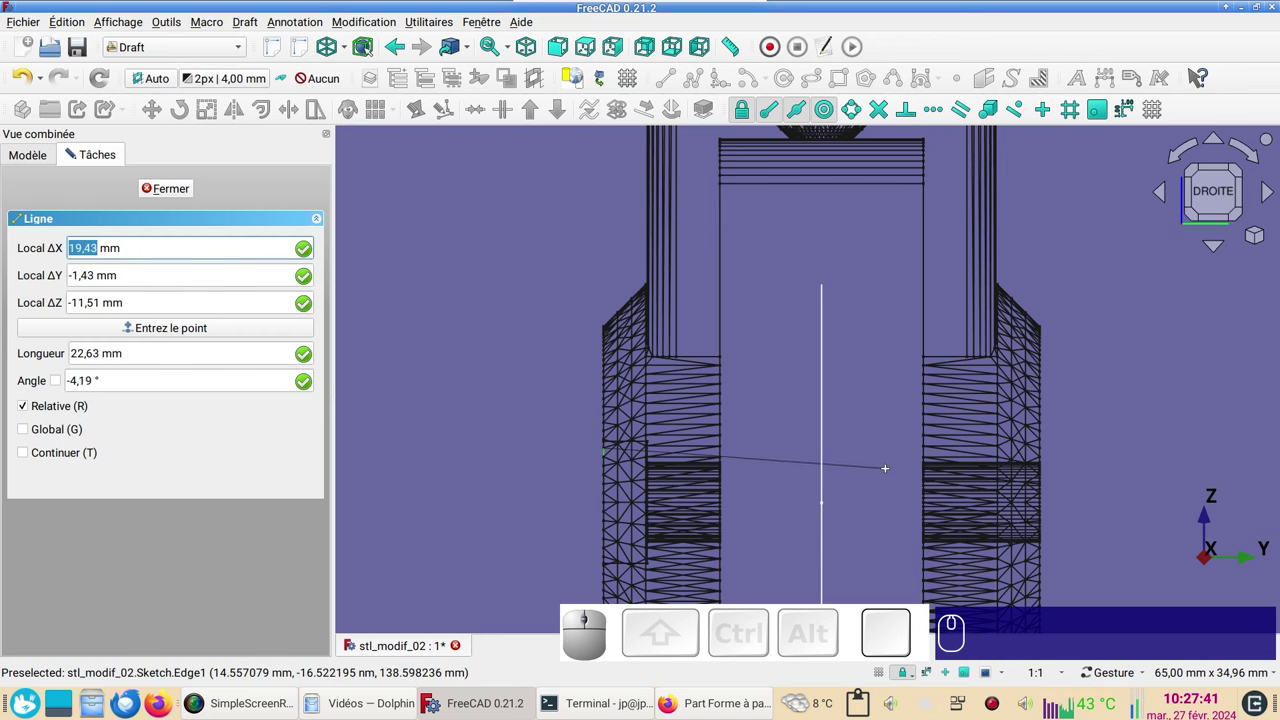
key(x)
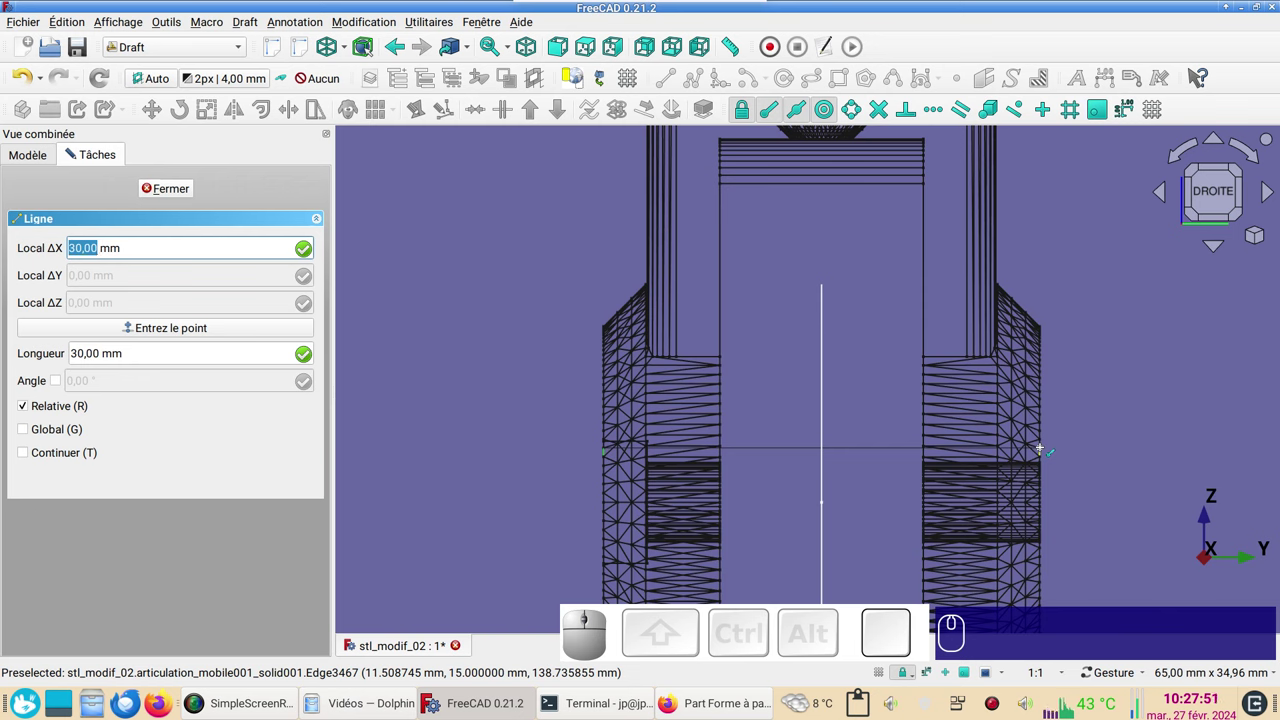
key(Escape)
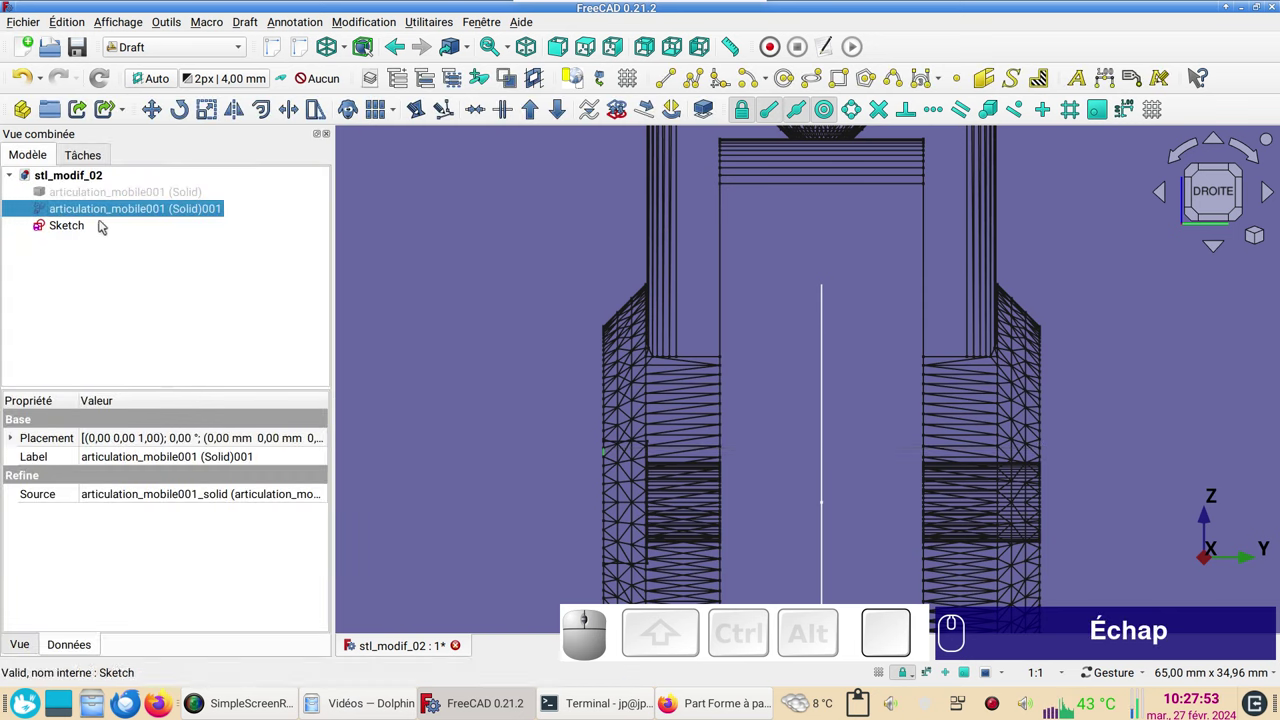
Part-Extrude the Sketch circle symmetrically into a 30 mm solid cylinder through the joint.
click(96, 228)
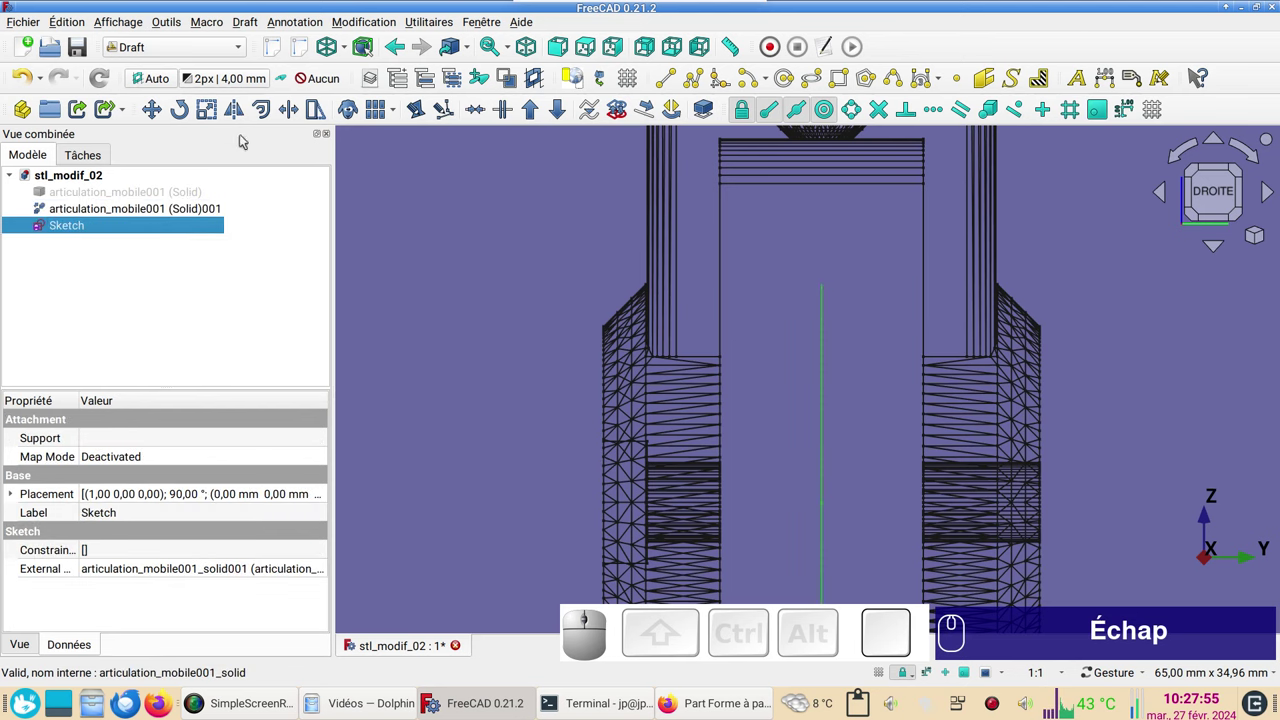
click(238, 43)
click(154, 244)
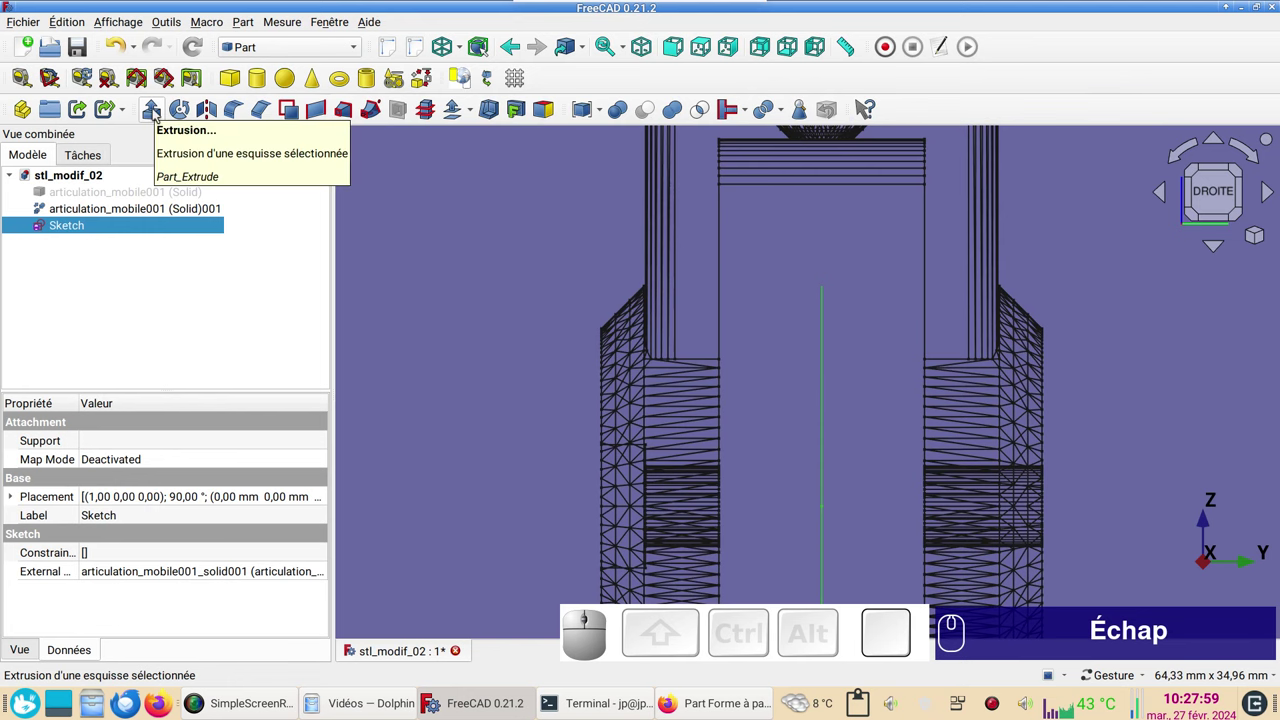
click(159, 111)
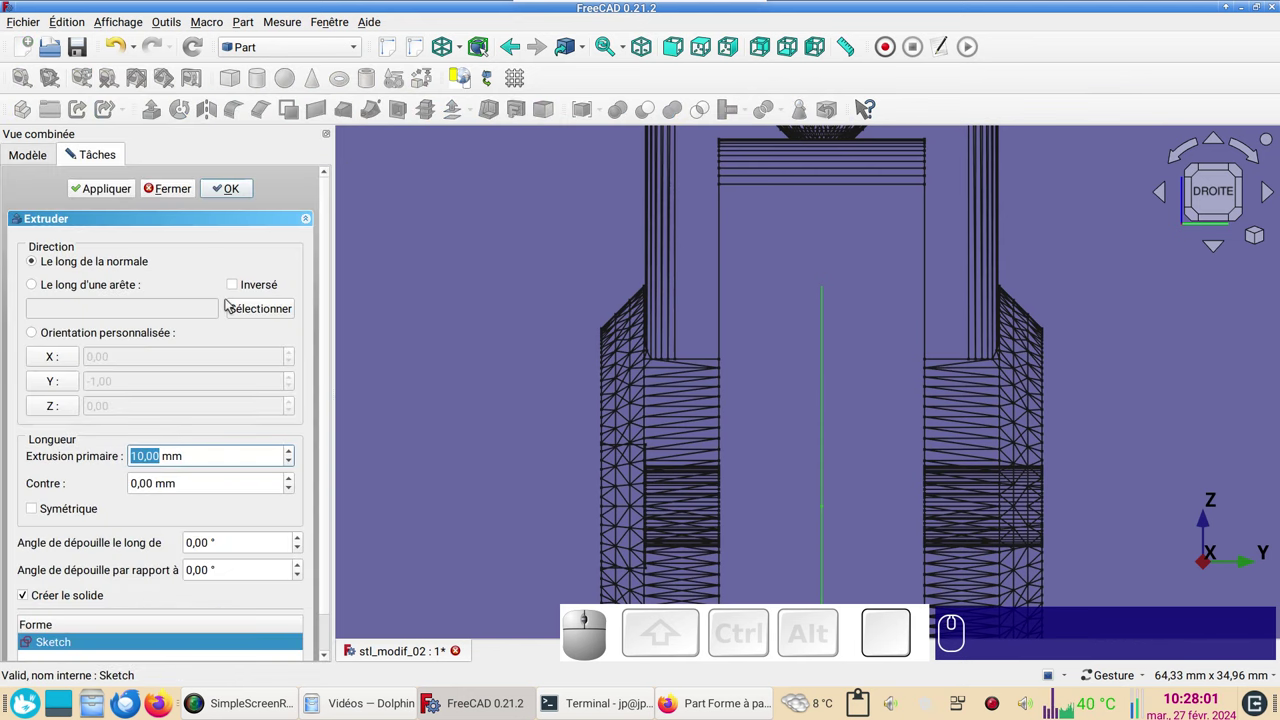
click(61, 514)
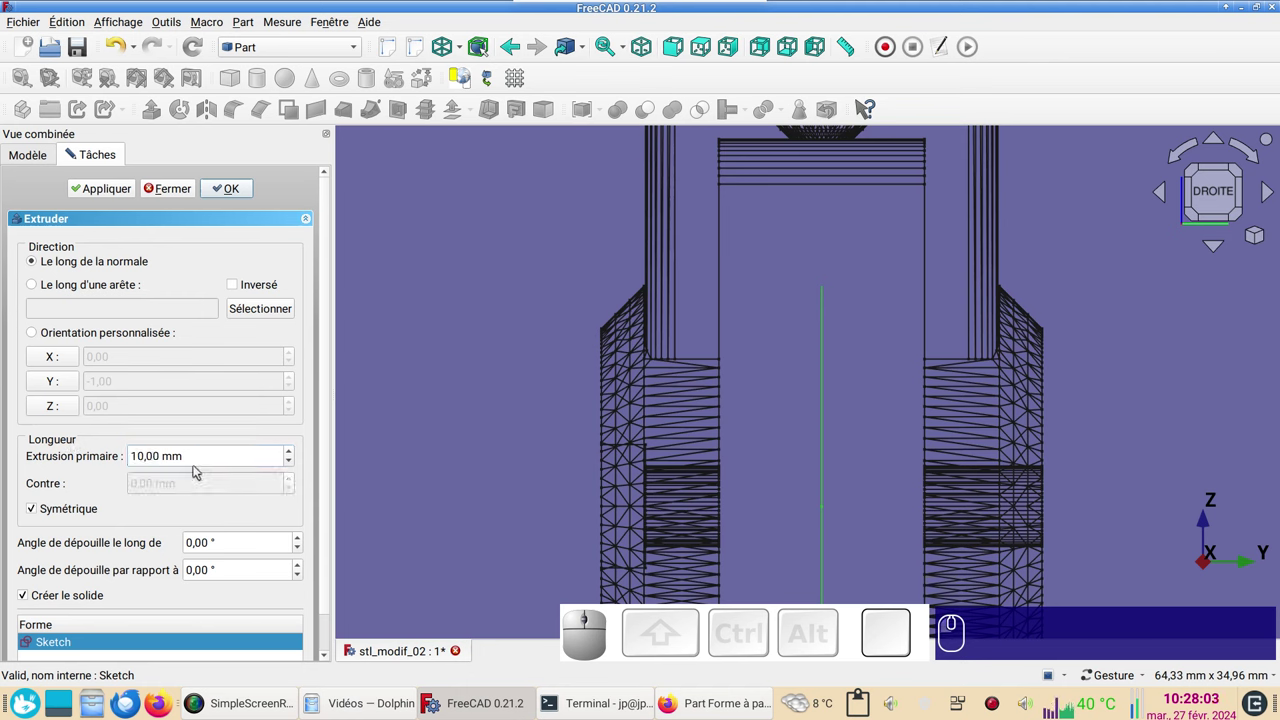
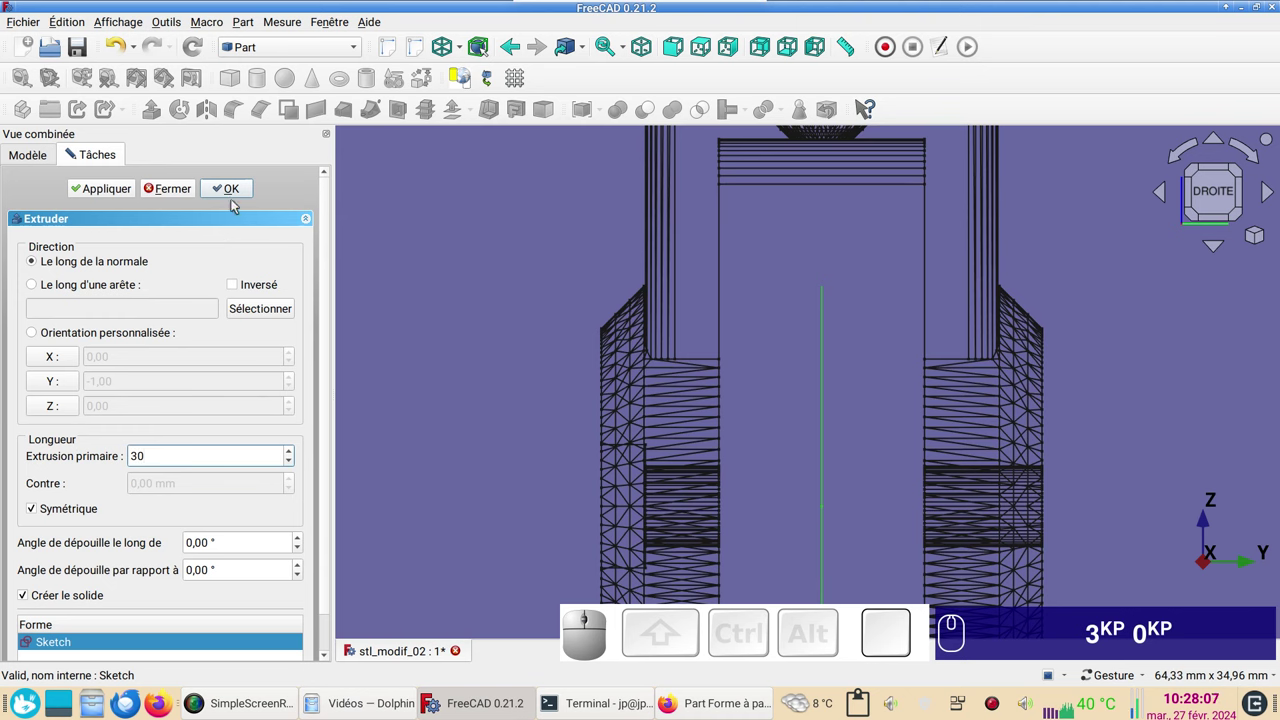
click(237, 197)
scroll(down, 3)
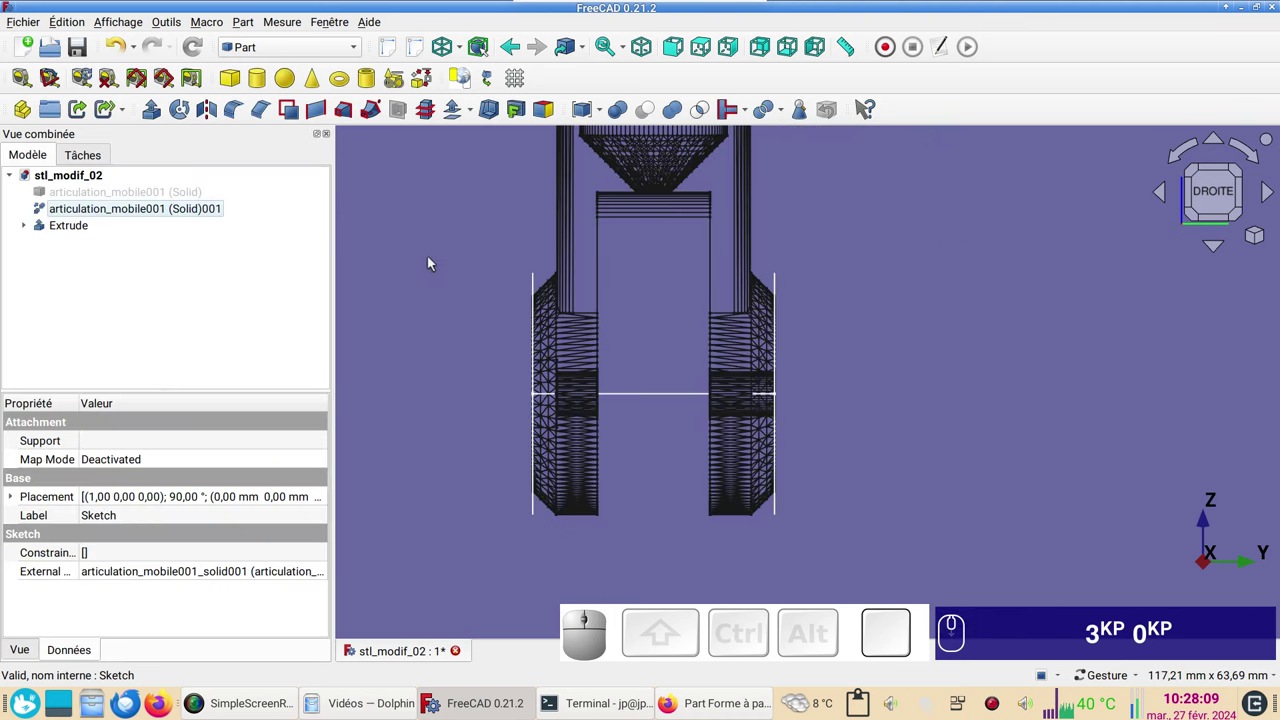
Shade the view, orbit around the hinge end and select the new Extrude object.
key(v)
key(KP_1)
drag(857, 271, 635, 325)
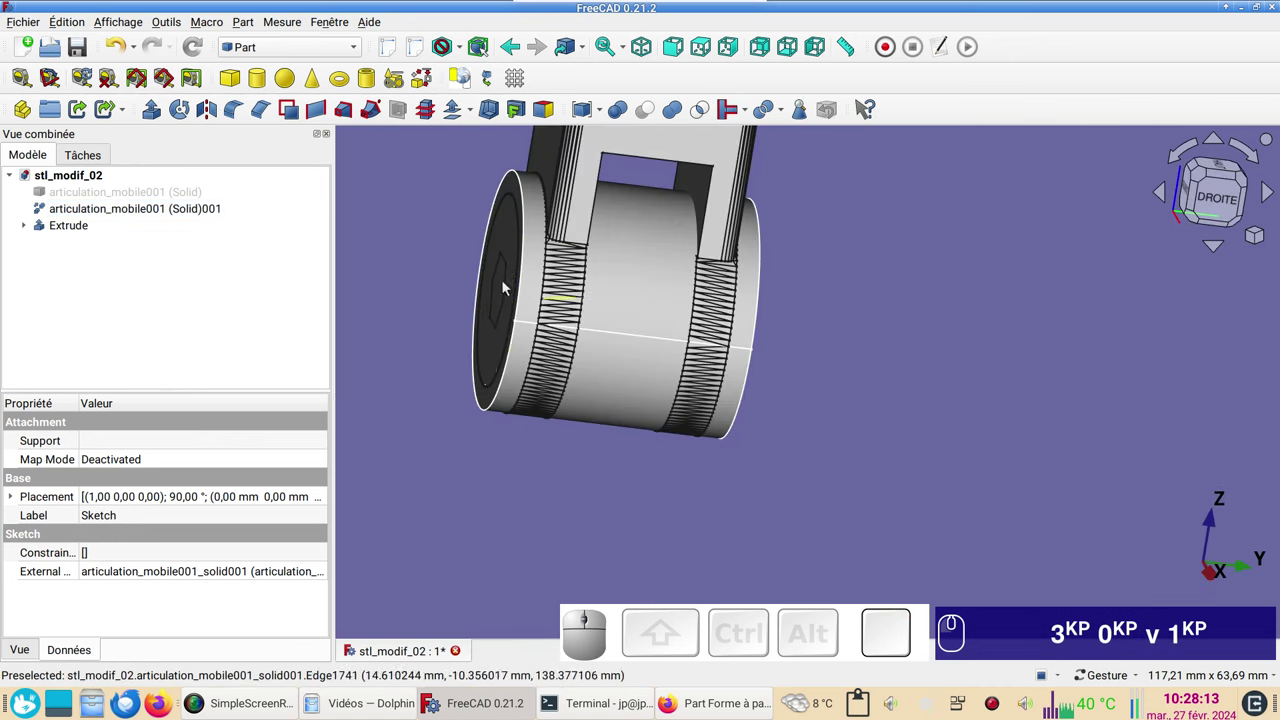
key(KP_3)
key(KP_0)
text(v)
key(KP_1)
click(524, 279)
click(766, 255)
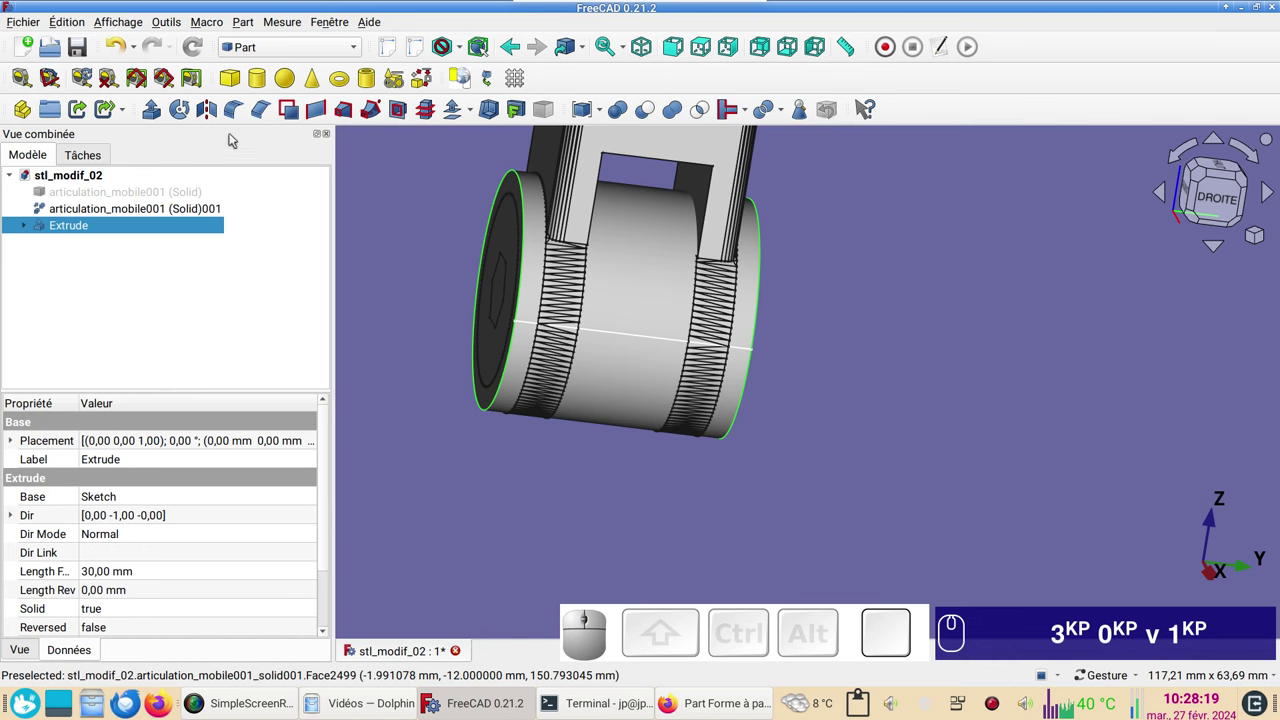
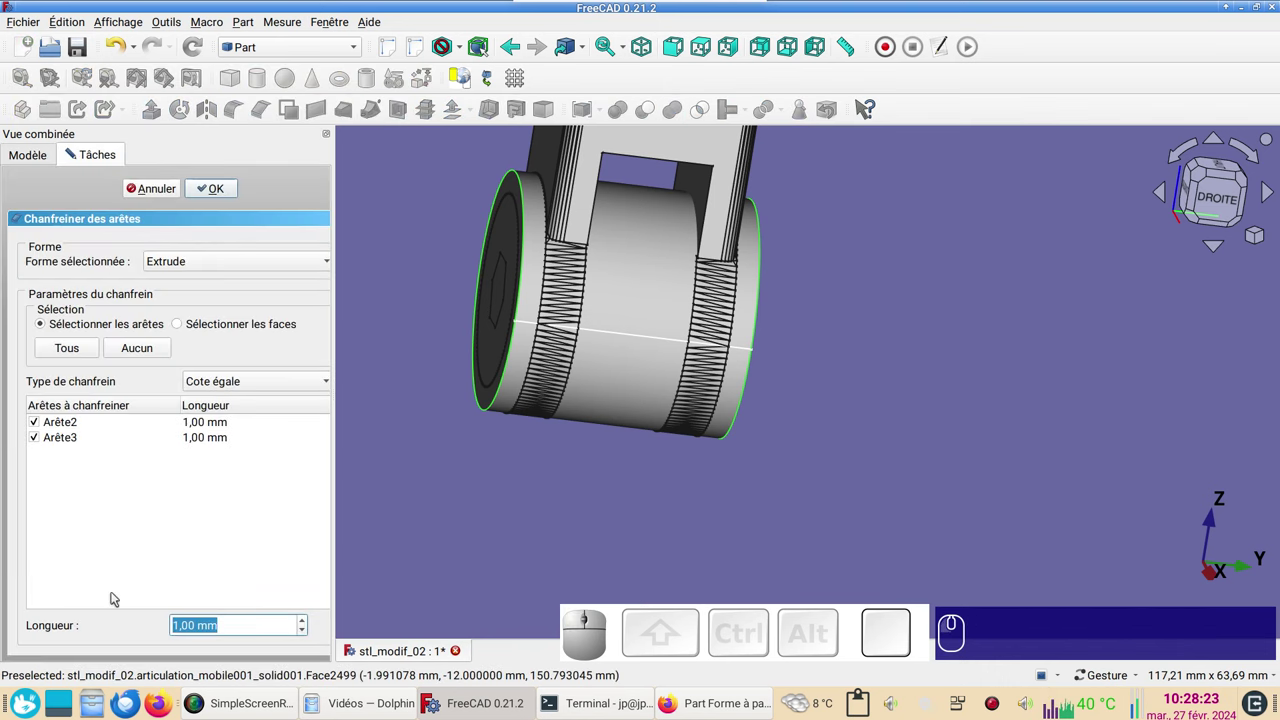
Chamfer the Extrude cylinder's end edges Edge2 and Edge3 by 3 mm and inspect the bevel.
key(KP_3)
key(KP_Enter)
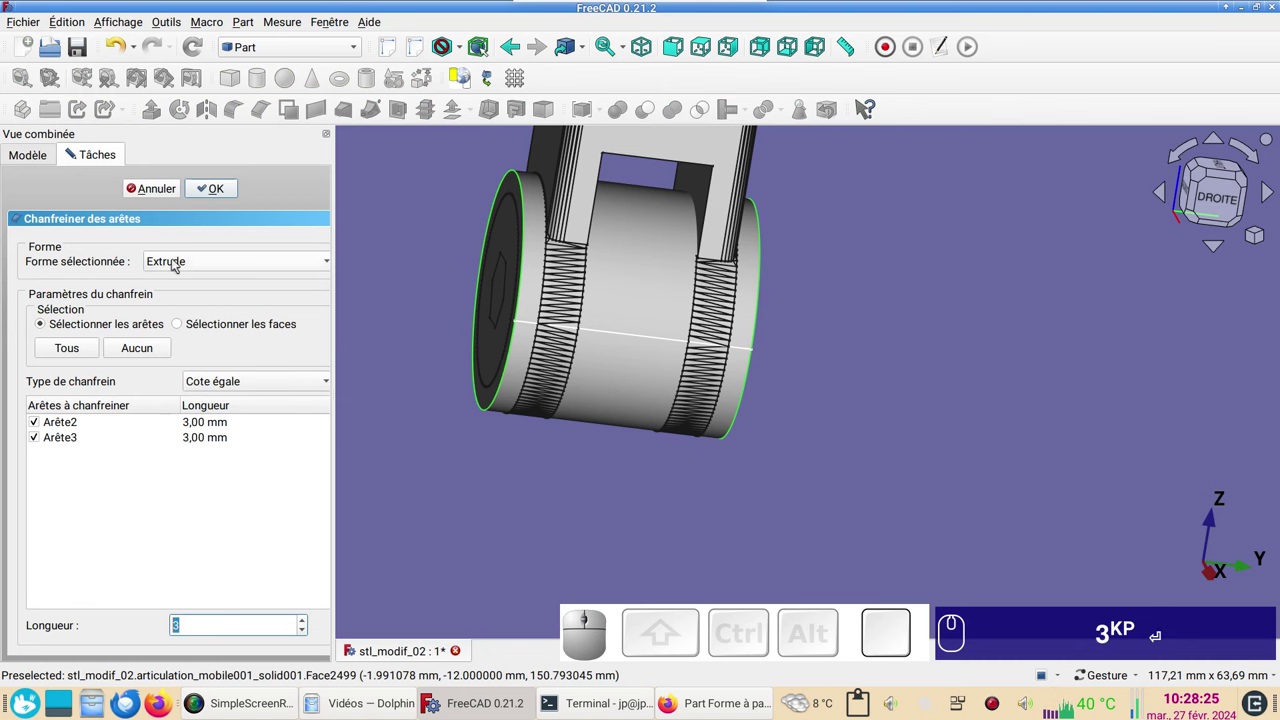
click(209, 196)
drag(514, 468, 852, 381)
drag(889, 340, 727, 389)
key(KP_3)
key(Return)
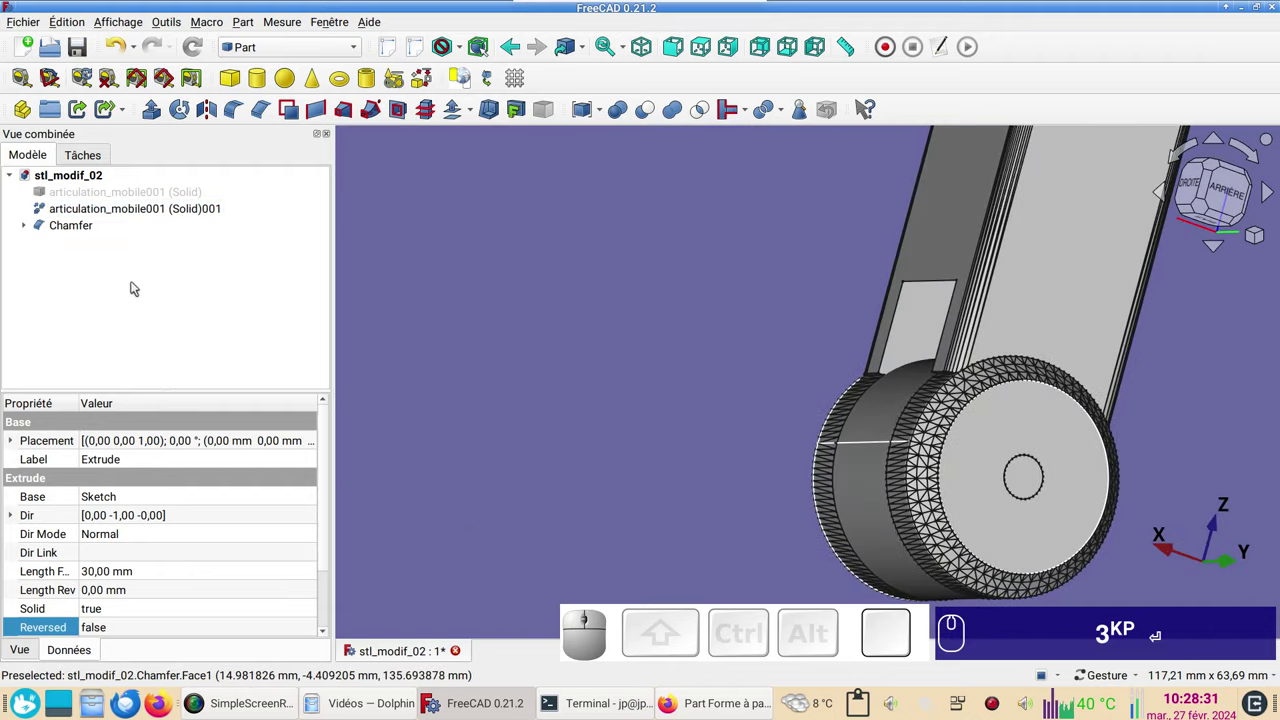
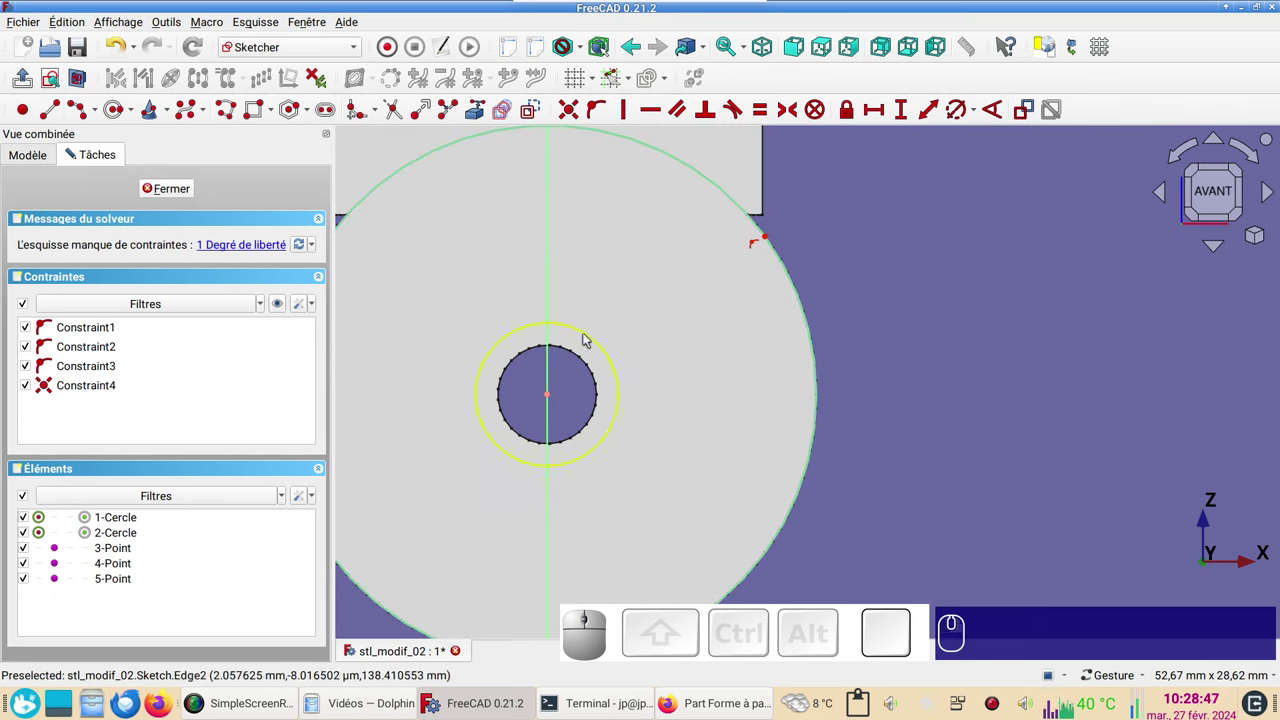
Constrain the new inner circle's diameter to 6.3 mm.
click(589, 336)
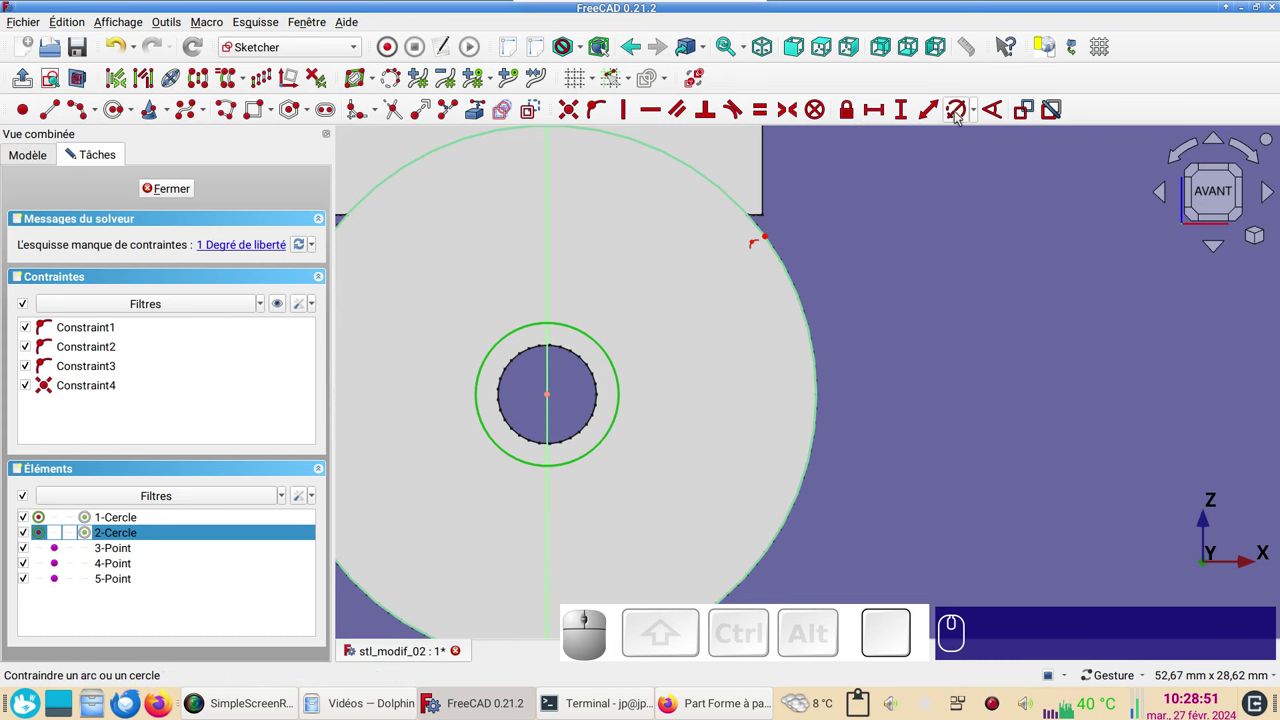
key(r)
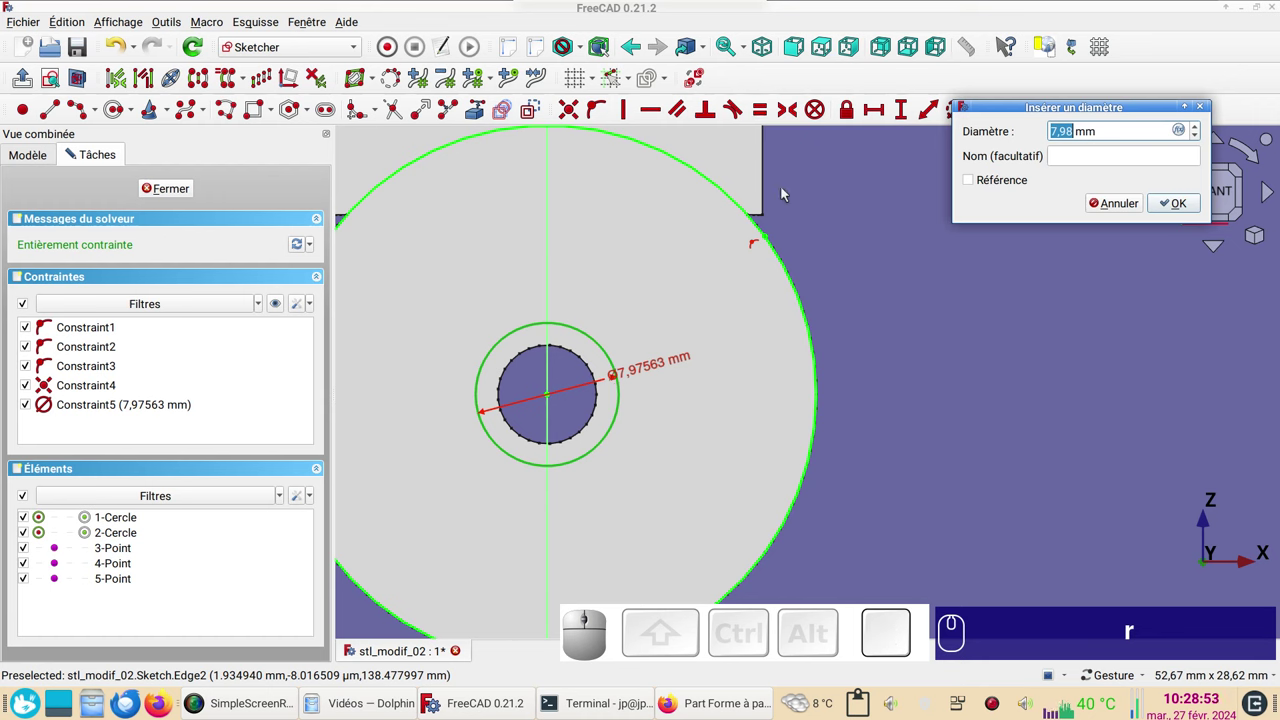
key(KP_6)
key(KP_Decimal)
key(KP_3)
key(KP_6)
text(.)
key(KP_3)
key(Return)
key(KP_Enter)
Re-enter the 6.3 mm diameter value until the constraint is confirmed.
click(190, 189)
key(KP_6)
text(.)
key(KP_3)
key(Return)
key(KP_6)
text(.)
key(KP_3)
key(Return)
key(KP_6)
text(.)
key(KP_3)
Finish the sketch and orbit the chamfered hinge to view it from above.
key(Return)
drag(724, 382, 939, 368)
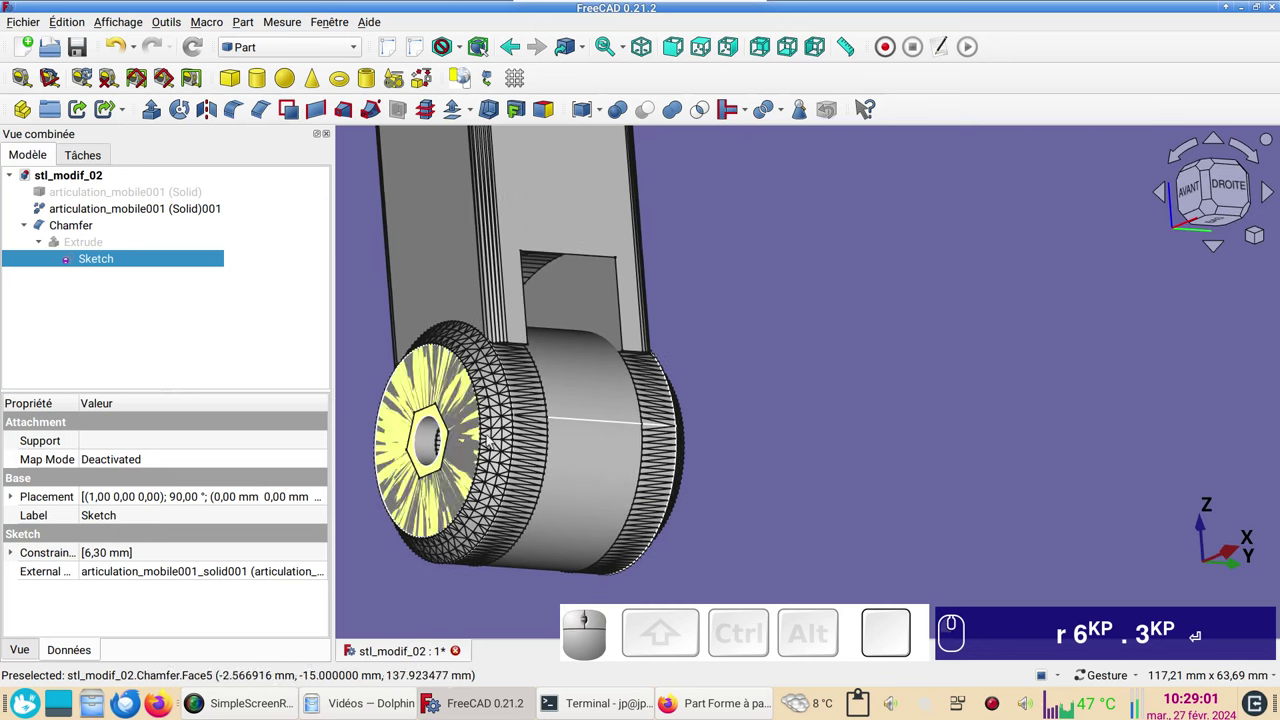
drag(848, 338, 471, 433)
scroll(down, 3)
right_click(894, 391)
drag(886, 305, 695, 303)
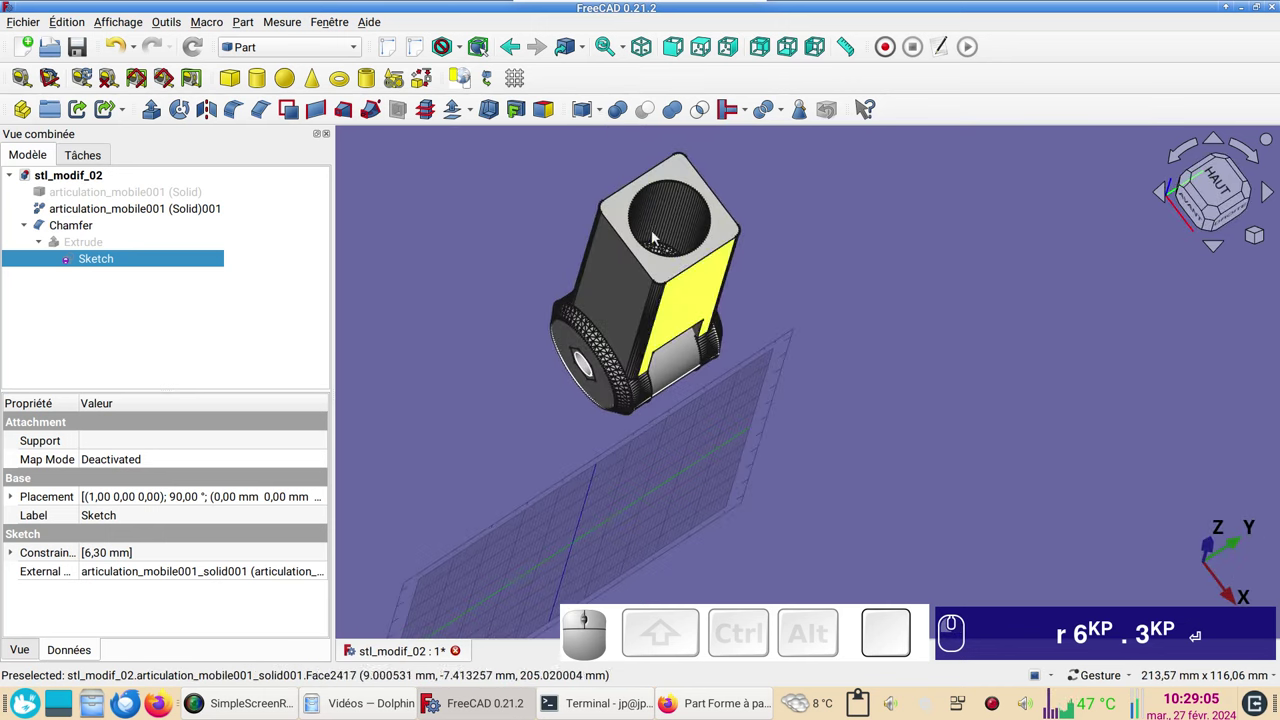
Repeat the stray 6.3 entries left over from the diameter edit.
text(r)
key(KP_6)
text(.)
key(KP_3)
key(Return)
text(r)
key(KP_6)
text(.)
key(KP_3)
key(Return)
Orbit around the hinge and show it from its right side.
drag(860, 404, 722, 235)
drag(934, 491, 925, 409)
click(1219, 197)
drag(915, 370, 677, 335)
text(r)
key(KP_6)
text(.)
key(KP_3)
key(Return)
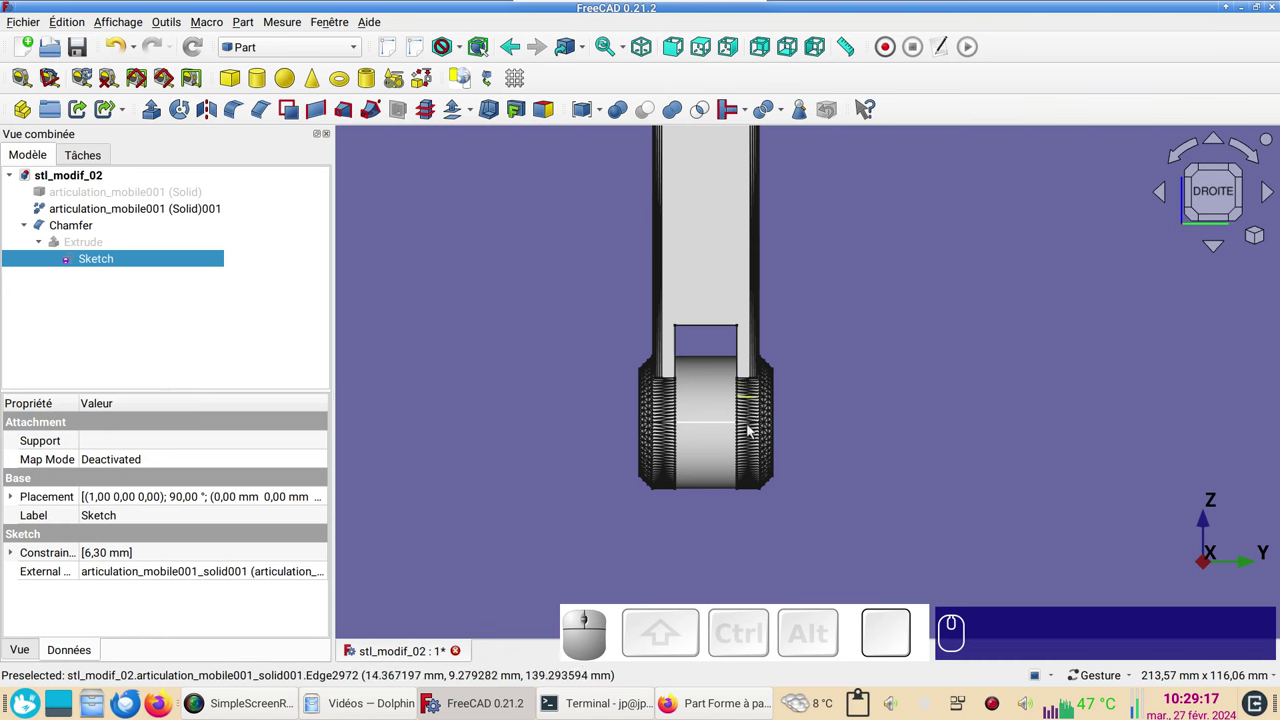
Tilt and zoom the view to see the hole end of the hinge.
drag(950, 375, 896, 393)
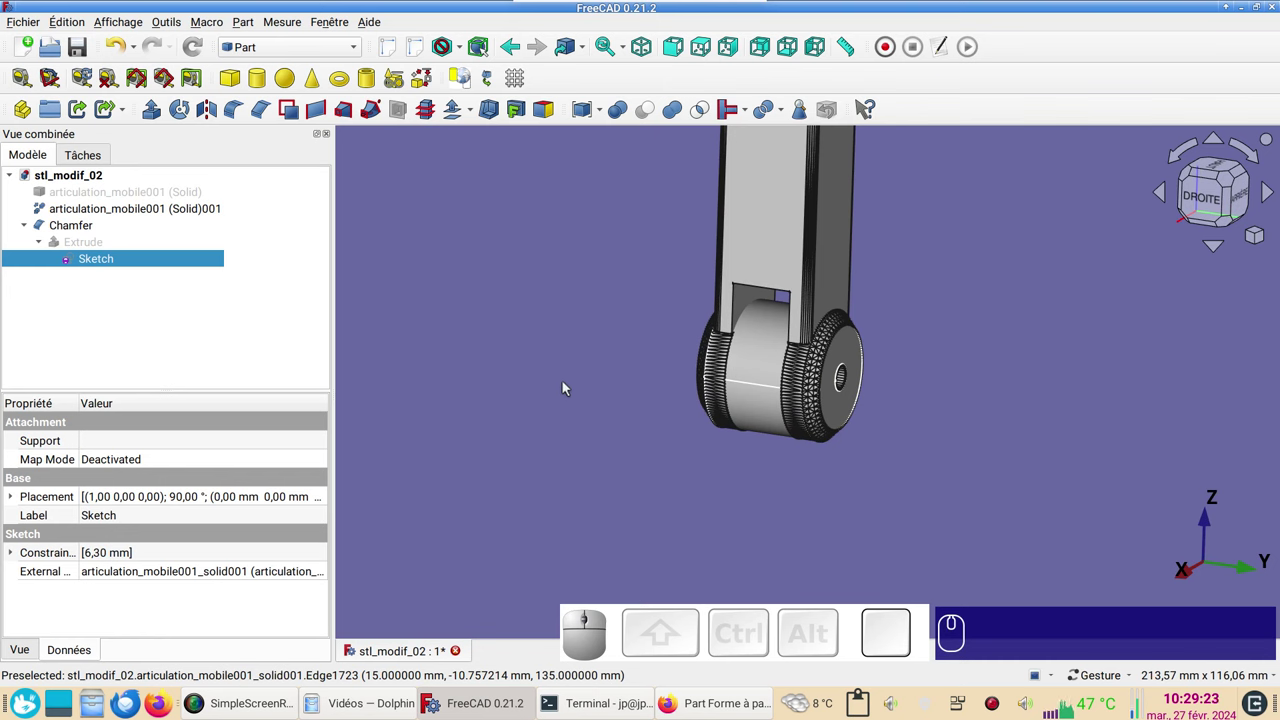
scroll(down, 3)
drag(561, 372, 554, 409)
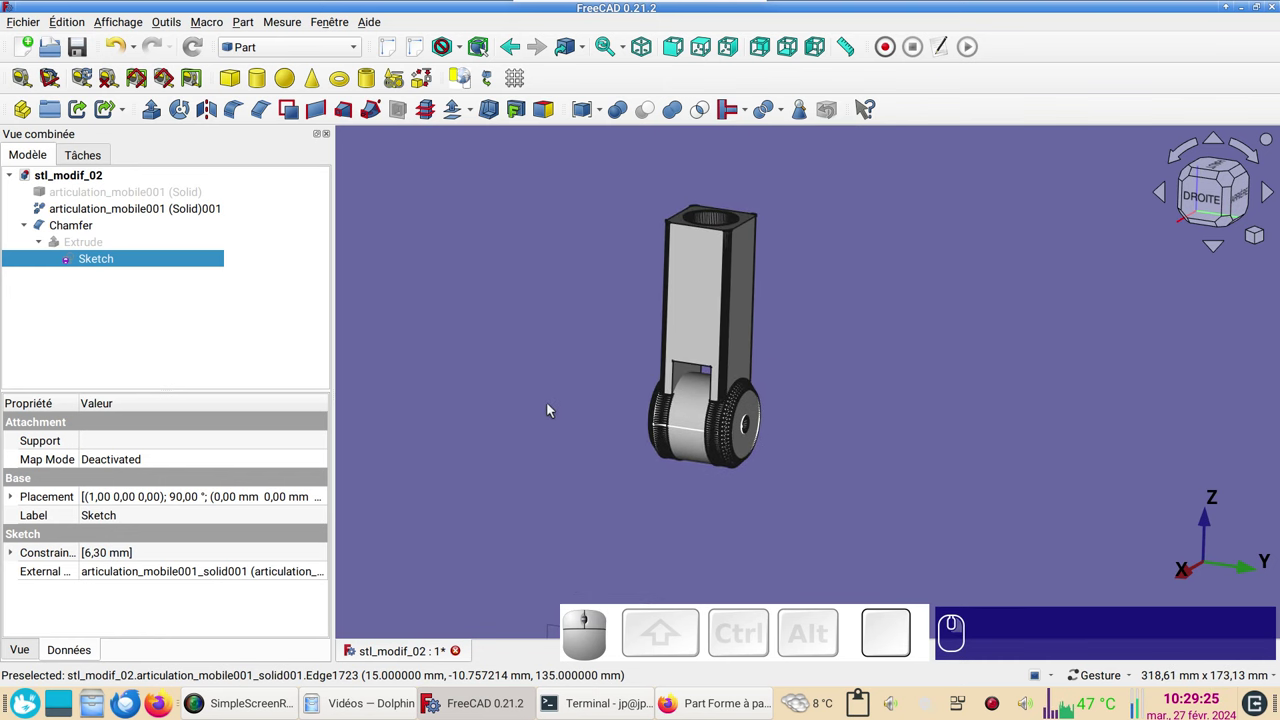
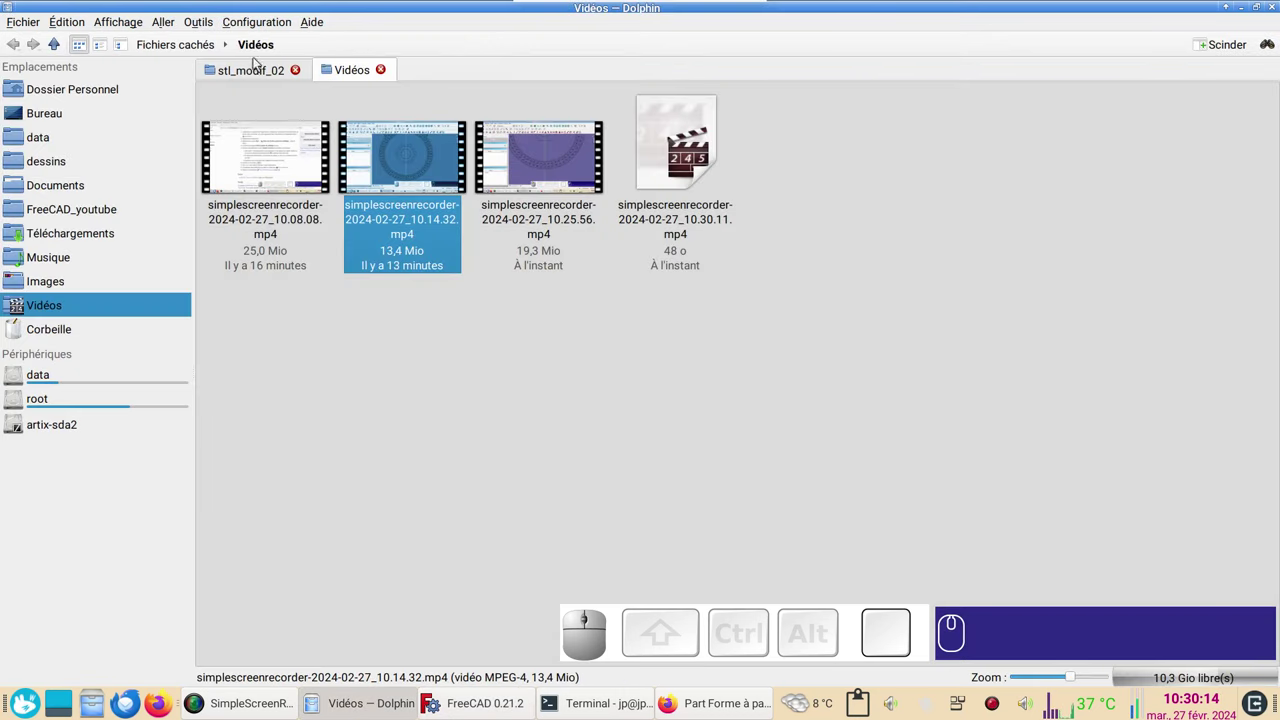
Show the stl_modif_02 folder in Dolphin.
click(255, 65)
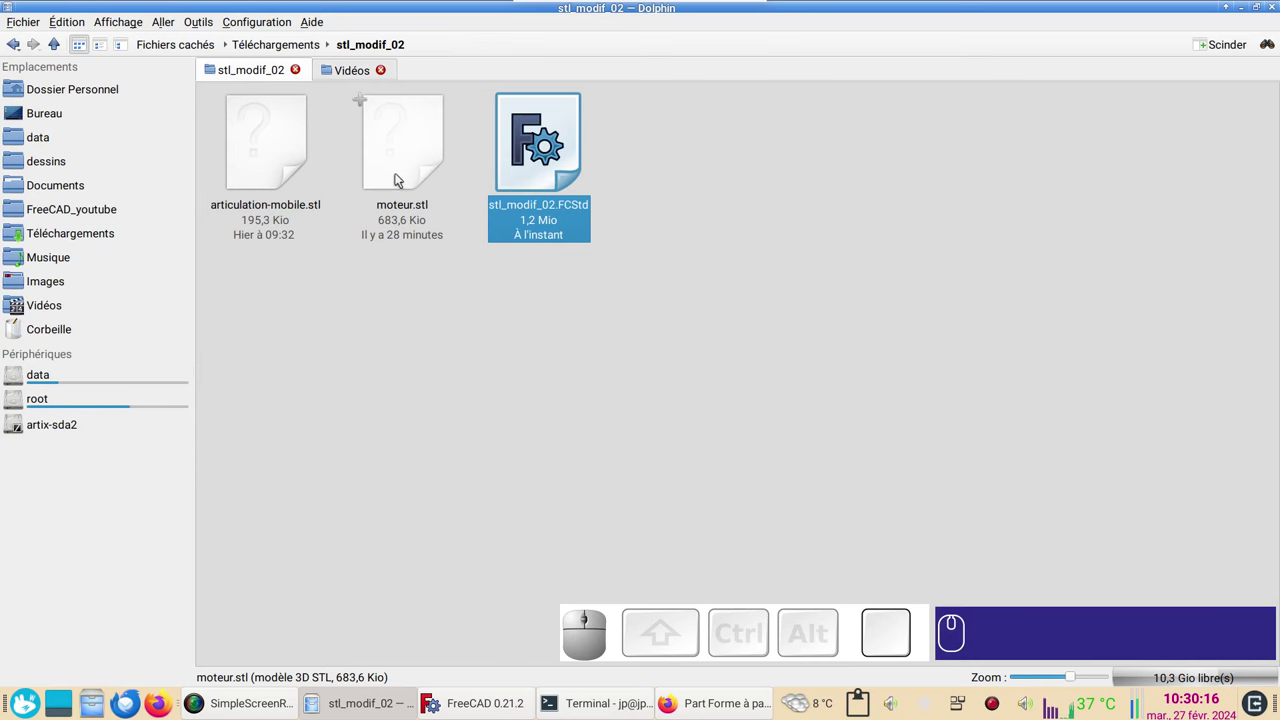
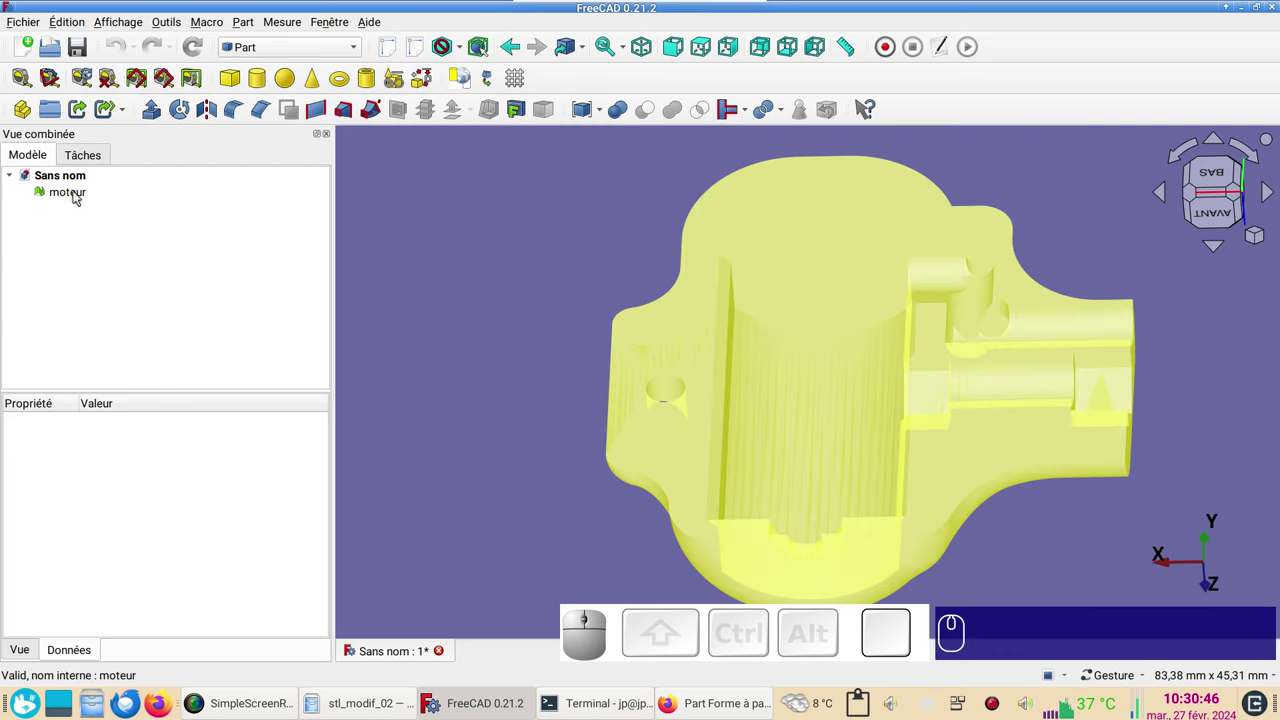
Create a shape from the moteur mesh via Part and delete the original mesh.
click(79, 197)
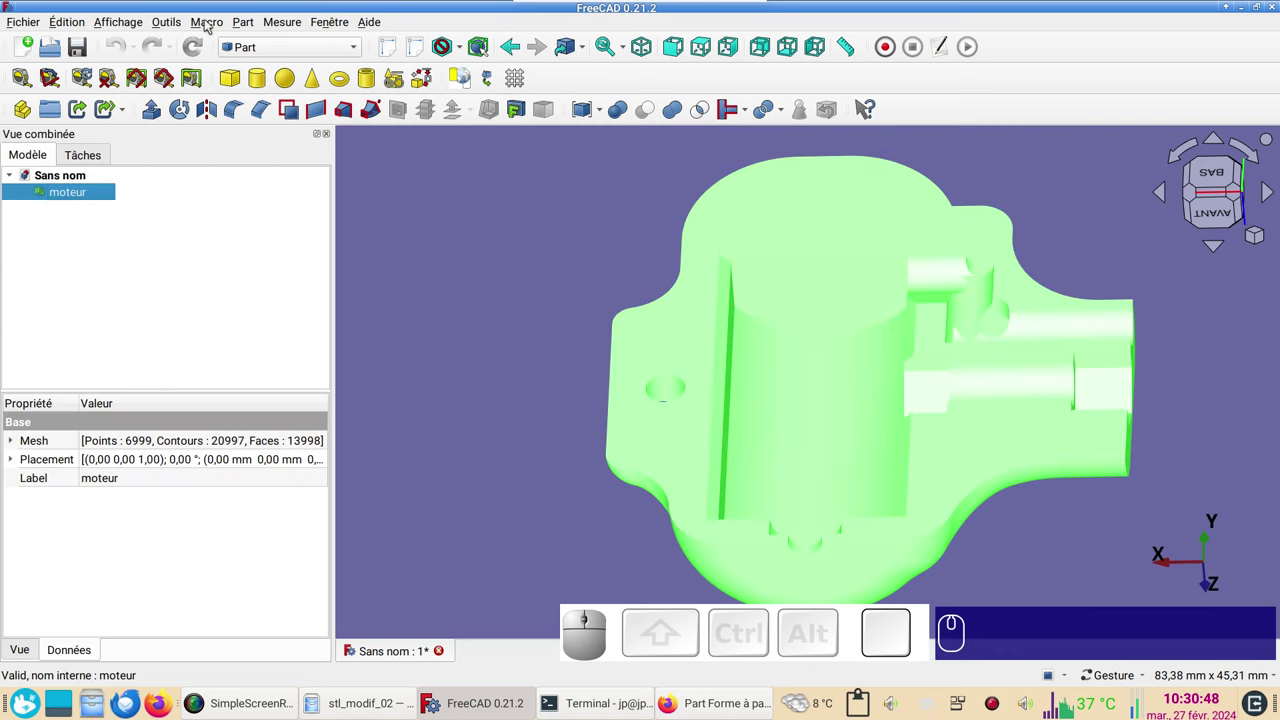
click(253, 24)
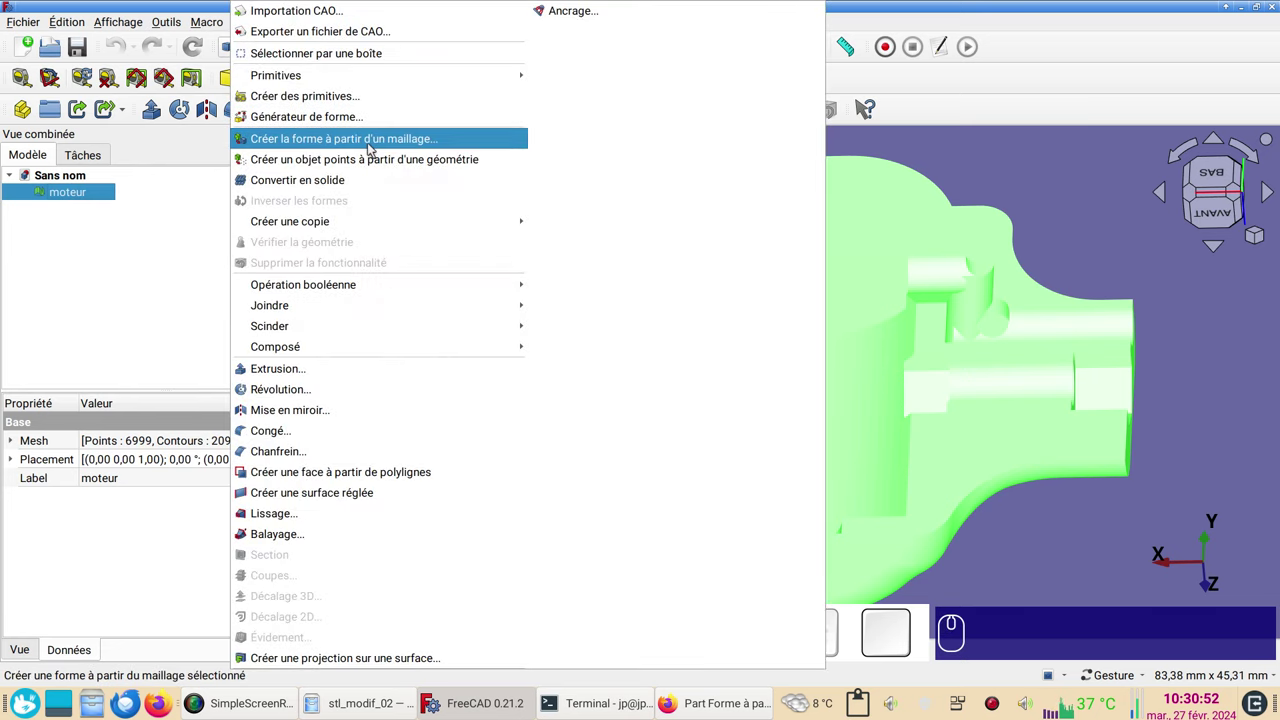
click(374, 145)
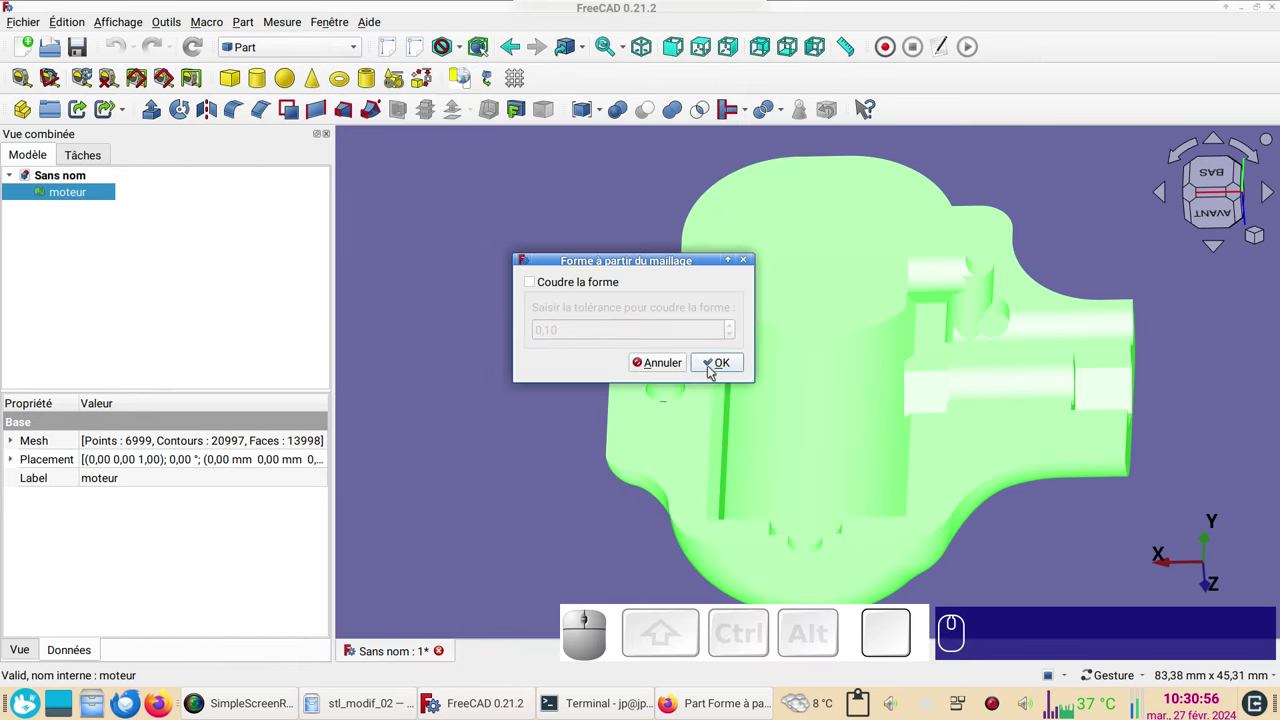
click(715, 369)
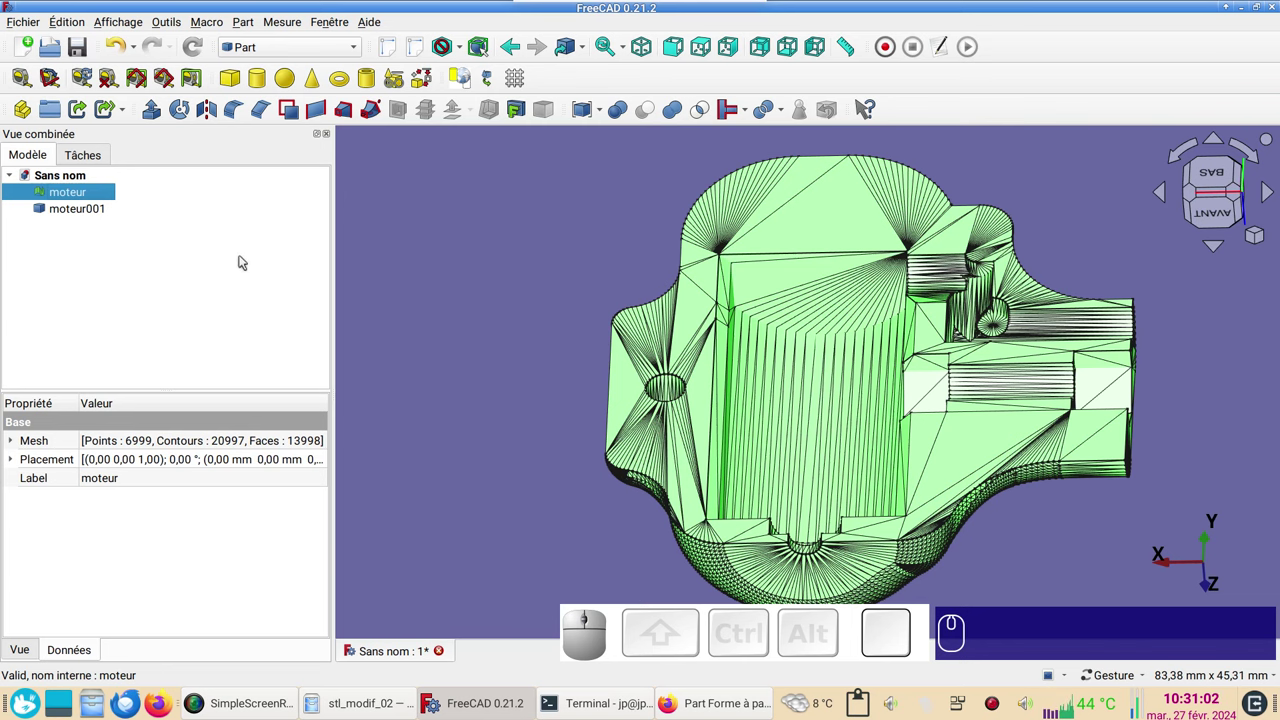
key(Delete)
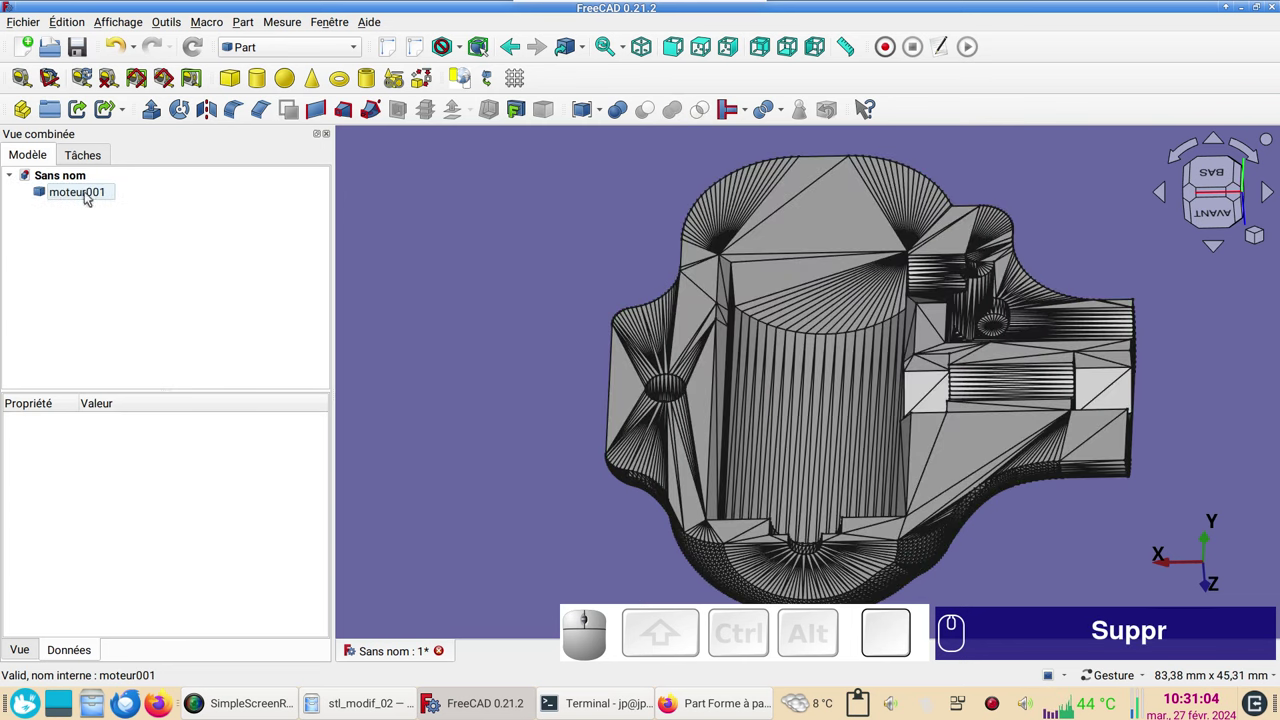
Convert moteur001 to a solid, delete the non-solid shape and view it at an angle.
click(91, 195)
click(249, 26)
click(353, 179)
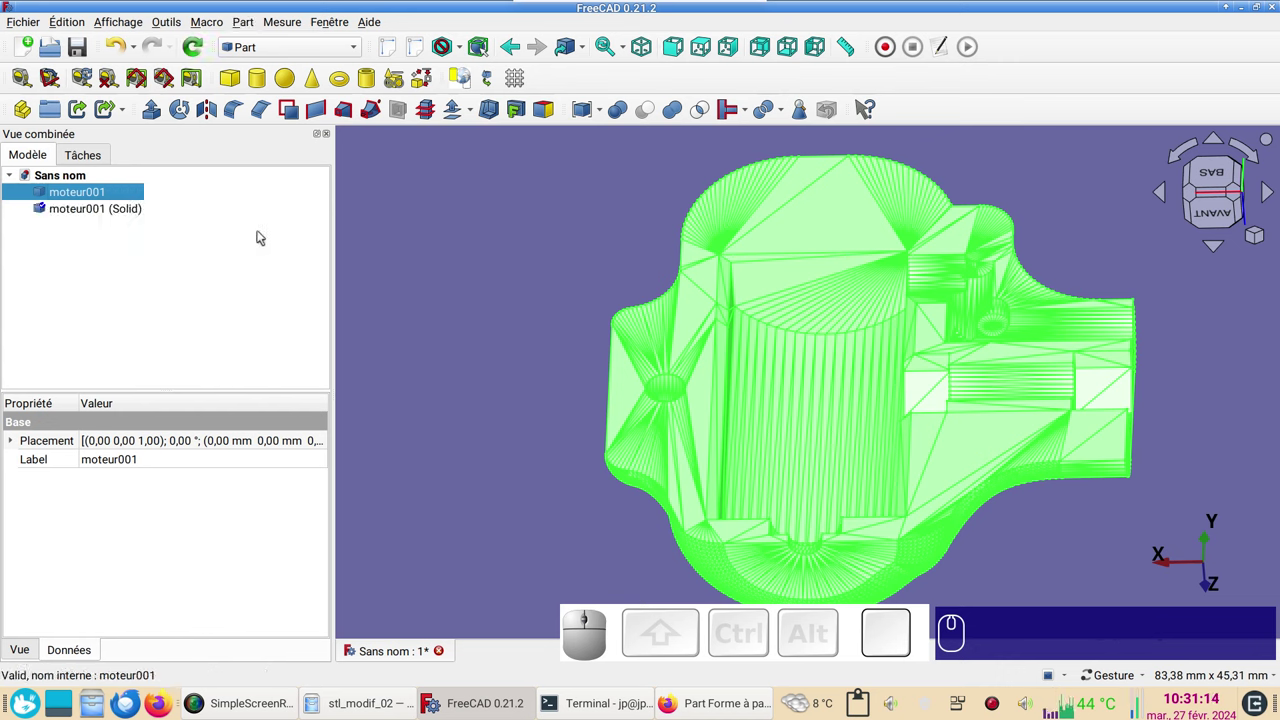
key(Delete)
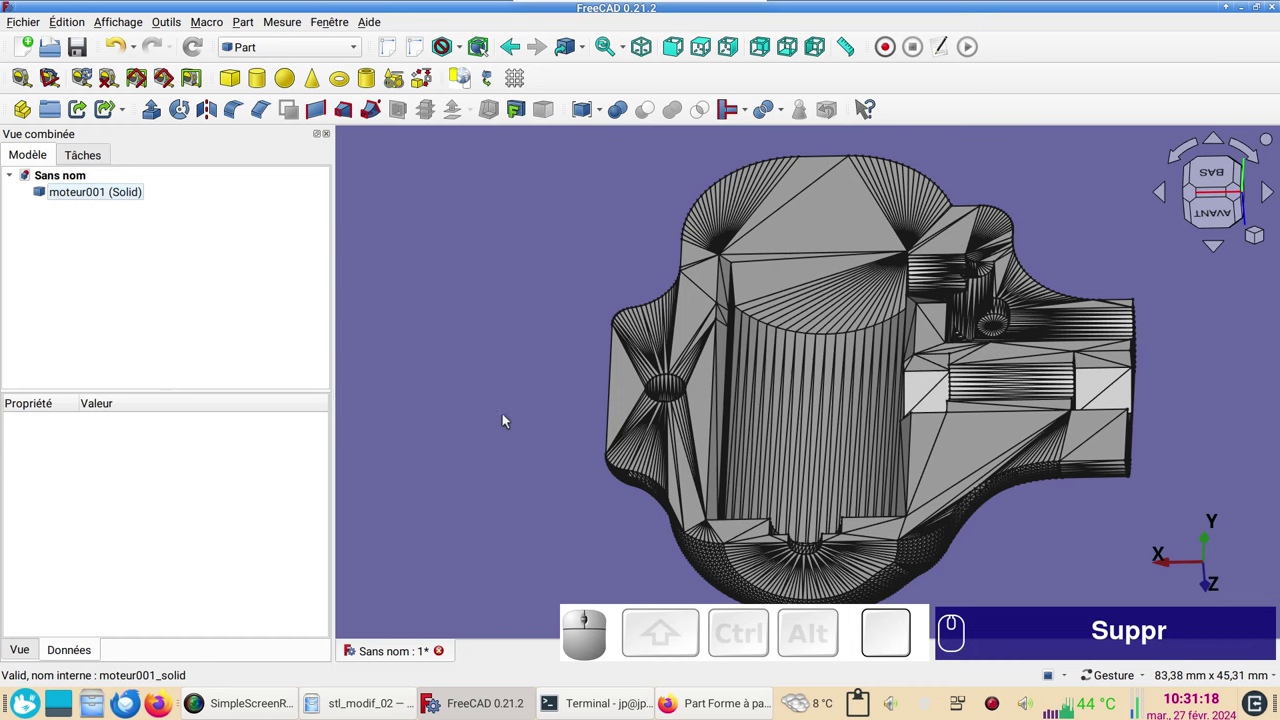
drag(557, 447, 670, 379)
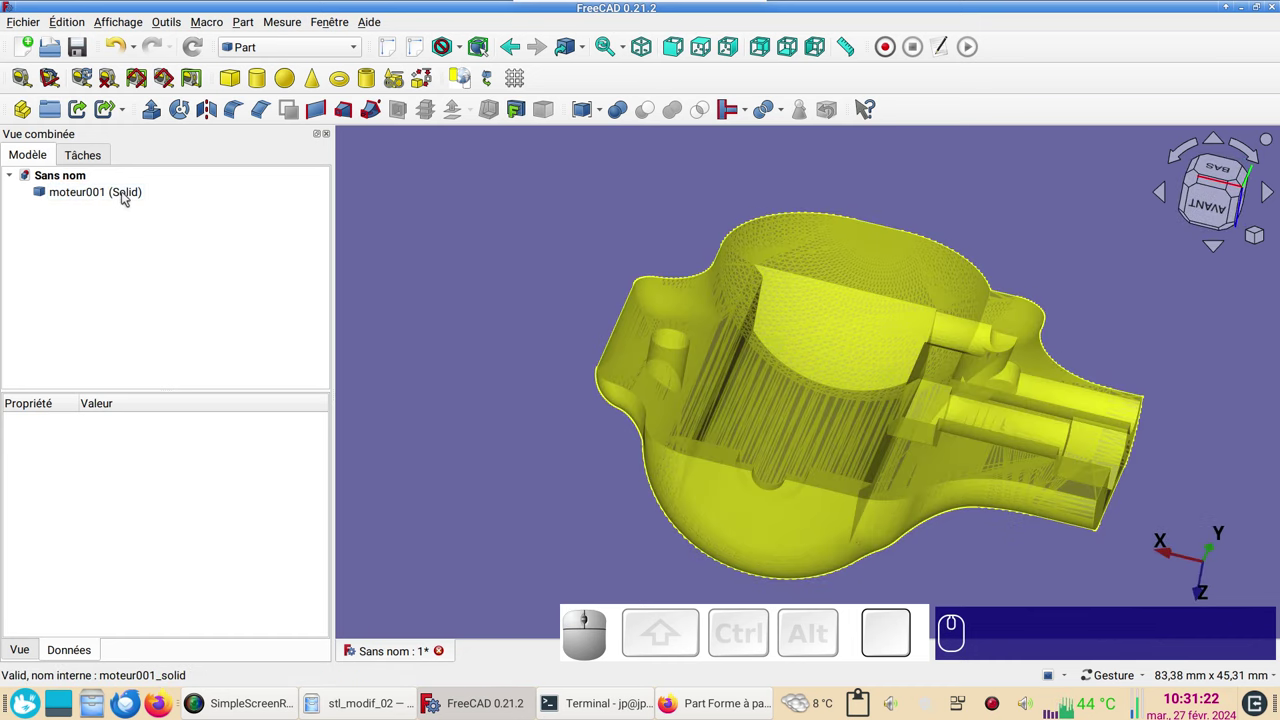
drag(460, 279, 428, 281)
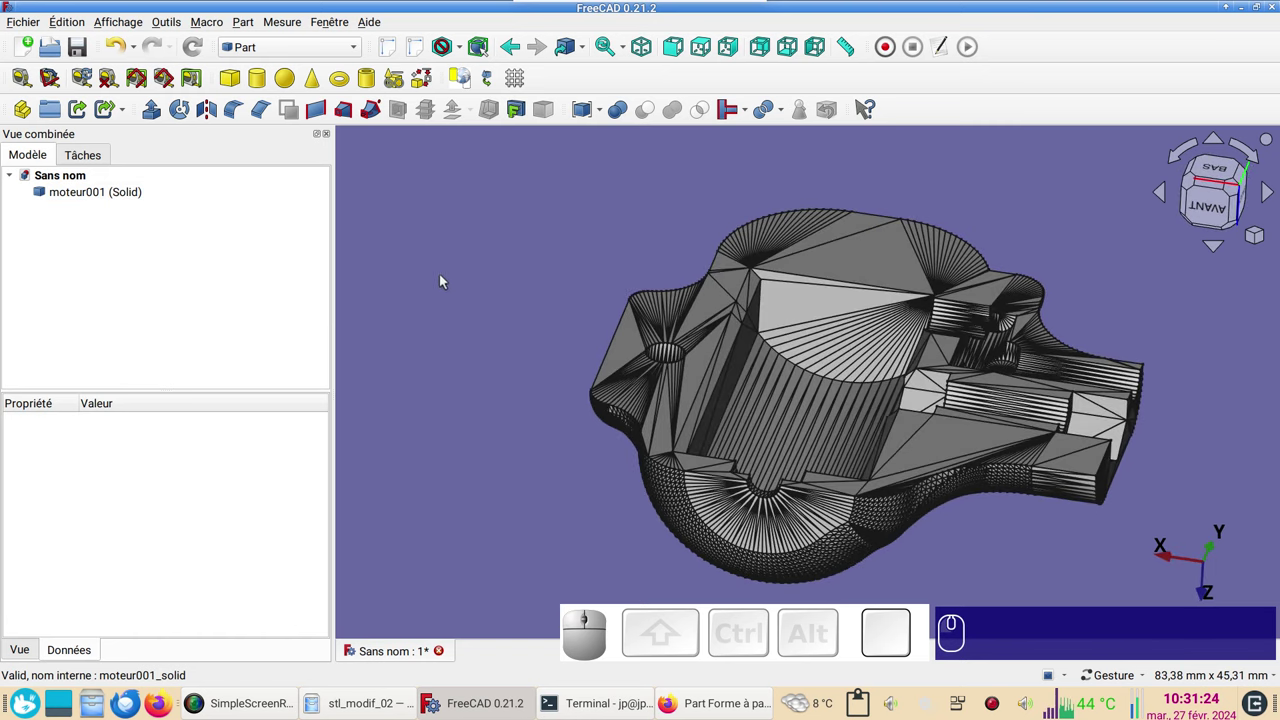
Dismiss the Part menu and orbit around the motor solid.
double_click(257, 25)
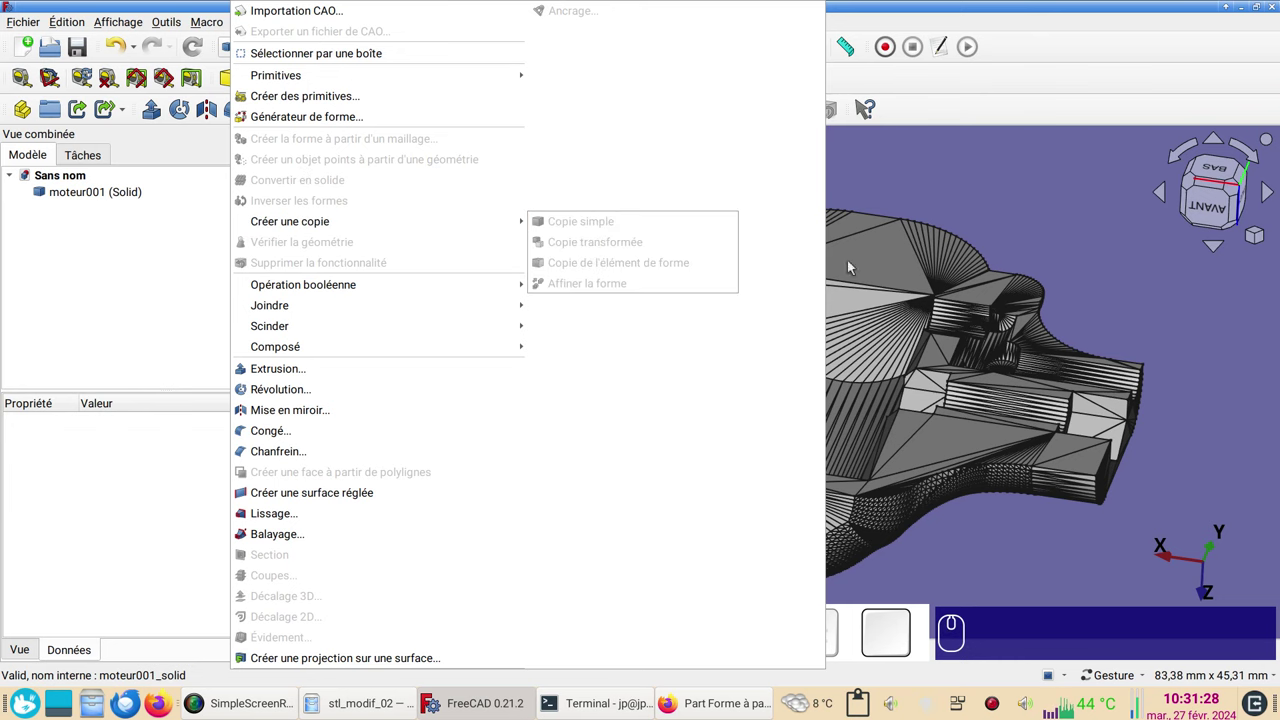
click(1031, 204)
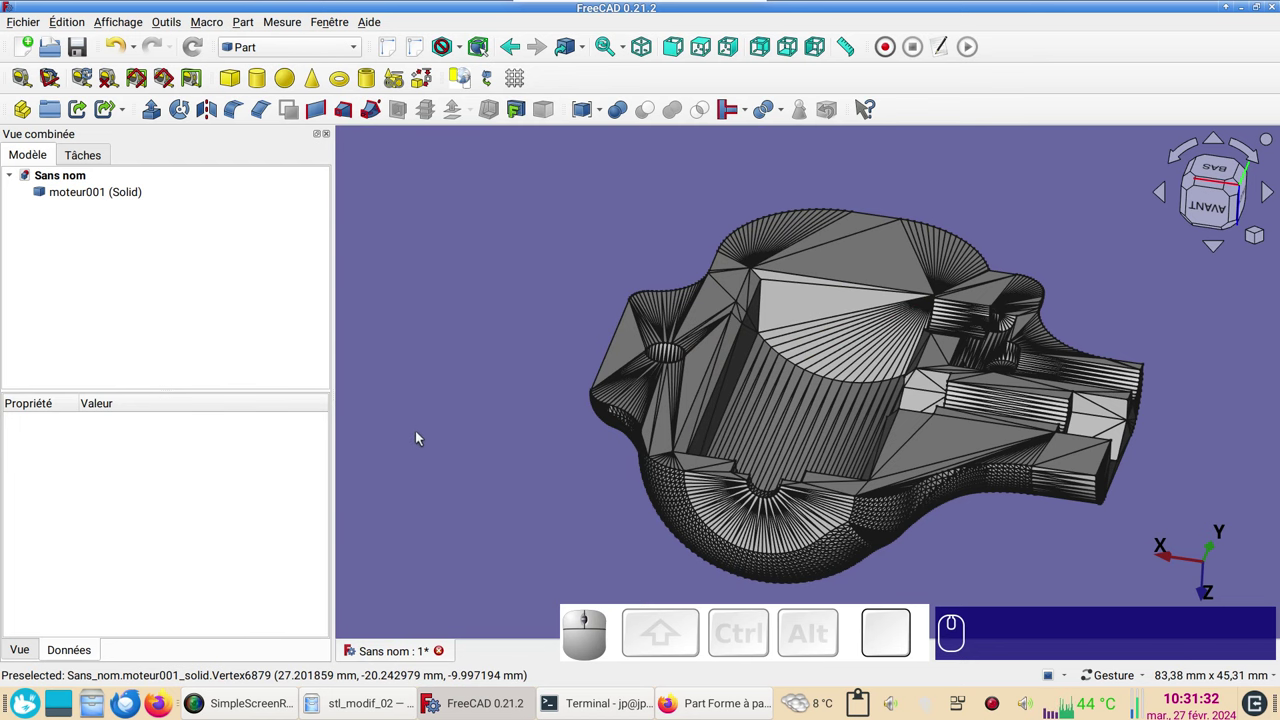
scroll(up, 3)
right_click(478, 402)
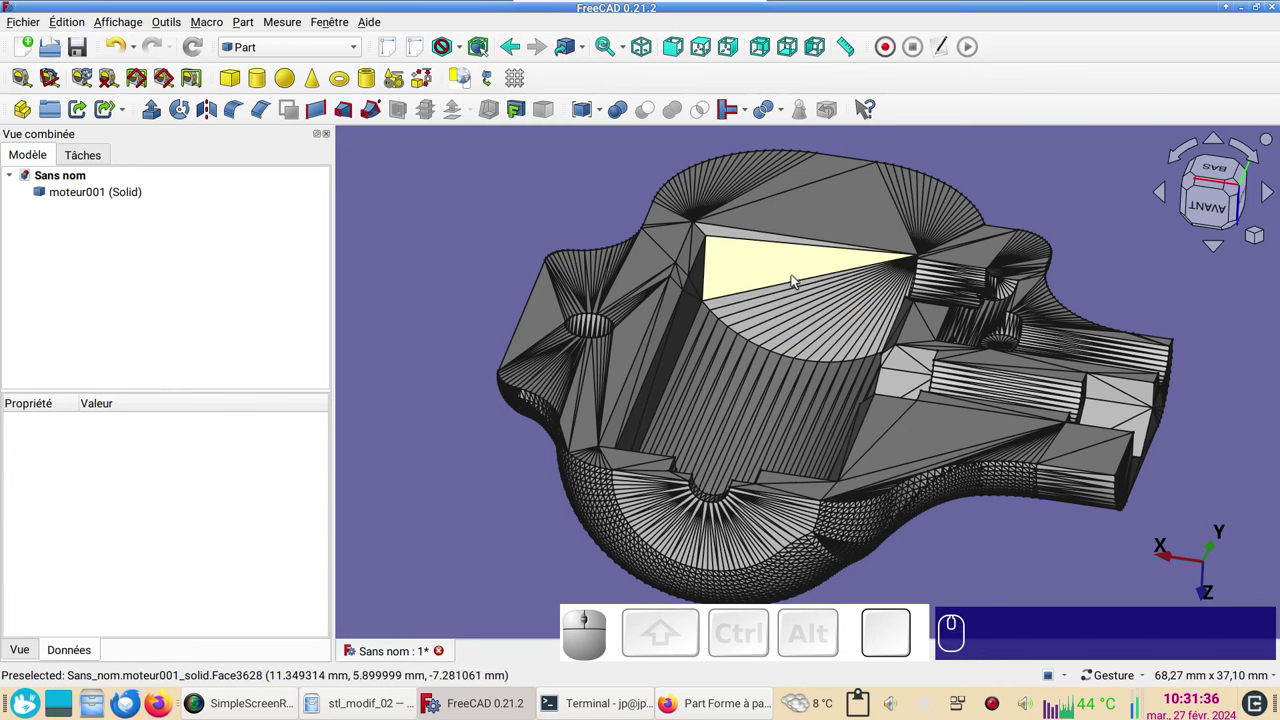
drag(747, 335, 867, 312)
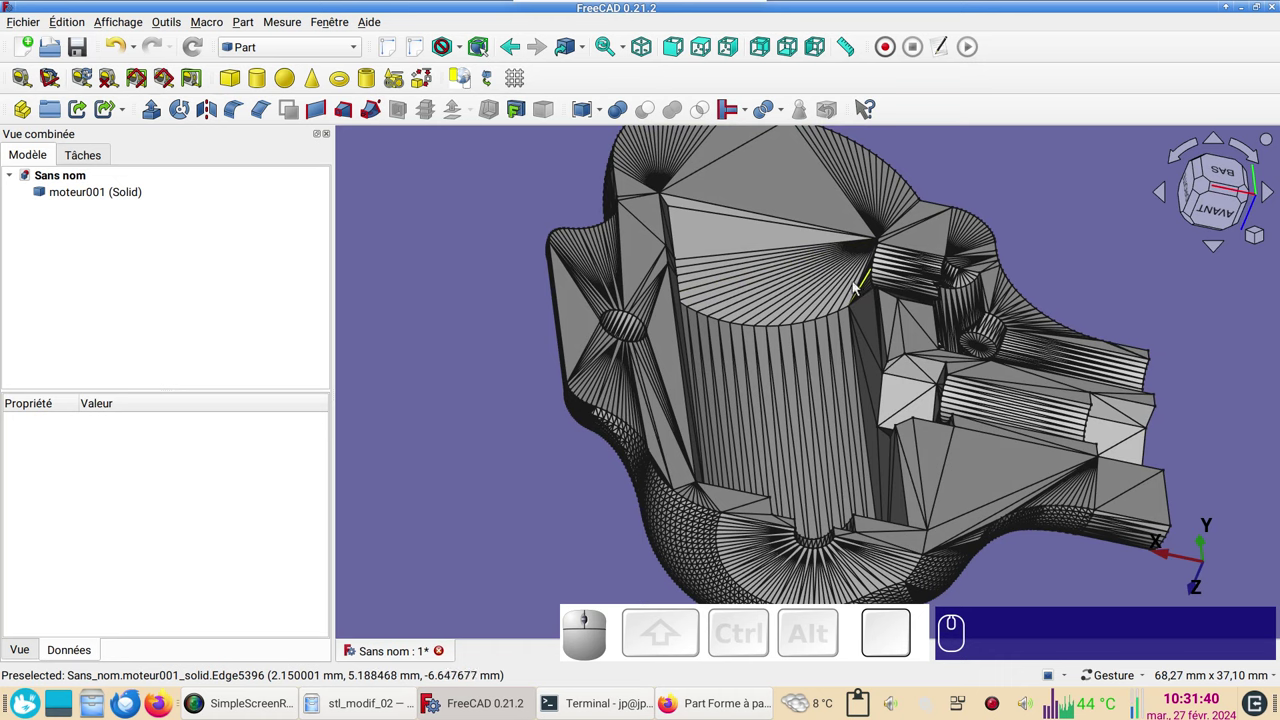
drag(839, 284, 785, 254)
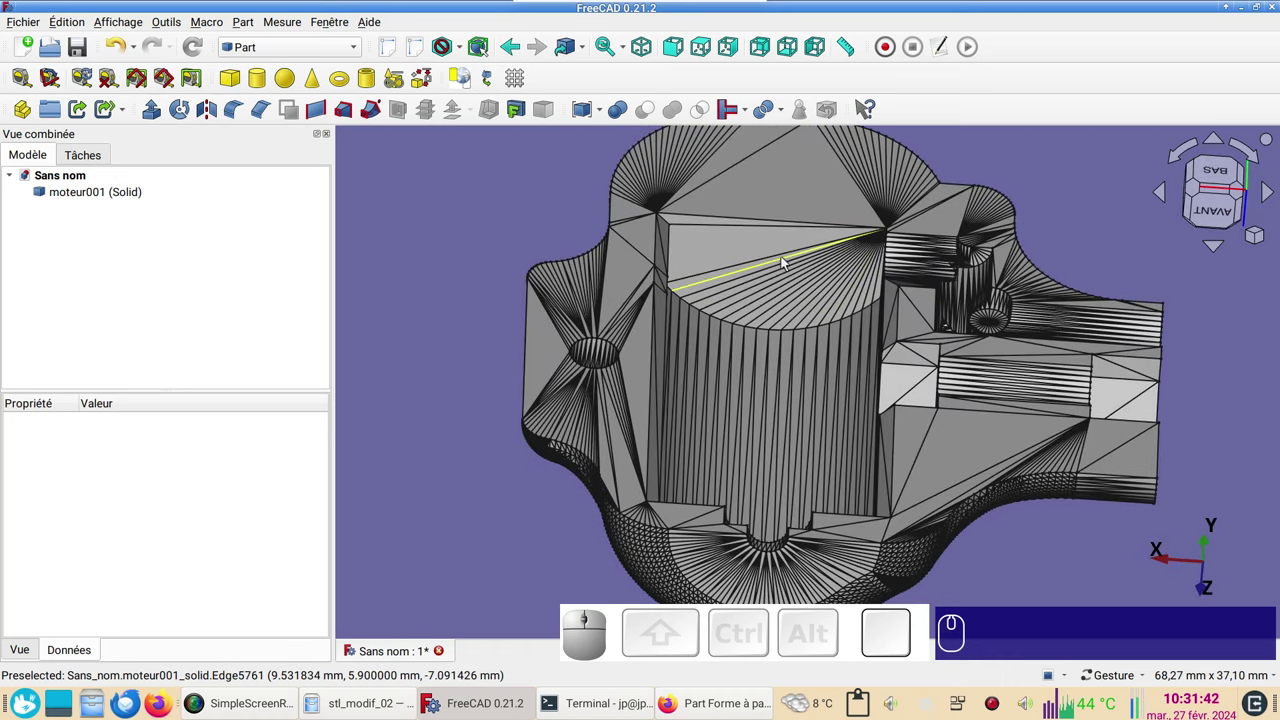
Inspect the motor's underside and overall shape, then bring up the workbench list.
drag(858, 564, 734, 313)
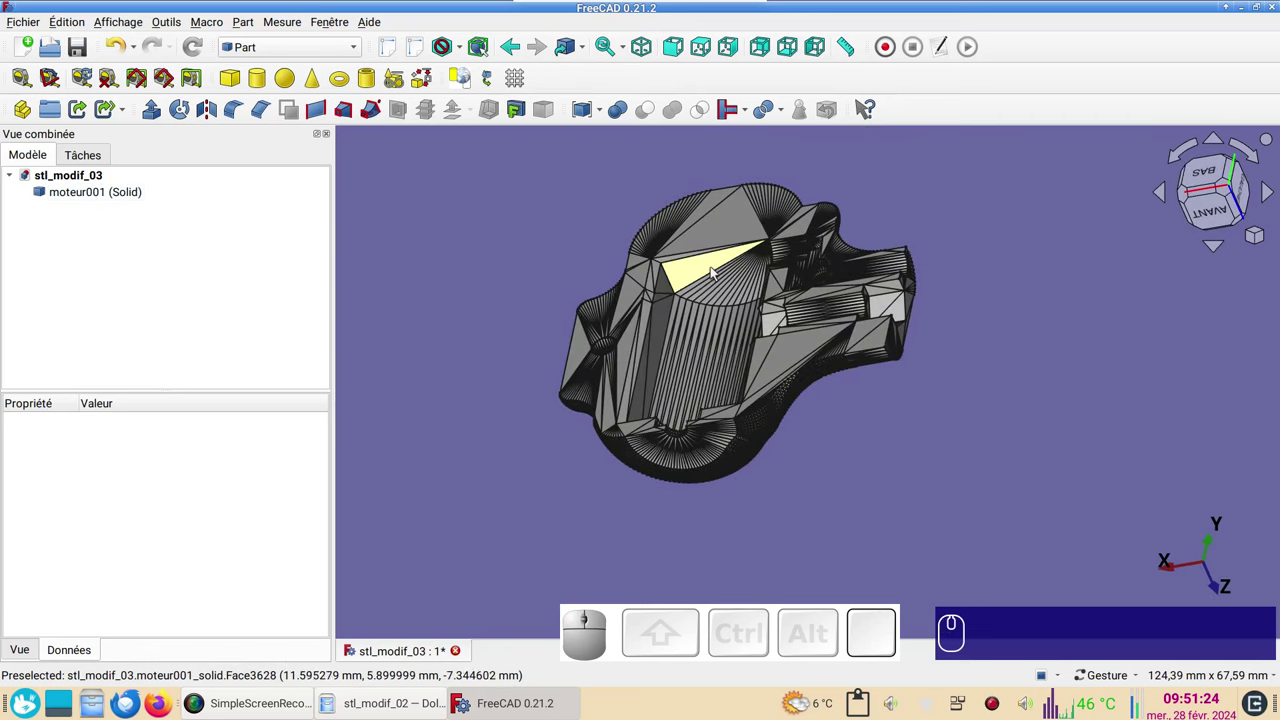
drag(701, 273, 670, 234)
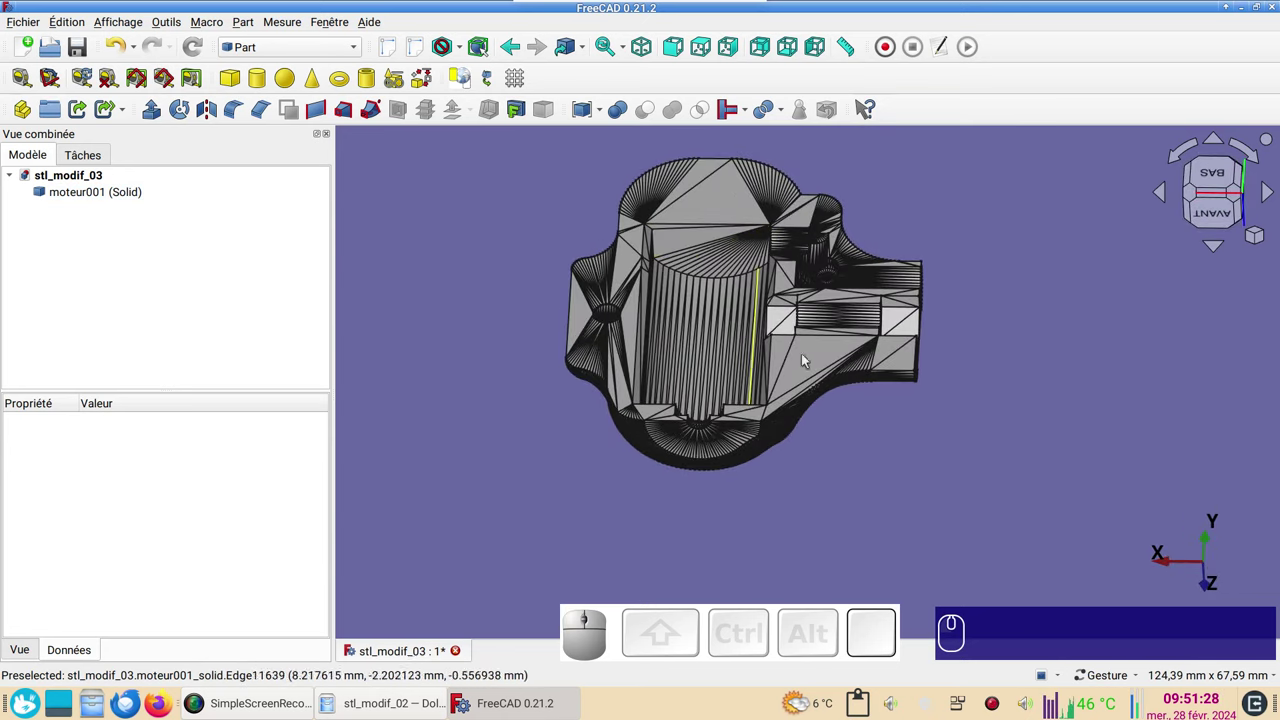
drag(1033, 468, 1045, 511)
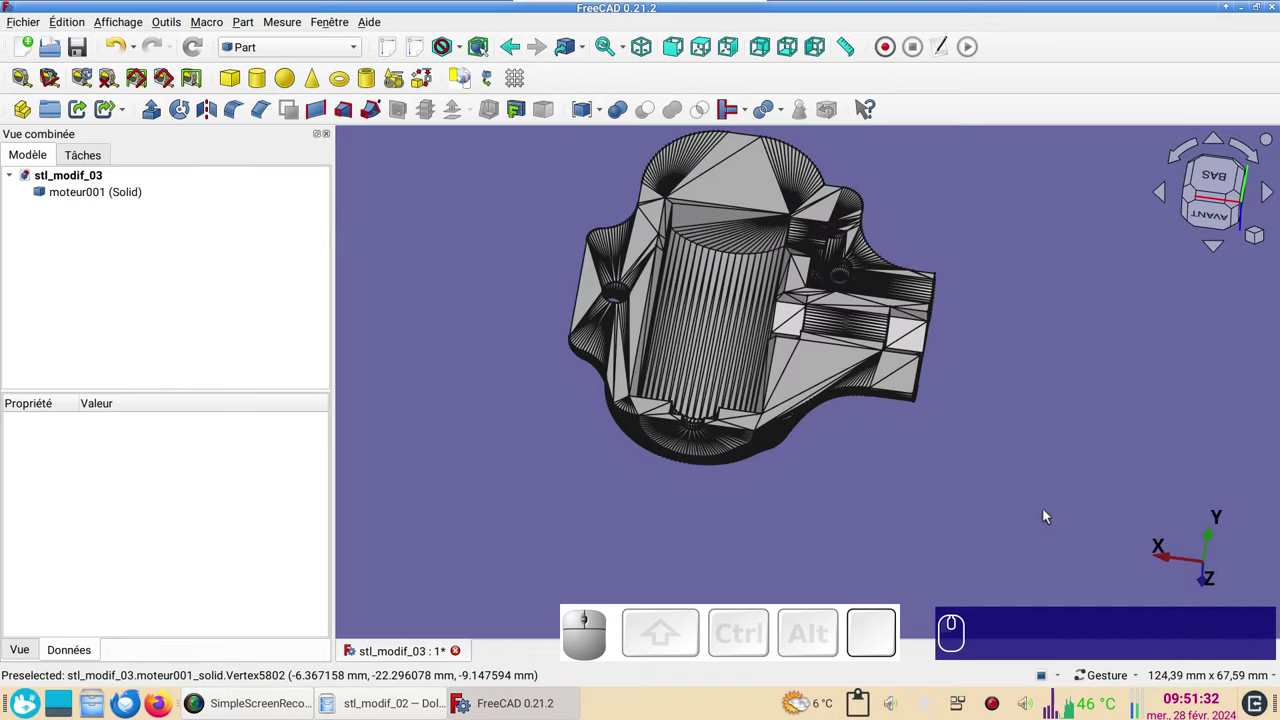
click(325, 52)
In the Sketcher workbench, create a sketch on a flat face of moteur001.
click(286, 361)
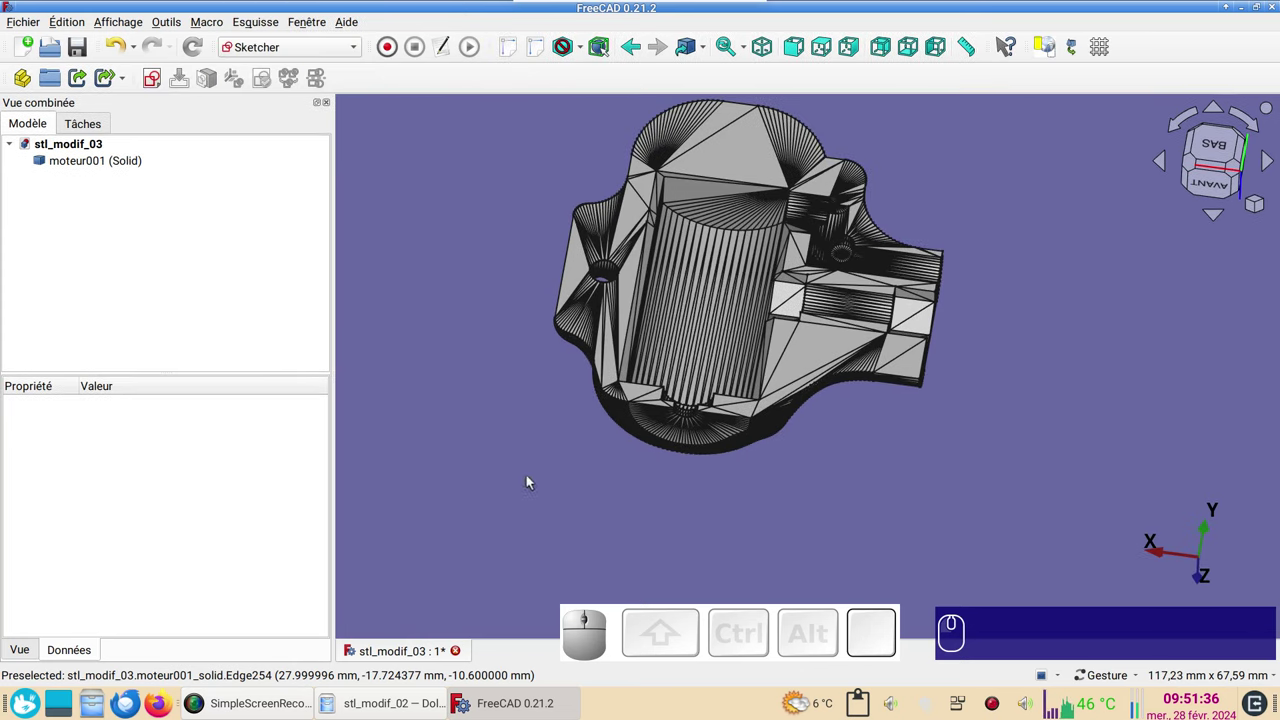
click(715, 200)
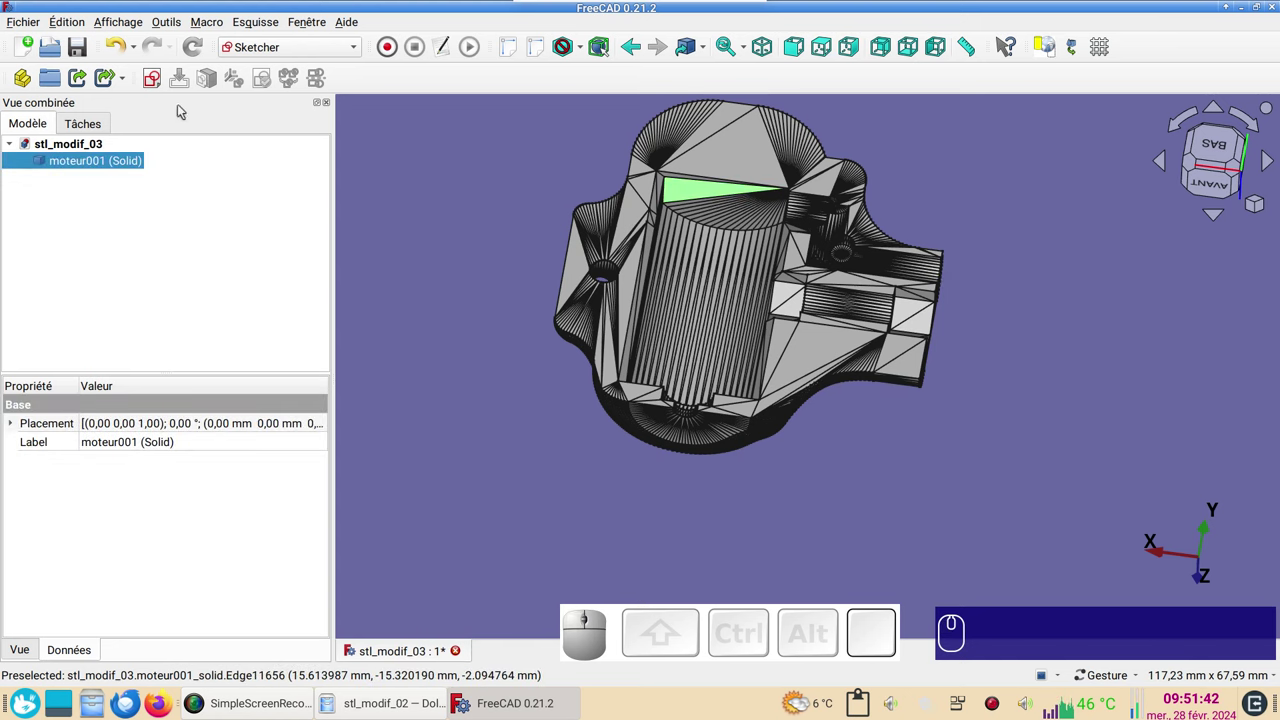
click(153, 81)
click(794, 346)
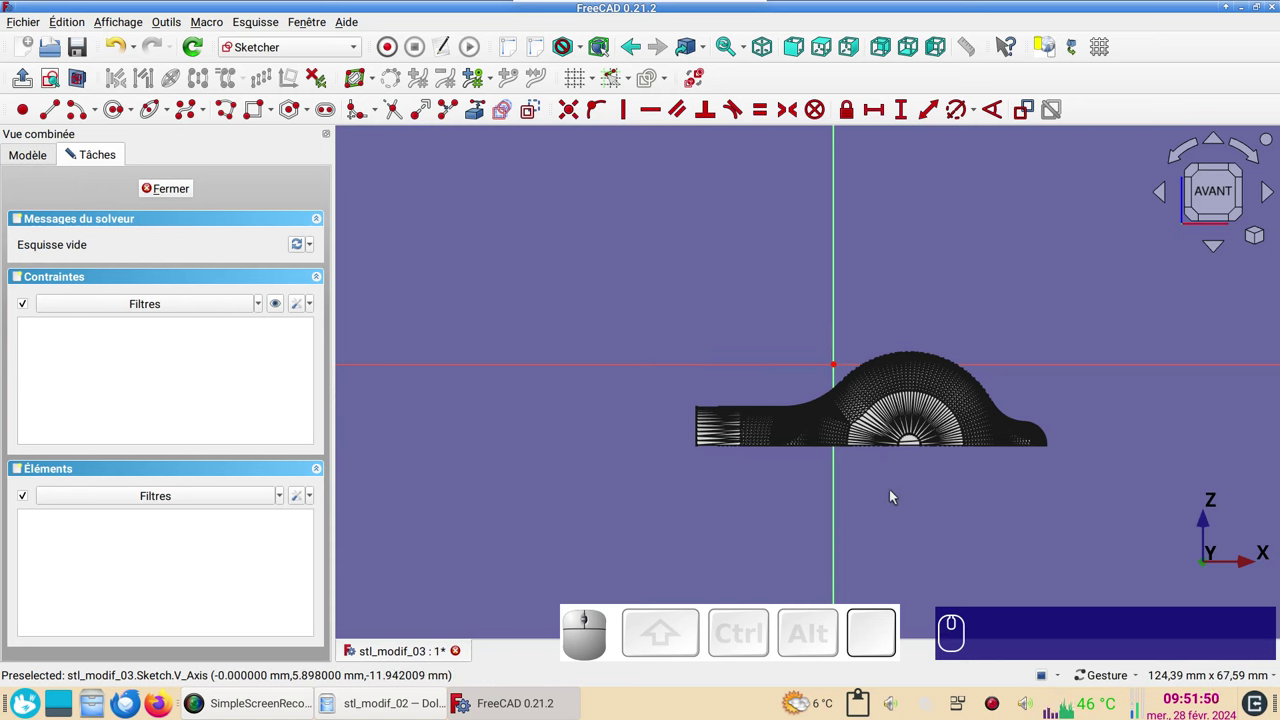
Zoom and pan across the motor profile in the new sketch.
scroll(up, 3)
scroll(down, 3)
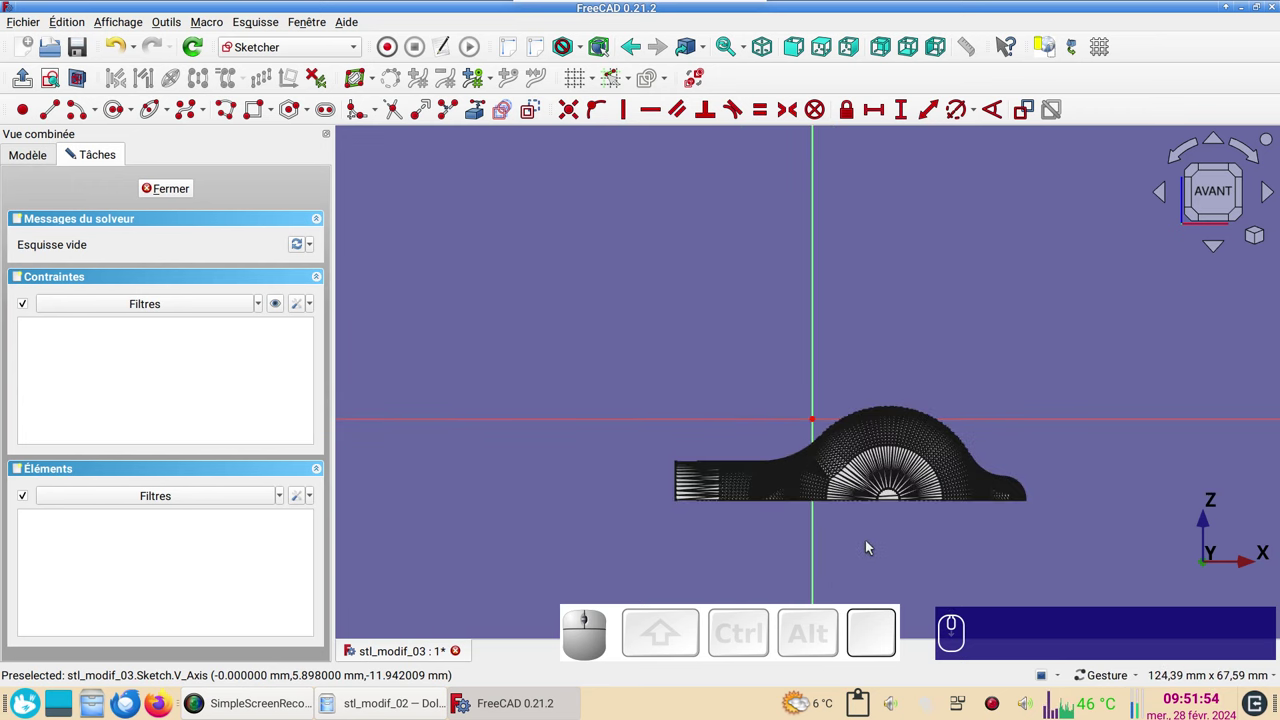
drag(880, 549, 864, 490)
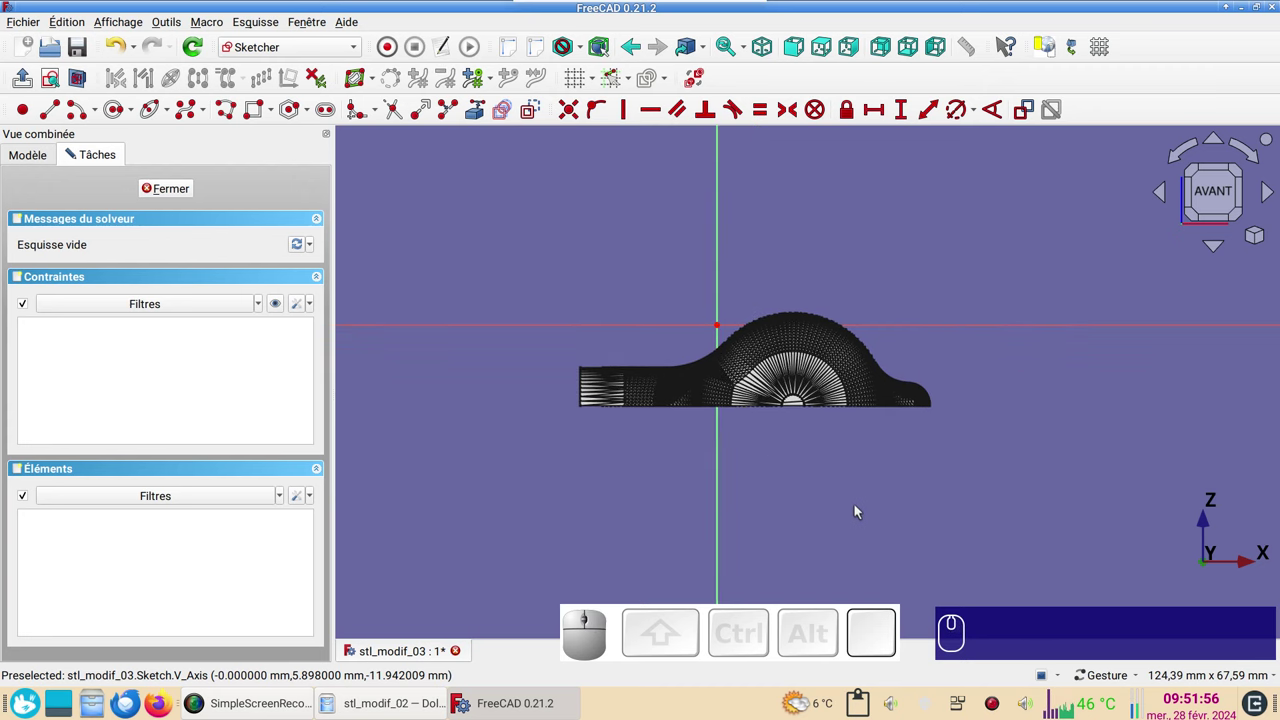
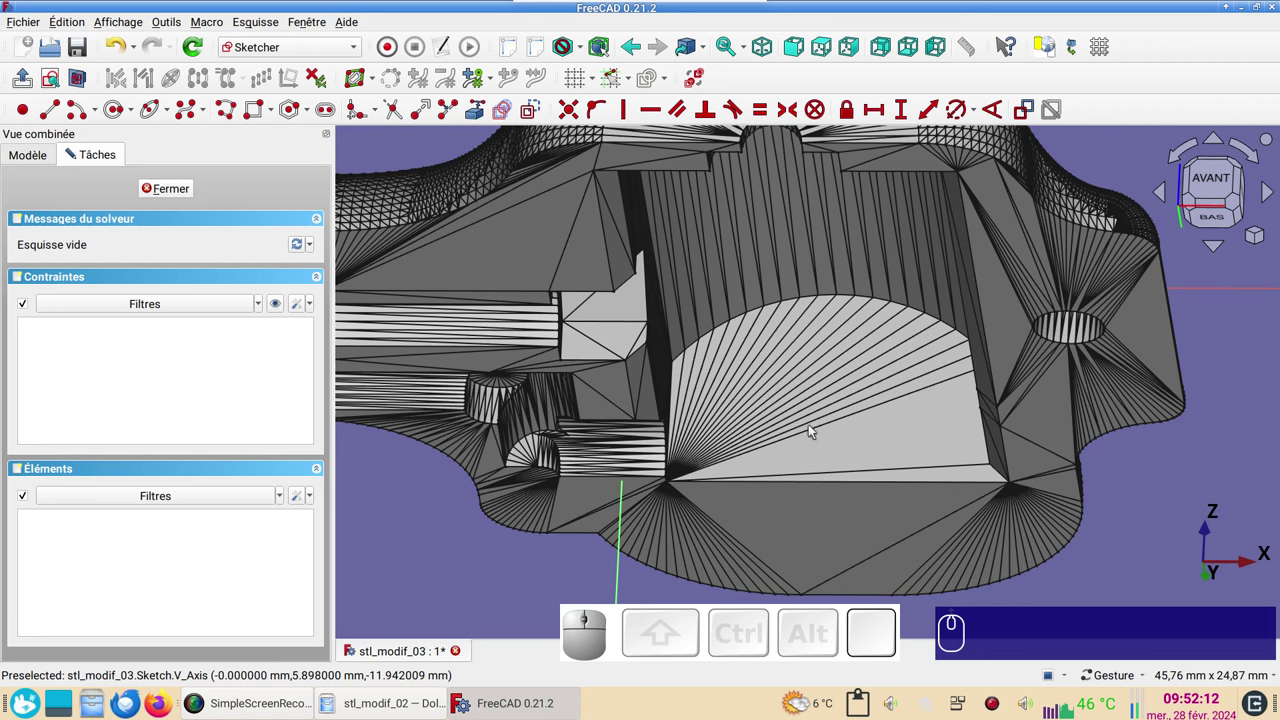
Zoom onto the semicircular face and activate the external-geometry tool.
middle_click(824, 399)
middle_click(819, 392)
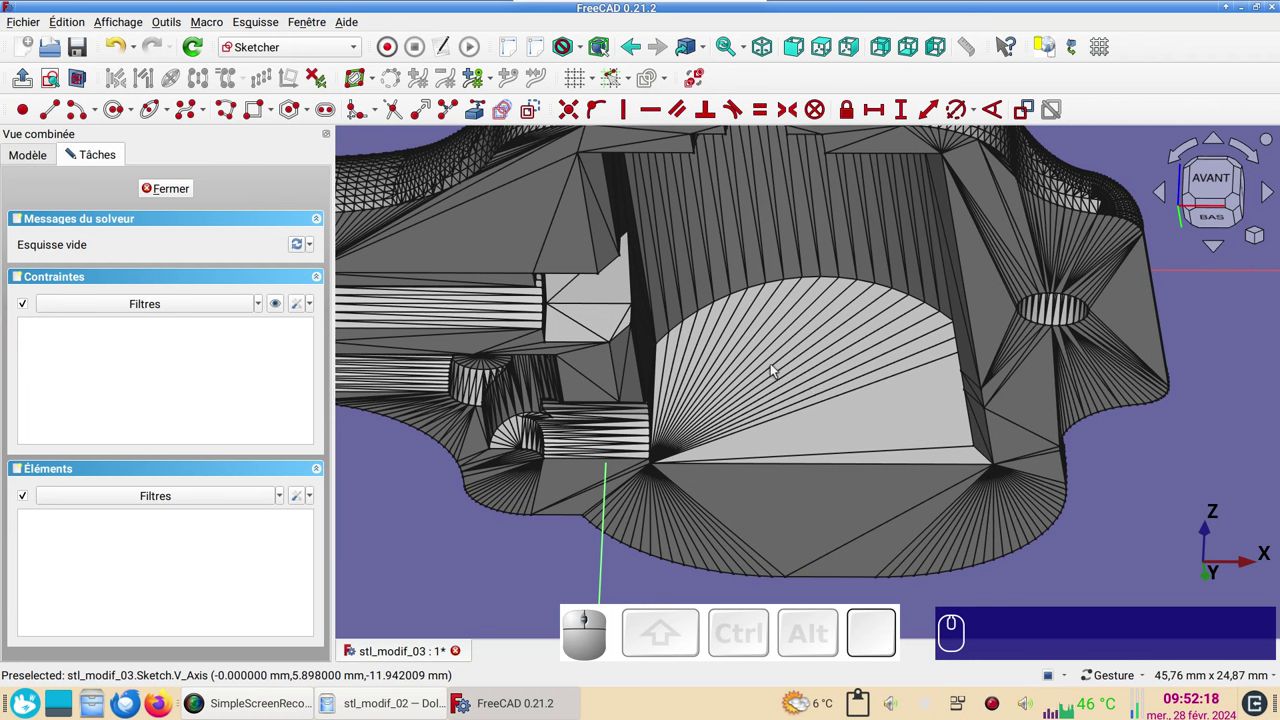
drag(780, 382, 926, 386)
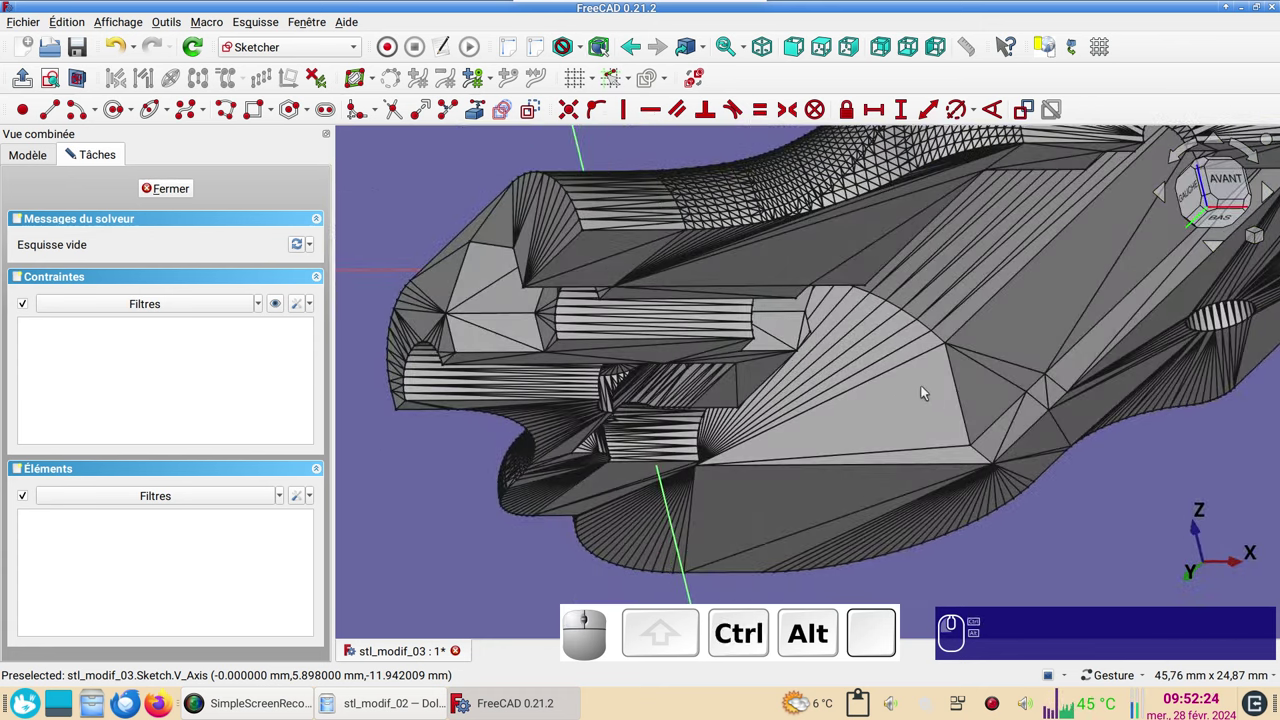
scroll(up, 3)
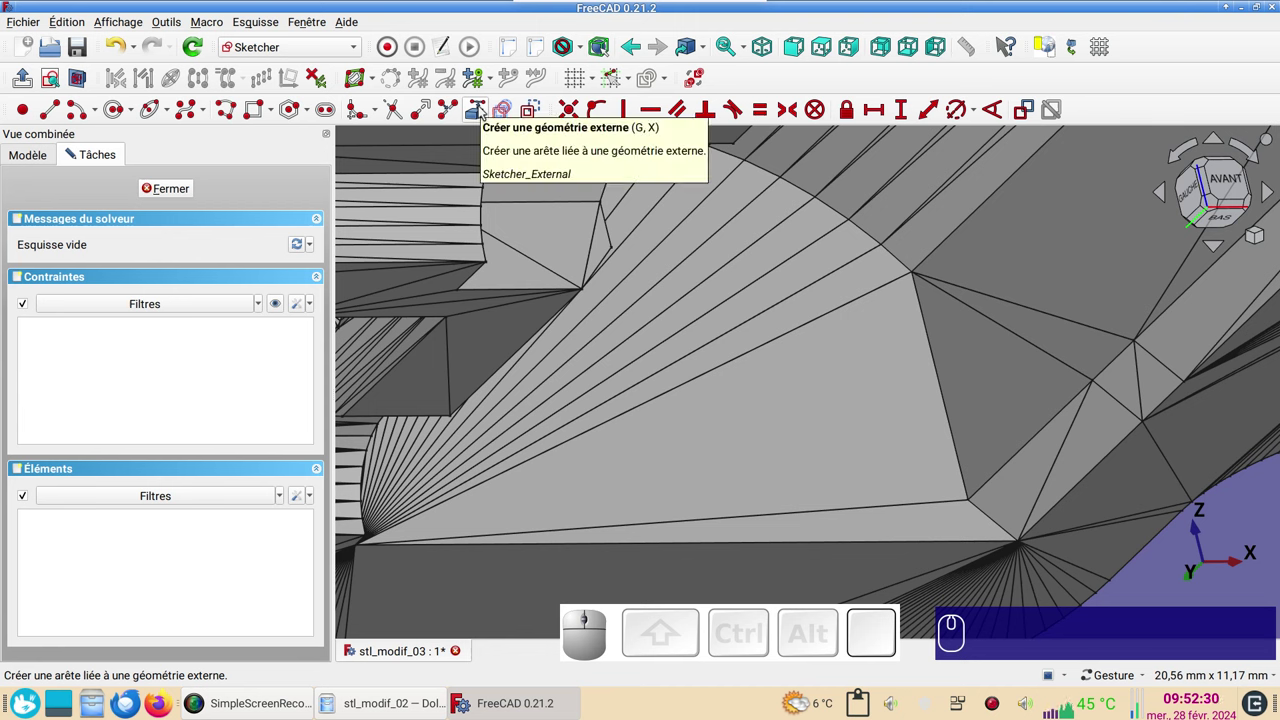
click(484, 112)
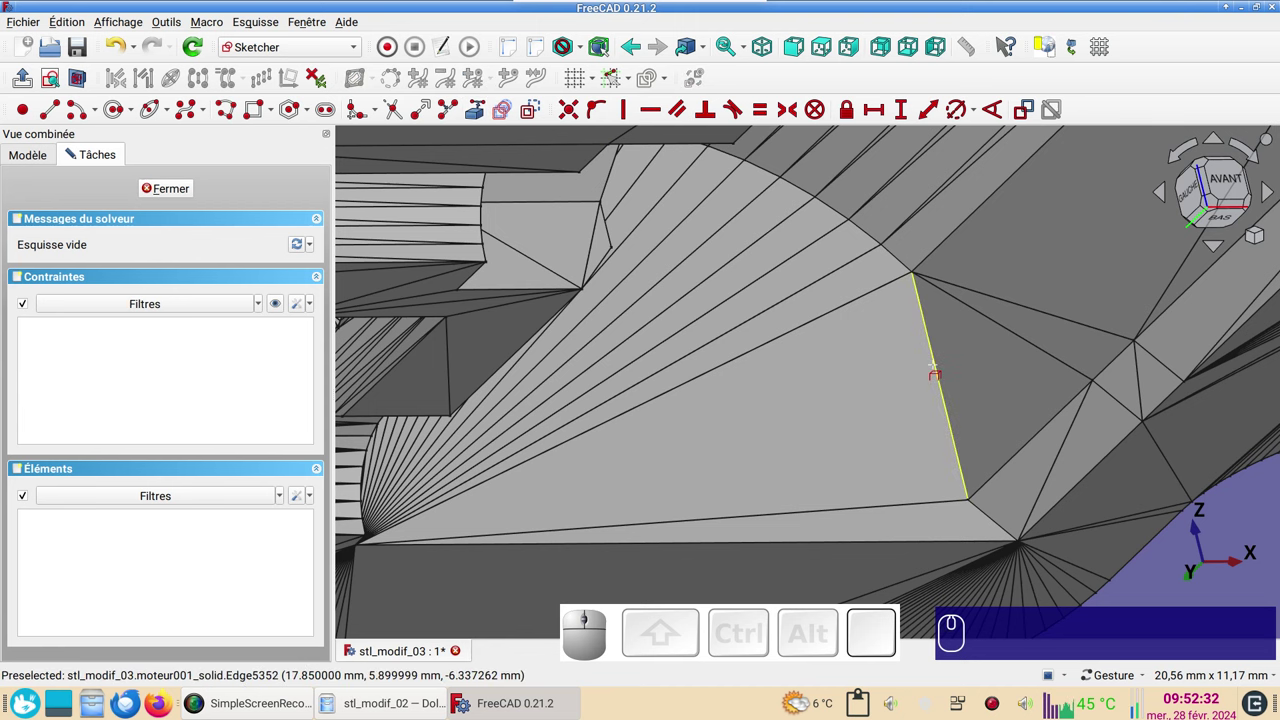
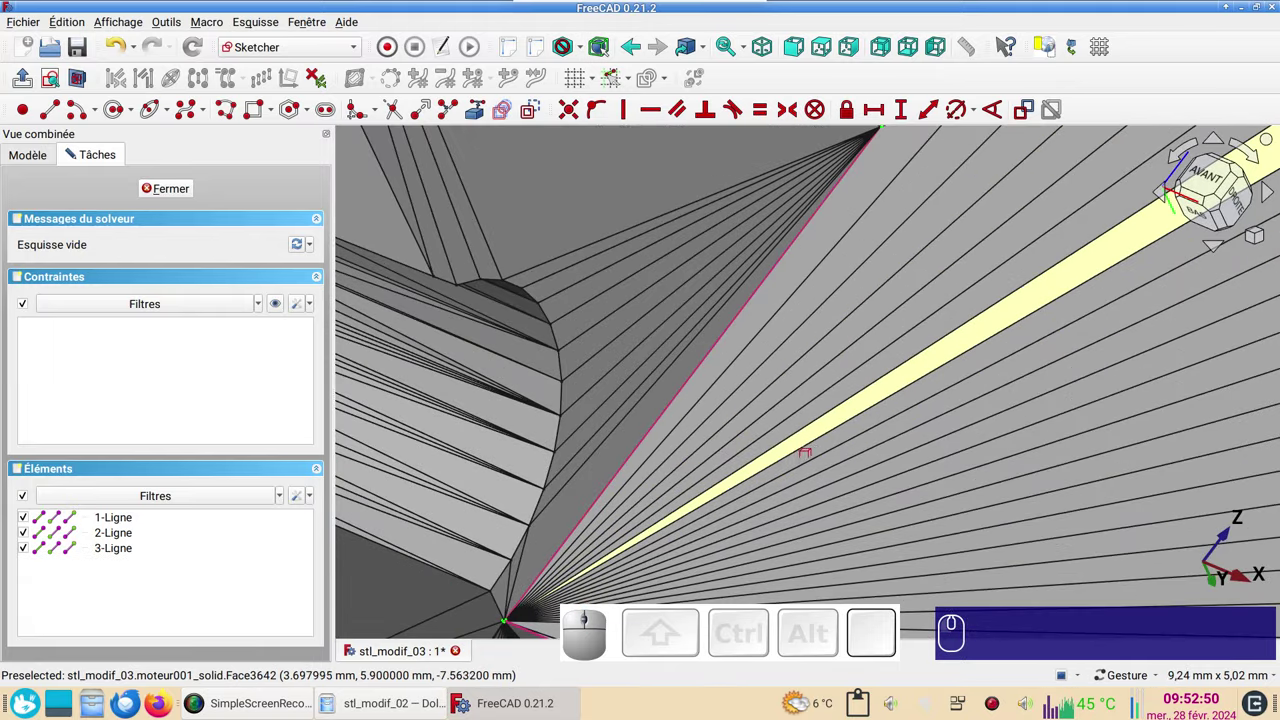
Zoom out and show the Modèle tree in the combo view.
scroll(down, 3)
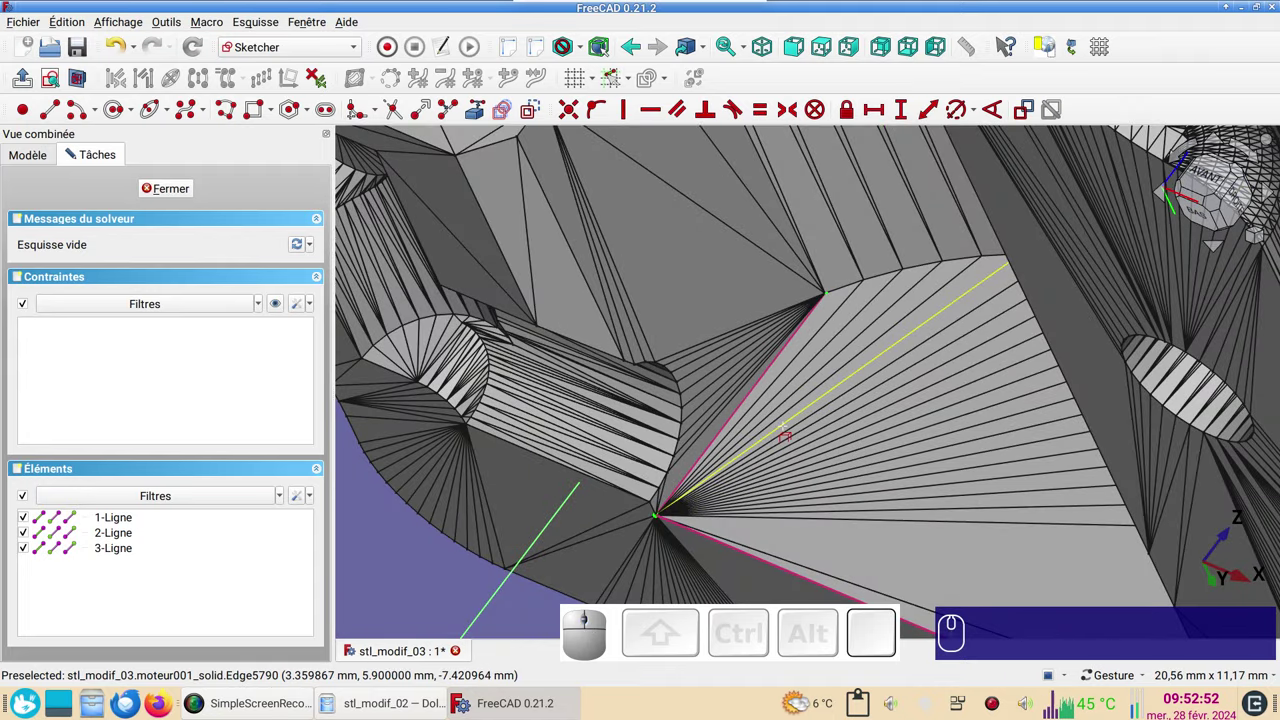
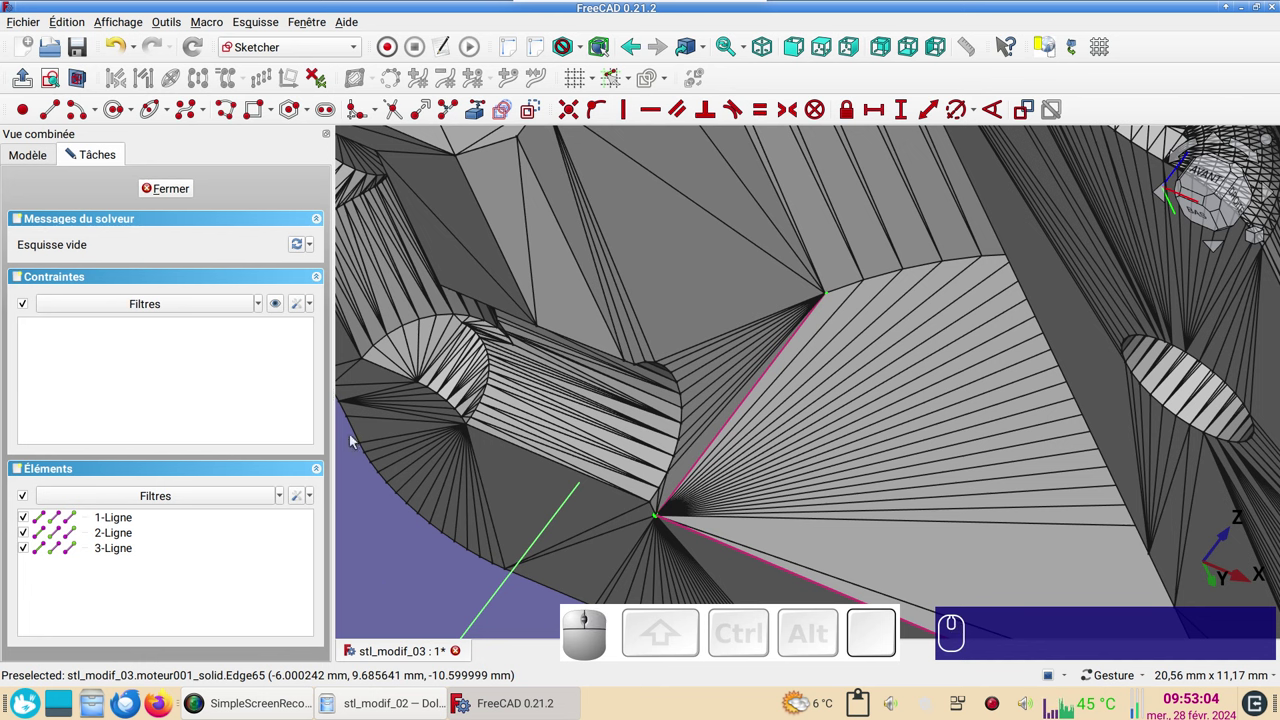
click(35, 156)
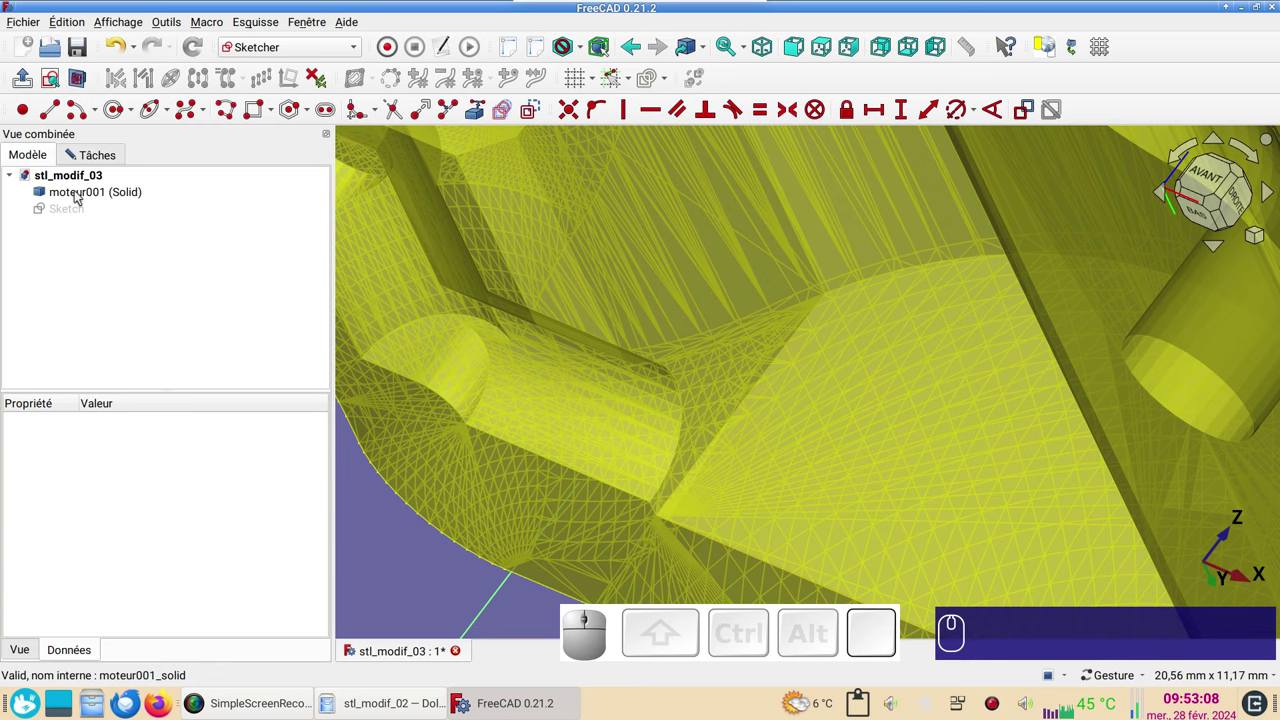
Toggle moteur001's visibility off and view the reference lines from the front.
click(81, 194)
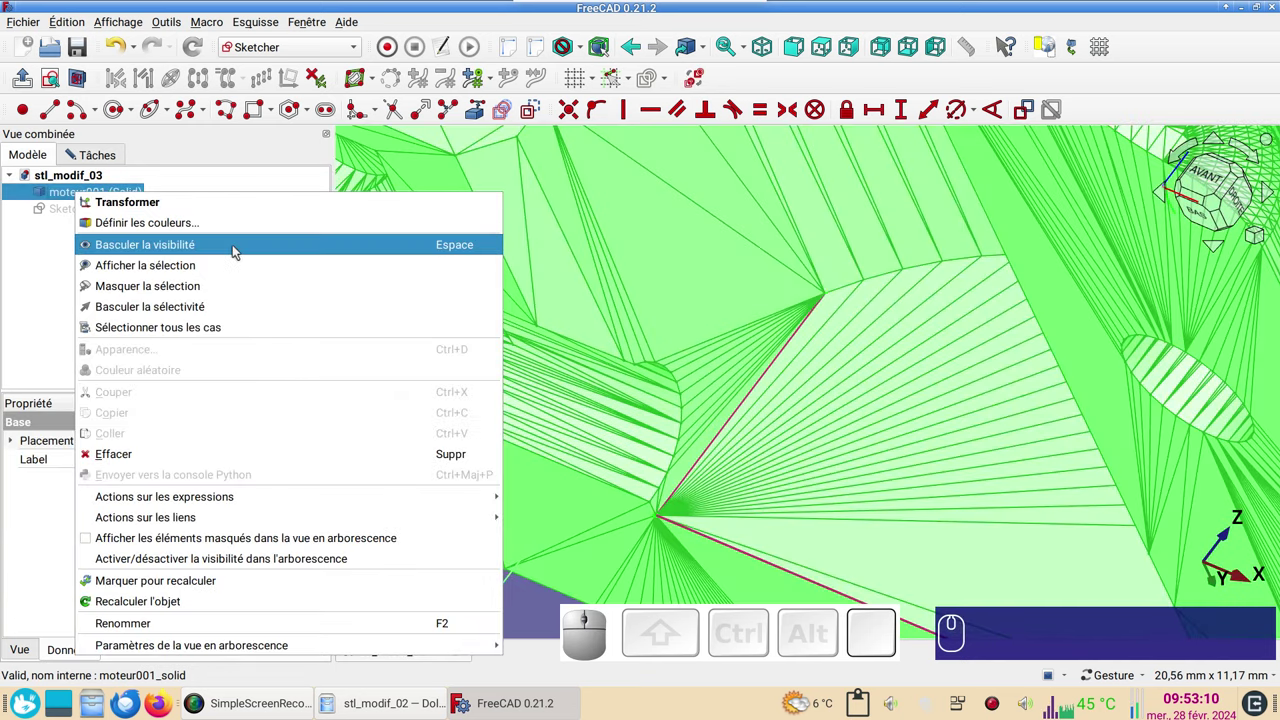
click(239, 248)
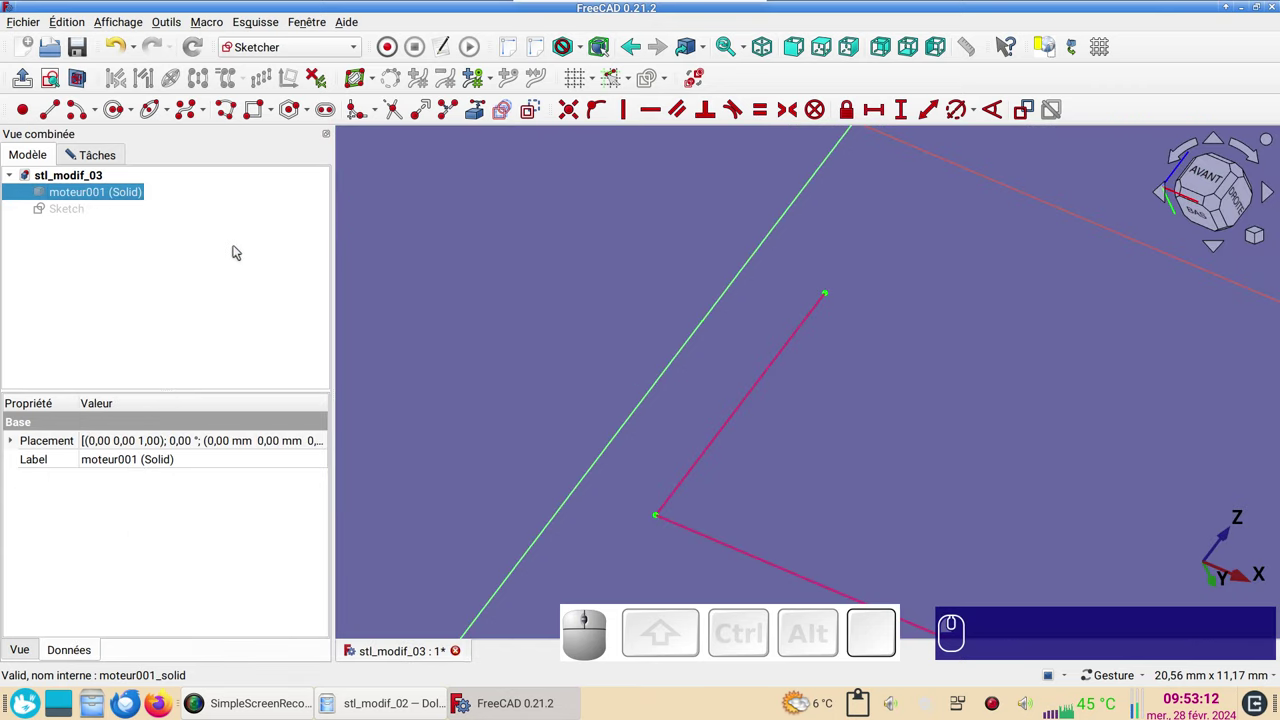
scroll(down, 3)
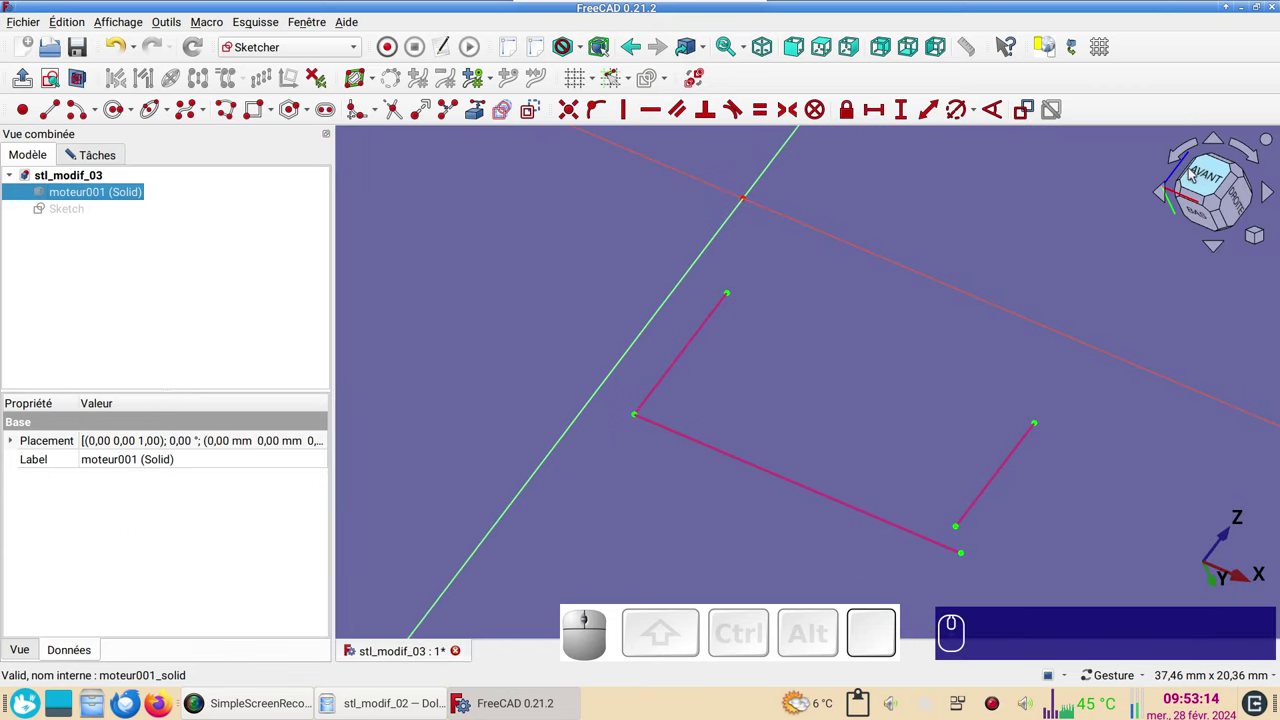
click(1205, 175)
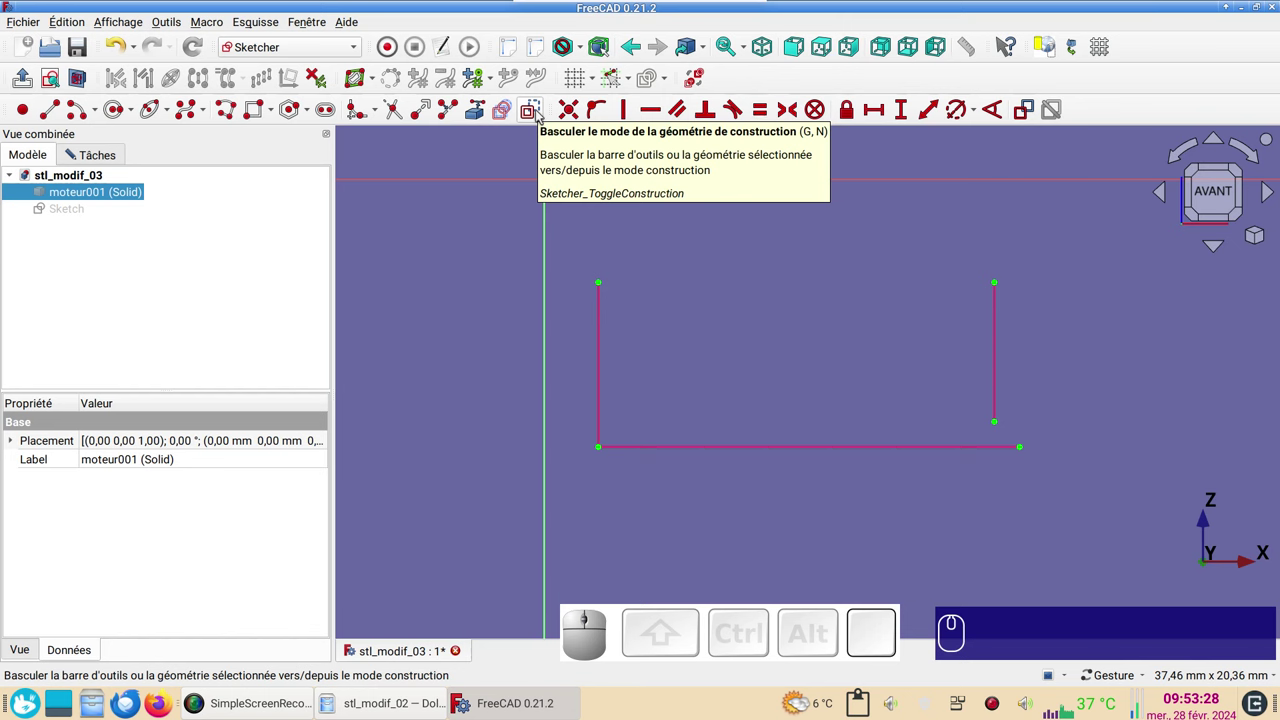
Draw the horizontal line, constrain it 4 mm above the bottom edge and make it construction geometry.
click(542, 113)
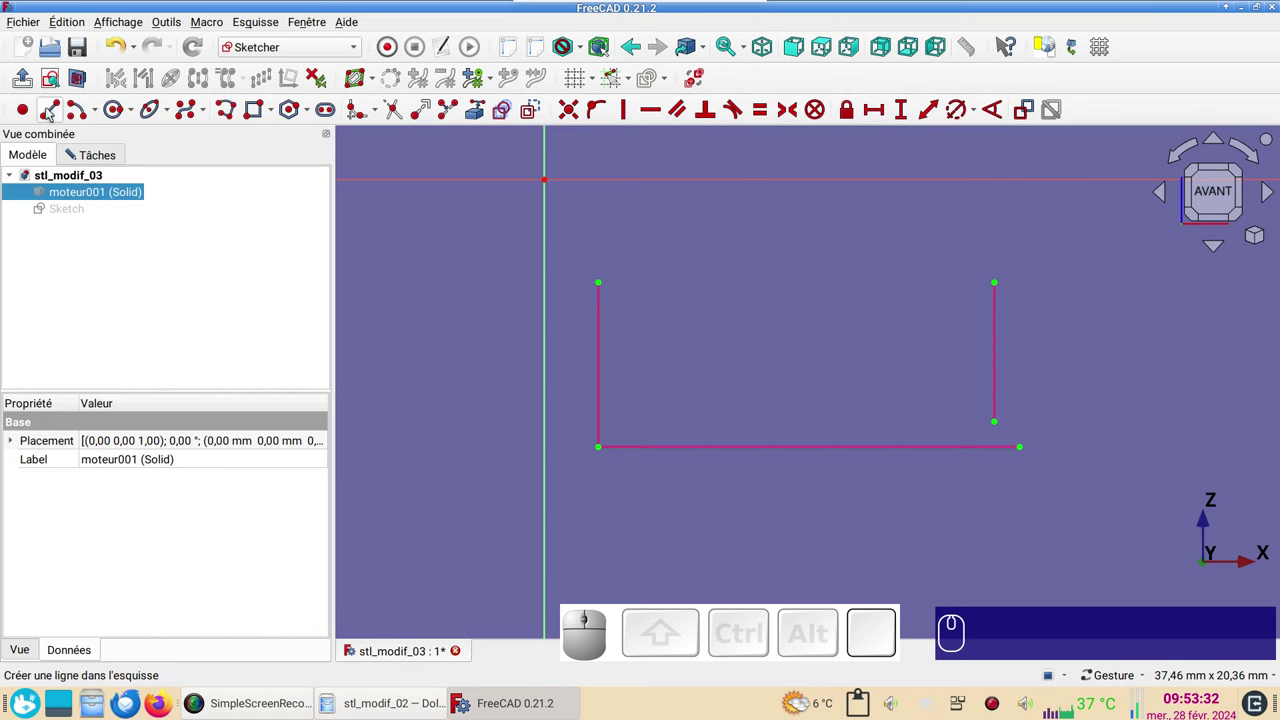
click(53, 110)
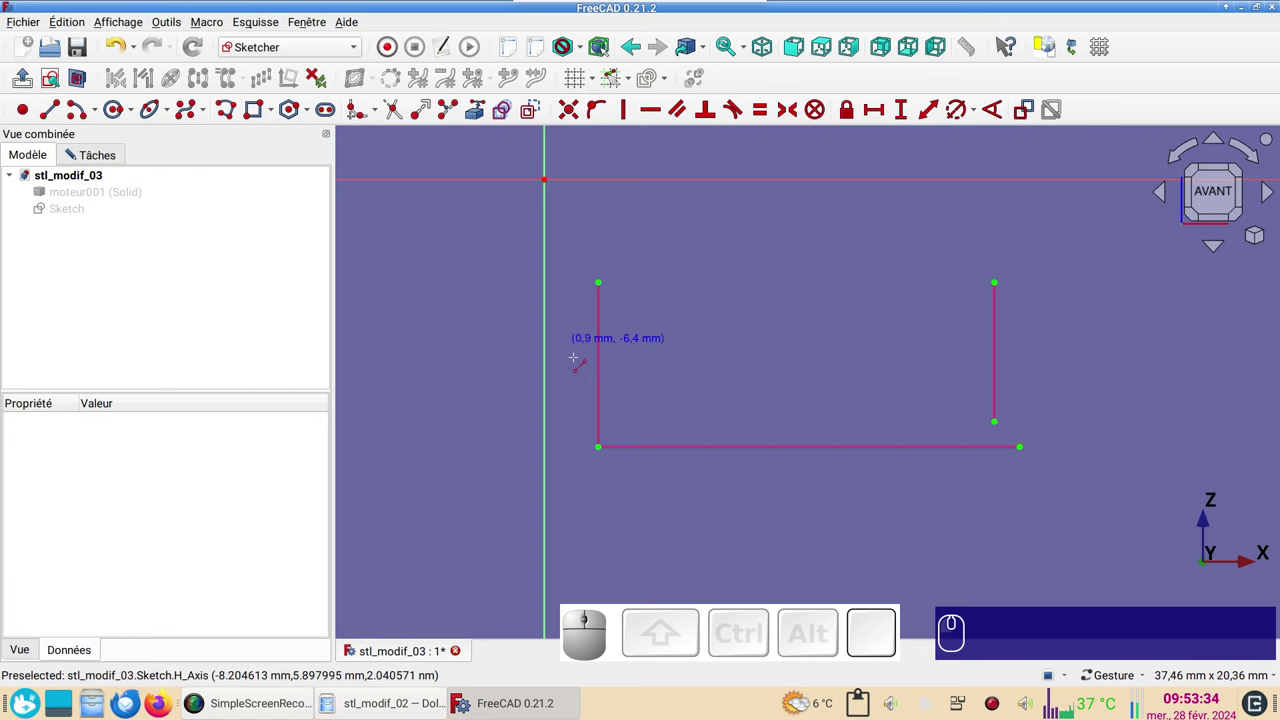
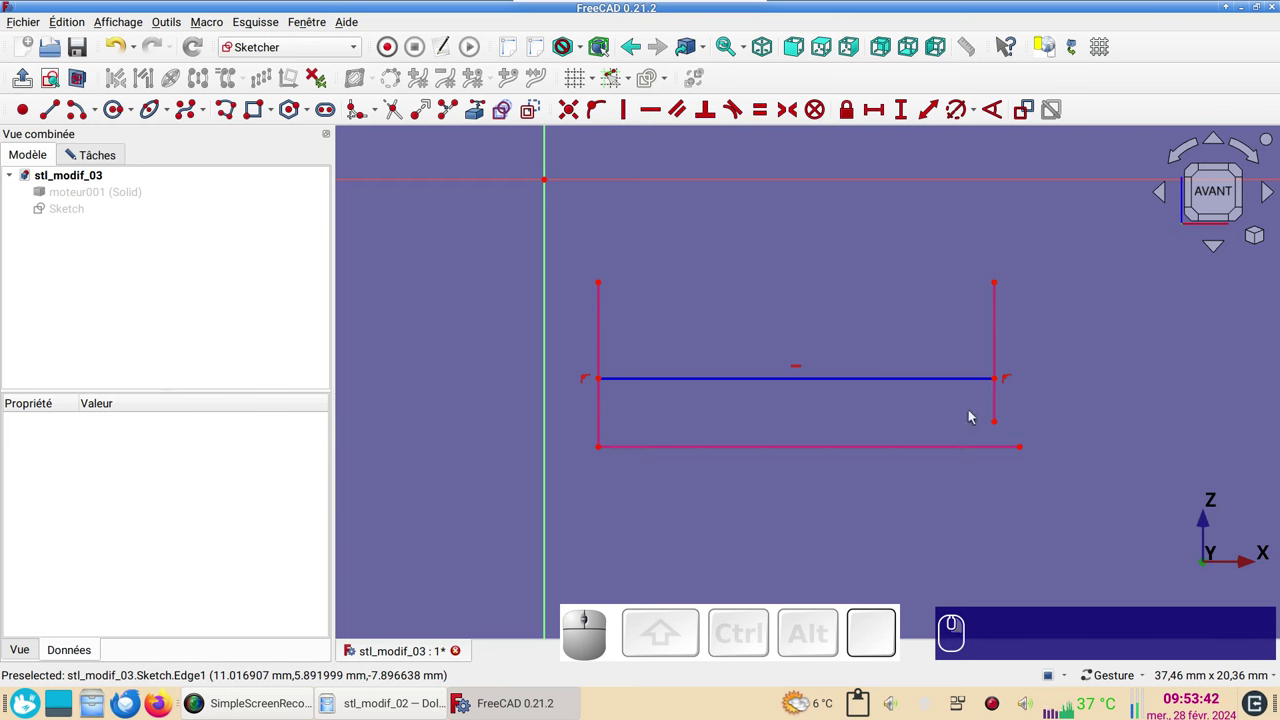
click(605, 378)
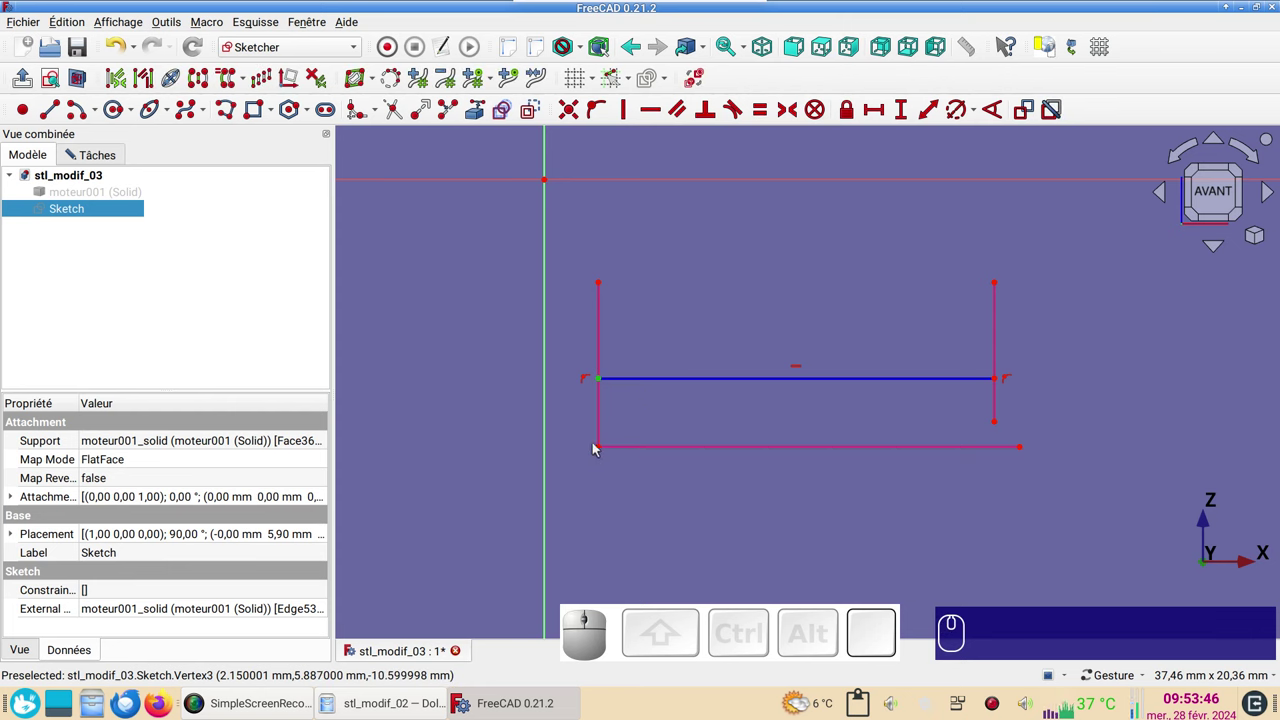
click(604, 448)
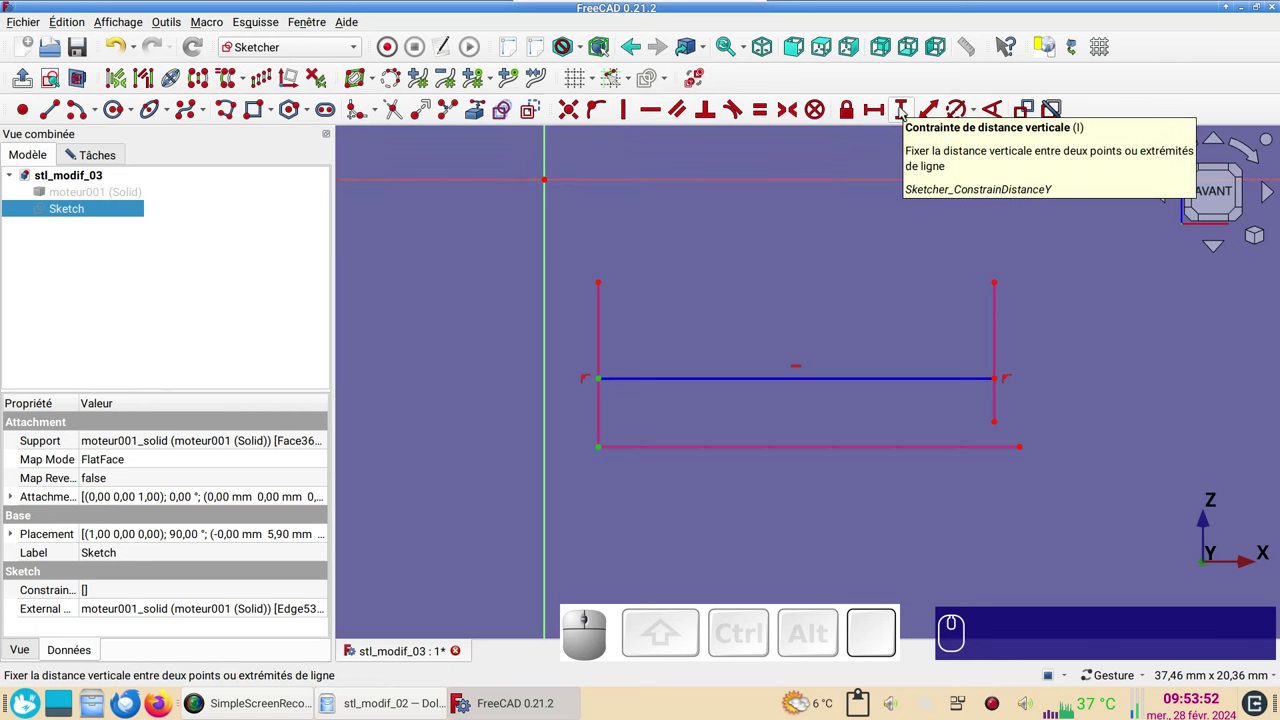
key(i)
key(KP_4)
key(KP_Enter)
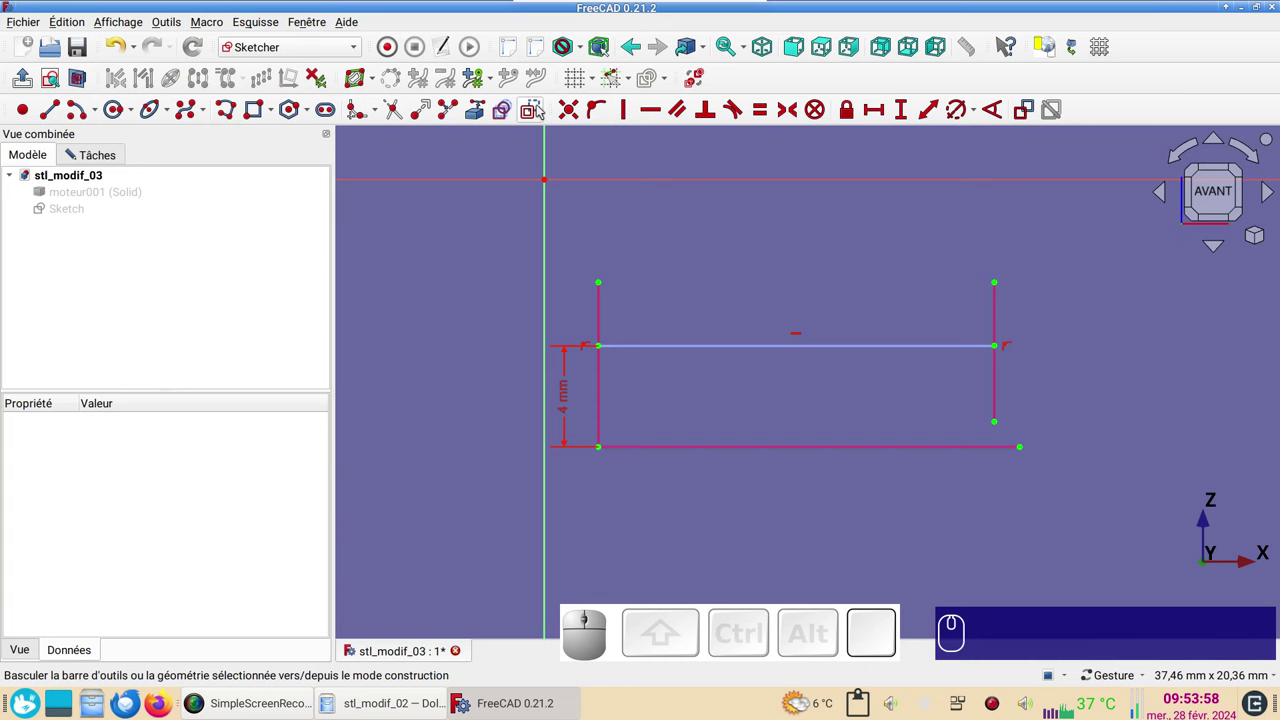
Draw a circle centred on the construction line with a 6 mm diameter constraint.
click(543, 108)
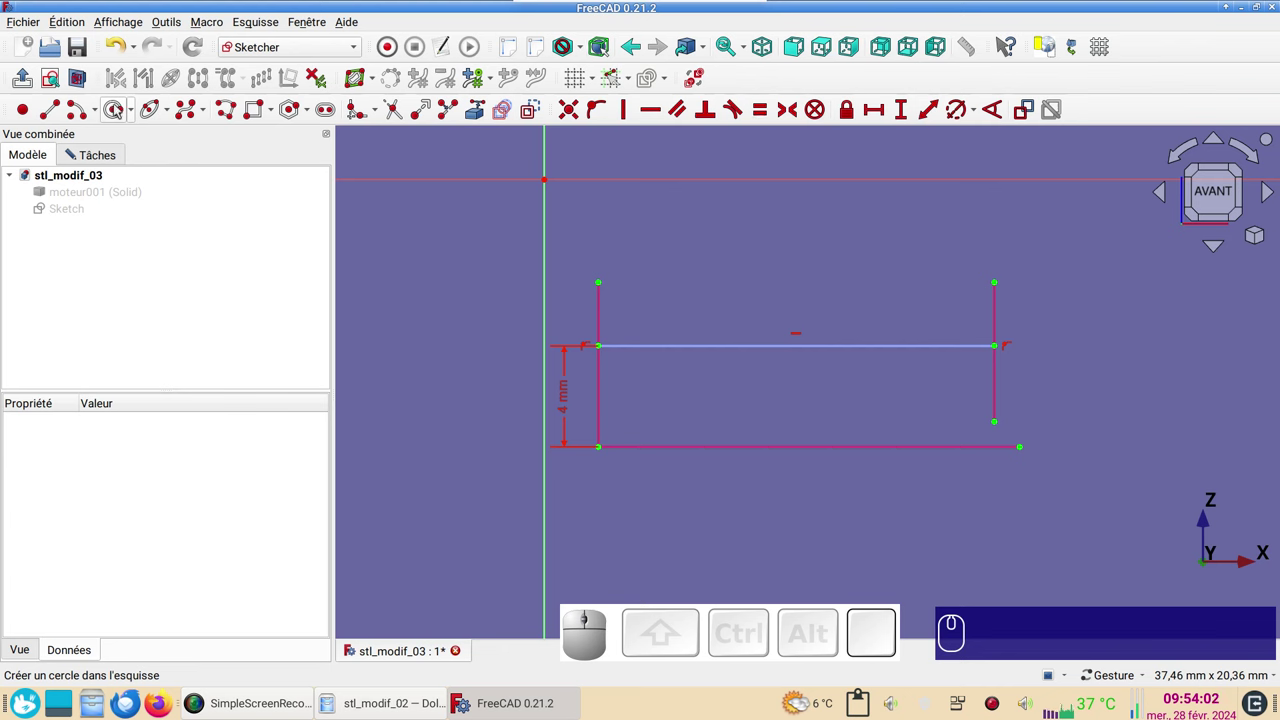
click(120, 106)
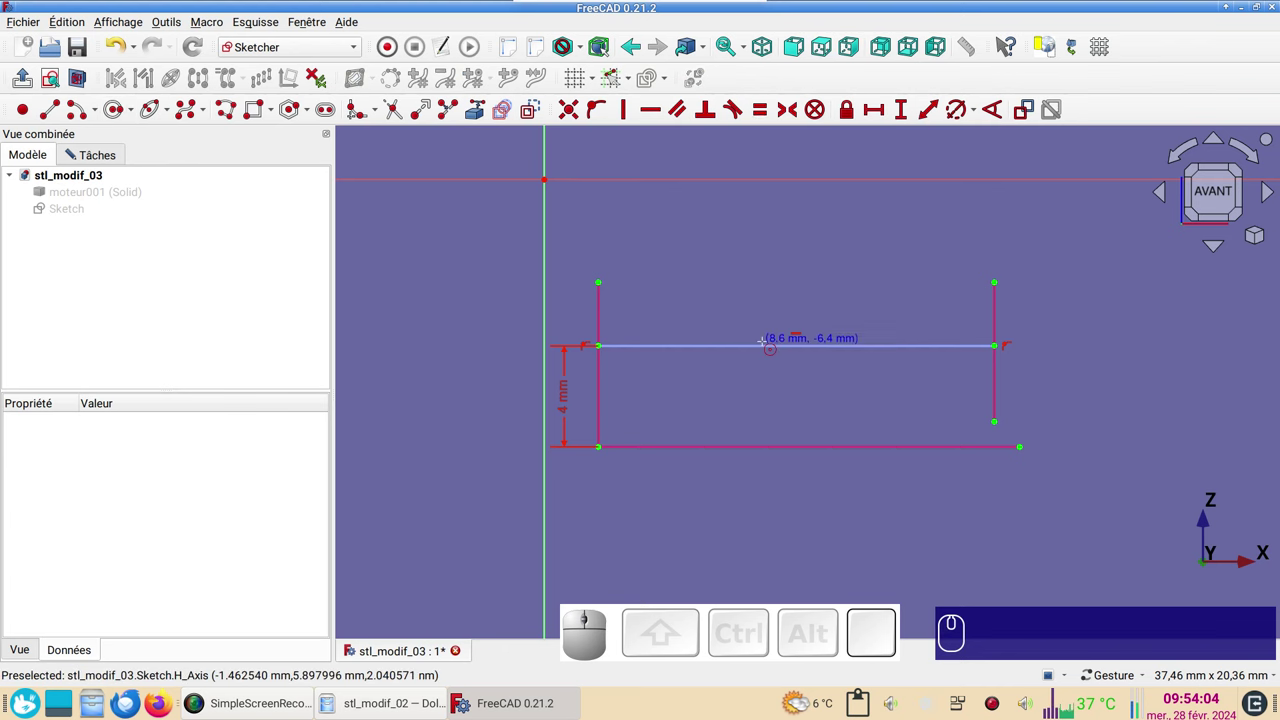
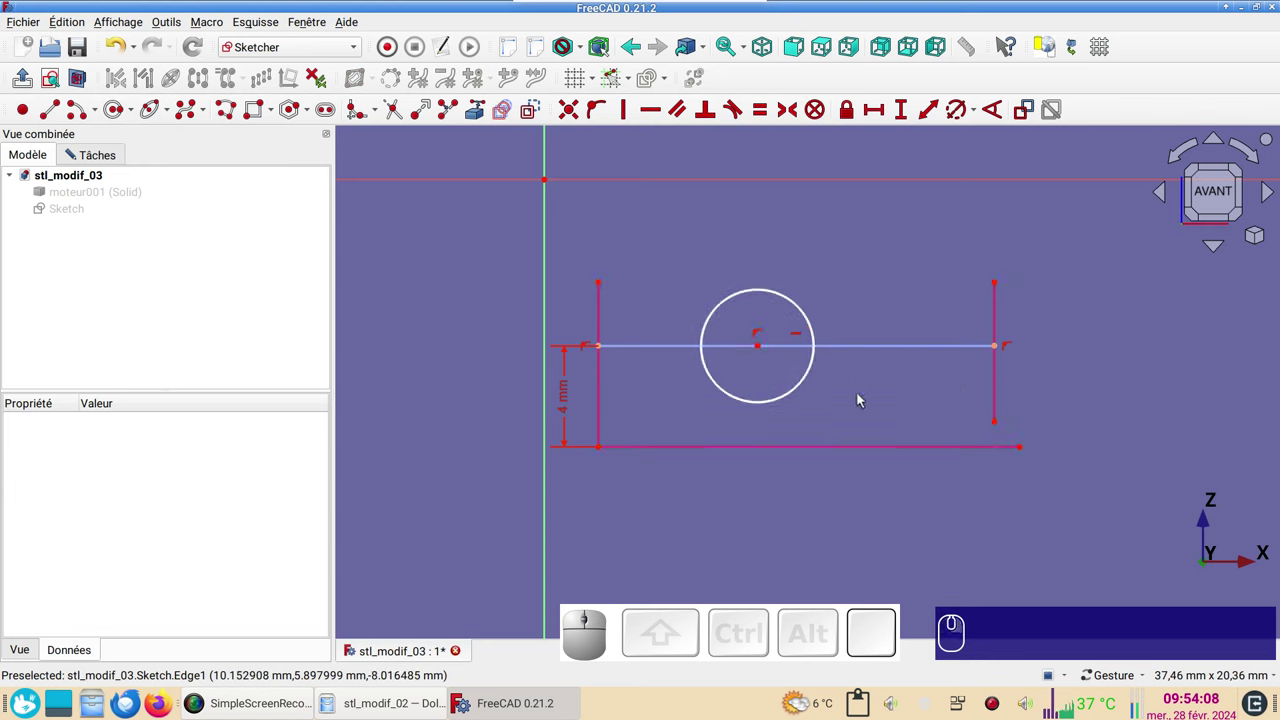
click(818, 332)
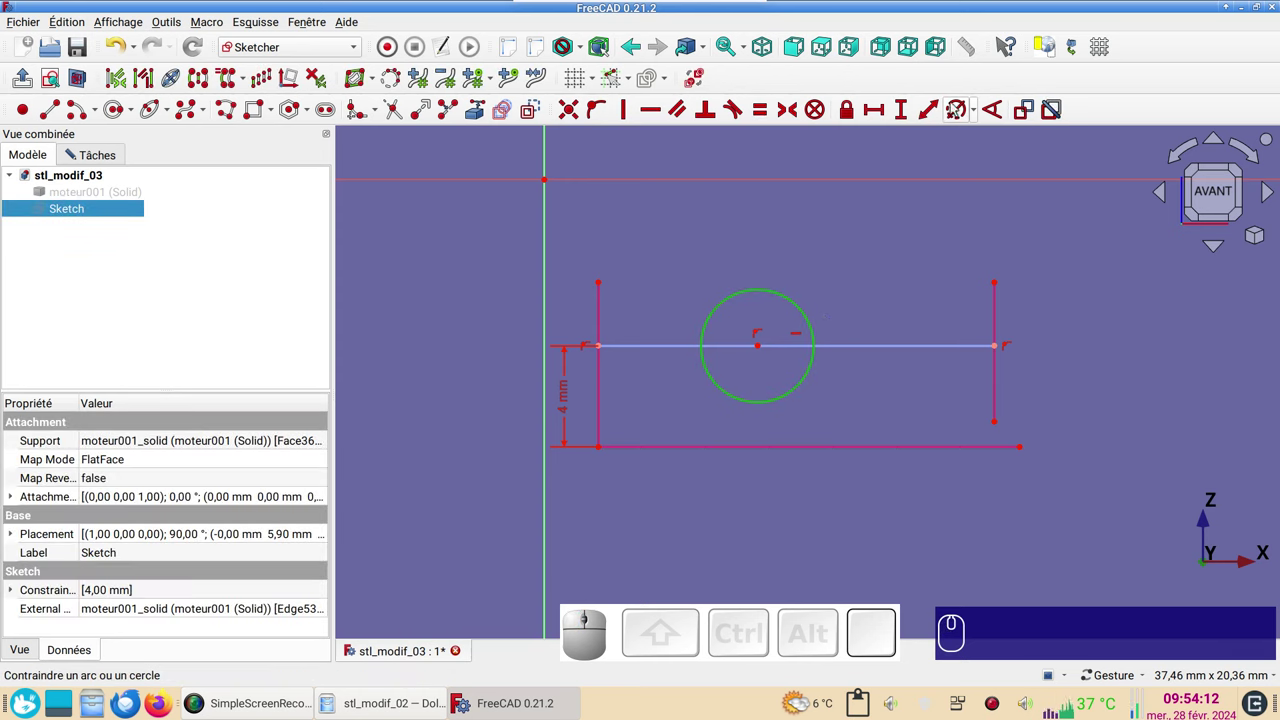
key(r)
key(KP_6)
key(KP_Enter)
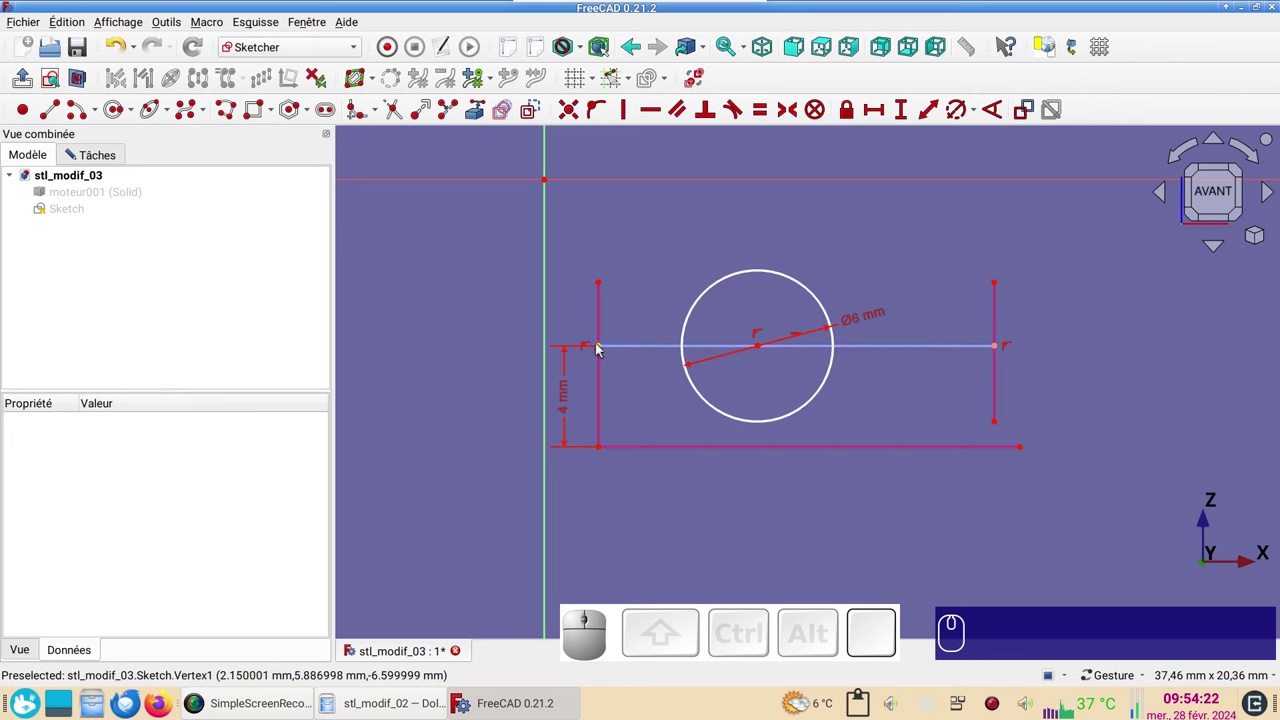
Constrain the circle's centre symmetric between the construction line's endpoints.
click(601, 350)
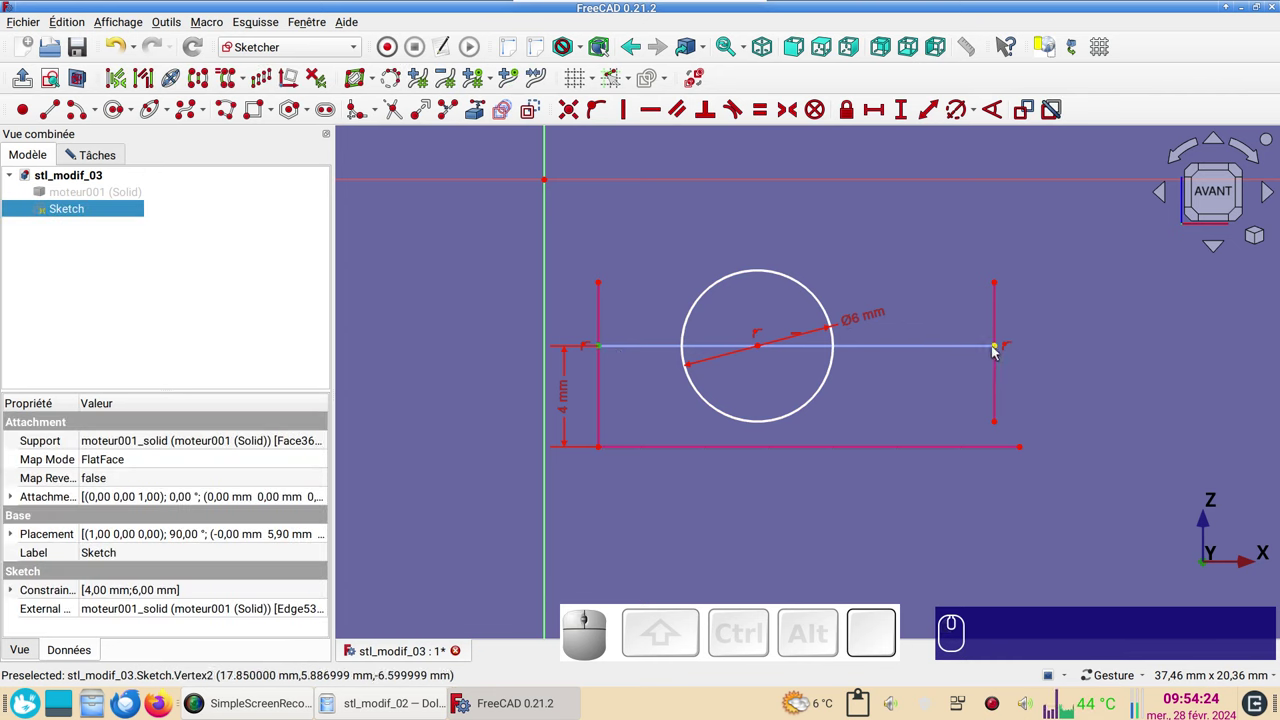
click(997, 352)
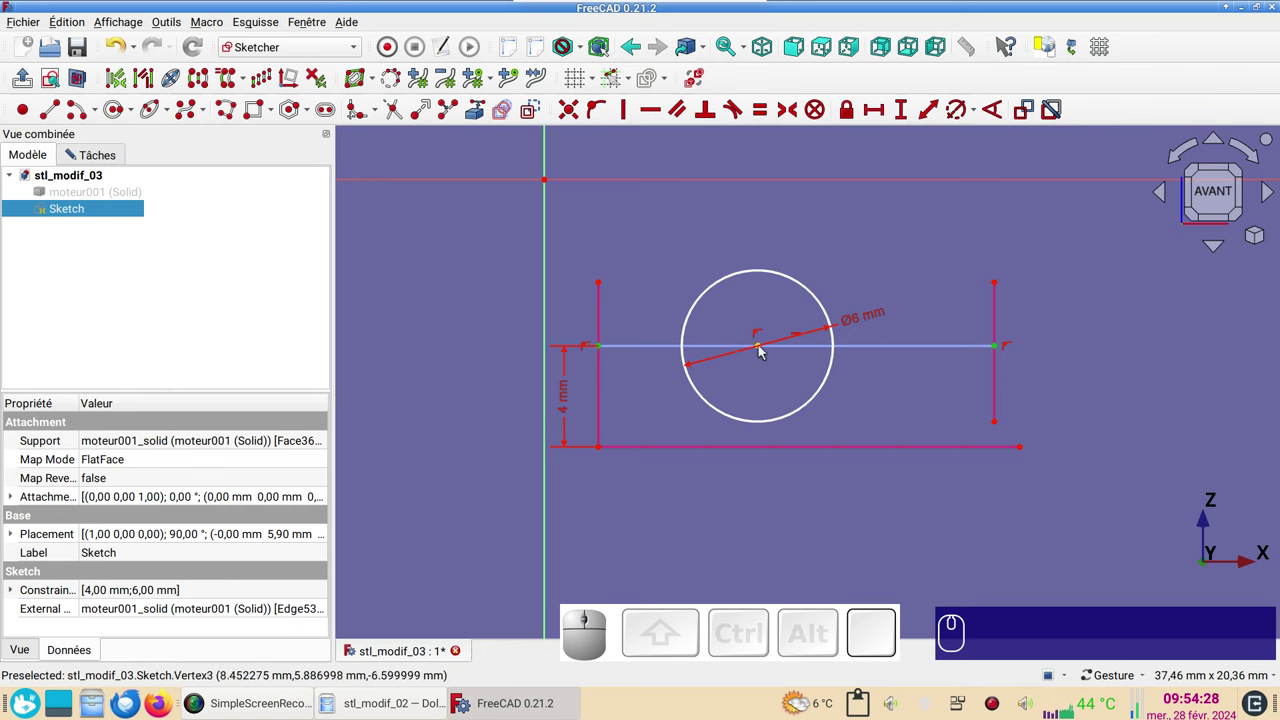
click(763, 352)
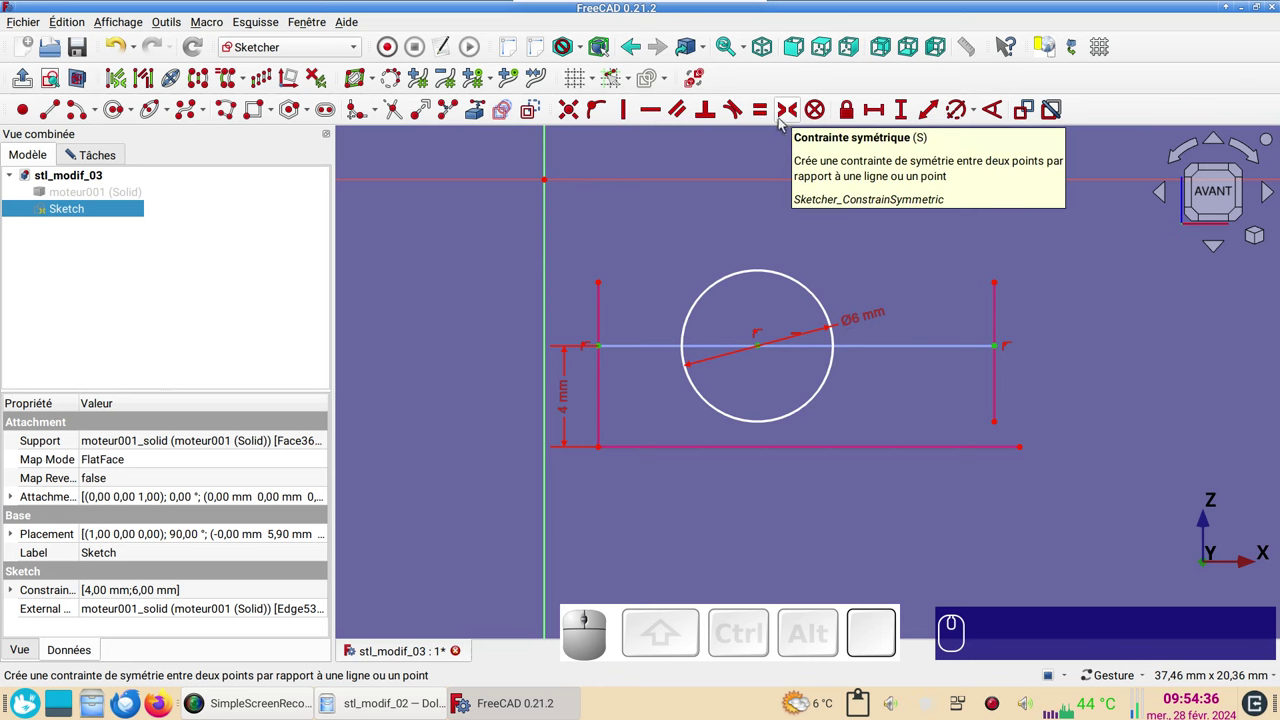
key(s)
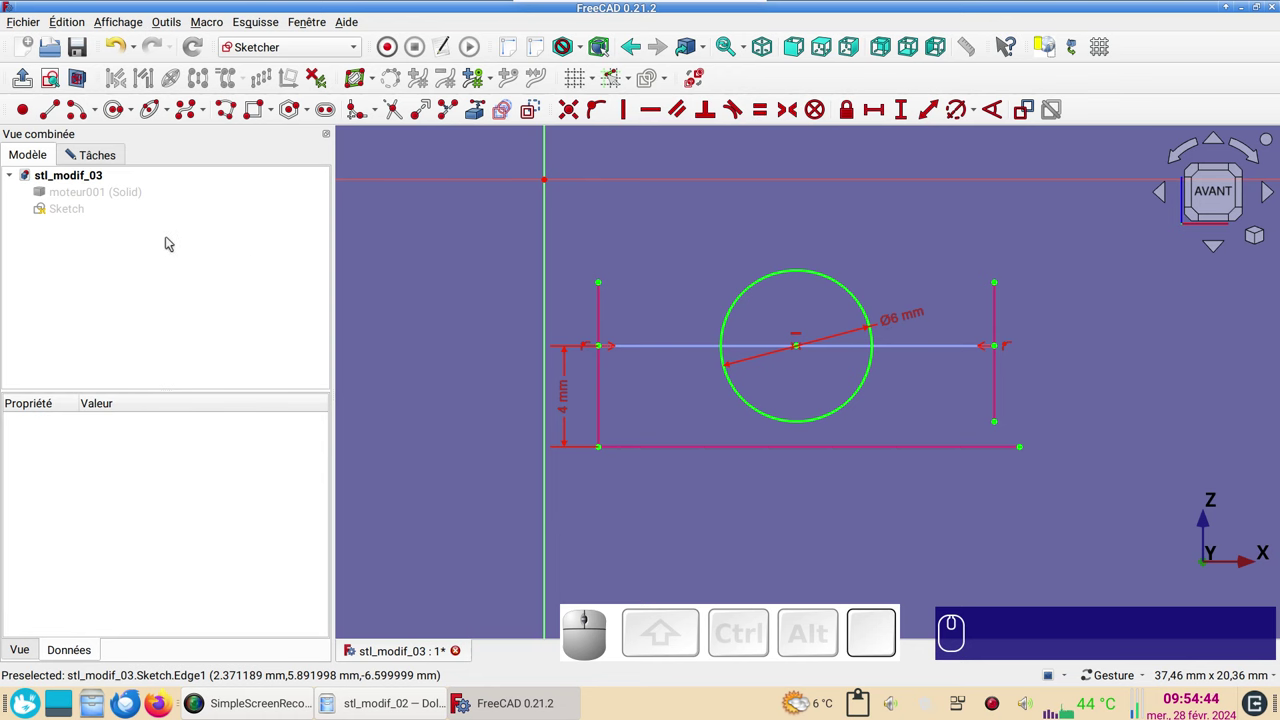
Make the moteur001 solid visible again so the circle shows on the motor.
right_click(69, 196)
click(69, 196)
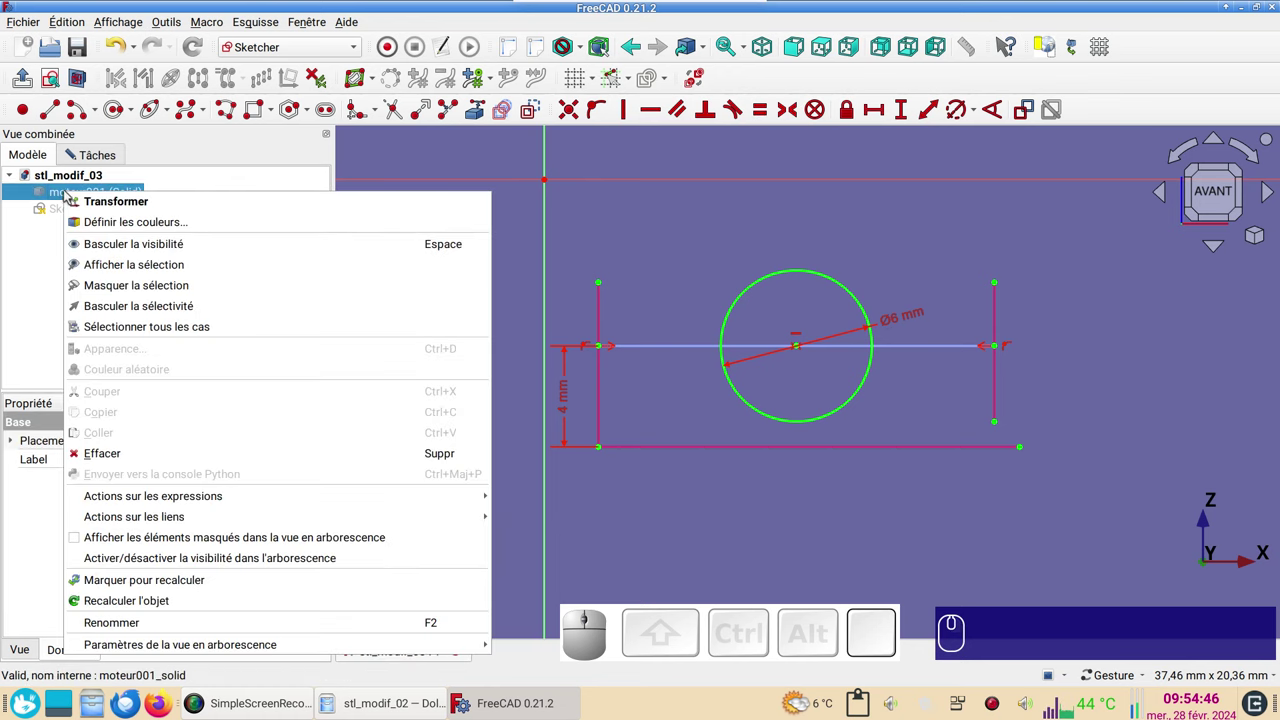
click(117, 244)
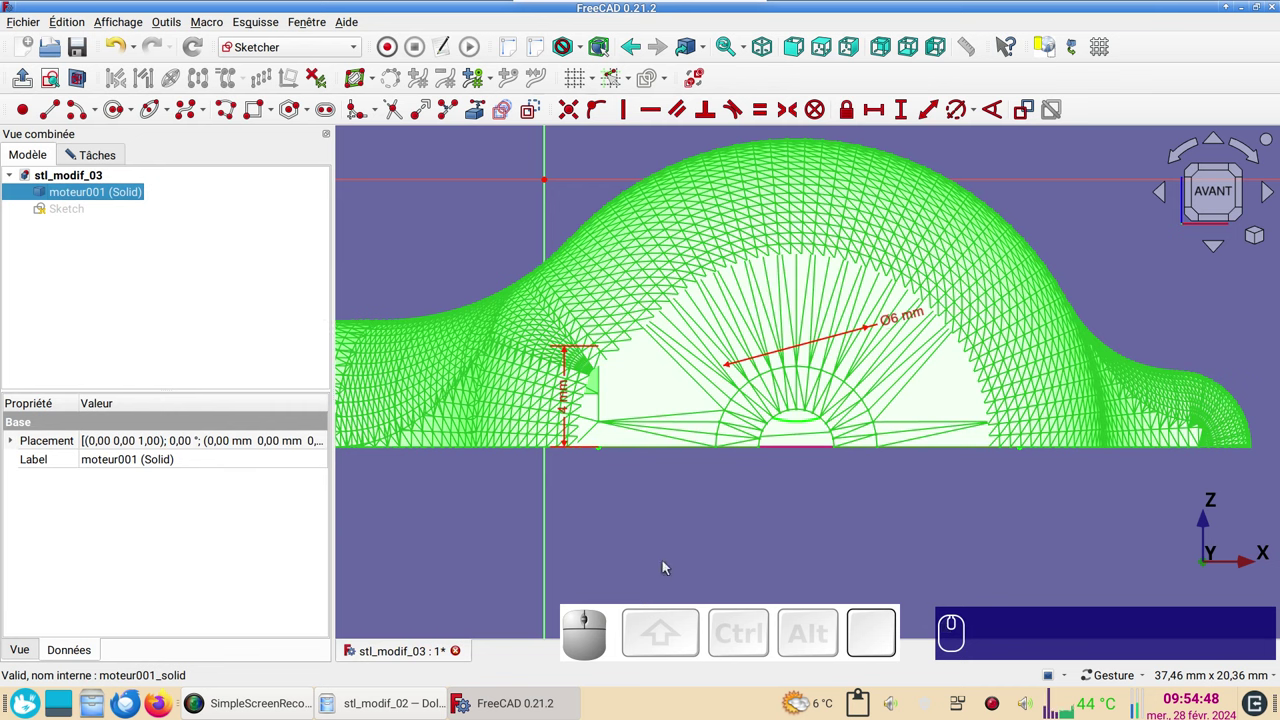
click(679, 558)
Adjust the view and close the sketch from the Tasks panel.
click(1221, 150)
click(1222, 150)
click(1222, 146)
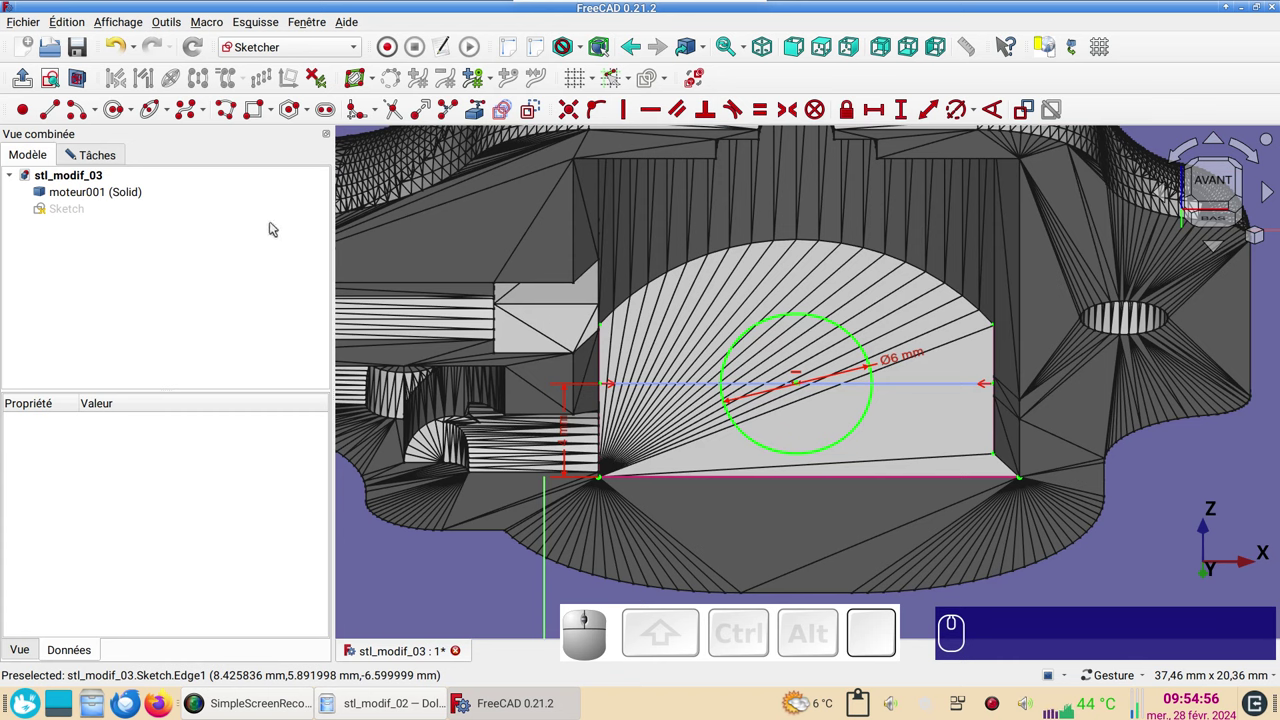
click(108, 155)
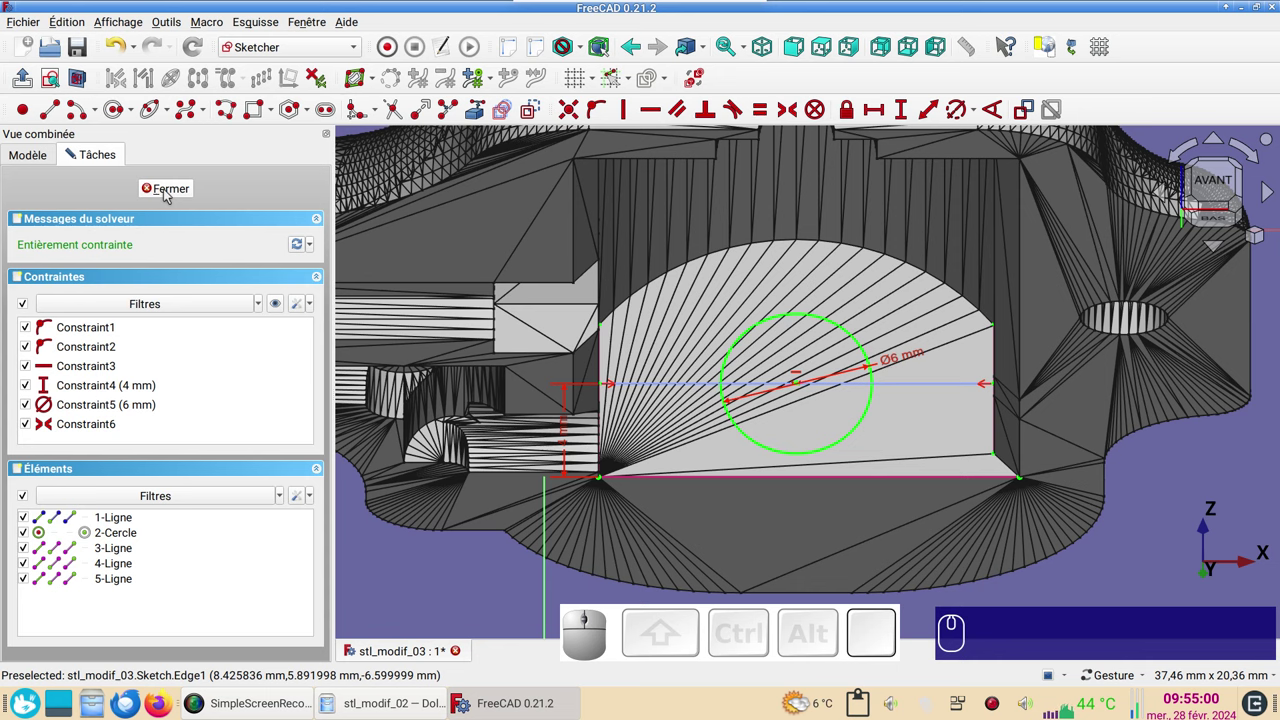
click(170, 192)
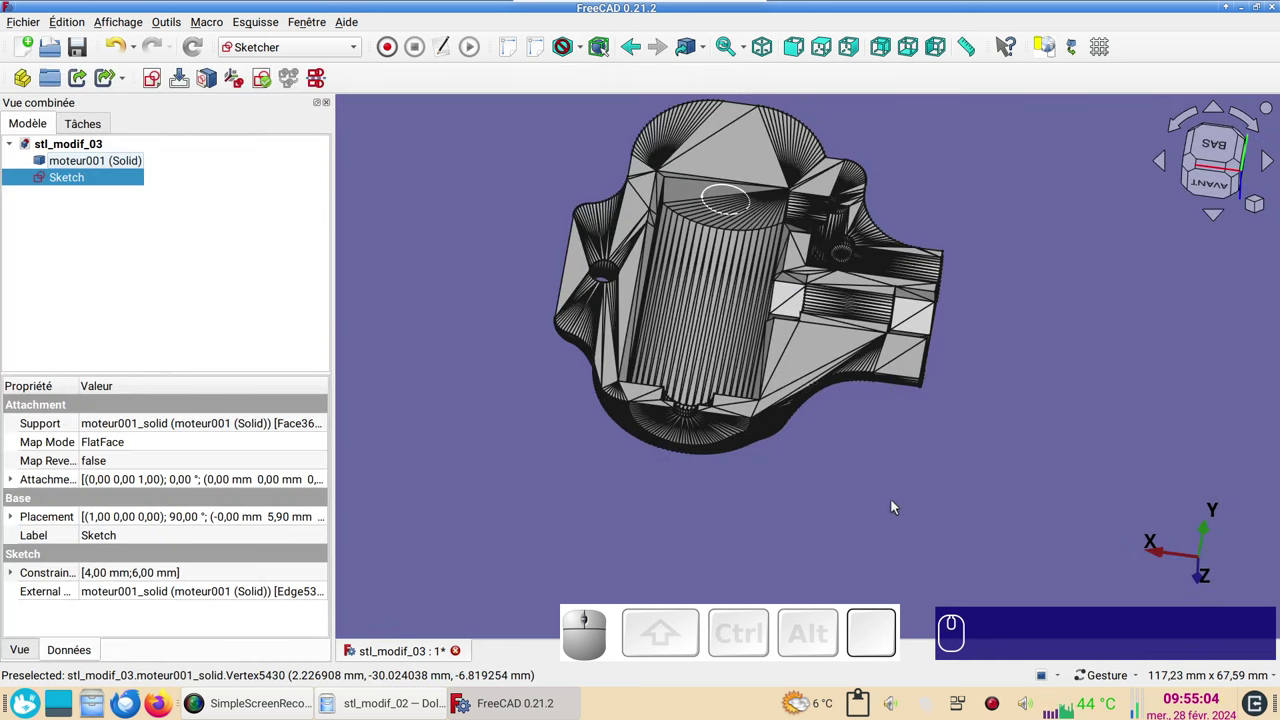
In the Part workbench, extrude the sketch 10 mm as a symmetric solid rod.
click(305, 46)
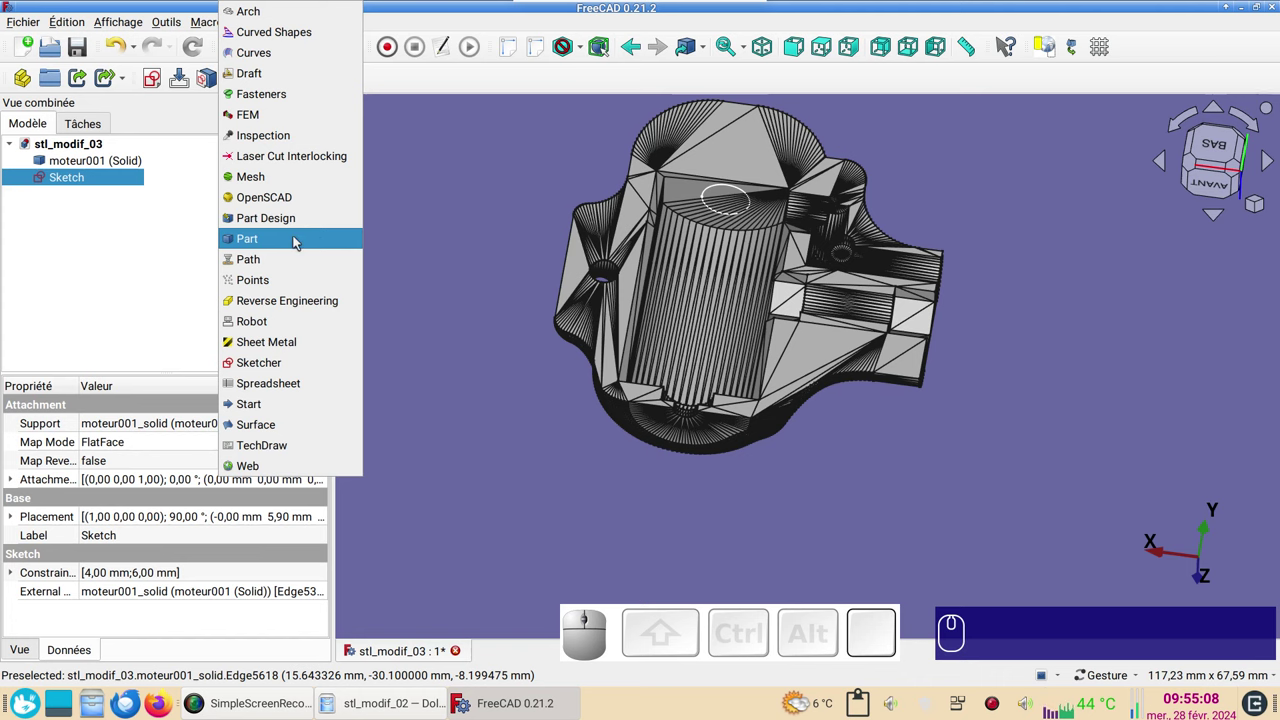
click(299, 242)
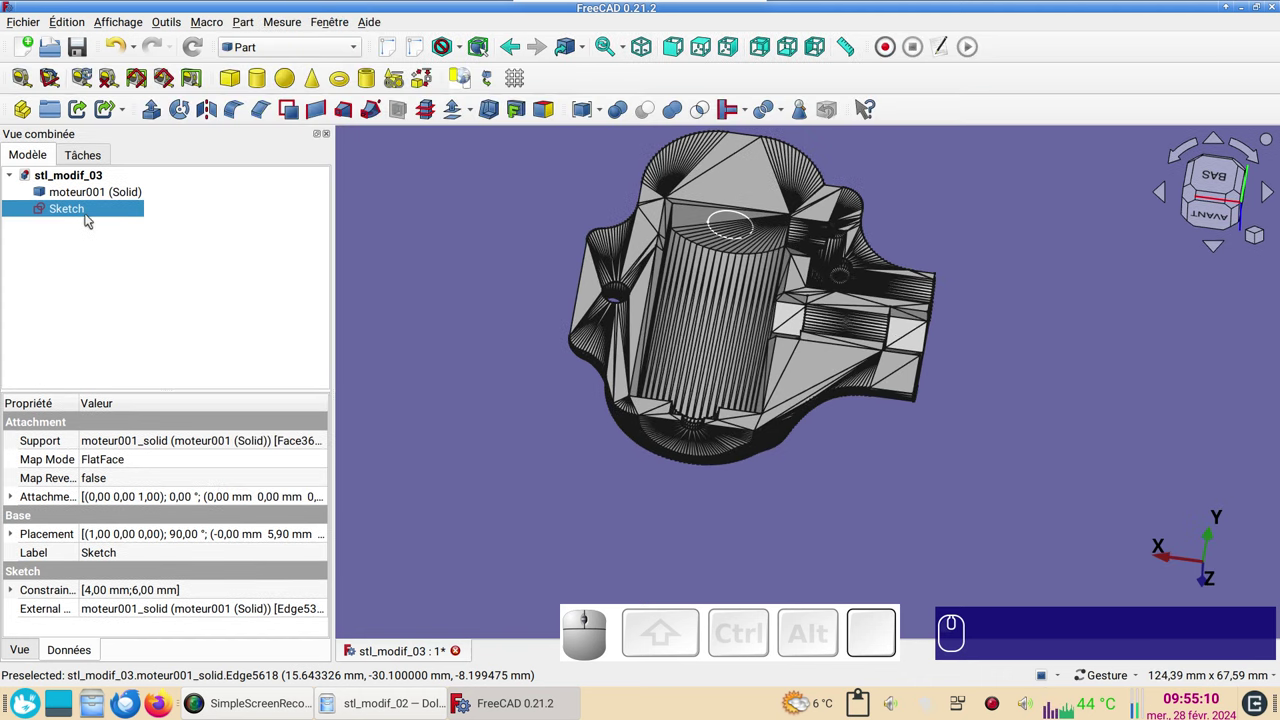
click(160, 115)
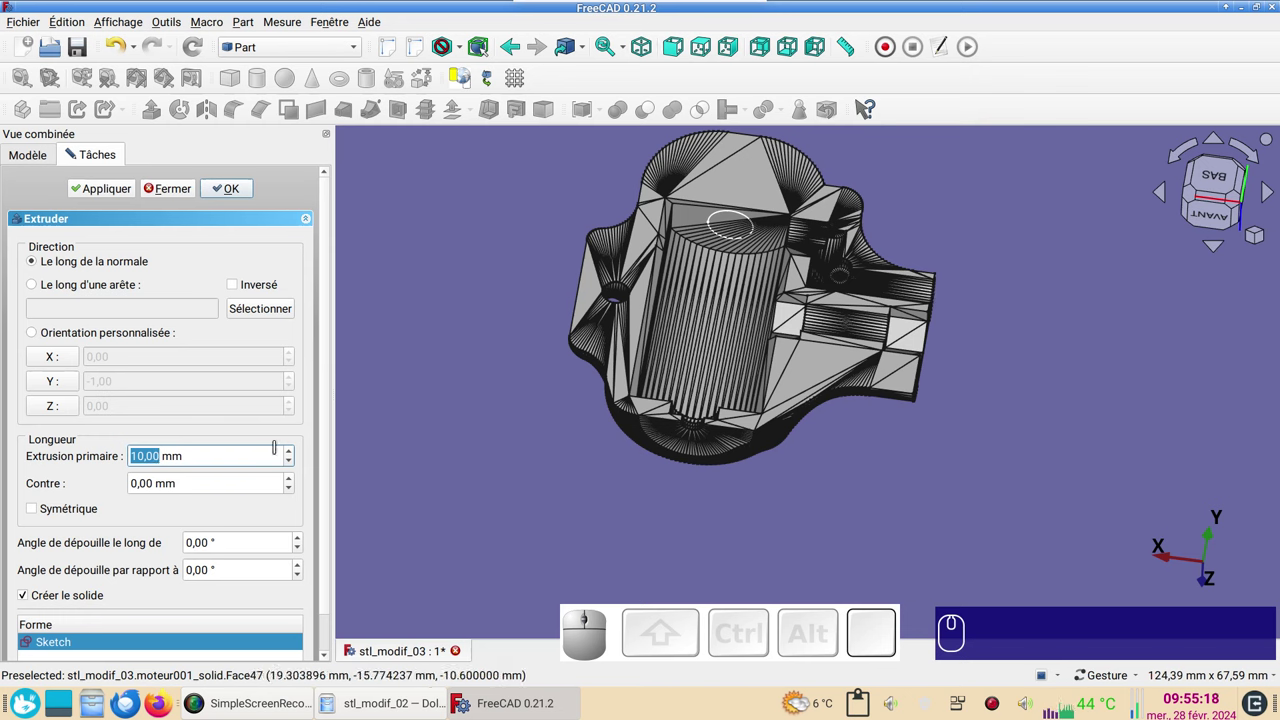
click(72, 516)
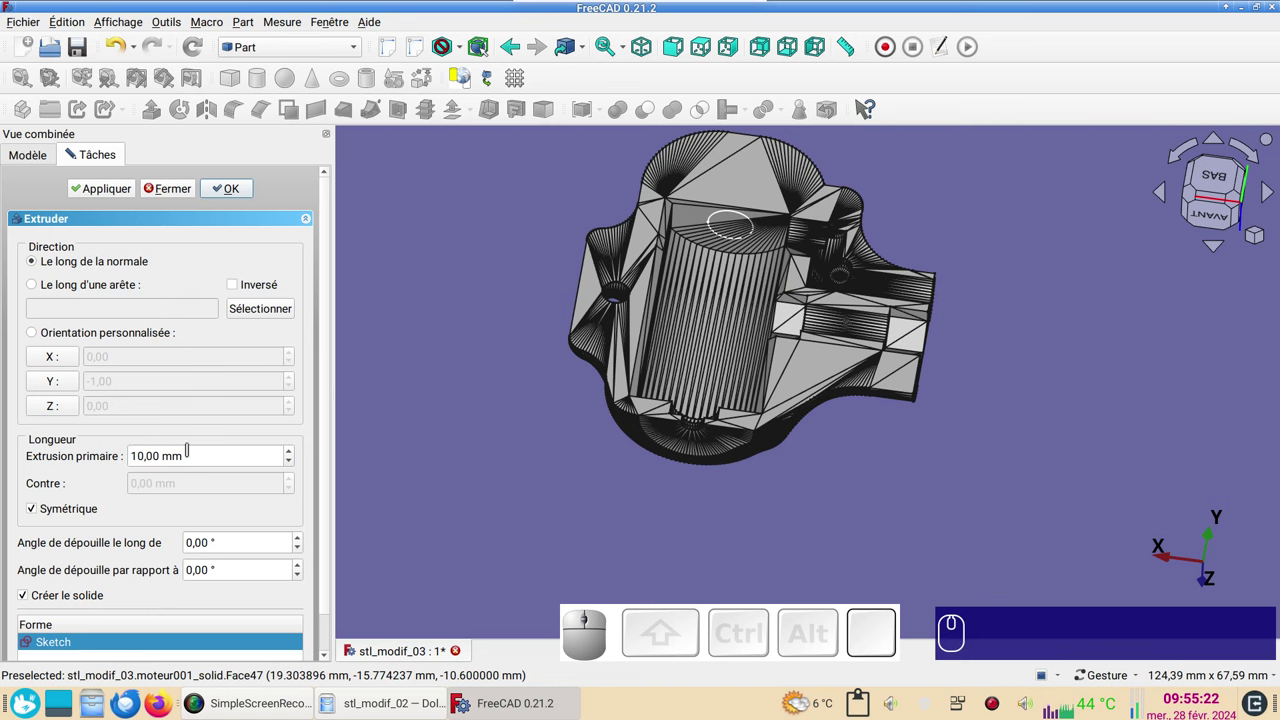
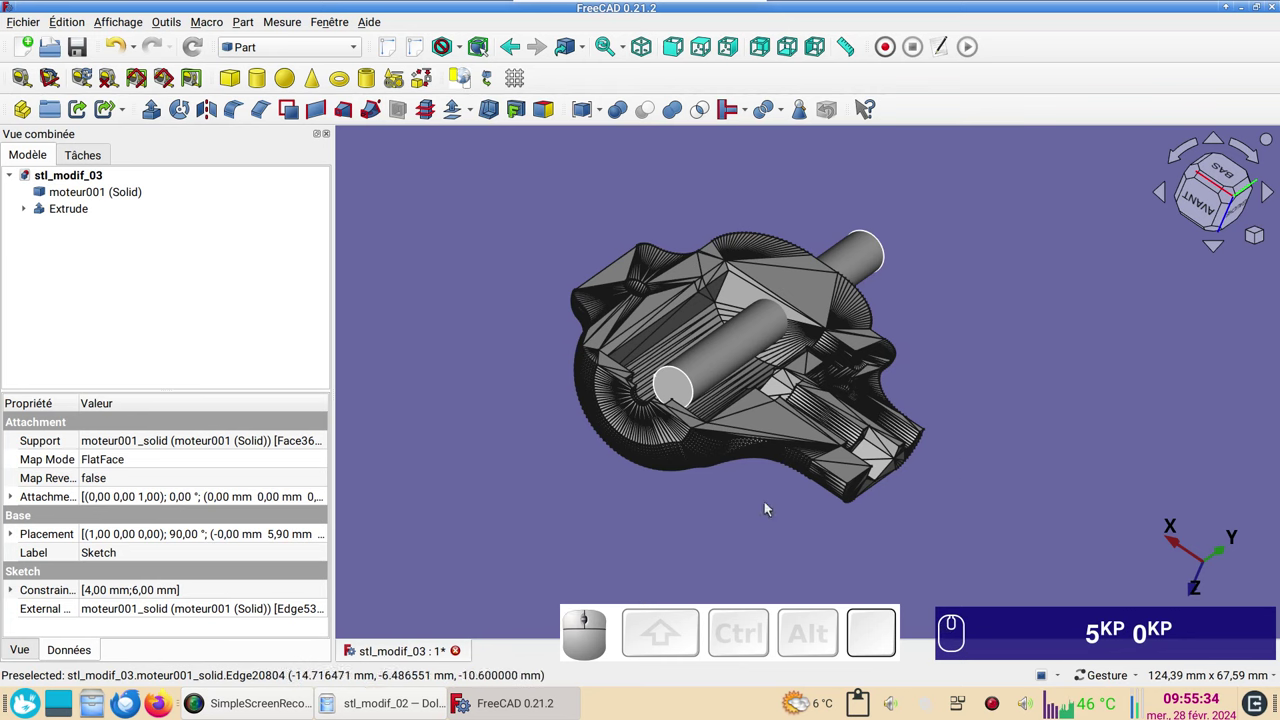
Select moteur001 then Extrude and apply a Boolean Cut to form the axle hole.
click(131, 194)
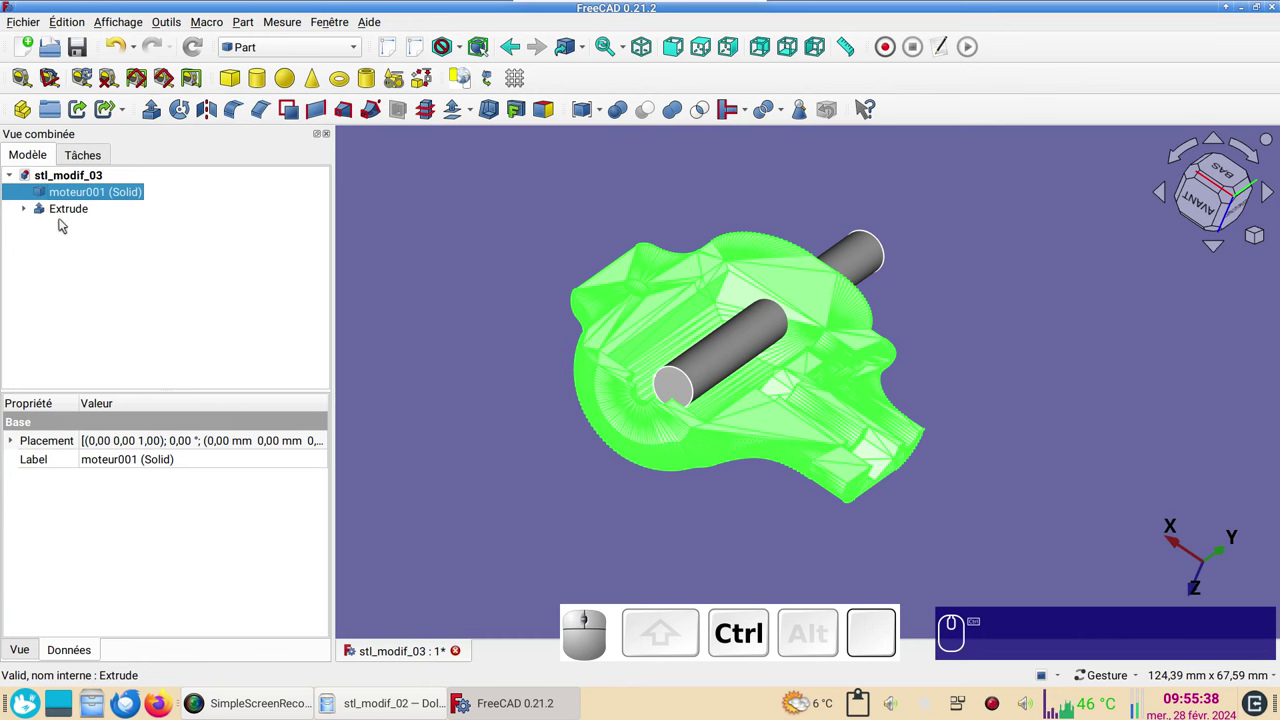
click(74, 210)
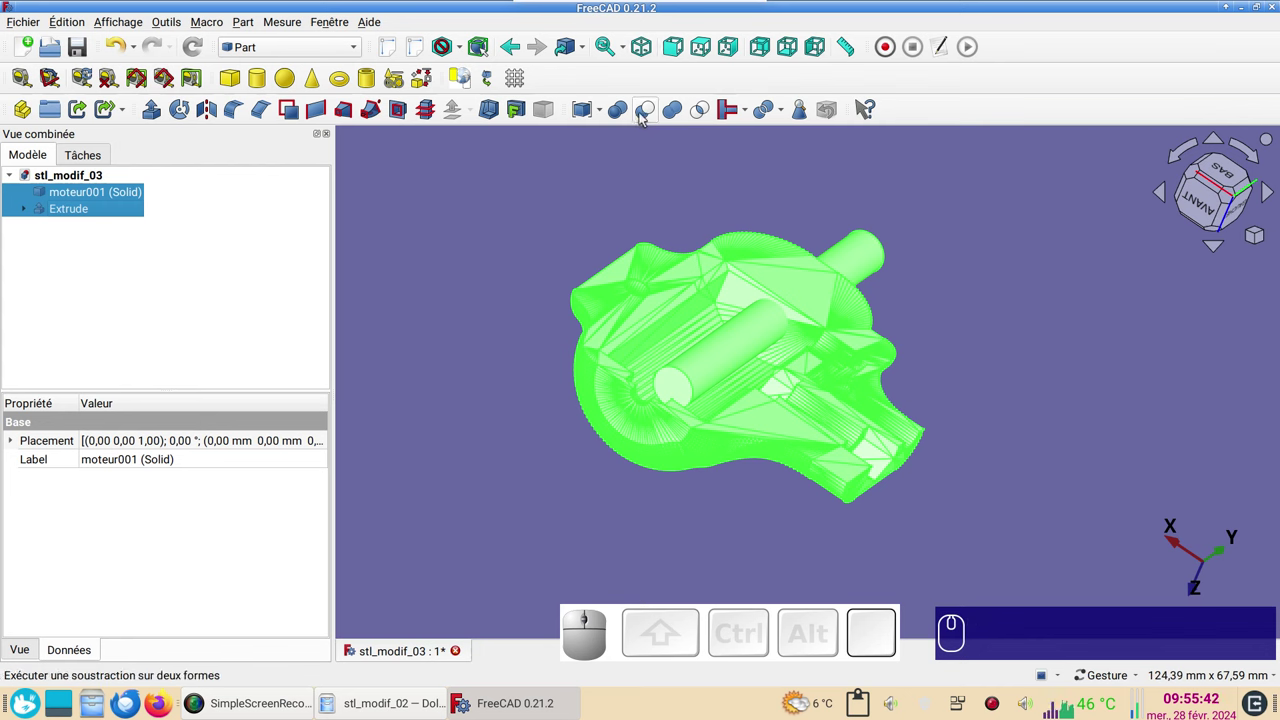
click(645, 115)
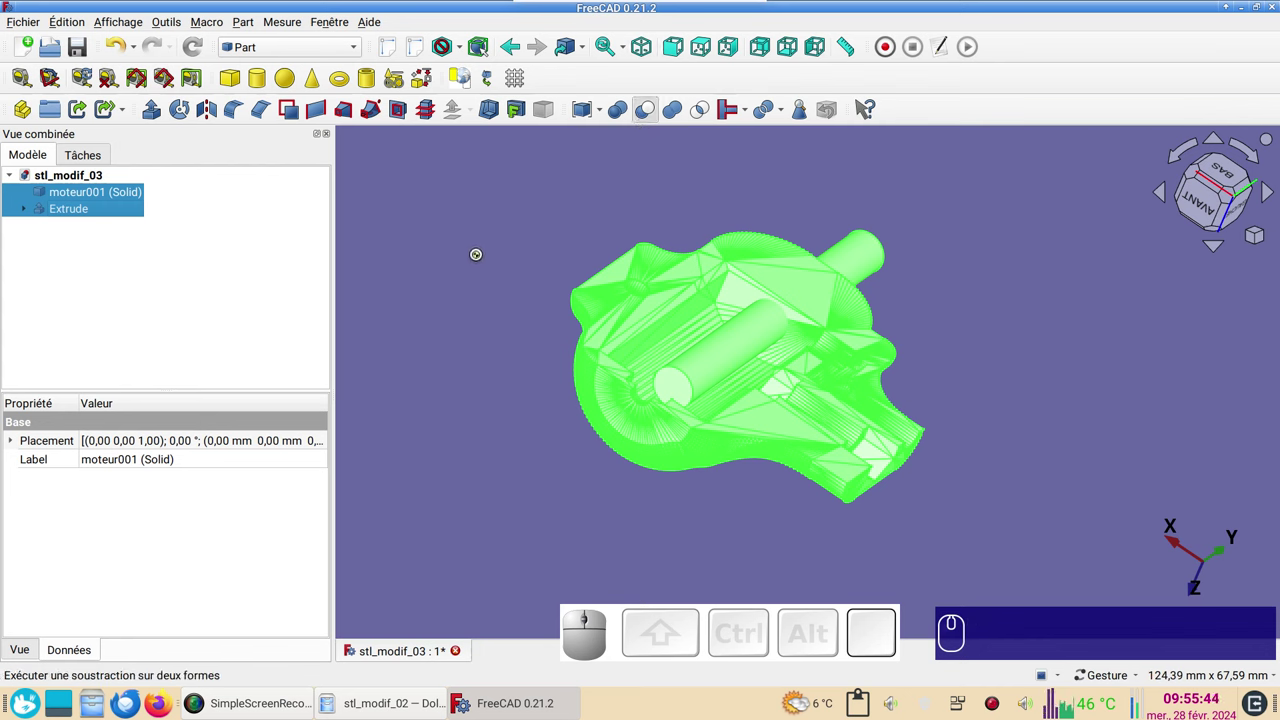
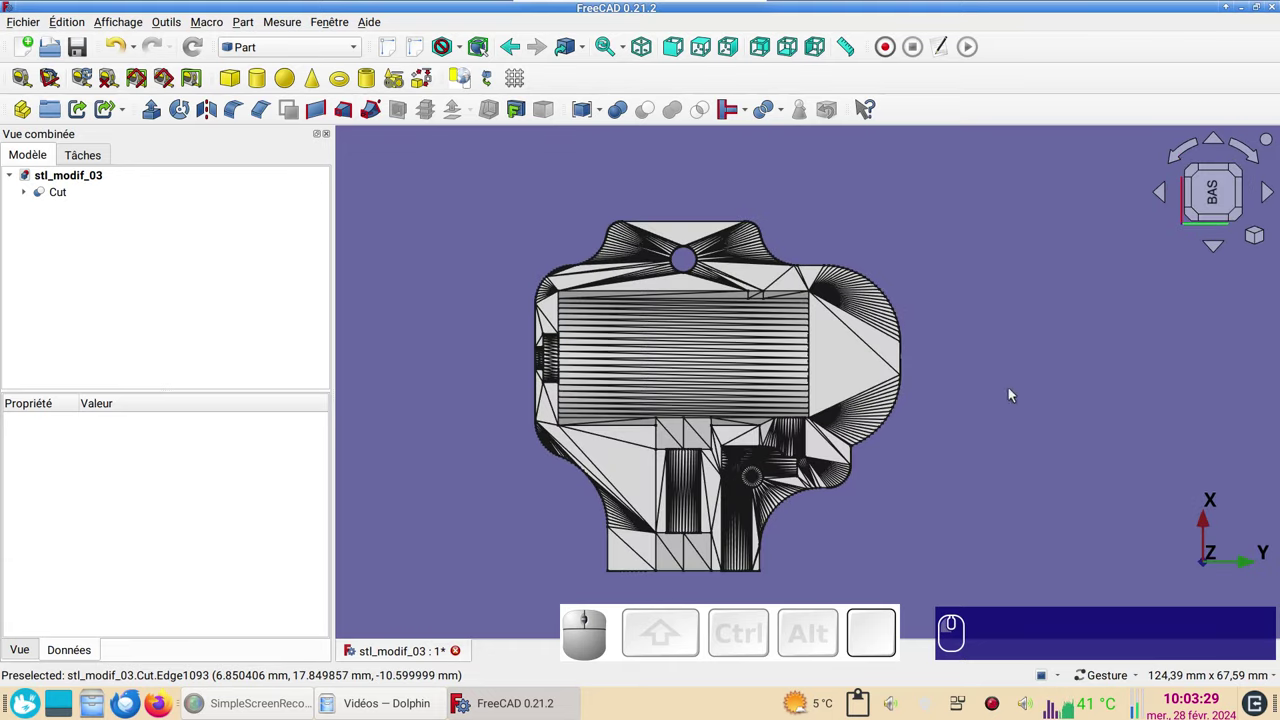
drag(873, 548, 872, 443)
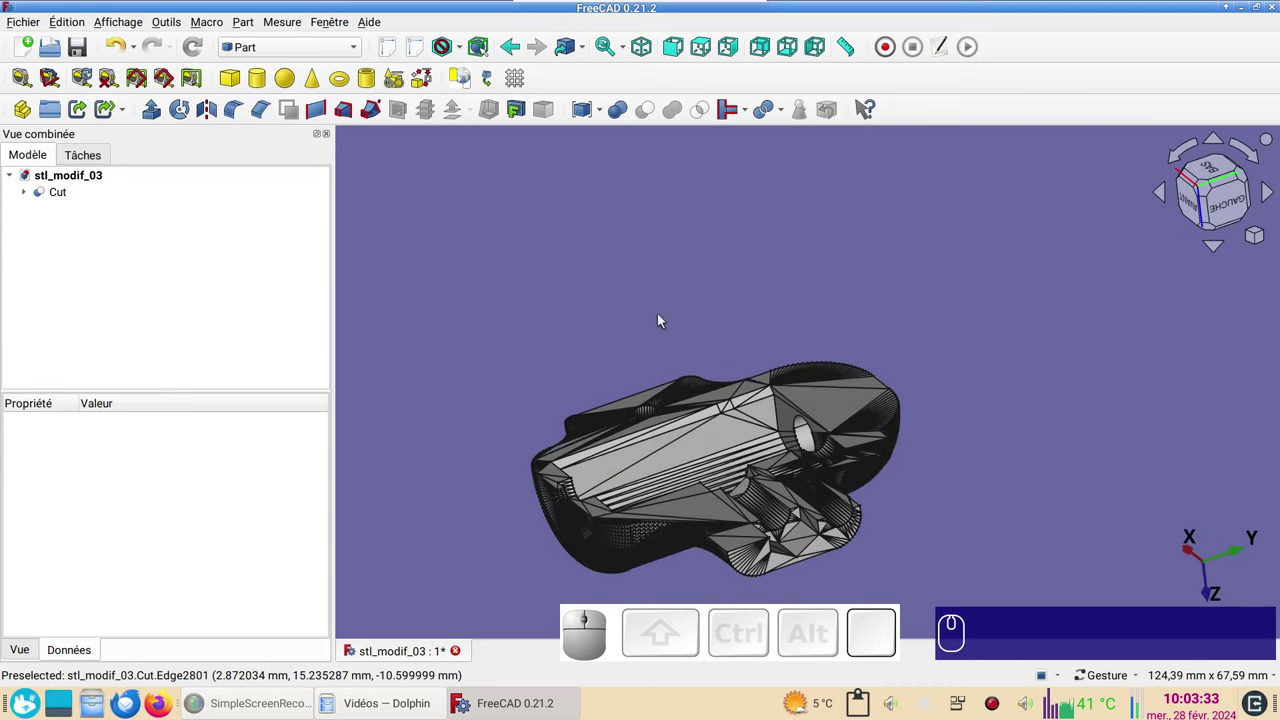
drag(582, 364, 691, 381)
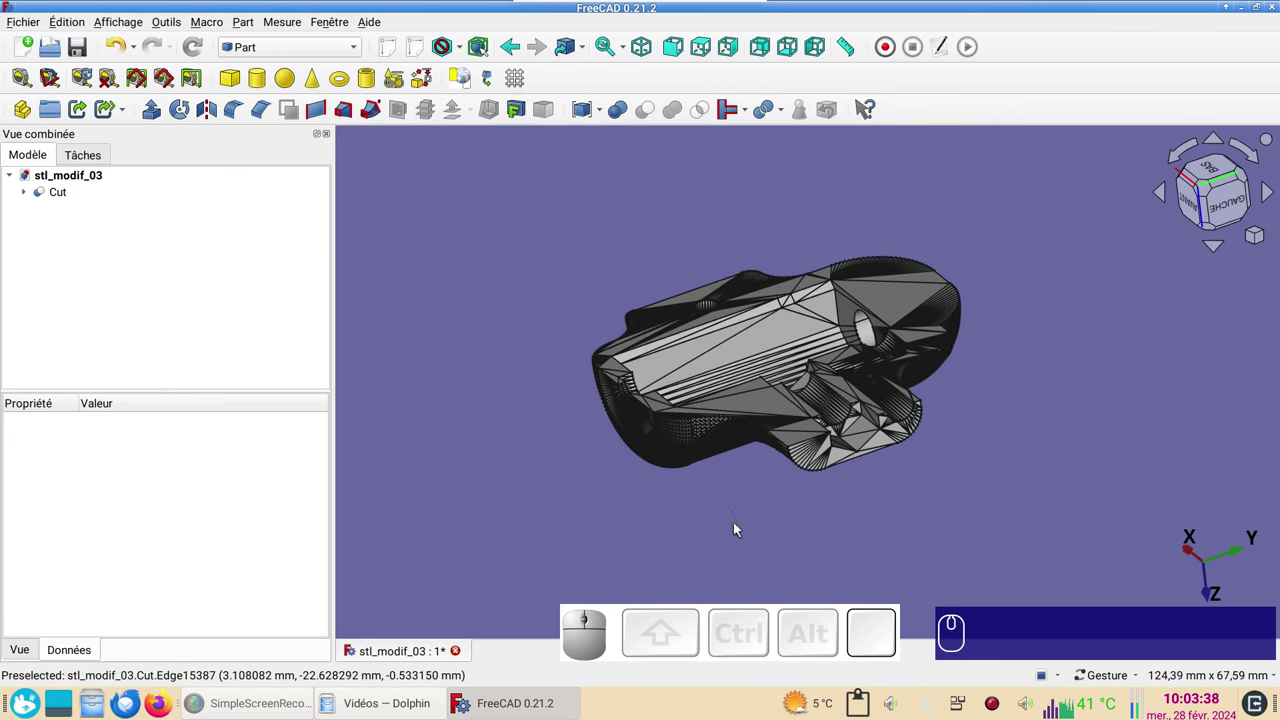